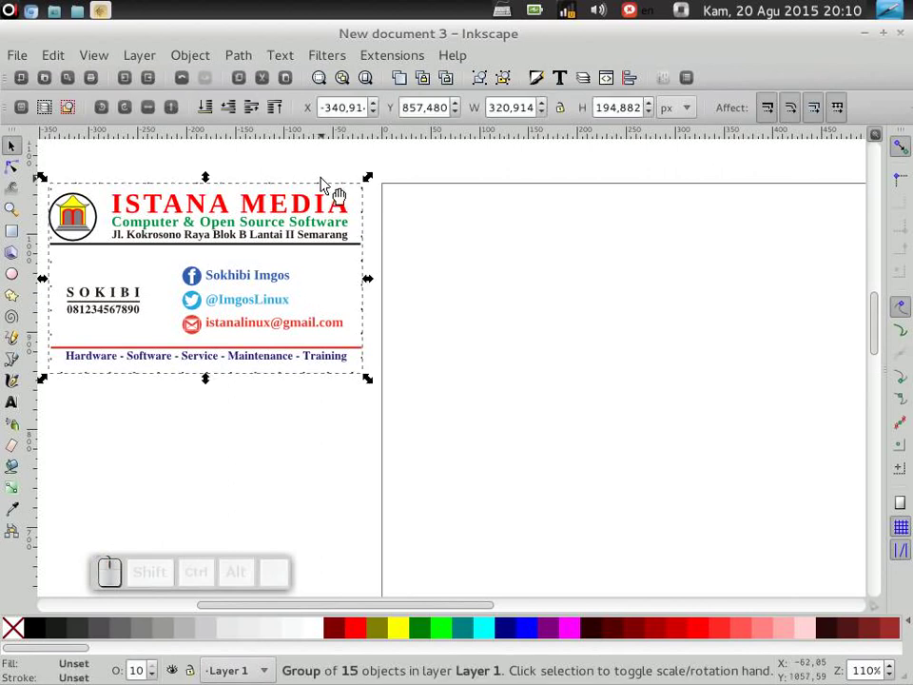
# Draw a rectangle and size it to 9 cm wide by 5.5 cm high
pyautogui.click(314, 330)
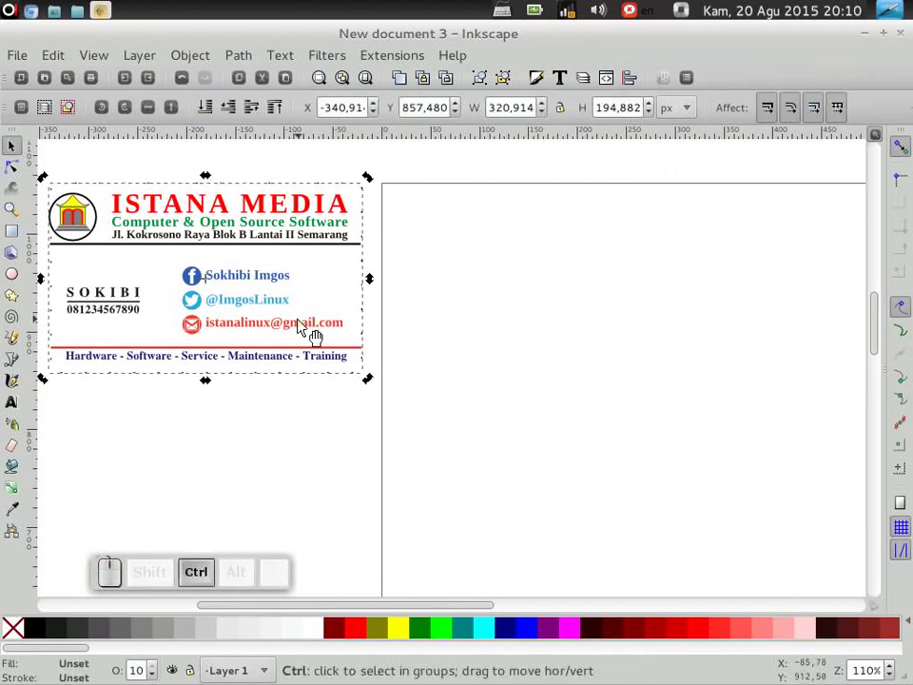
pyautogui.press('ctrl+shift+g')
pyautogui.click(527, 285)
pyautogui.click(374, 207)
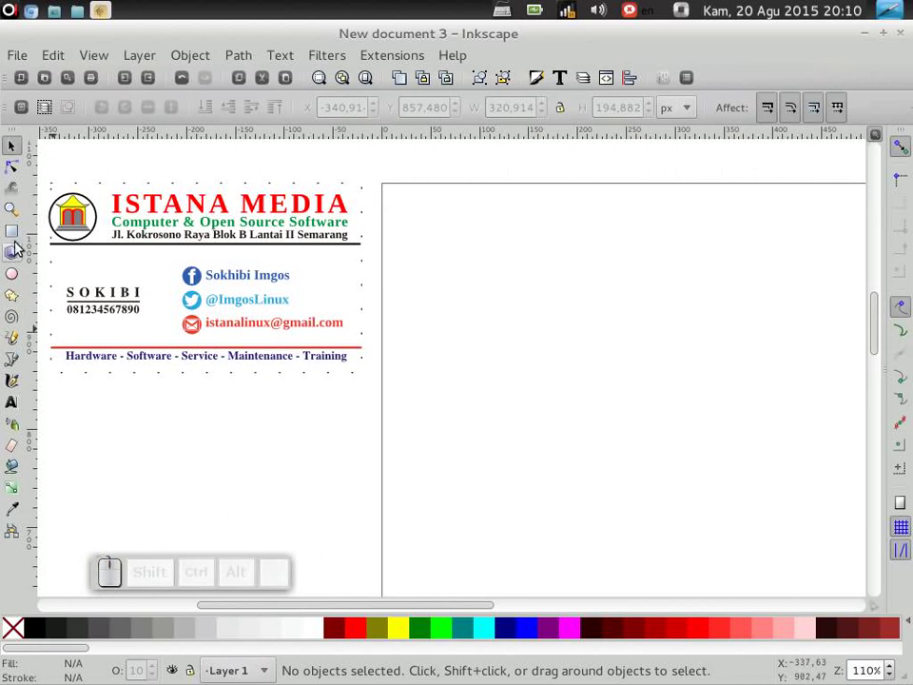
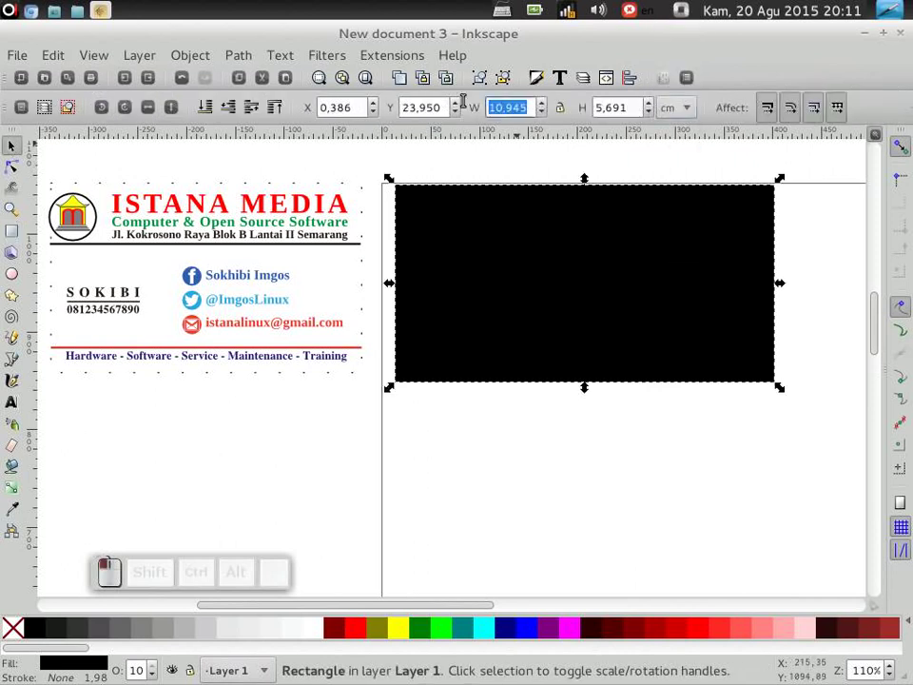
pyautogui.press('9')
pyautogui.press('Return')
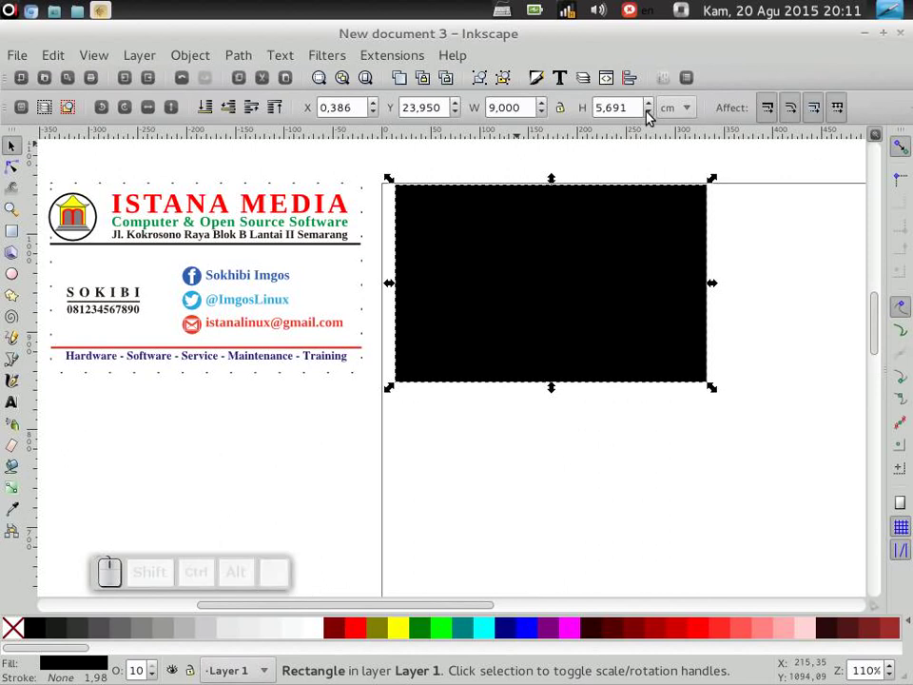
pyautogui.moveTo(387, 383); pyautogui.dragTo(611, 128)
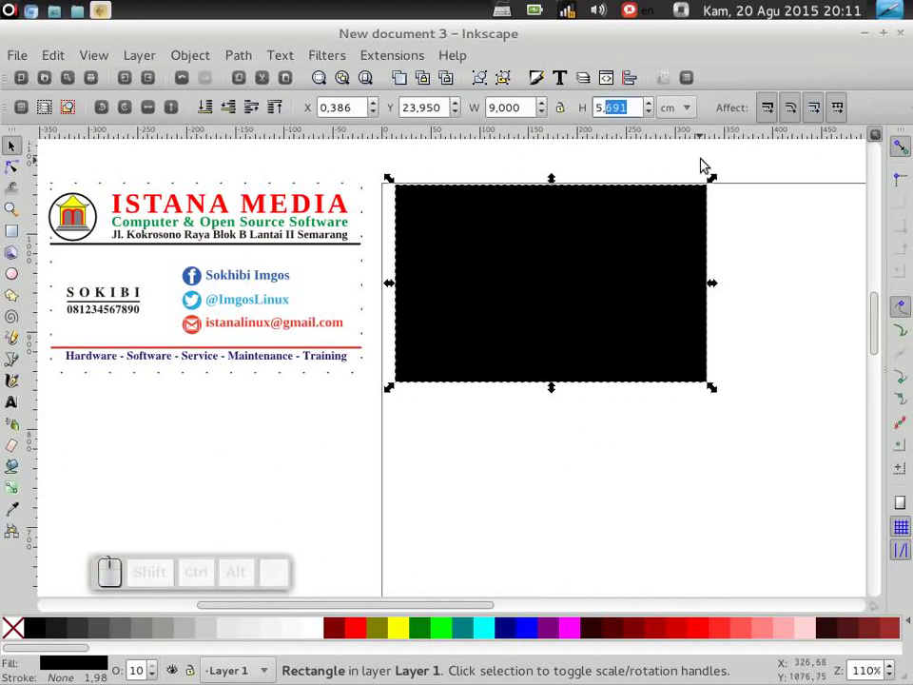
pyautogui.click(770, 115)
pyautogui.press('5')
pyautogui.press('Return')
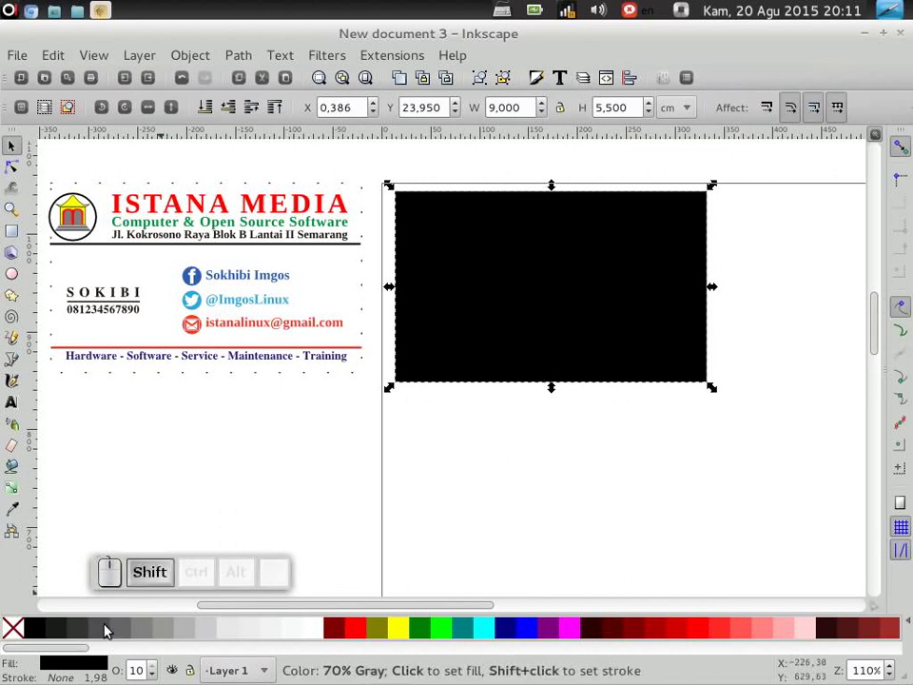
# Give the rectangle no fill and a black outline
pyautogui.click(387, 383)
pyautogui.click(386, 384)
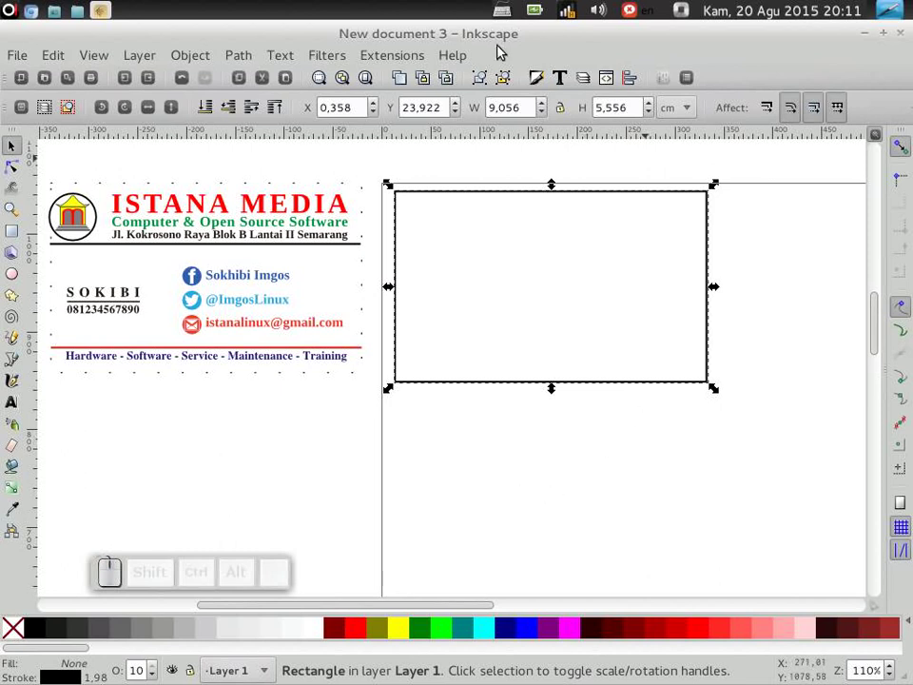
# Set the rectangle's stroke width to 0.040 cm in Fill and Stroke
pyautogui.click(388, 281)
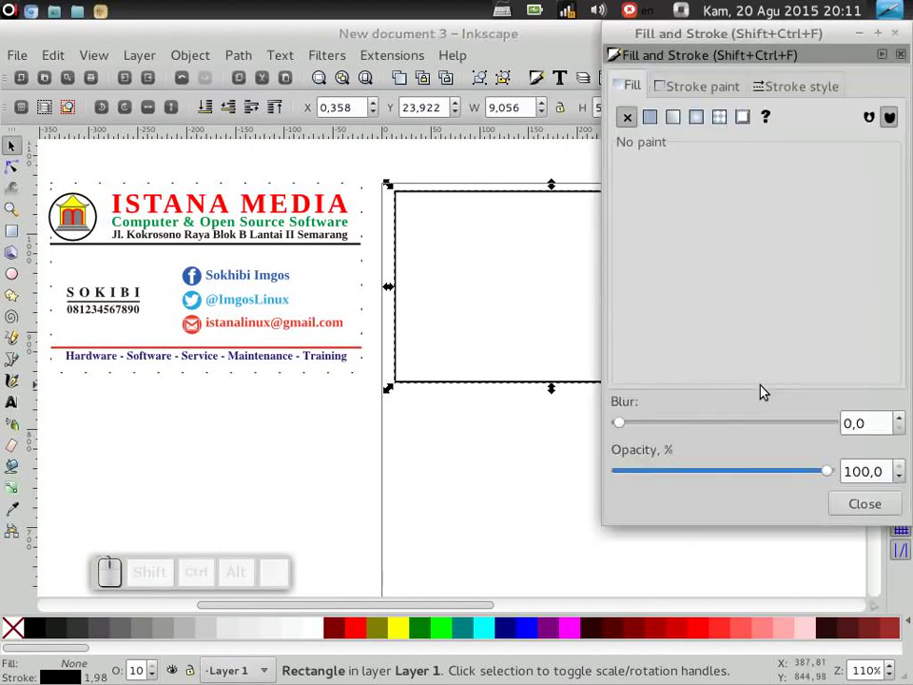
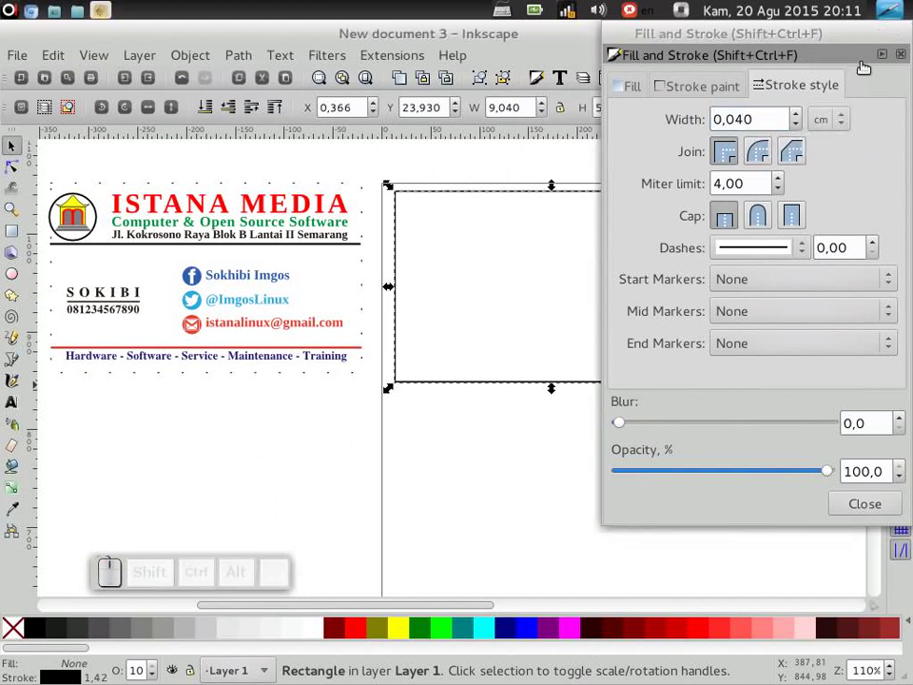
pyautogui.click(388, 281)
pyautogui.click(816, 84)
# Re-enter the rectangle size as 9 by 5.5 cm after thinning the outline
pyautogui.click(387, 384)
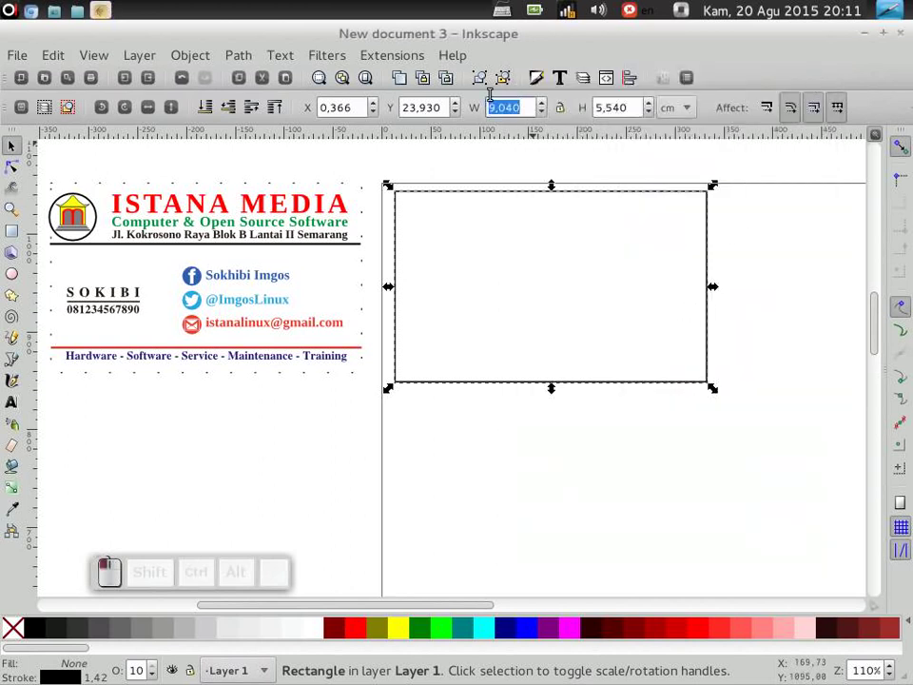
pyautogui.press('9')
pyautogui.press('Return')
pyautogui.click(387, 384)
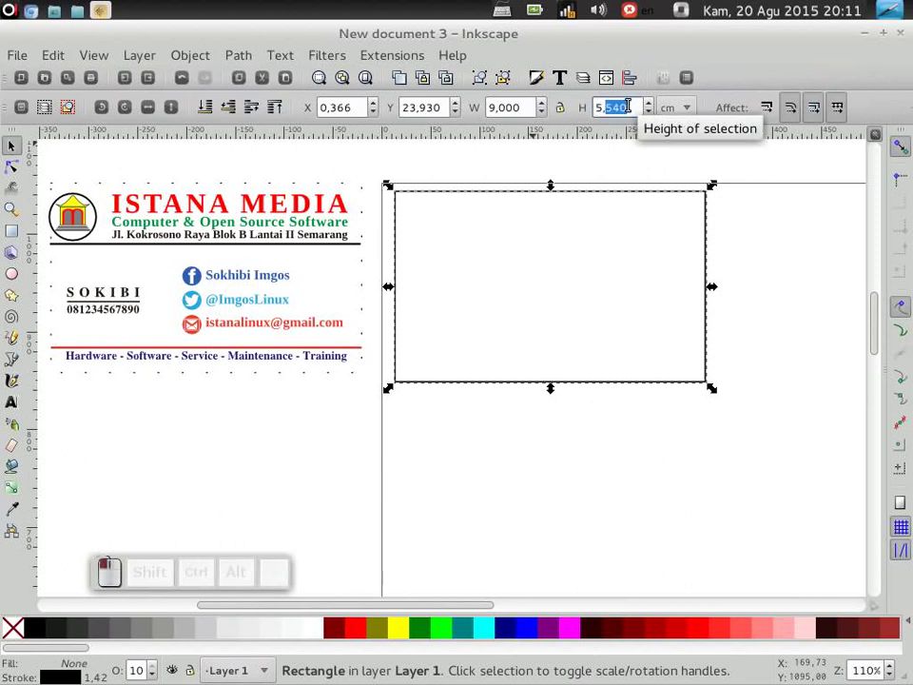
pyautogui.press('5')
pyautogui.press('Return')
pyautogui.click(17, 141)
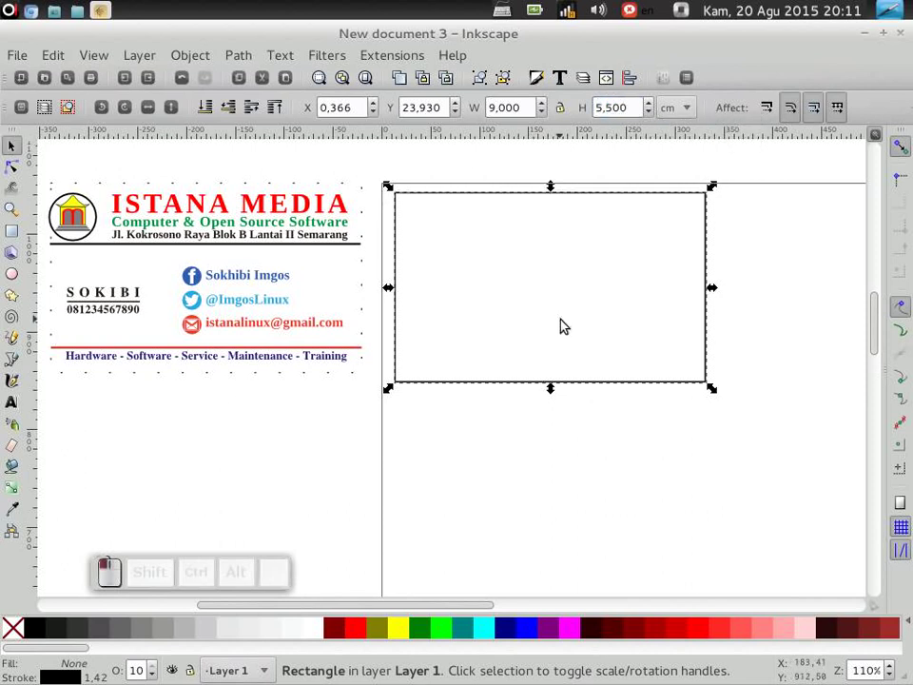
# Align the rectangle to the page's left and top edges and raise it one step
pyautogui.click(576, 397)
pyautogui.click(639, 86)
pyautogui.click(709, 239)
pyautogui.click(712, 272)
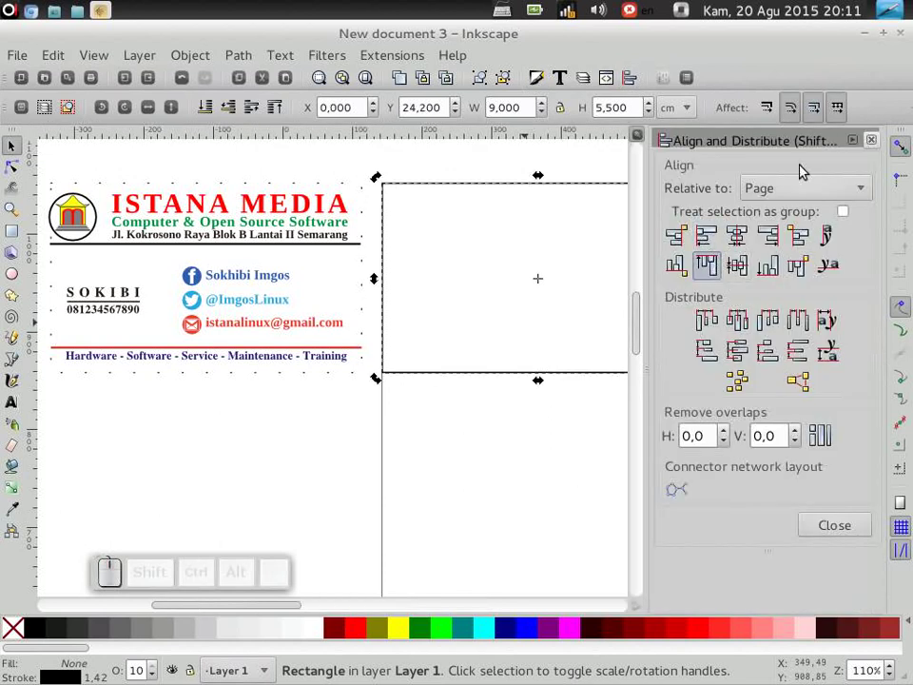
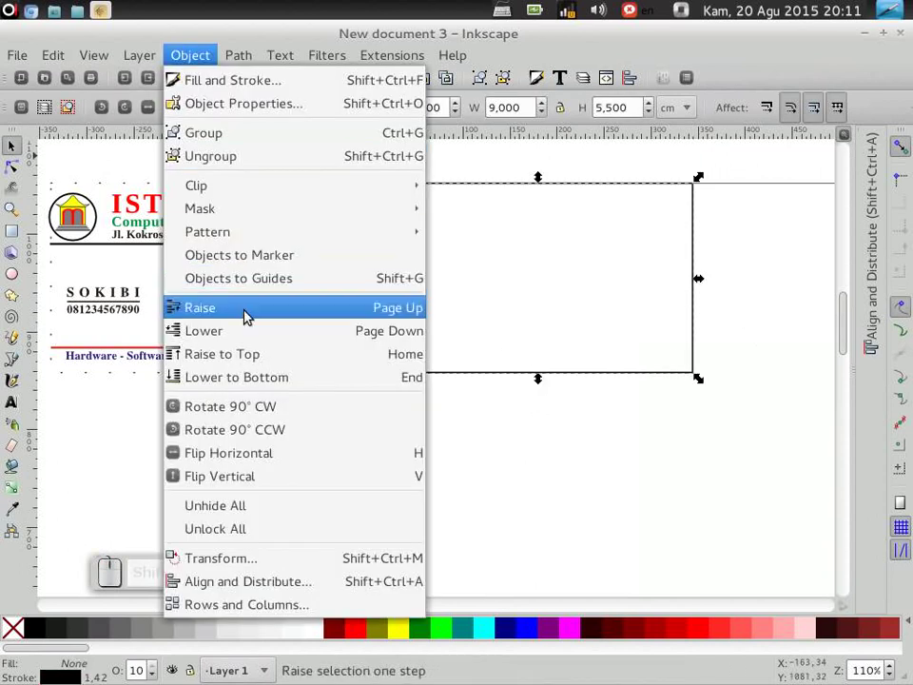
pyautogui.click(285, 117)
pyautogui.click(381, 389)
pyautogui.moveTo(484, 201); pyautogui.dragTo(557, 451)
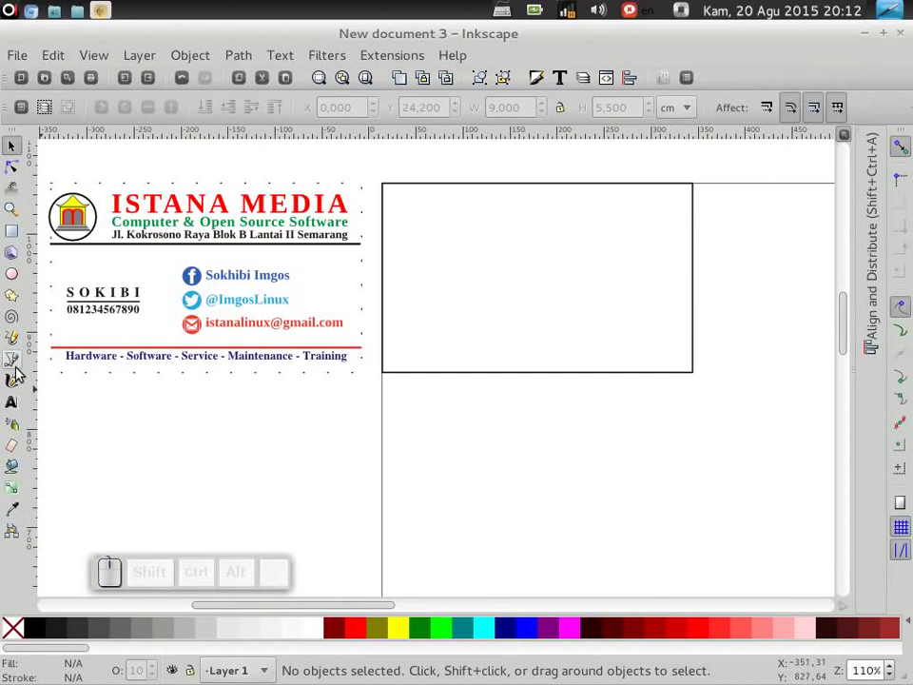
# Type the heading istana media at size 28 and colour it red
pyautogui.click(173, 220)
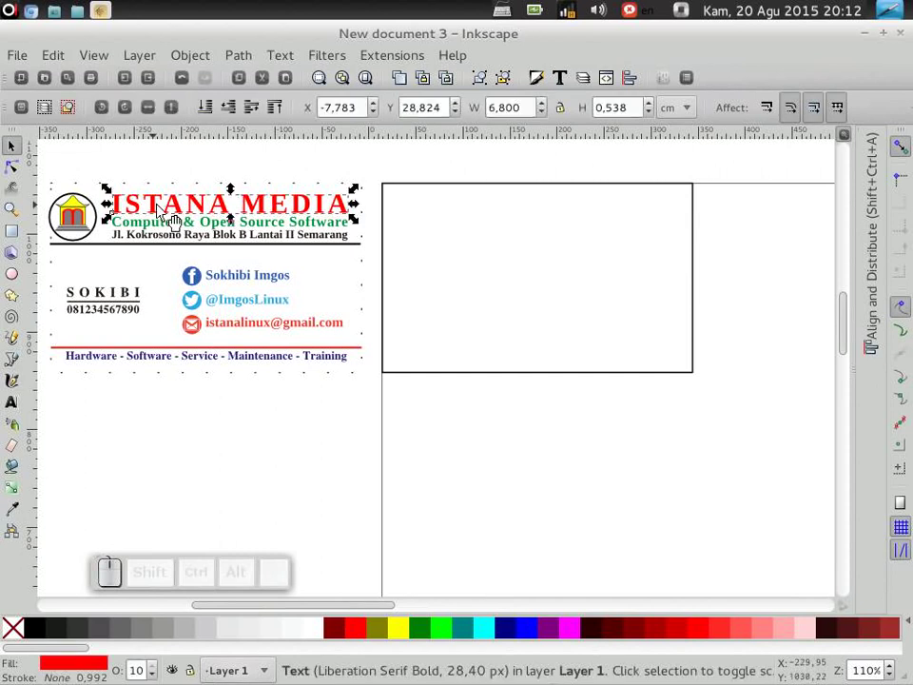
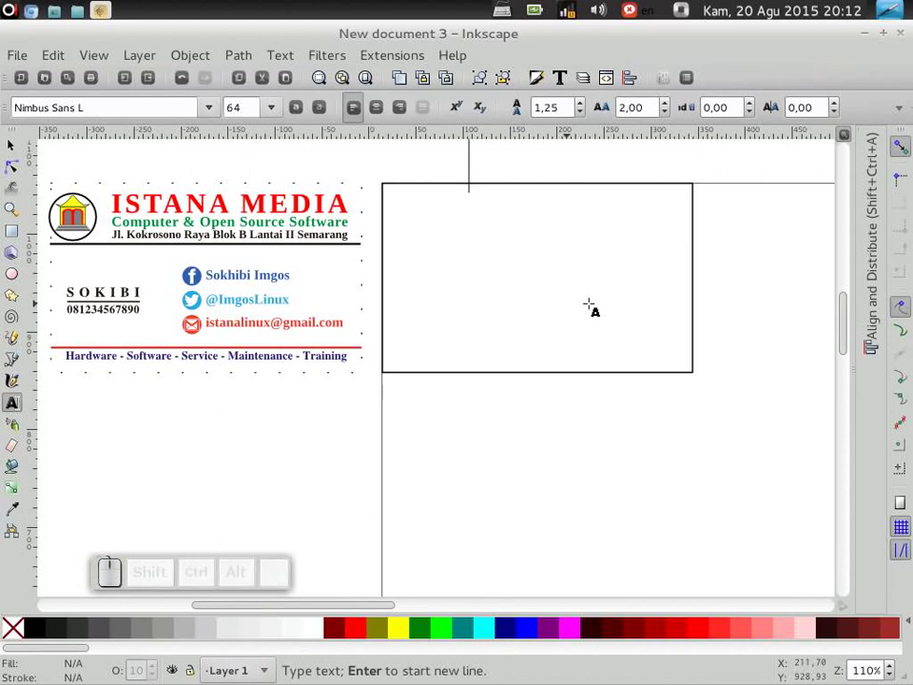
pyautogui.press('i')
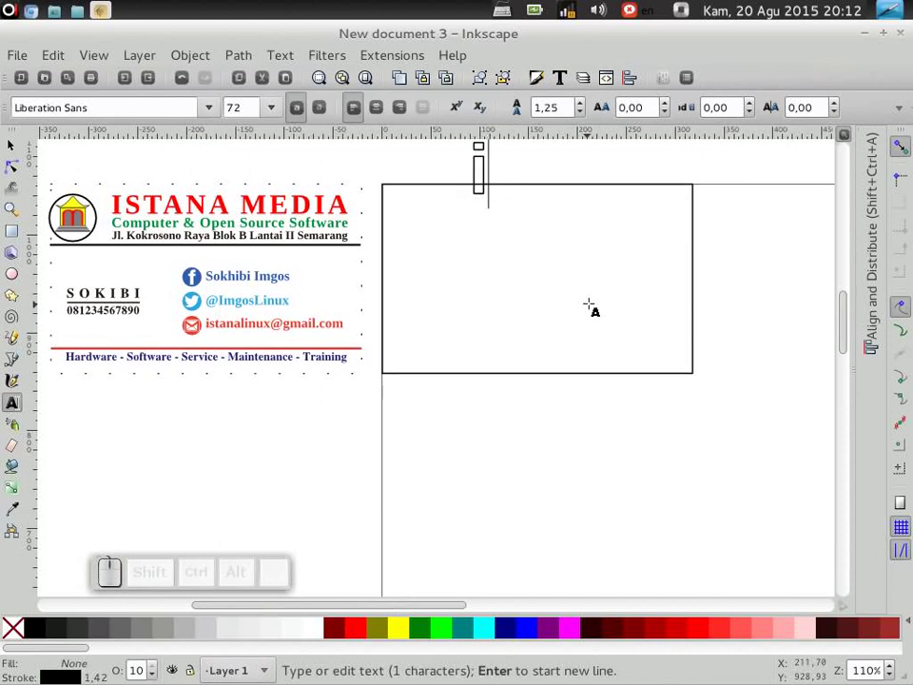
pyautogui.press('space')
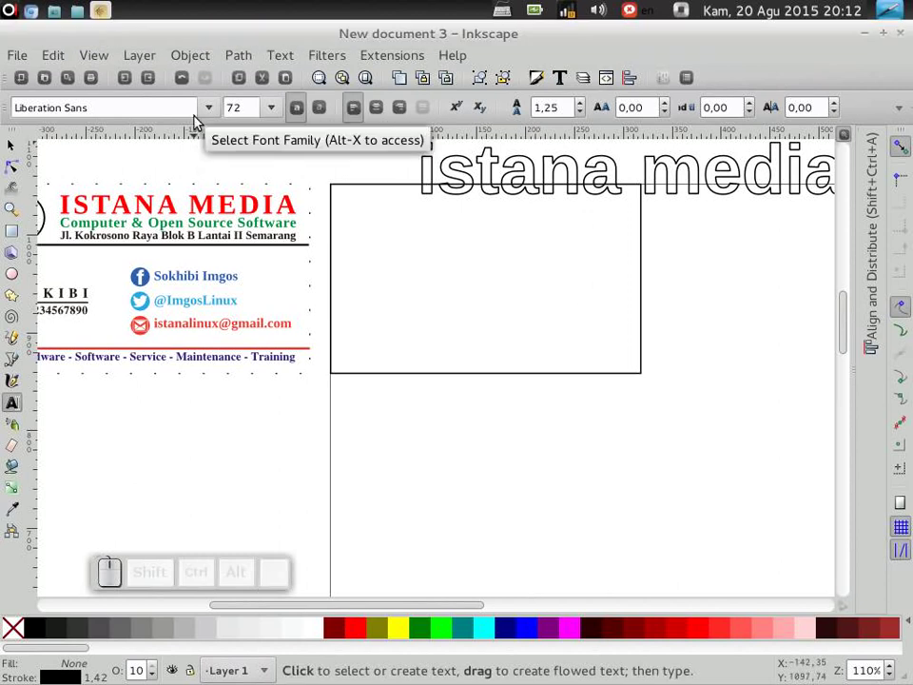
pyautogui.click(277, 110)
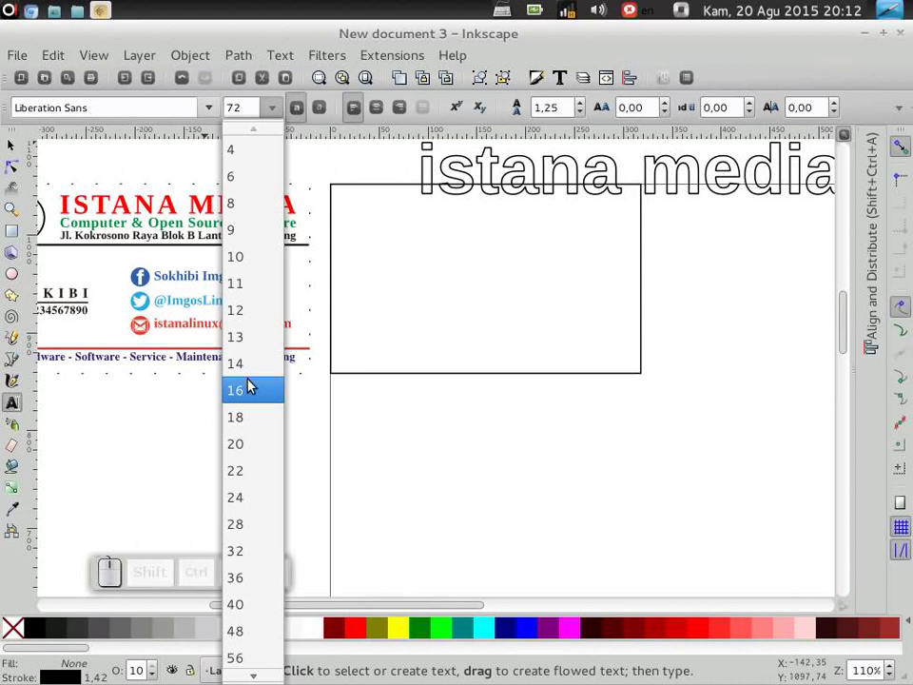
pyautogui.click(250, 524)
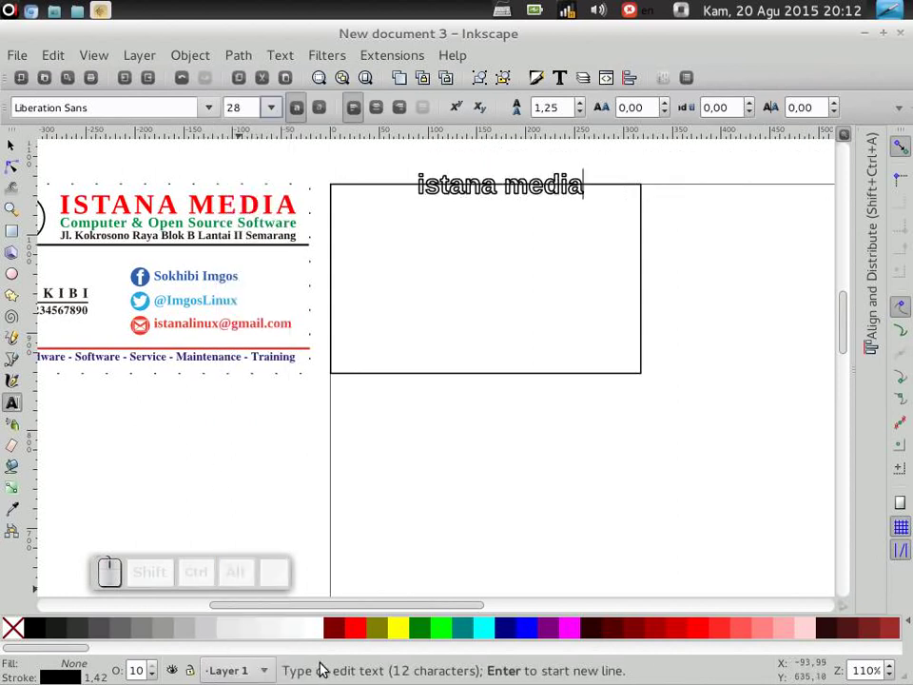
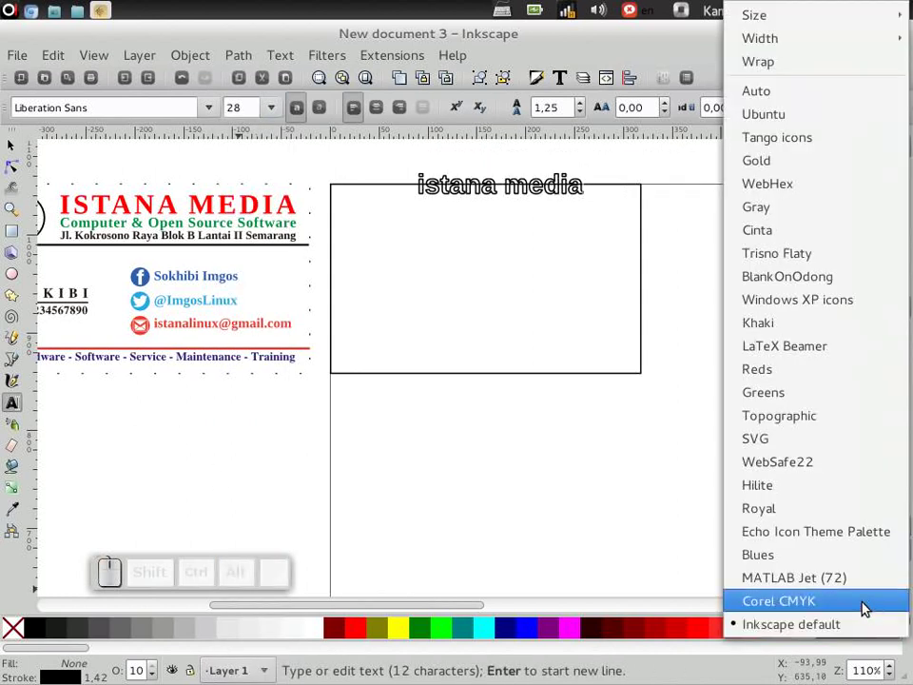
pyautogui.click(356, 637)
pyautogui.click(8, 639)
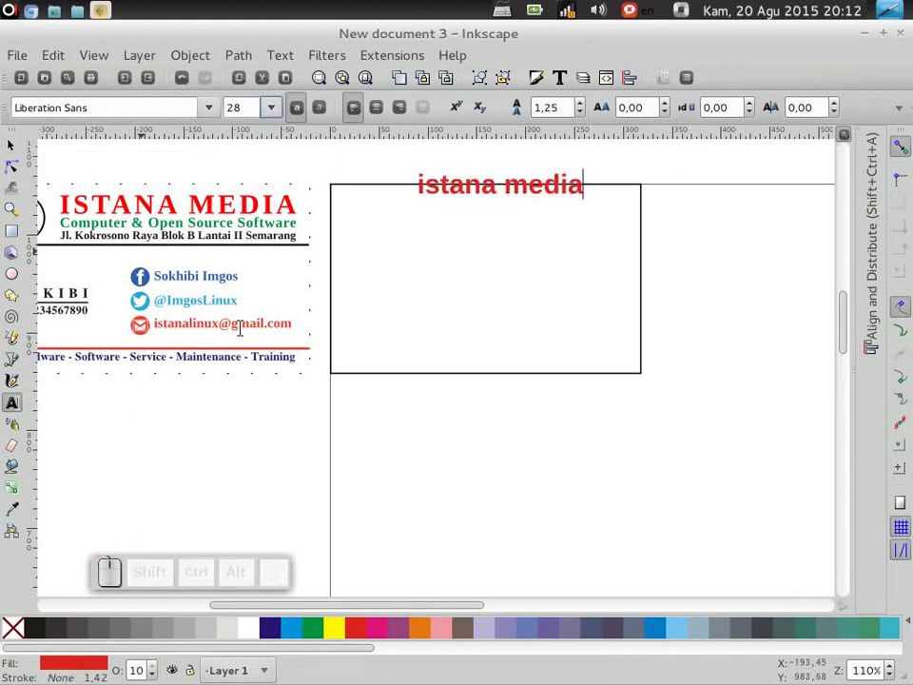
# Set the heading's font to Liberation Serif and leave it selected as an object
pyautogui.click(363, 635)
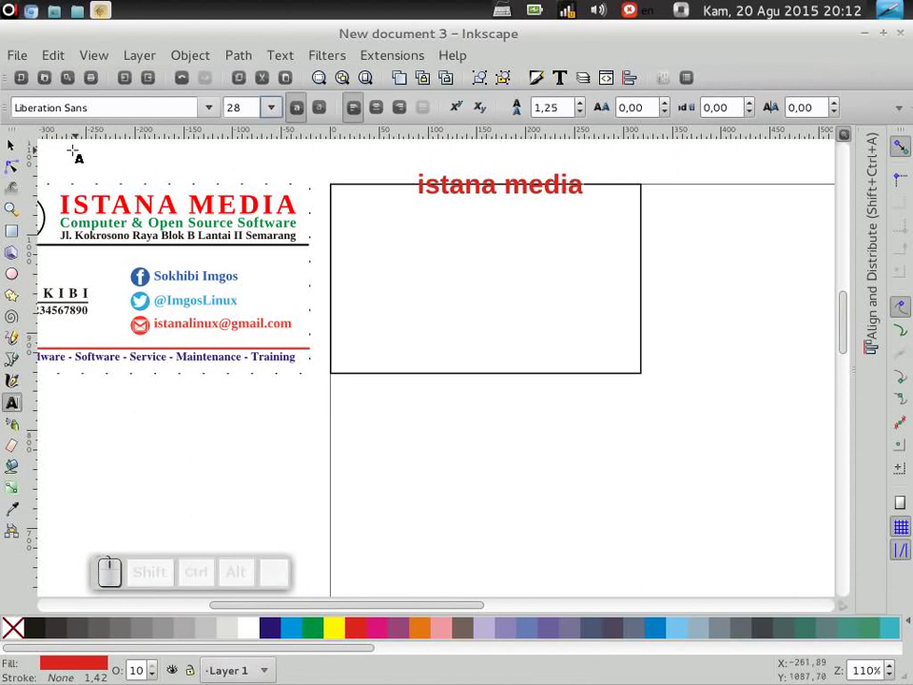
pyautogui.click(52, 153)
pyautogui.click(494, 206)
pyautogui.click(416, 204)
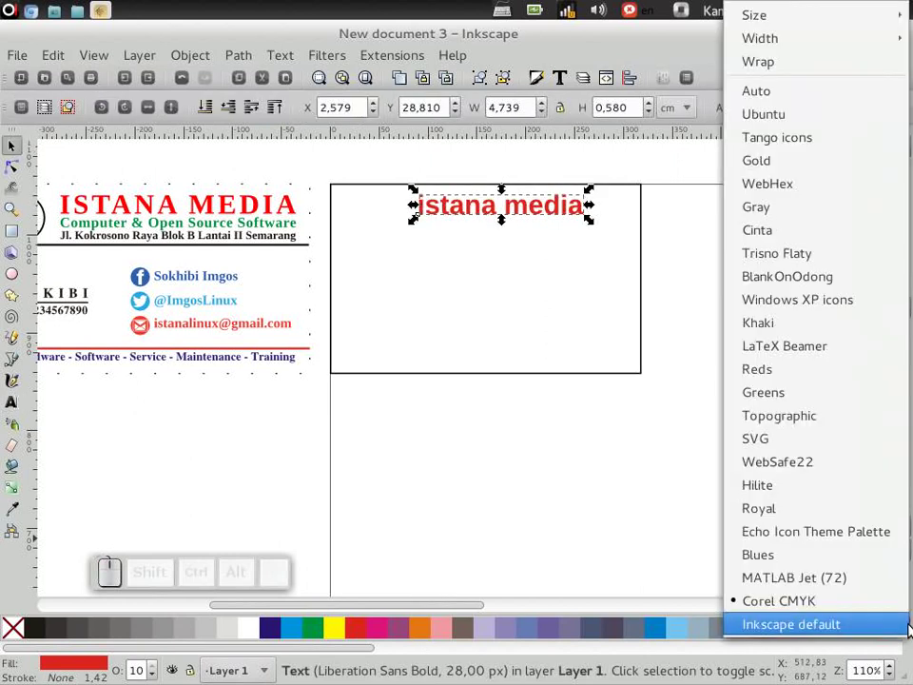
pyautogui.click(821, 633)
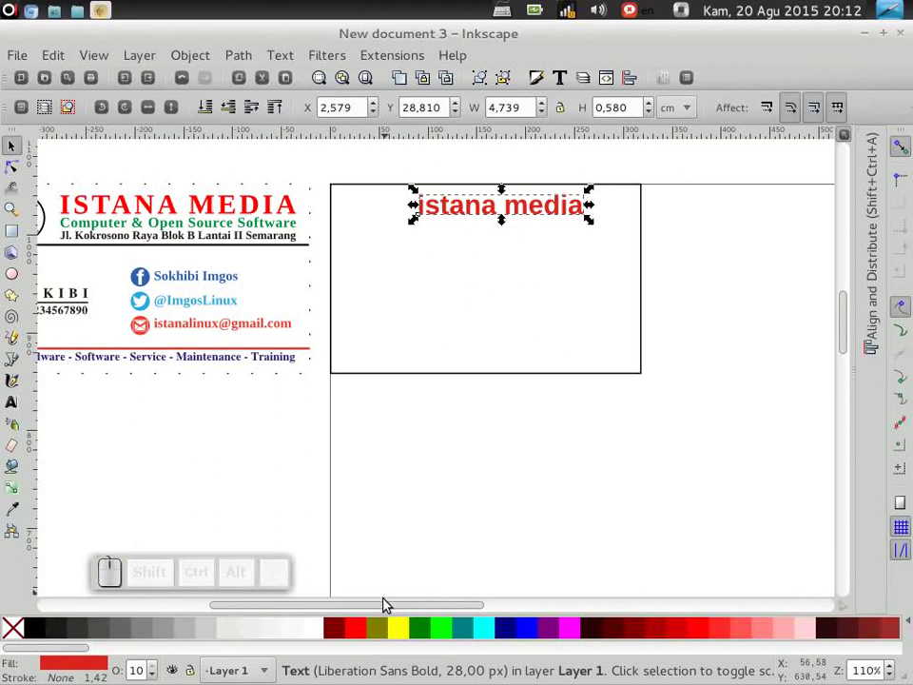
pyautogui.click(350, 632)
pyautogui.click(457, 515)
pyautogui.scroll(3)
pyautogui.click(473, 252)
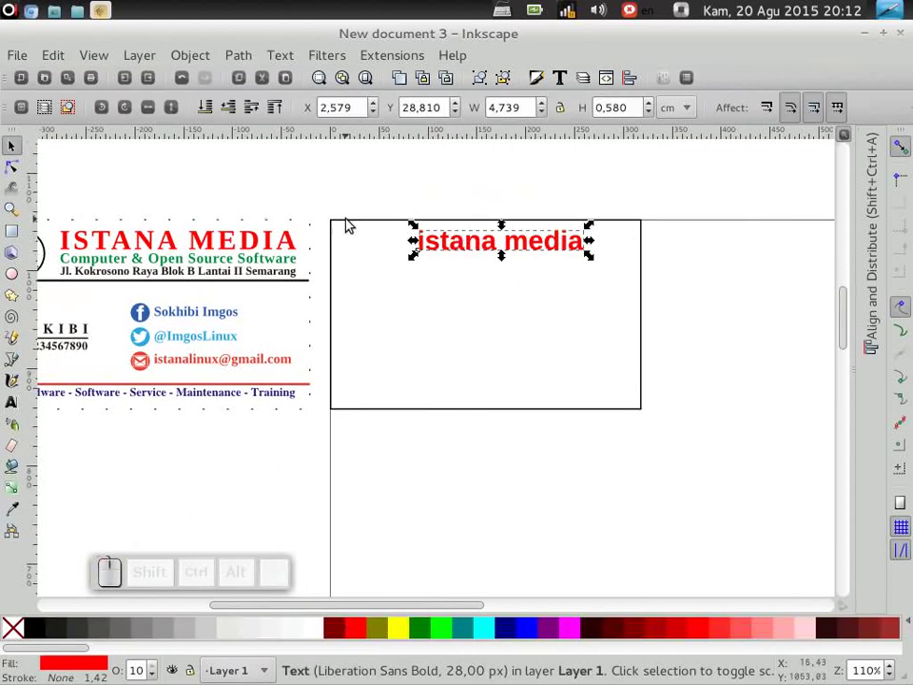
pyautogui.click(23, 406)
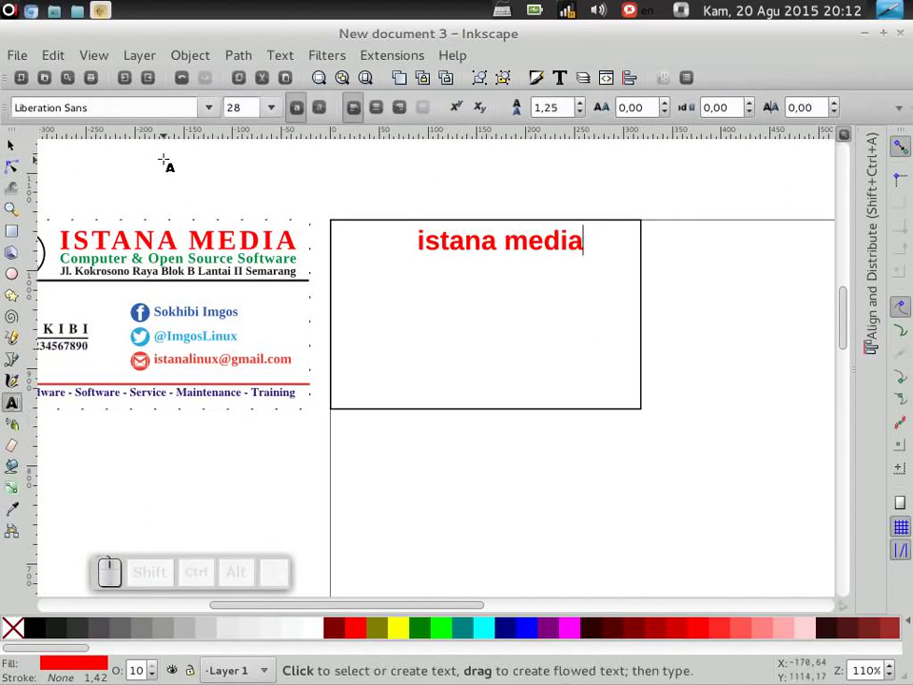
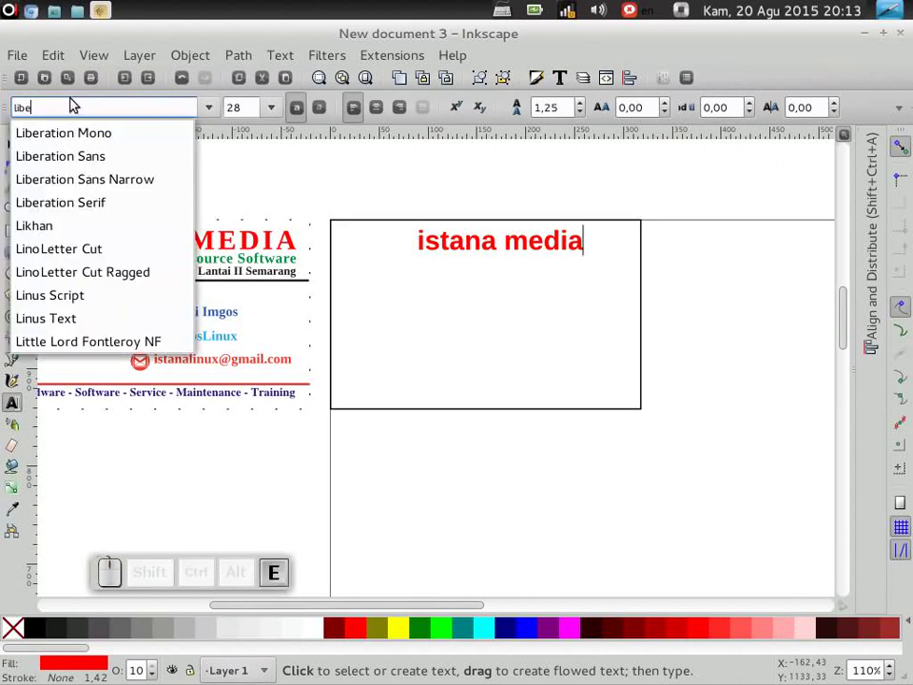
pyautogui.click(126, 204)
pyautogui.click(18, 153)
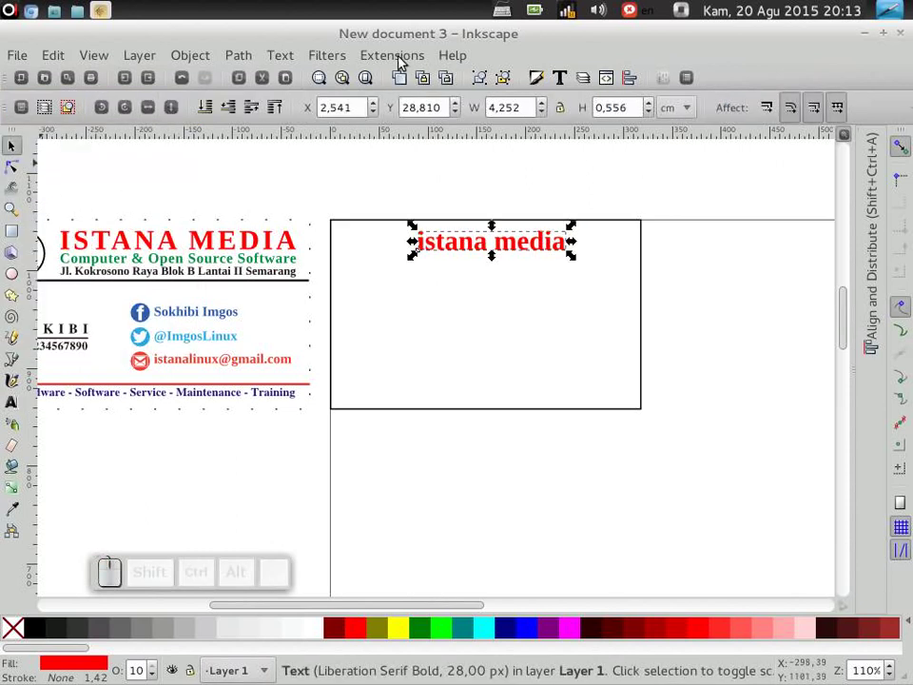
# Convert the title to ISTANA MEDIA with the UPPERCASE extension and move it toward the top centre
pyautogui.click(368, 63)
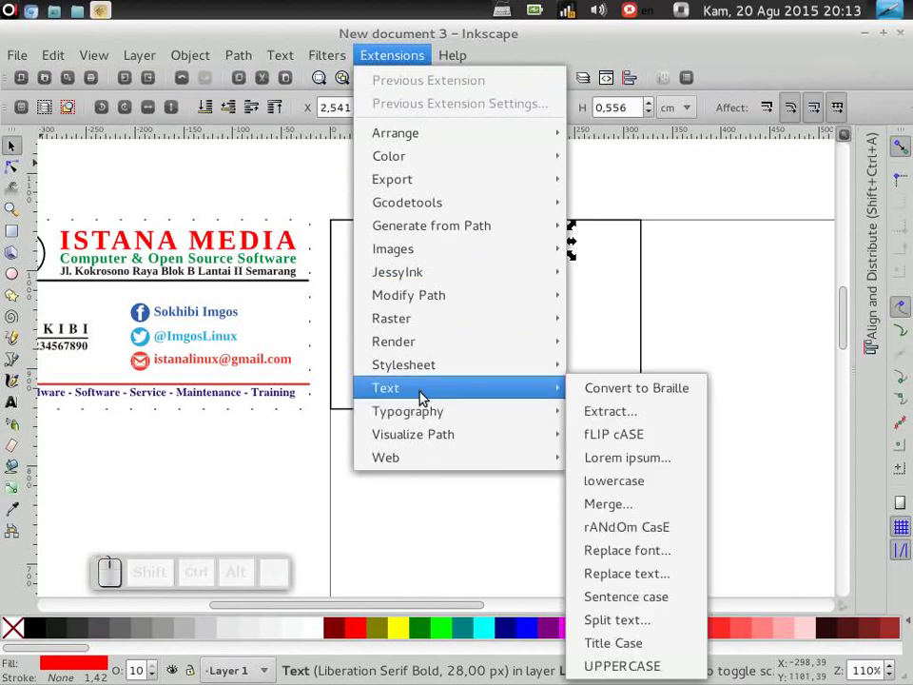
pyautogui.click(641, 672)
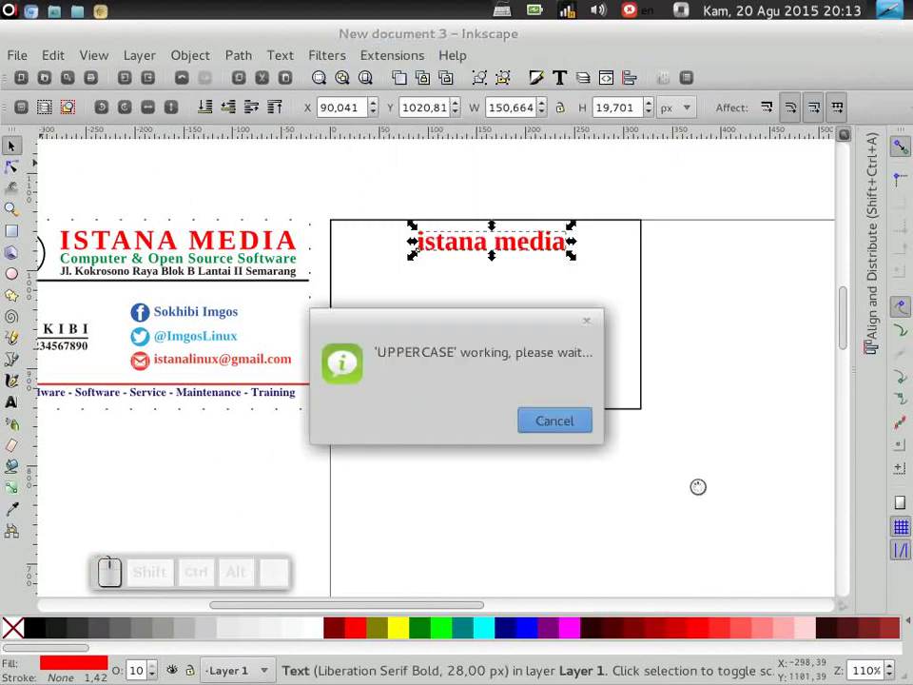
pyautogui.moveTo(517, 258); pyautogui.dragTo(69, 545)
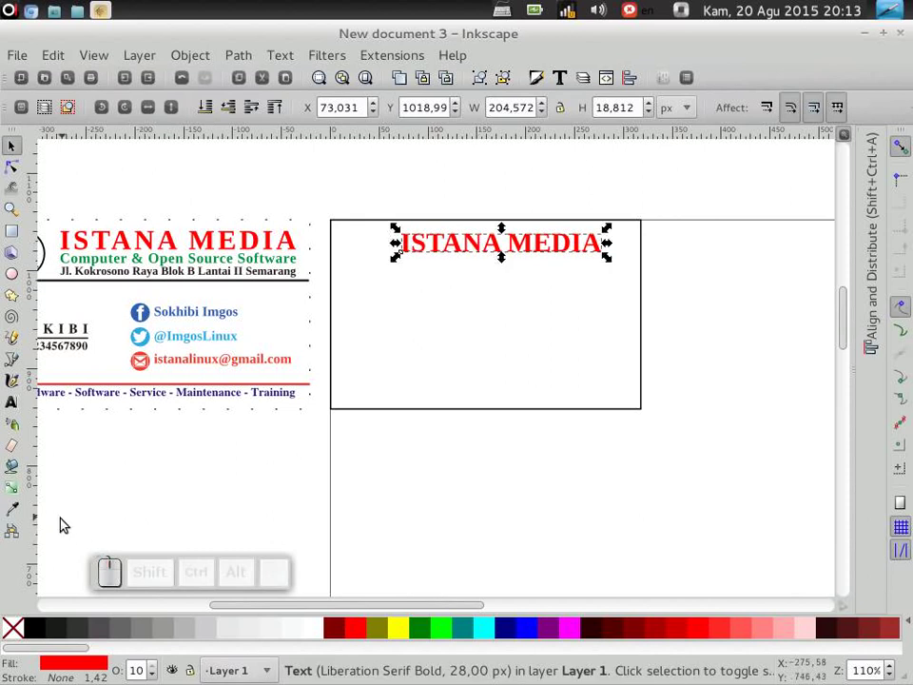
# Widen the title's letter spacing and start a green Computer text line at size 14
pyautogui.click(15, 410)
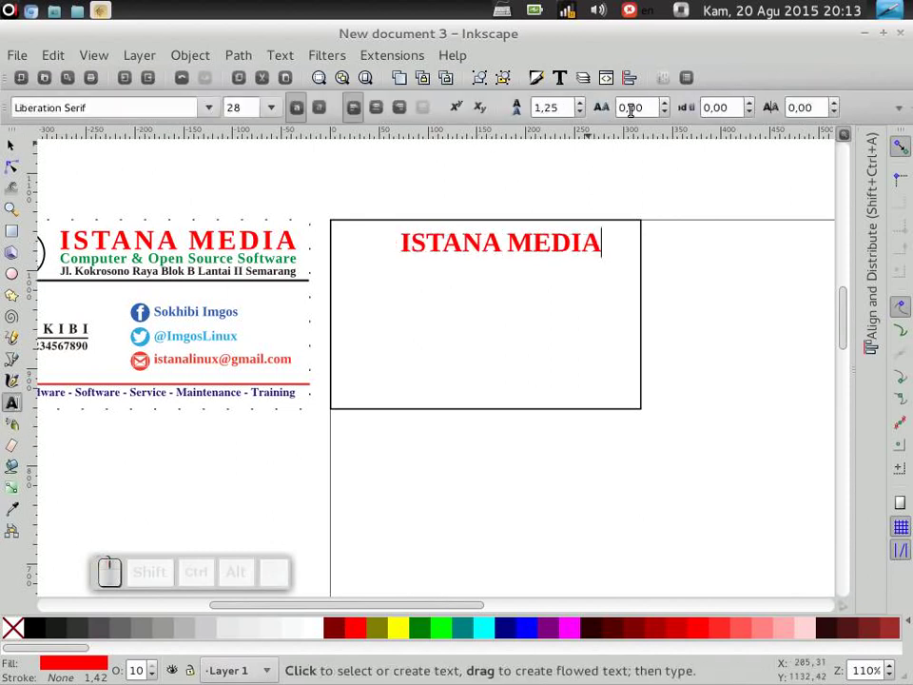
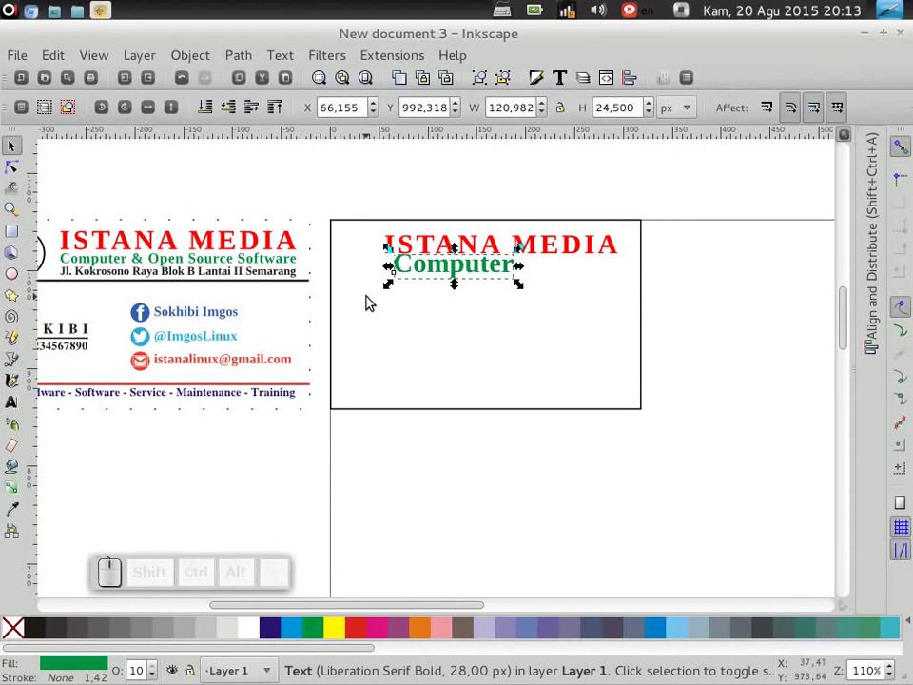
pyautogui.click(14, 407)
pyautogui.click(274, 111)
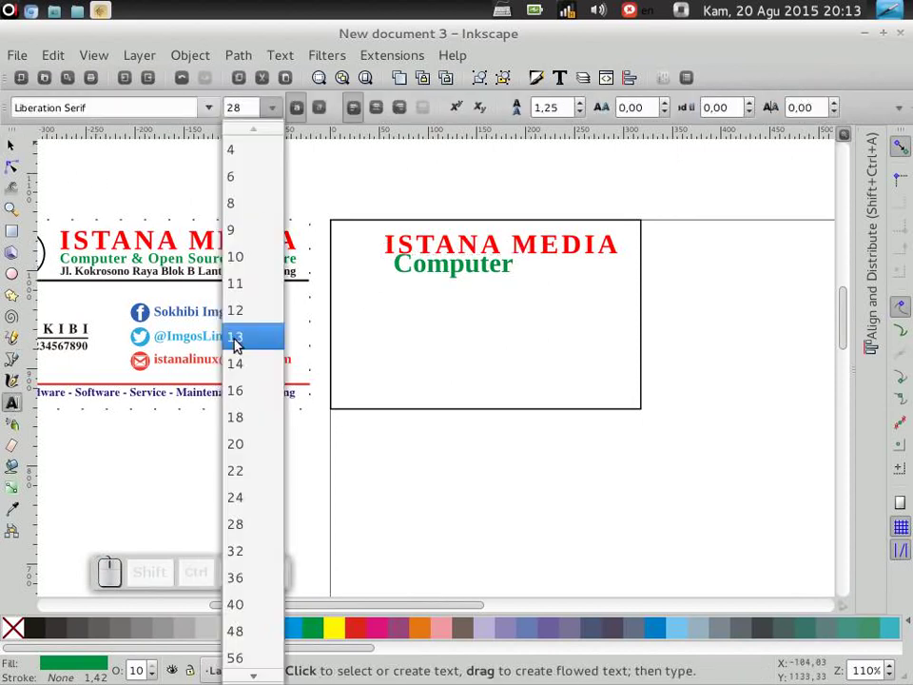
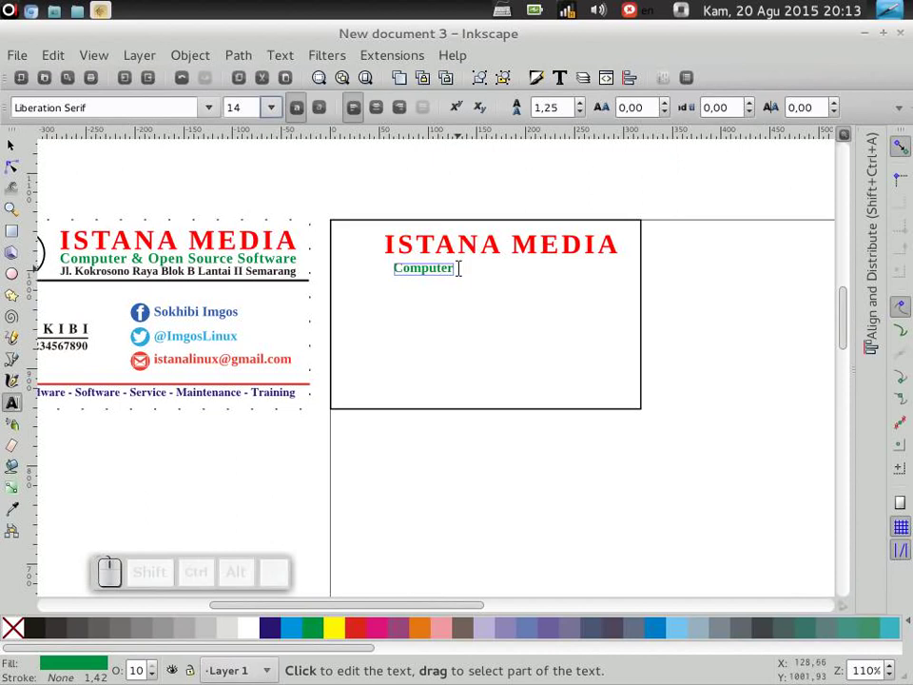
pyautogui.press('space')
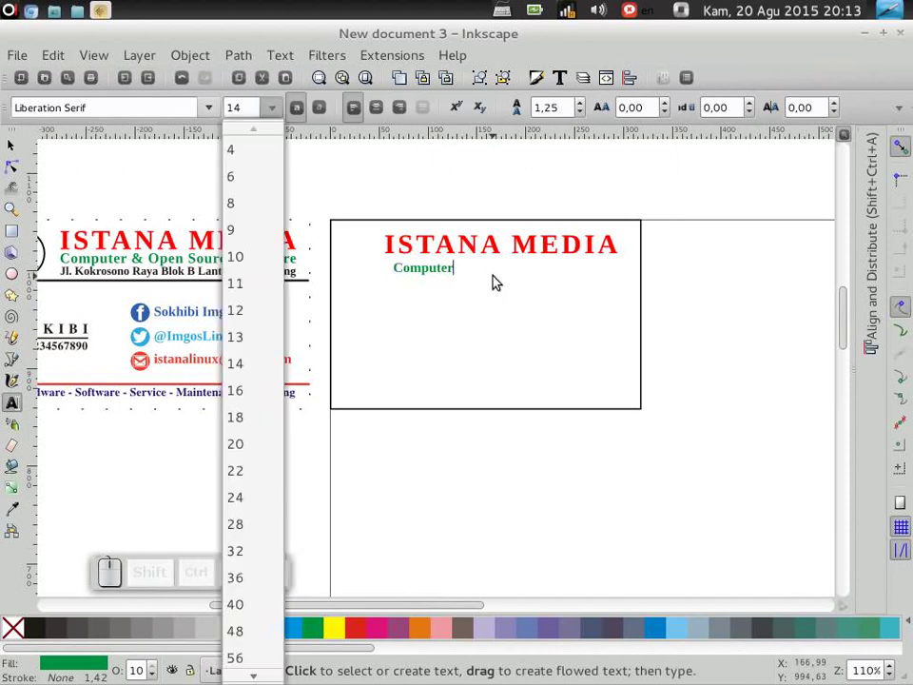
pyautogui.click(439, 266)
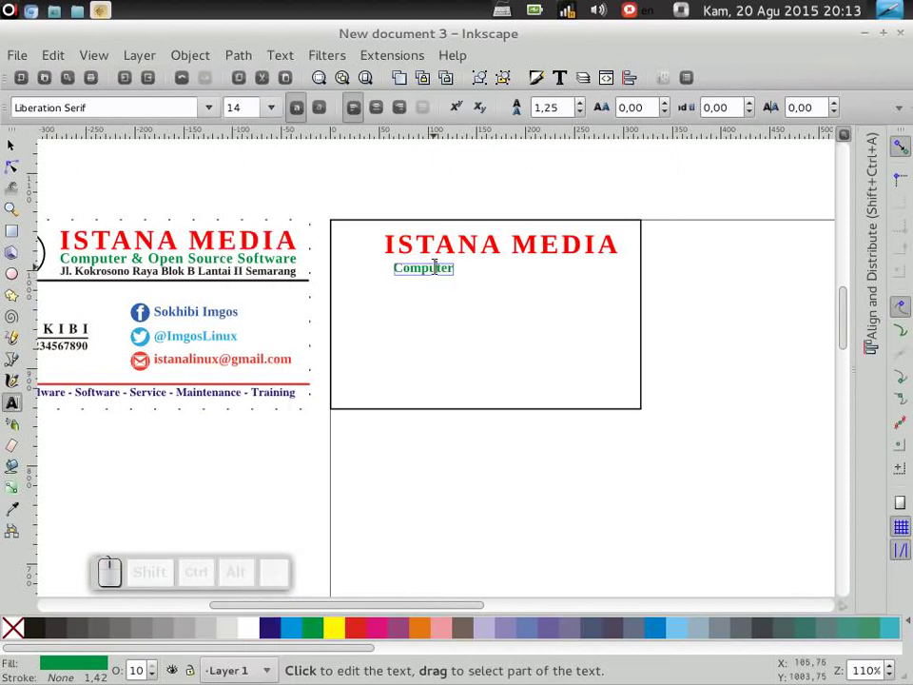
# Extend the green line to read Computer & Open Source Software
pyautogui.press('End')
pyautogui.press('space')
pyautogui.press('shift+7')
pyautogui.press('shift+space')
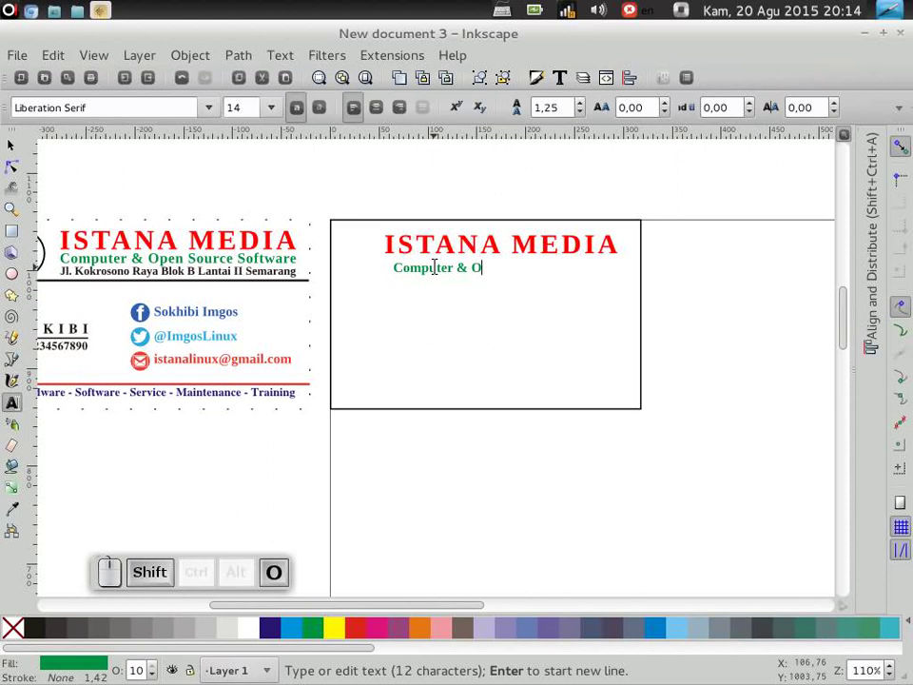
pyautogui.press('shift+space')
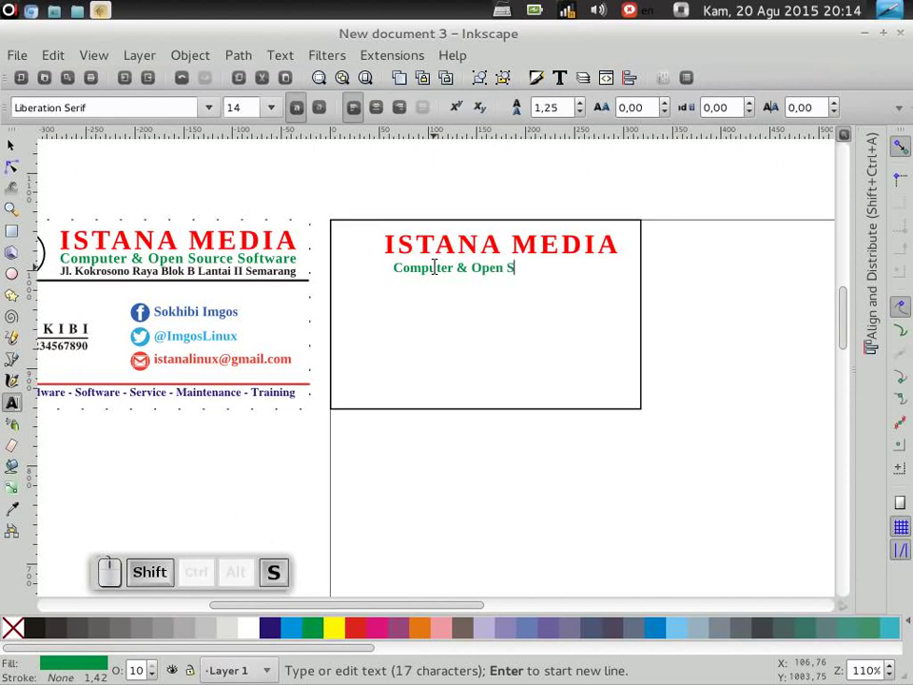
pyautogui.press('shift+space')
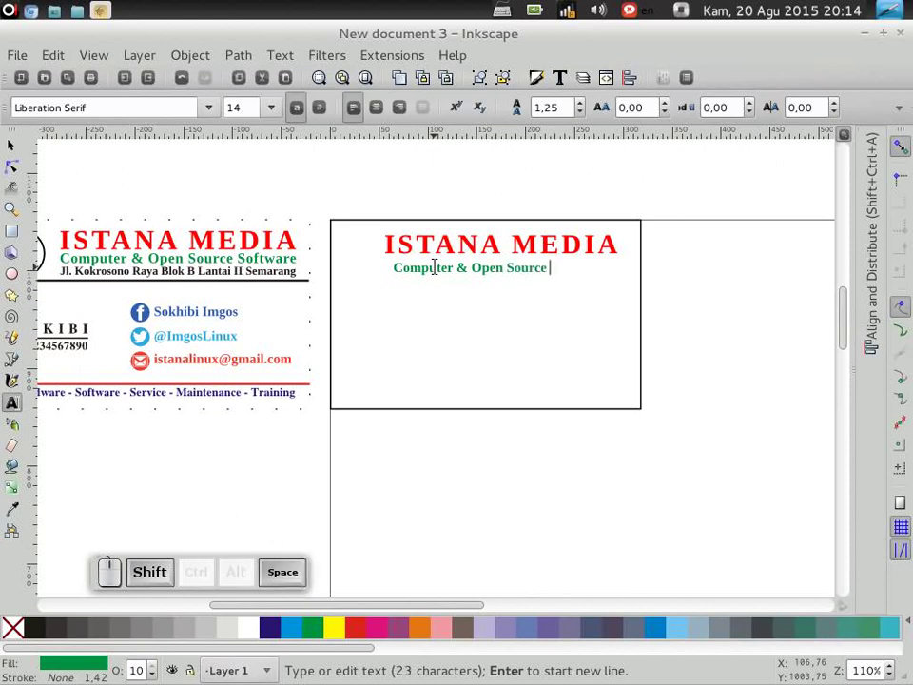
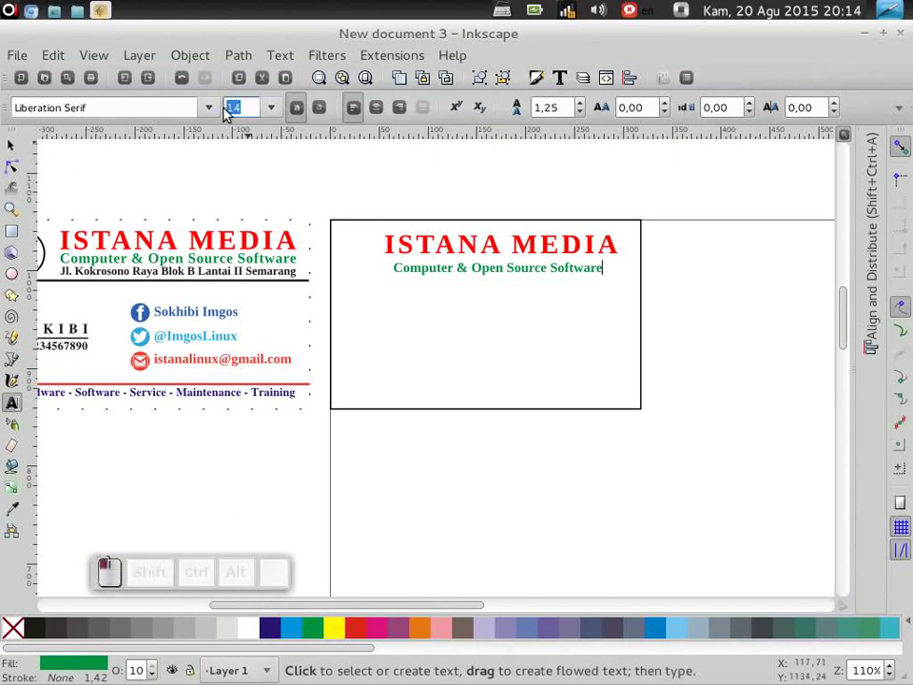
# Set the tagline size to 15, duplicate it below and start replacing the copy's text
pyautogui.press('1')
pyautogui.press('5')
pyautogui.press('Return')
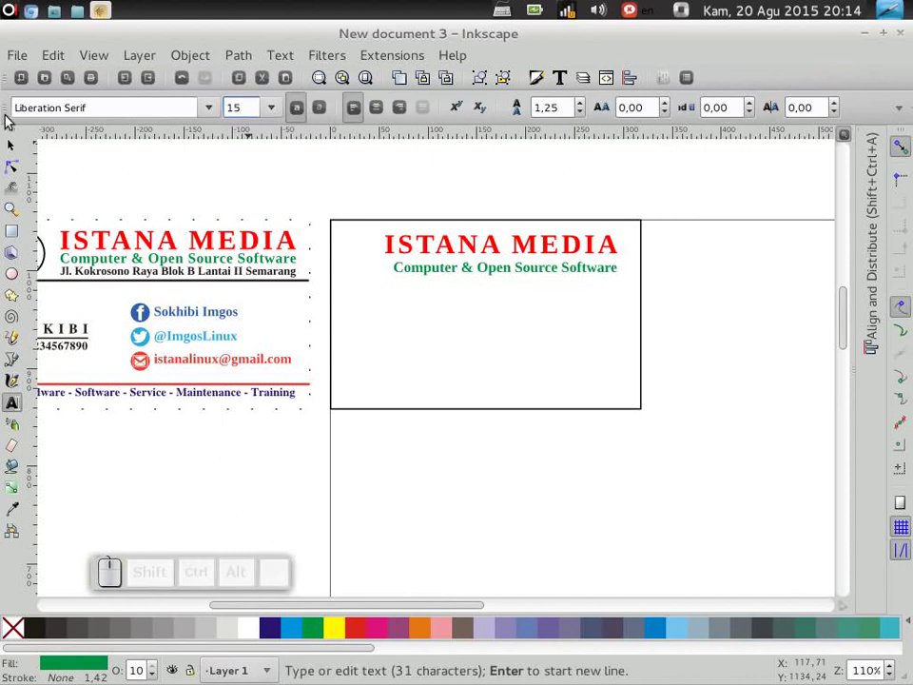
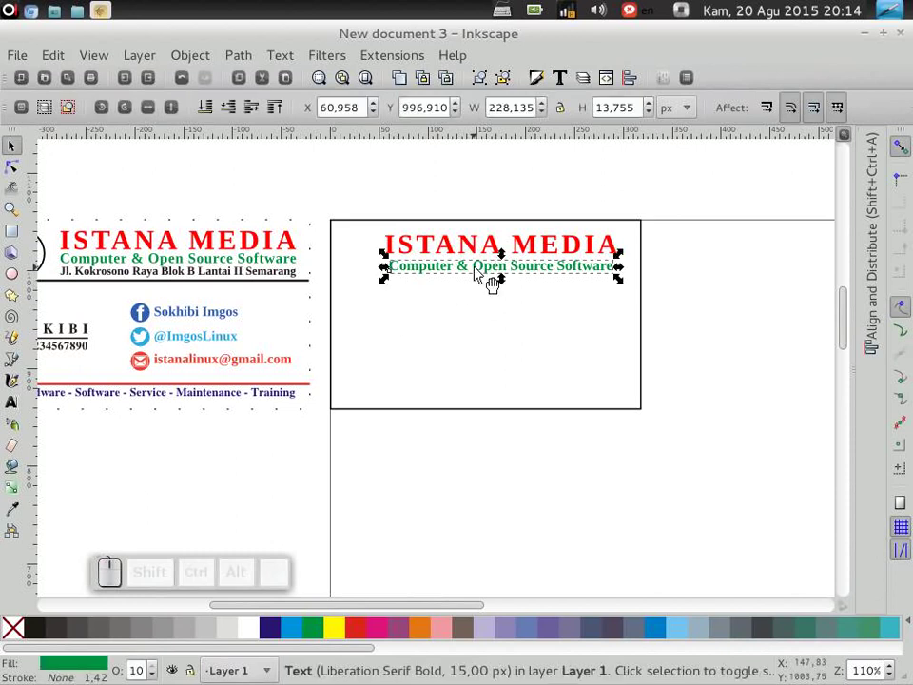
pyautogui.press('ctrl+d')
pyautogui.press('shift+Down')
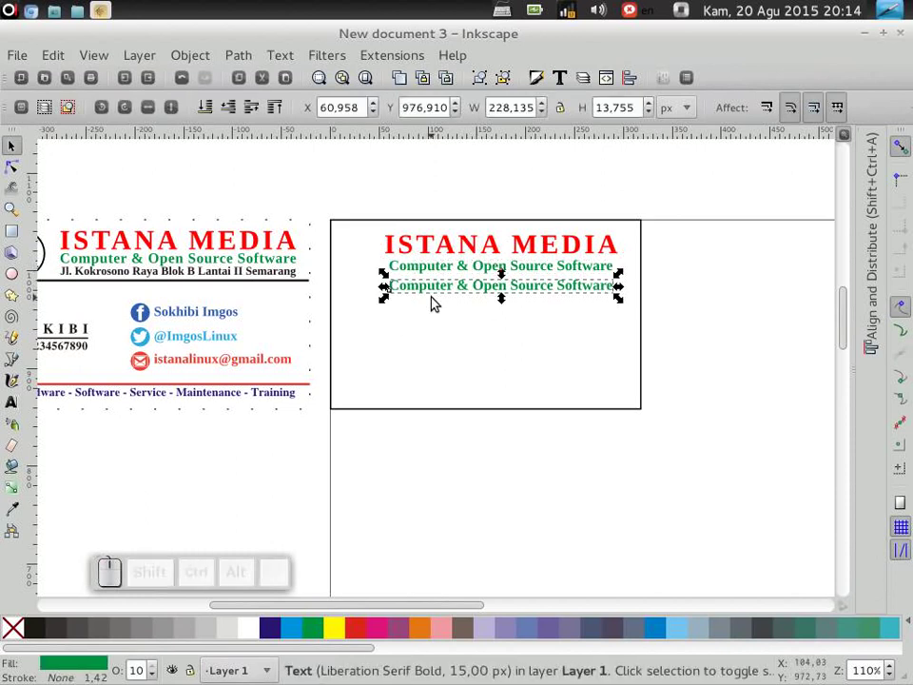
pyautogui.press('F8')
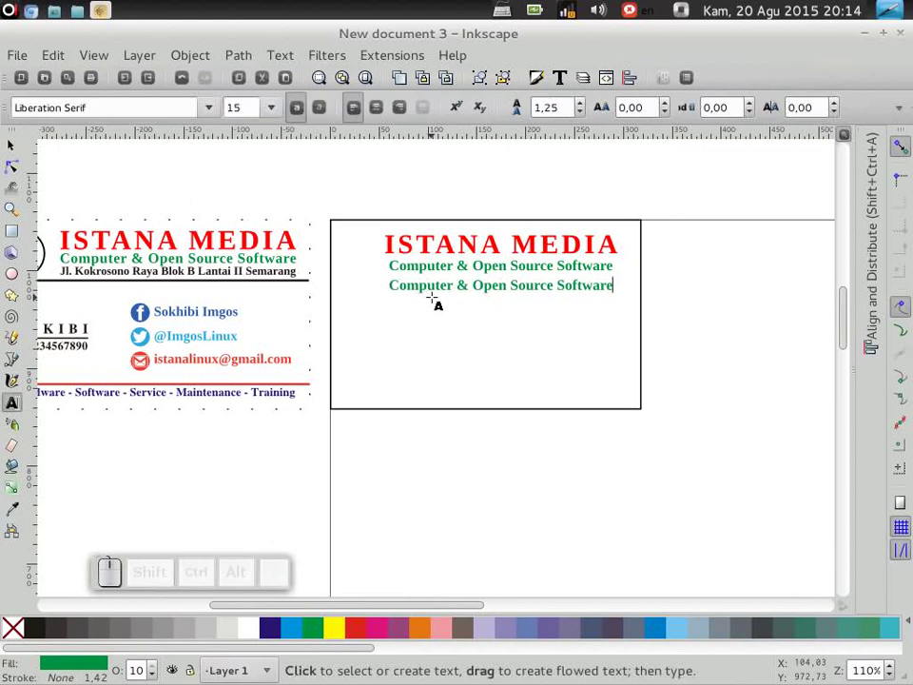
pyautogui.press('shift+Home')
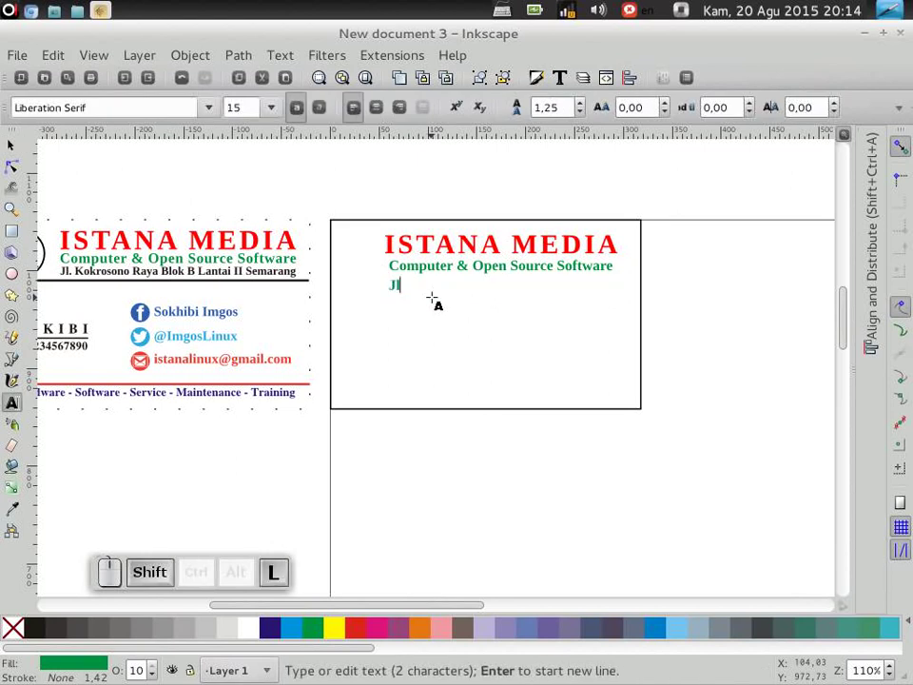
pyautogui.press('space')
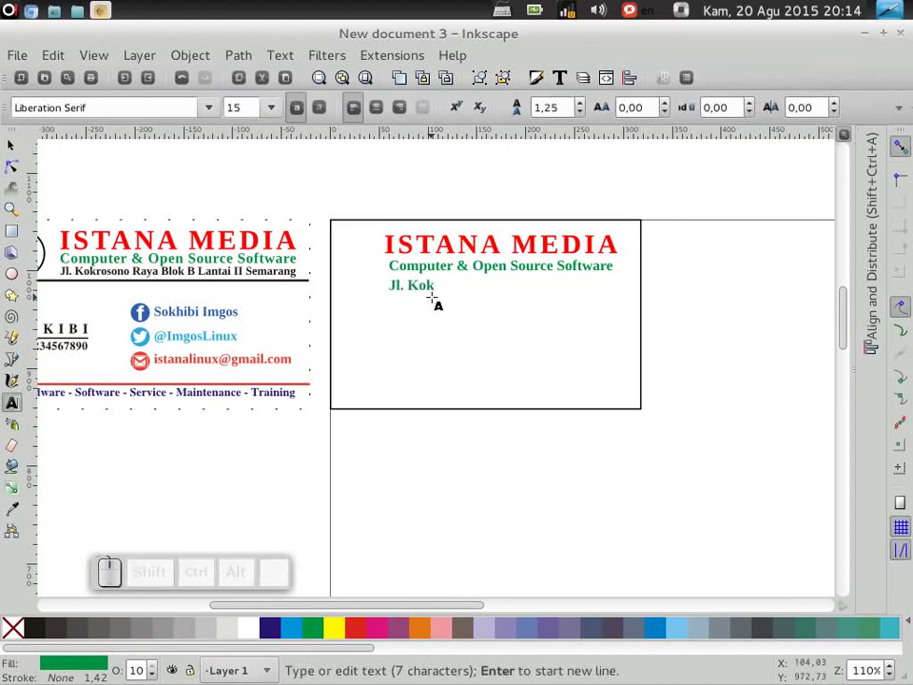
pyautogui.press('space')
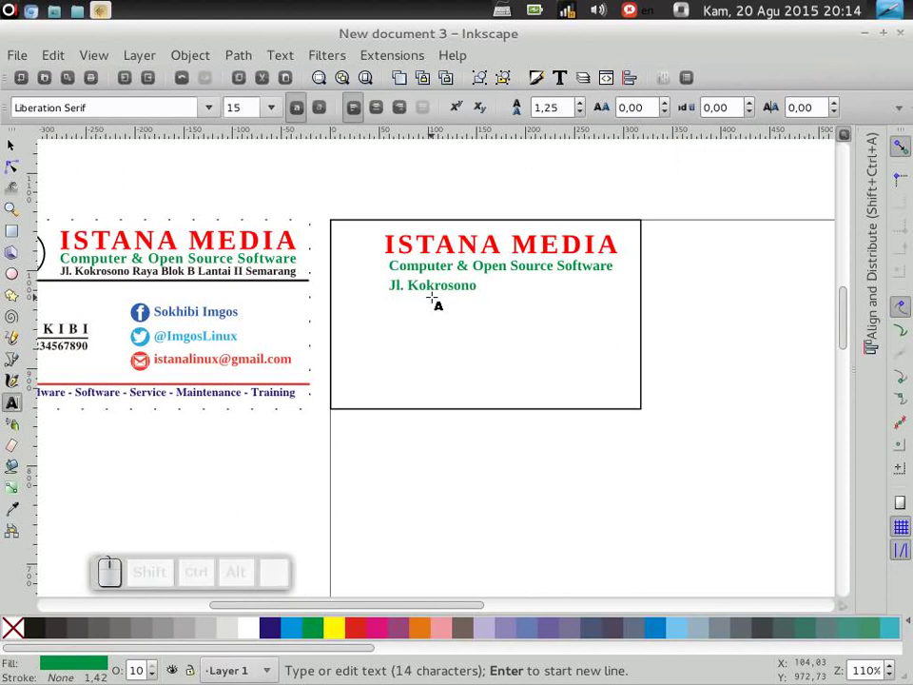
pyautogui.press('shift+space')
pyautogui.press('shift+n')
pyautogui.press('shift+BackSpace')
pyautogui.press('shift+space')
pyautogui.press('shift+b')
pyautogui.press('shift+space')
pyautogui.press('shift+n')
pyautogui.press('BackSpace')
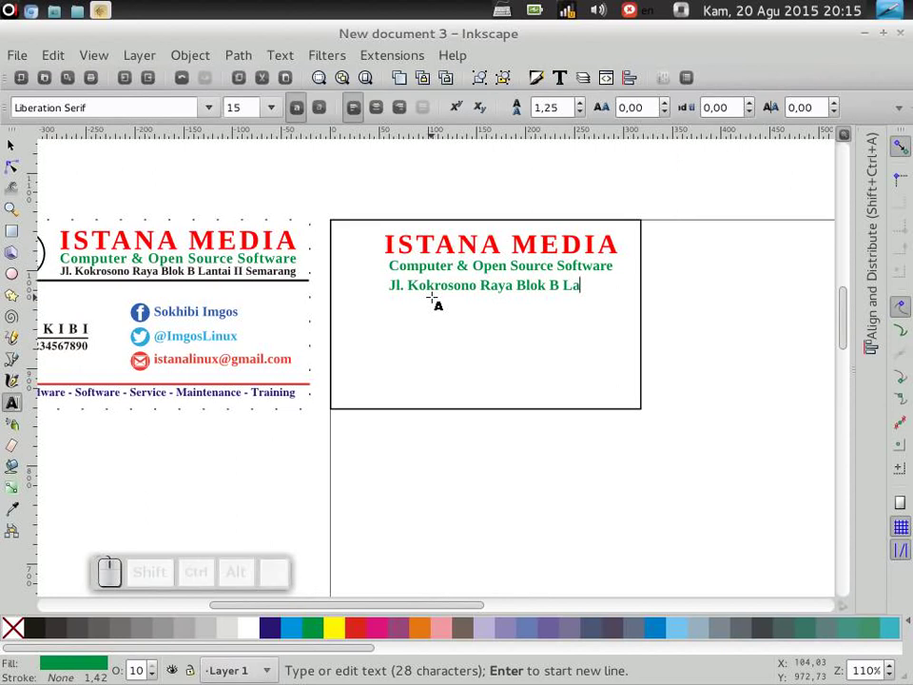
pyautogui.press('space')
pyautogui.press('shift+i')
pyautogui.press('shift+space')
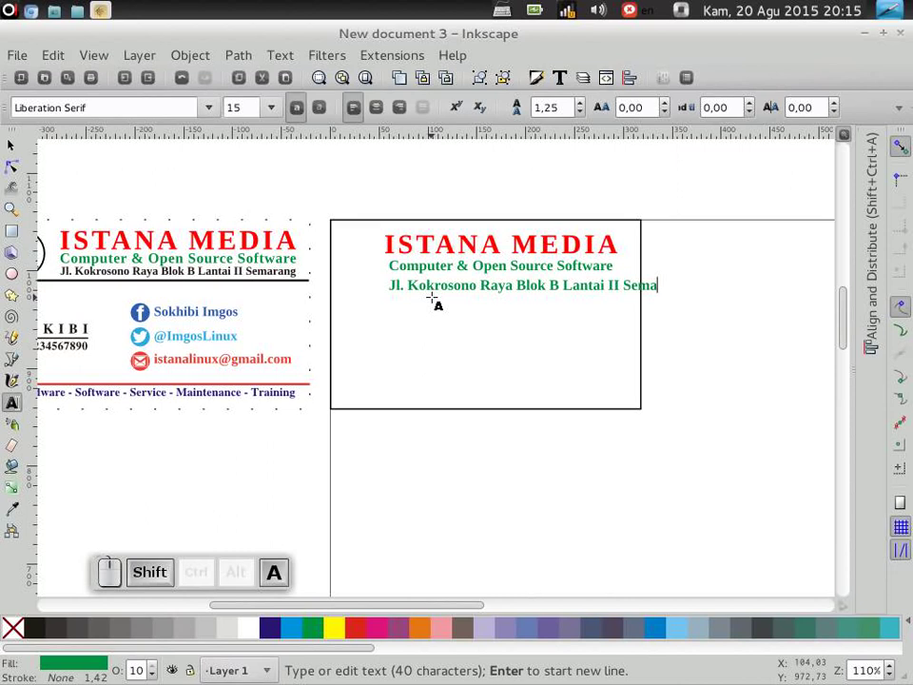
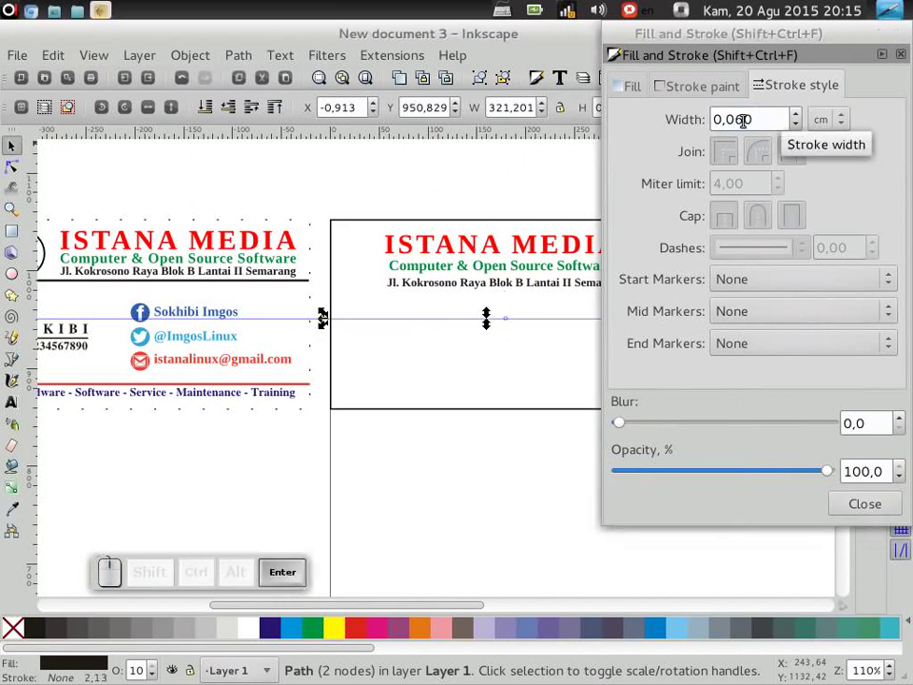
# Make the address smaller and black, and select the newly drawn thin horizontal divider
pyautogui.click(437, 346)
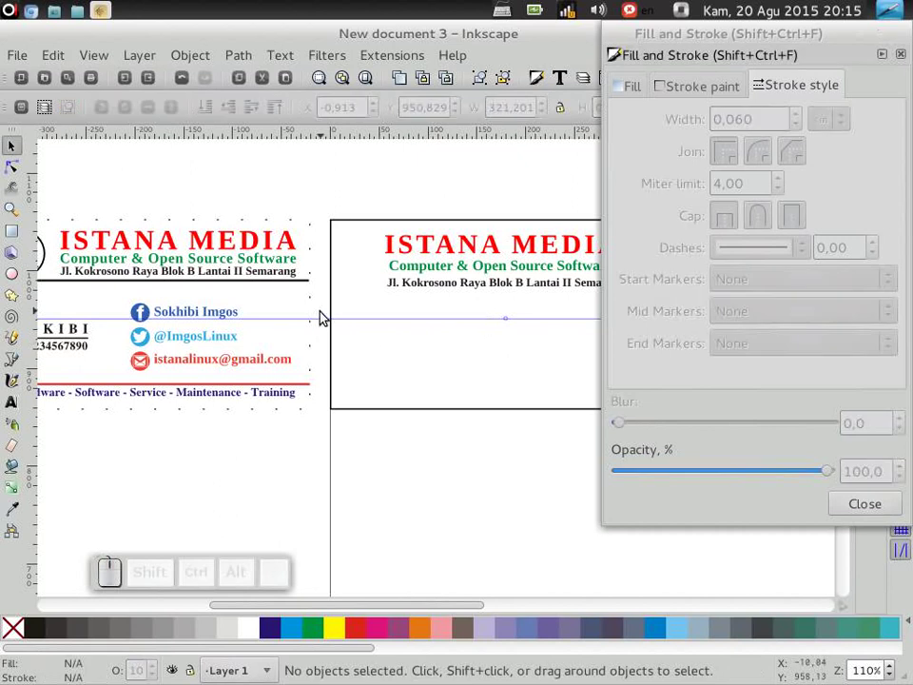
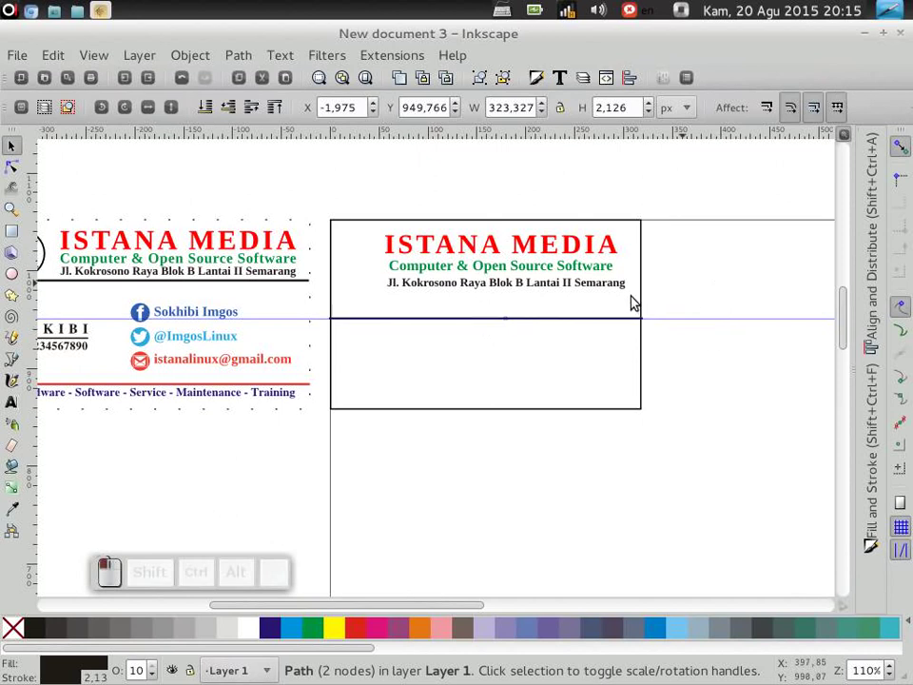
pyautogui.click(578, 331)
# Set the document's default units to cm in Document Properties
pyautogui.click(697, 117)
pyautogui.click(680, 169)
pyautogui.click(693, 81)
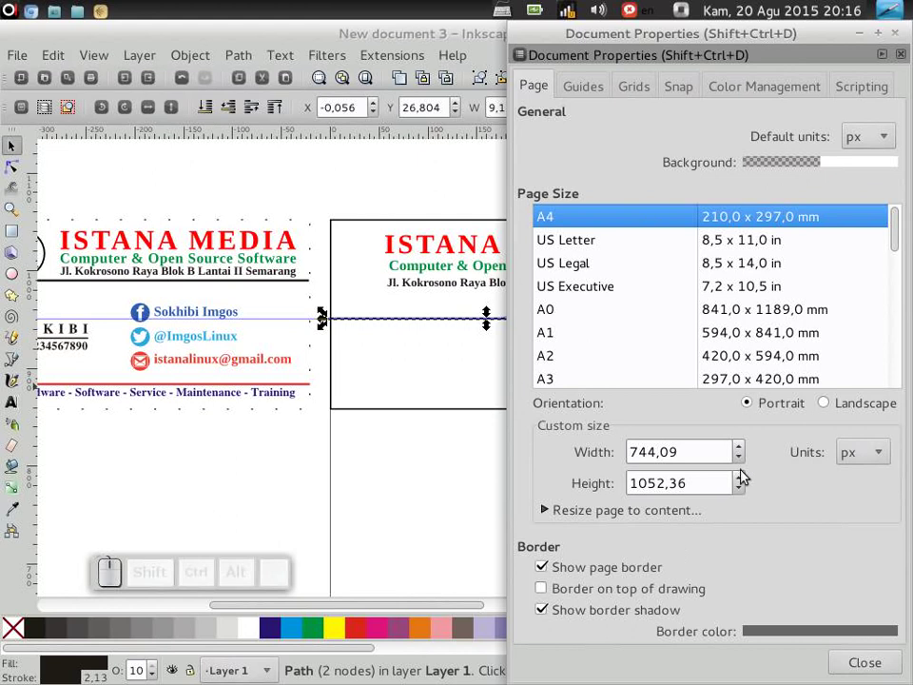
pyautogui.click(890, 457)
pyautogui.click(881, 267)
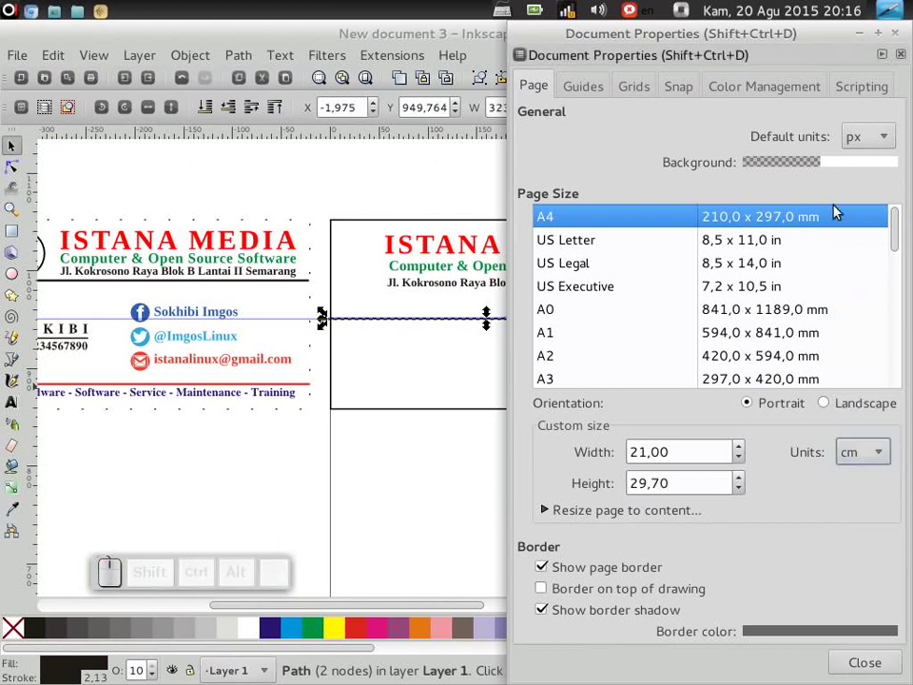
pyautogui.click(882, 140)
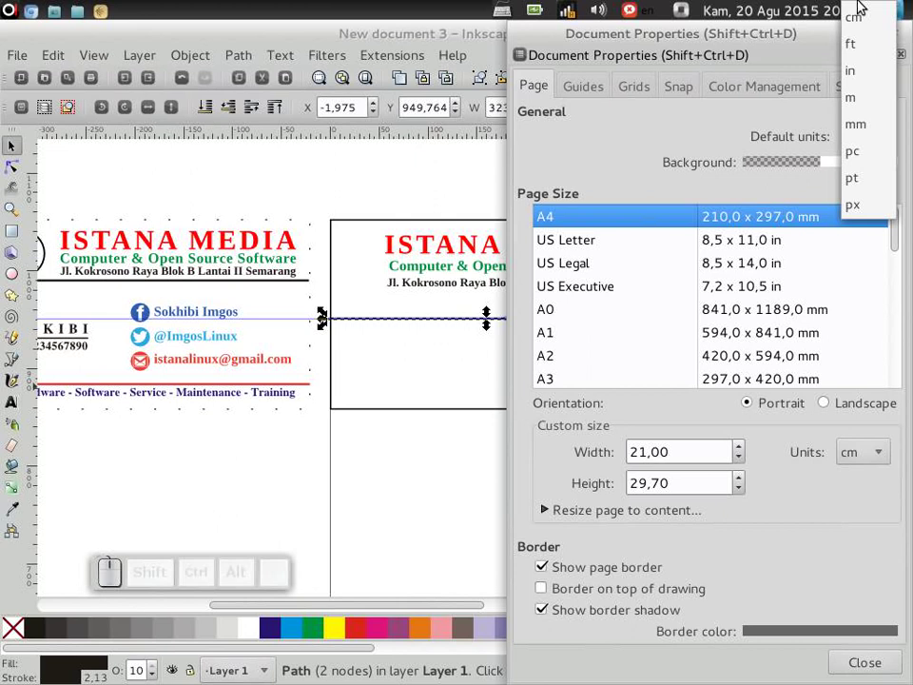
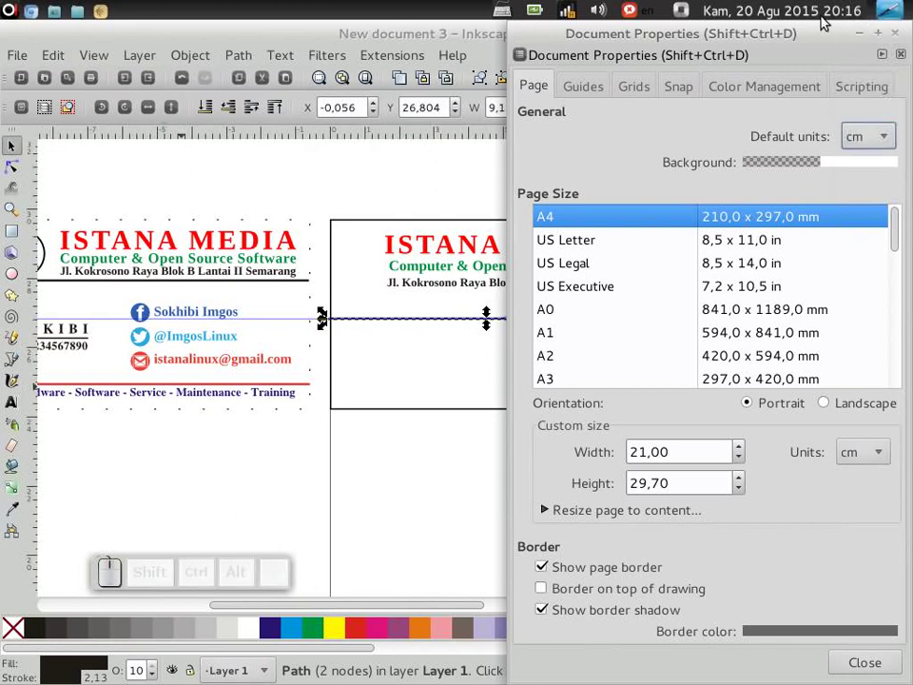
pyautogui.click(899, 33)
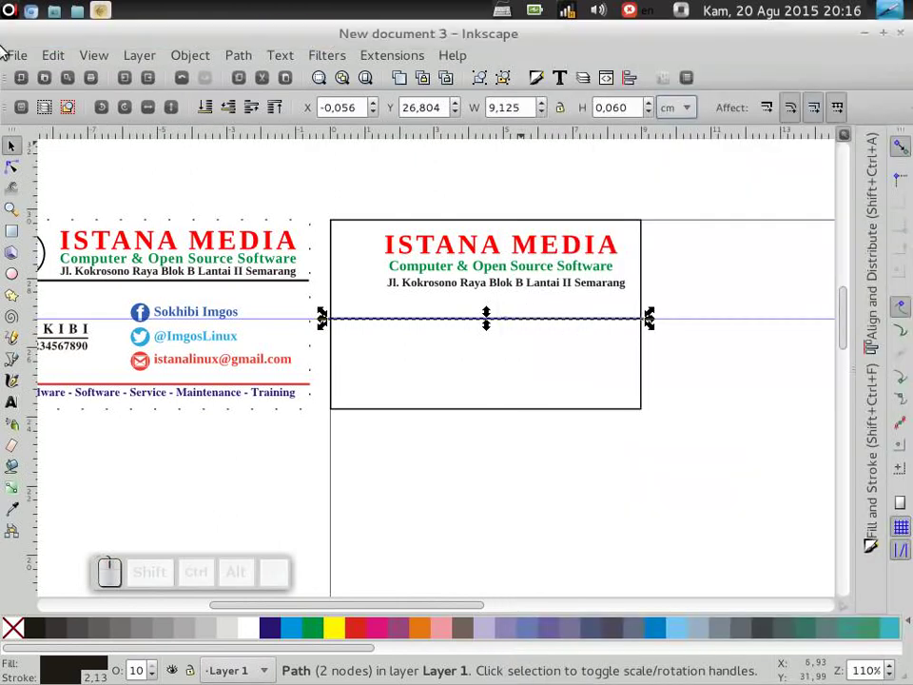
pyautogui.click(12, 55)
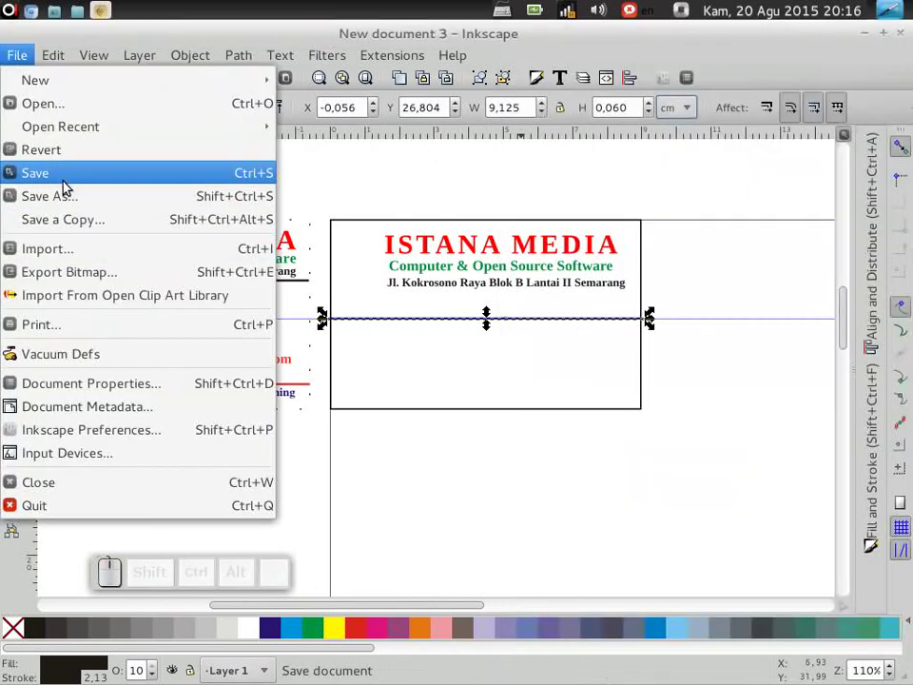
# Save the card as Buat Kartu nama.svg in the Pekalongan folder
pyautogui.click(66, 187)
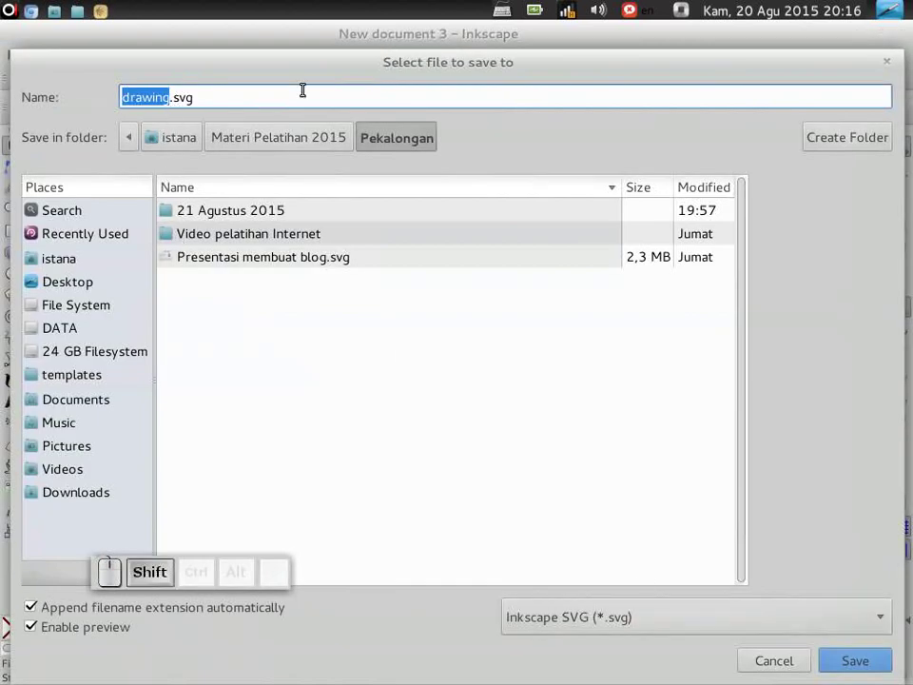
pyautogui.press('t')
pyautogui.press('space')
pyautogui.press('shift+space')
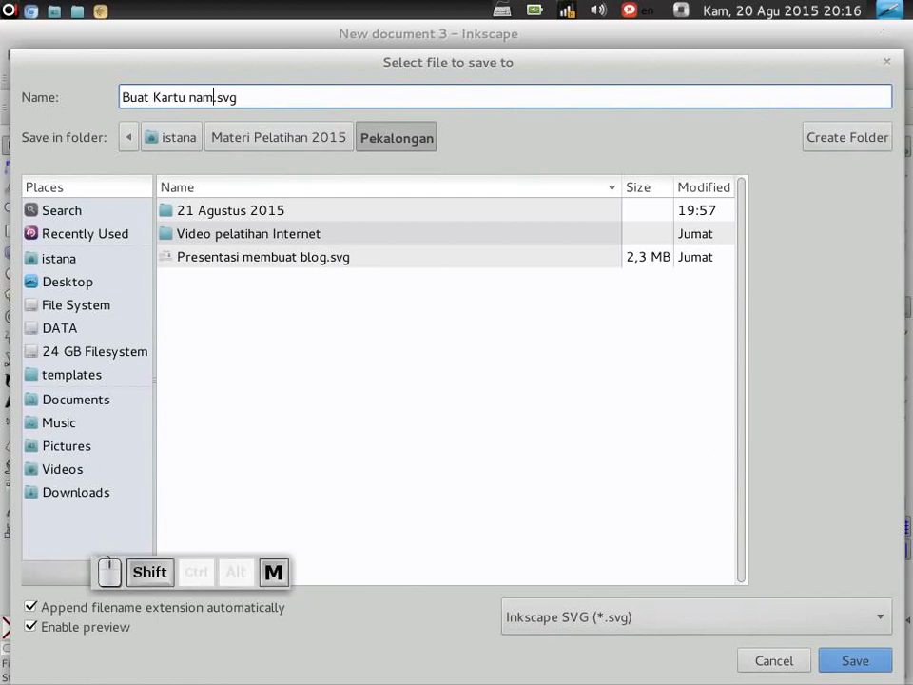
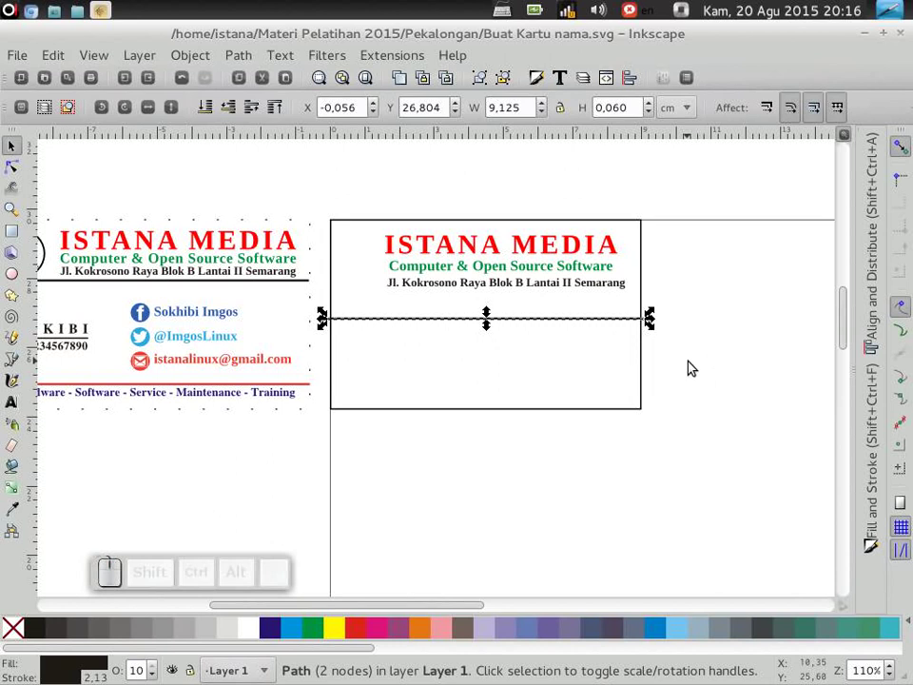
# Nudge the divider line up beneath the address and bring both cards into view
pyautogui.press('shift+Up')
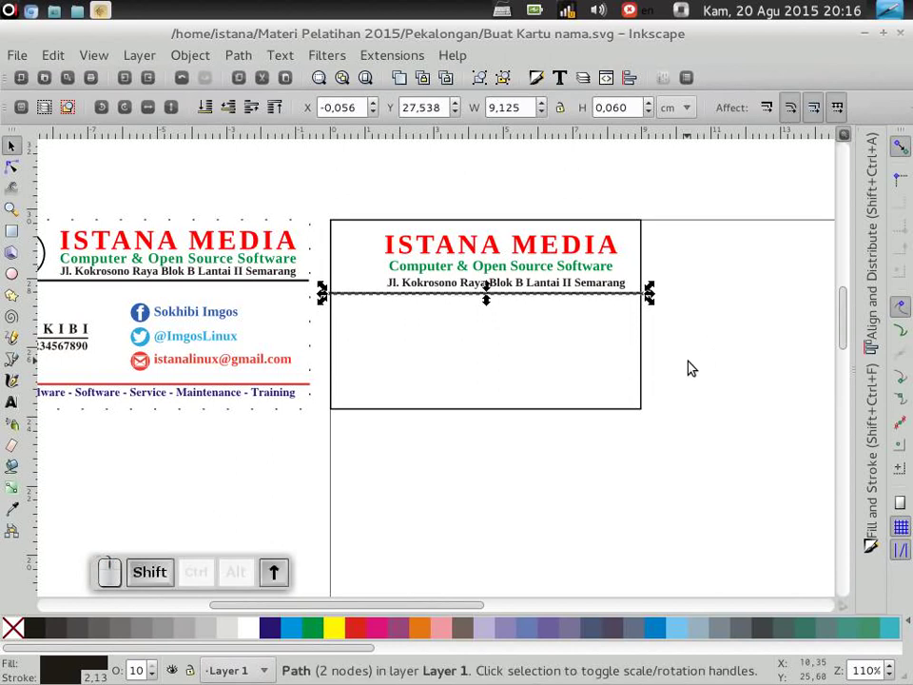
pyautogui.click(746, 272)
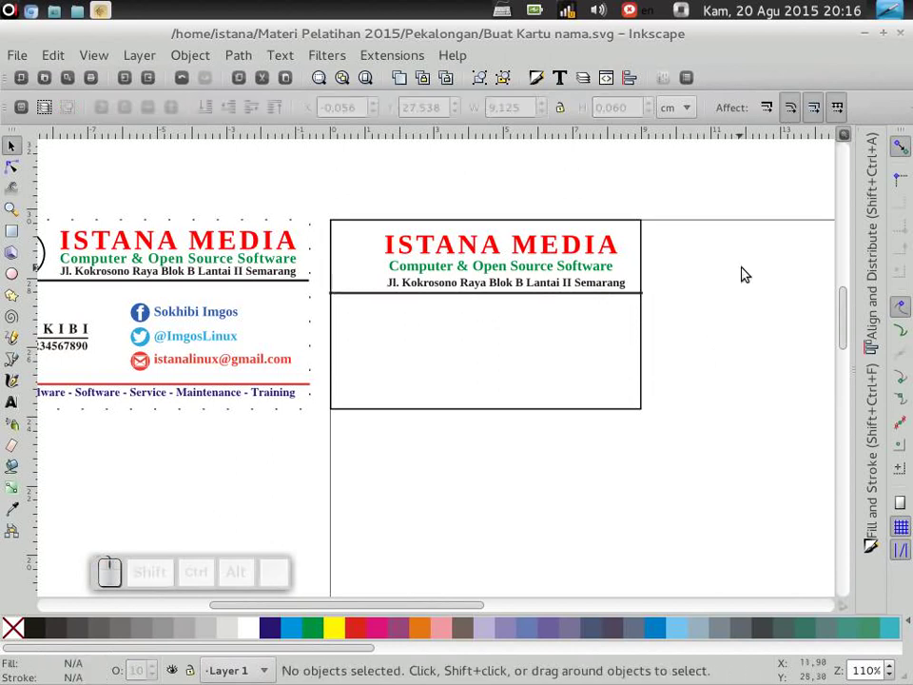
pyautogui.click(340, 605)
pyautogui.moveTo(576, 614); pyautogui.dragTo(248, 496)
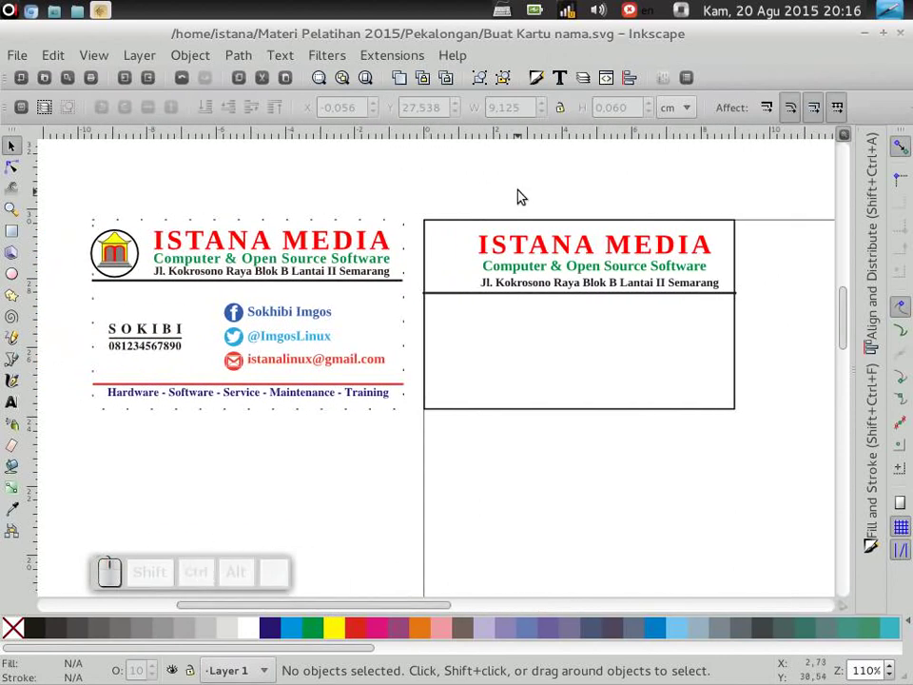
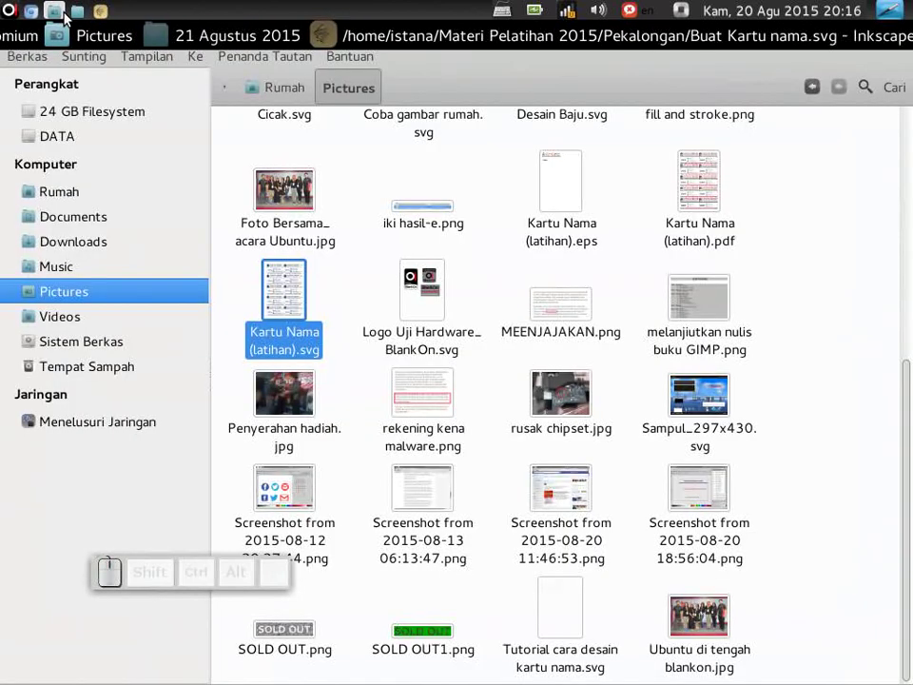
# Scroll through the Pictures folder, then go to the home (Rumah) folder
pyautogui.scroll(-3)
pyautogui.scroll(3)
pyautogui.click(71, 204)
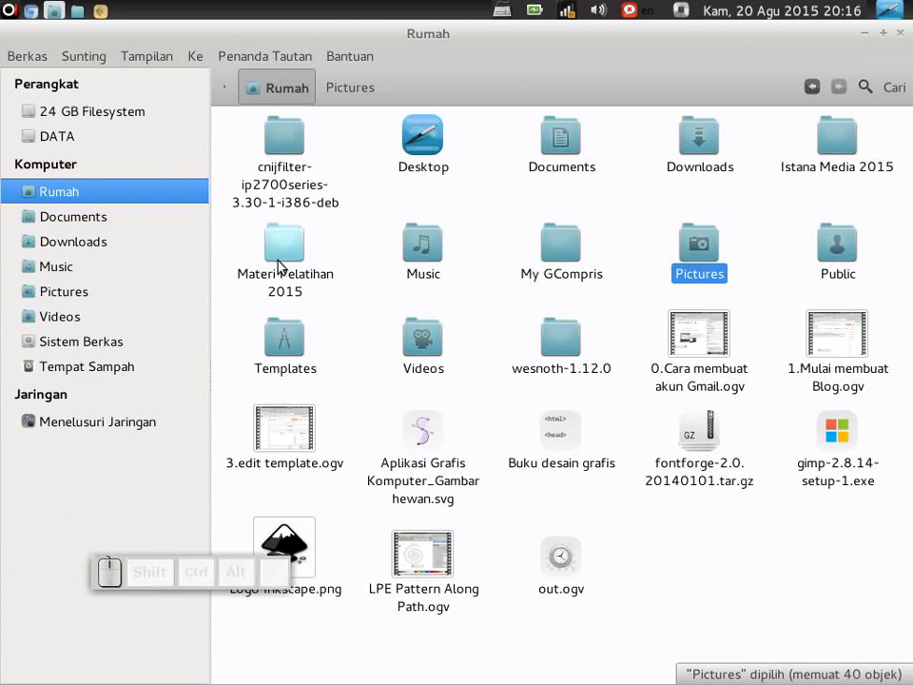
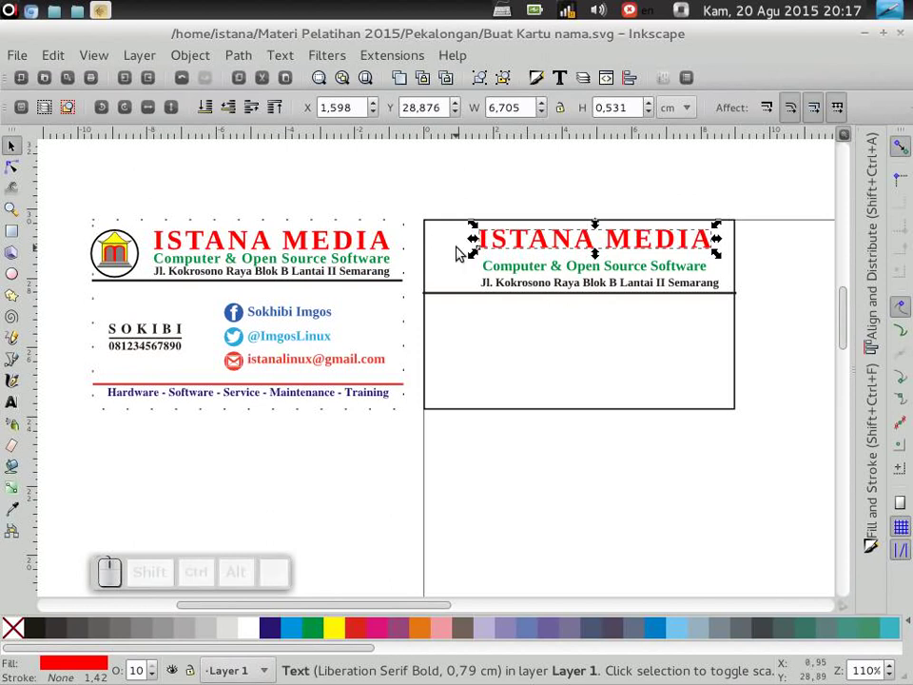
# Raise the ISTANA MEDIA heading and nudge the tagline, address and line up beneath it
pyautogui.moveTo(775, 252); pyautogui.dragTo(635, 380)
pyautogui.press('Up')
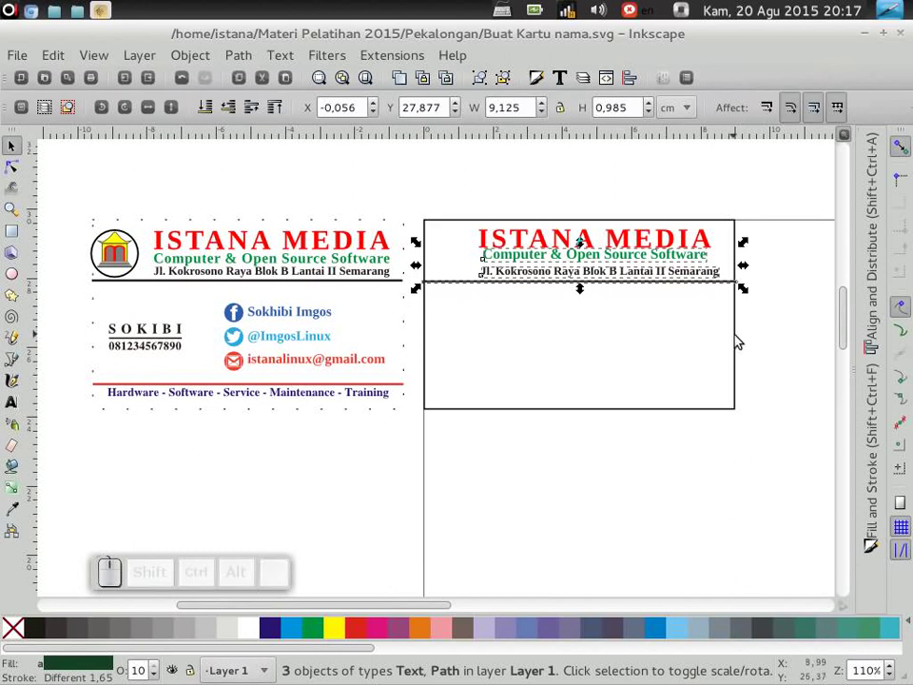
pyautogui.click(796, 323)
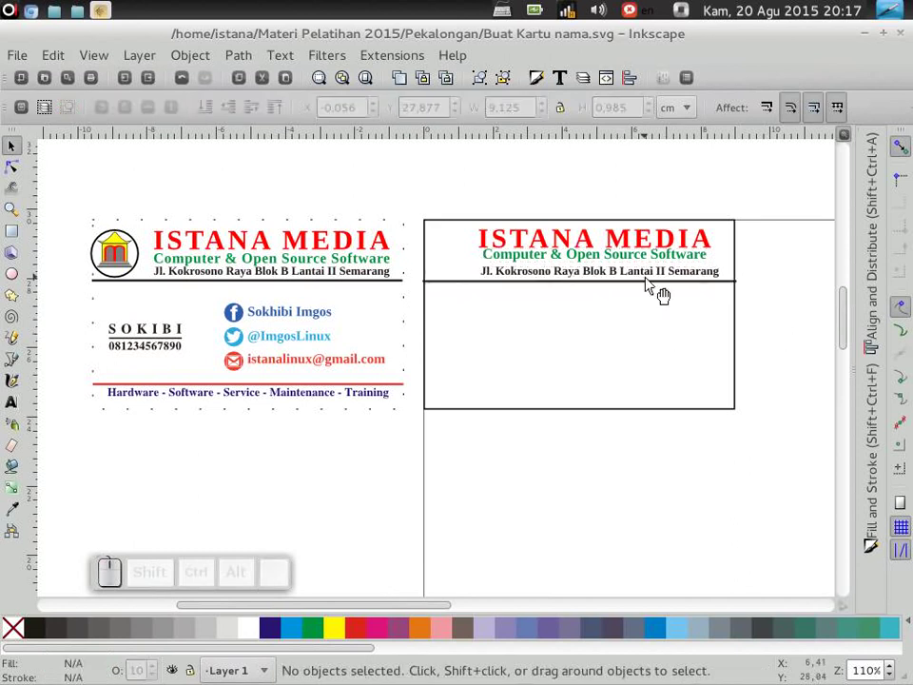
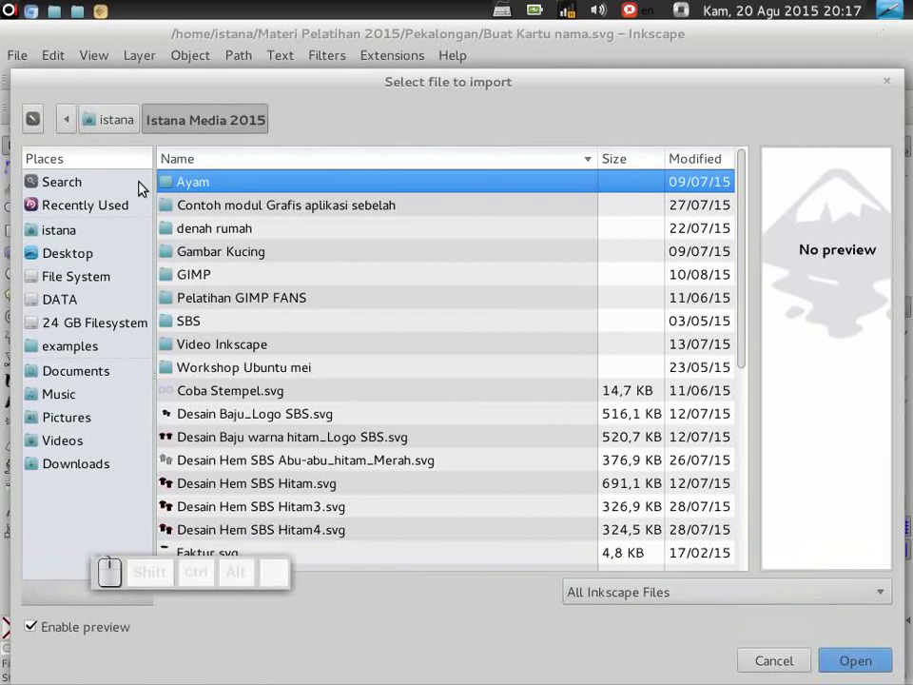
# Import the social media icons SVG file into the drawing
pyautogui.scroll(-3)
pyautogui.scroll(-3)
pyautogui.click(270, 472)
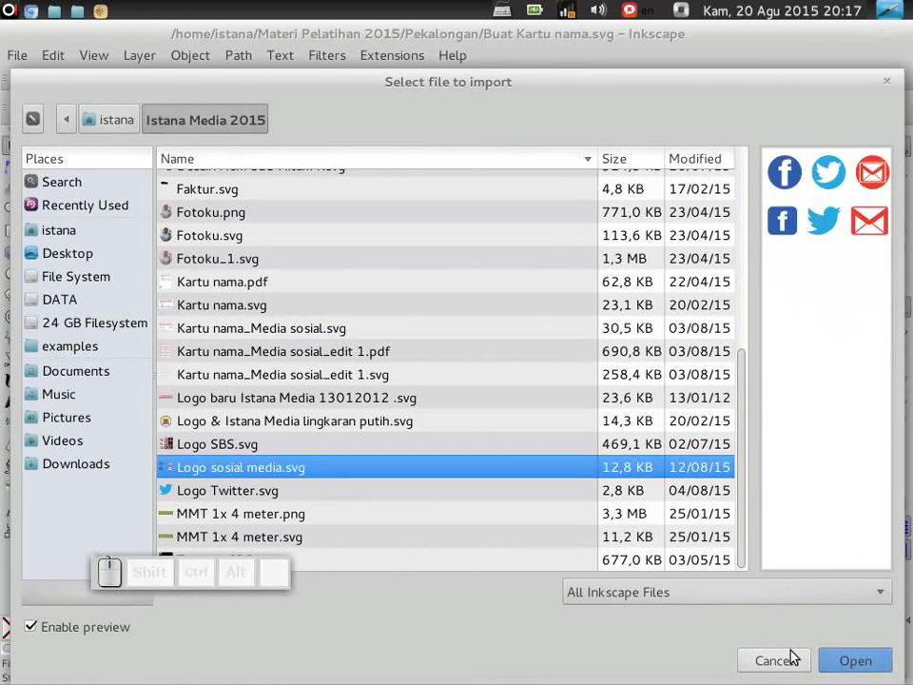
pyautogui.click(836, 661)
pyautogui.scroll(-3)
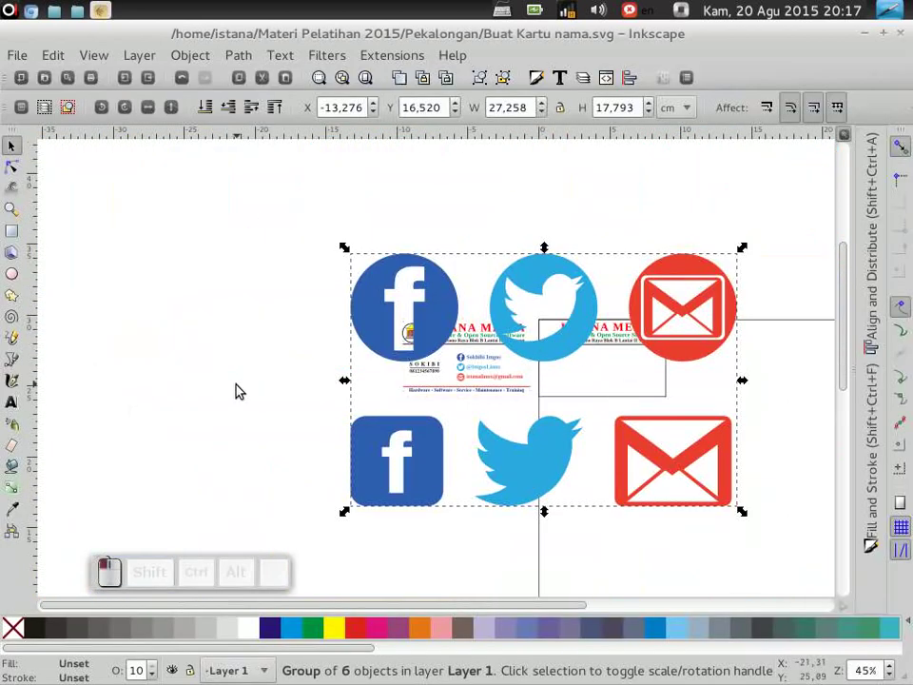
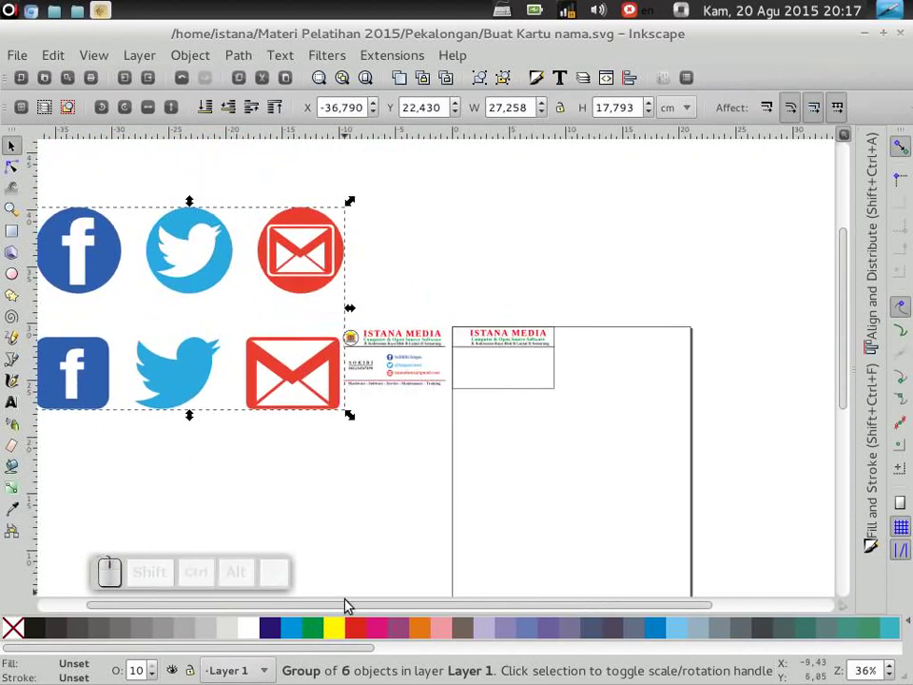
# Ungroup the imported icons, delete the square-style row, and lock proportions for shrinking the round icons
pyautogui.moveTo(352, 610); pyautogui.dragTo(292, 400)
pyautogui.press('ctrl+shift+g')
pyautogui.click(431, 488)
pyautogui.moveTo(380, 364); pyautogui.dragTo(18, 476)
pyautogui.press('End')
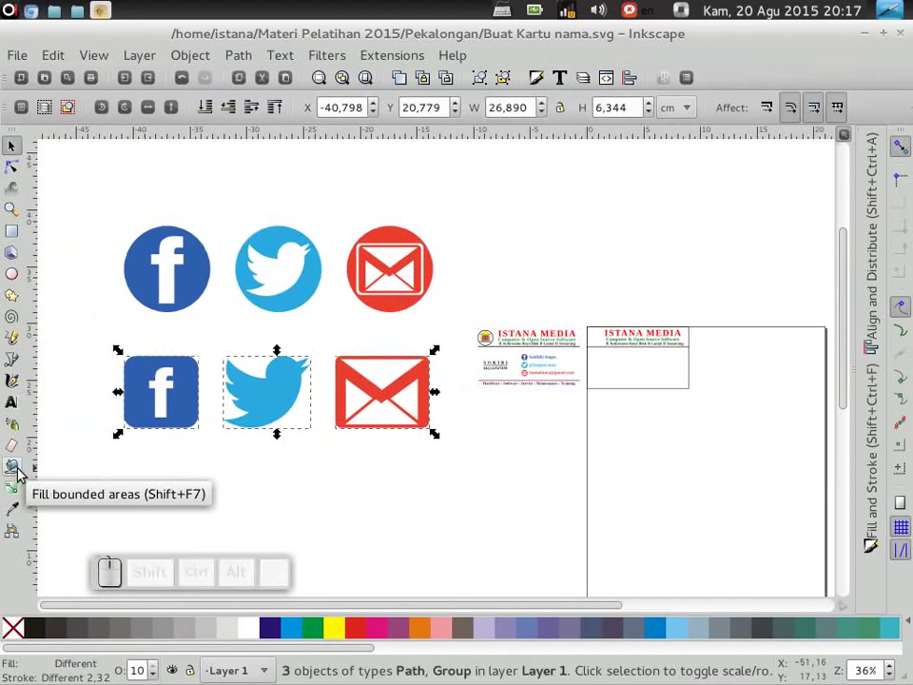
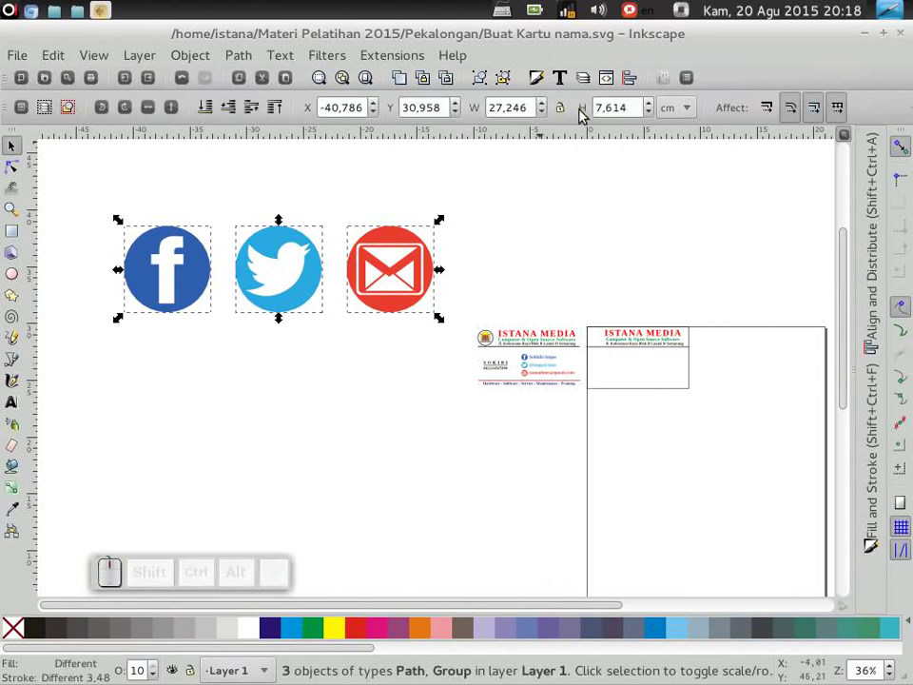
pyautogui.click(567, 119)
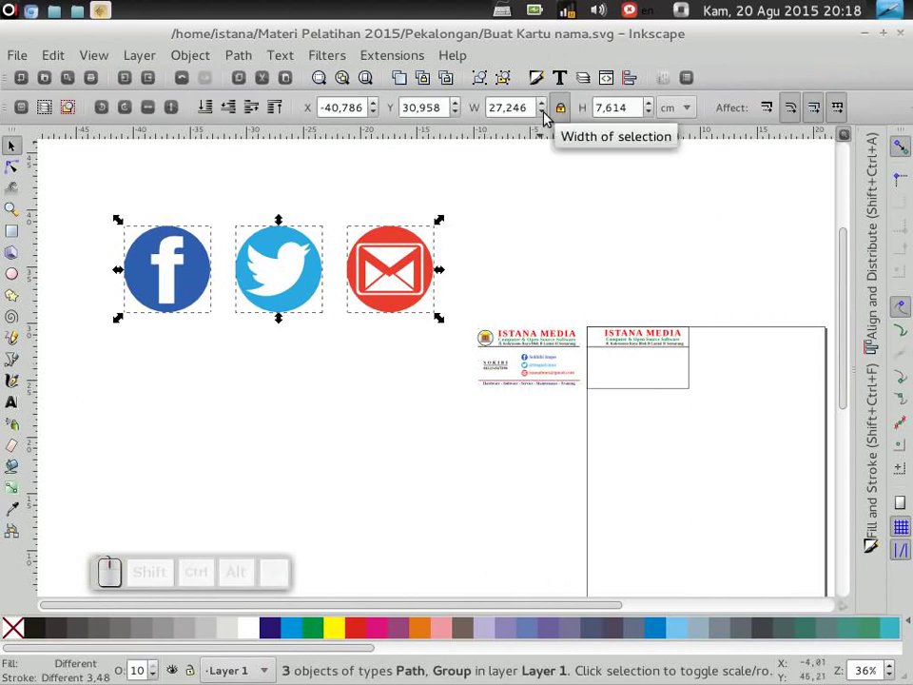
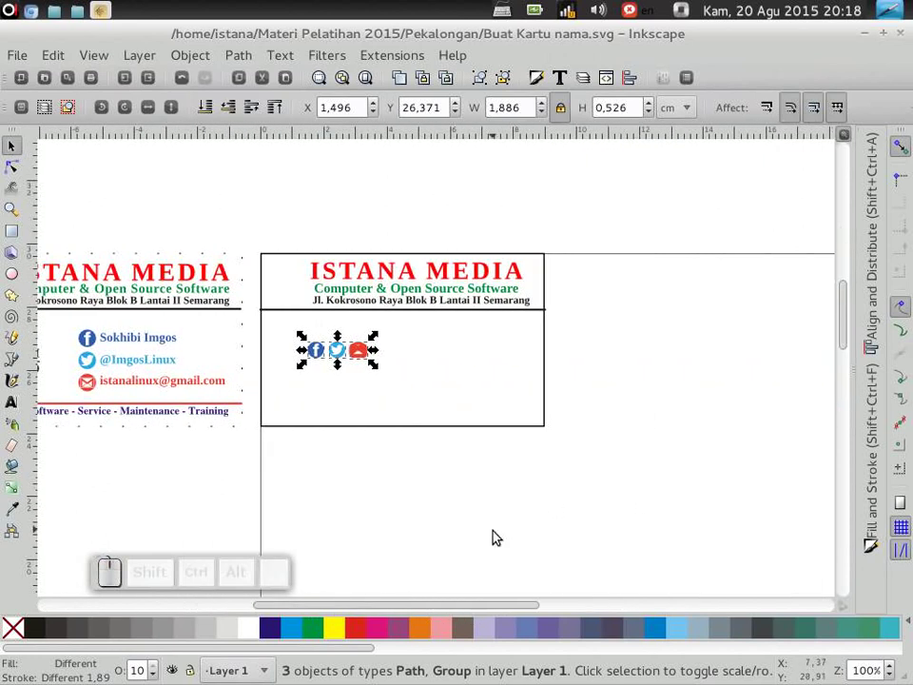
# Arrange the Facebook, Twitter and email icons in a column on the new card below the divider
pyautogui.moveTo(477, 611); pyautogui.dragTo(353, 588)
pyautogui.press('ctrl+z')
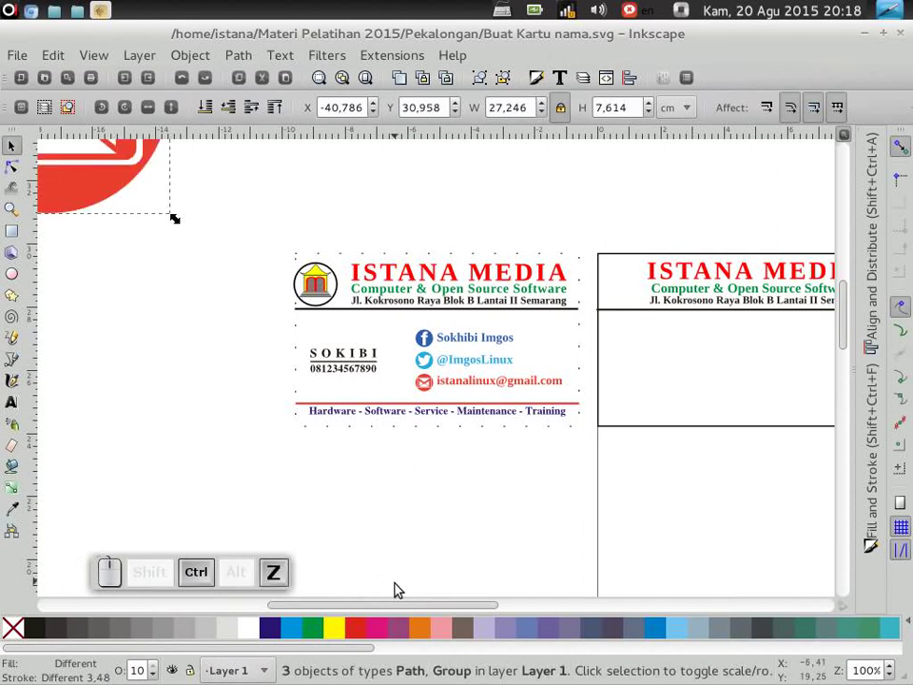
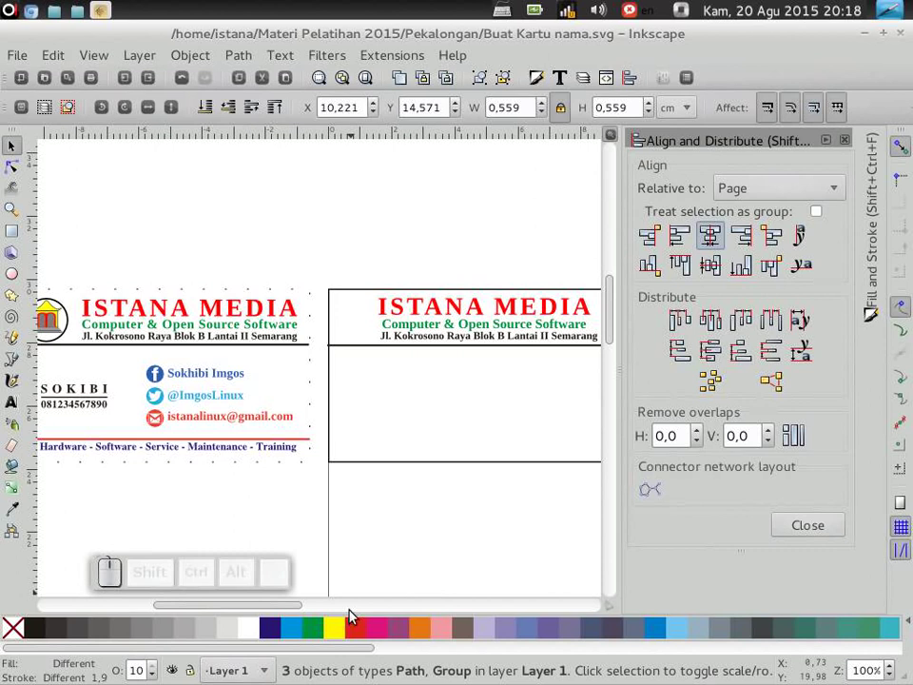
pyautogui.moveTo(292, 606); pyautogui.dragTo(438, 431)
pyautogui.scroll(-3)
pyautogui.scroll(-3)
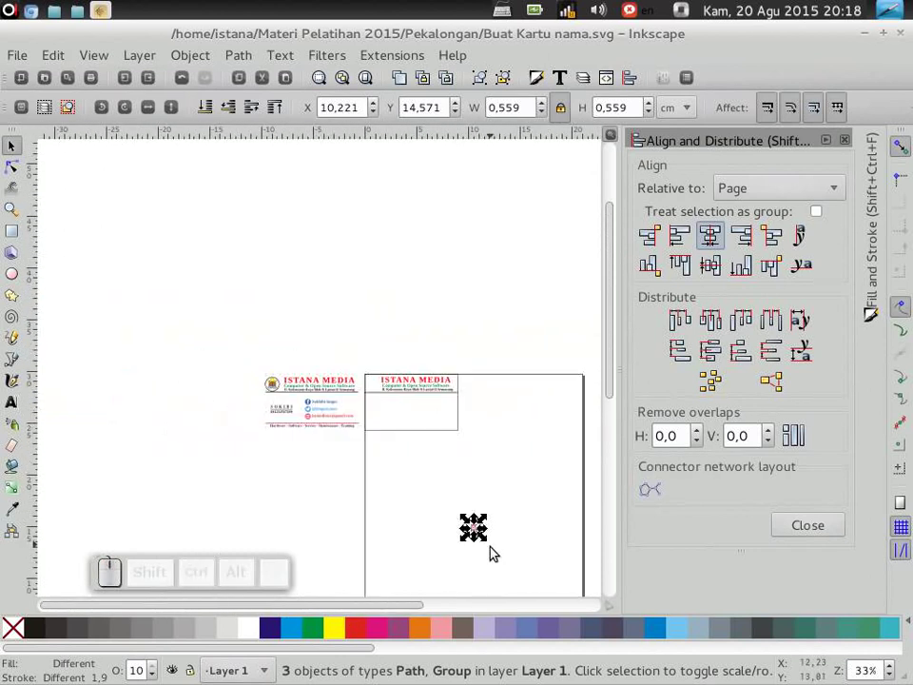
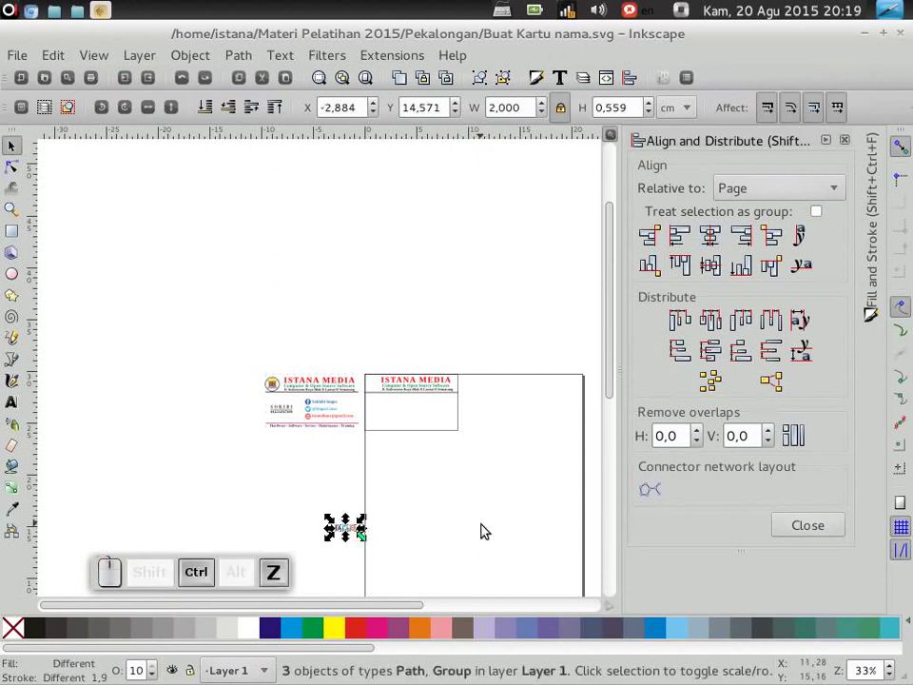
pyautogui.click(359, 536)
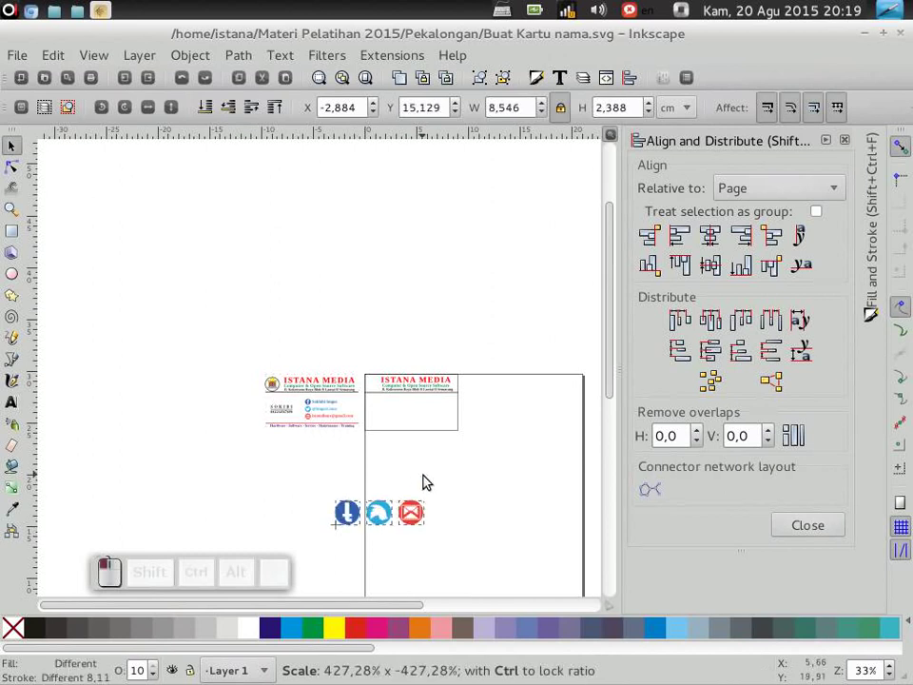
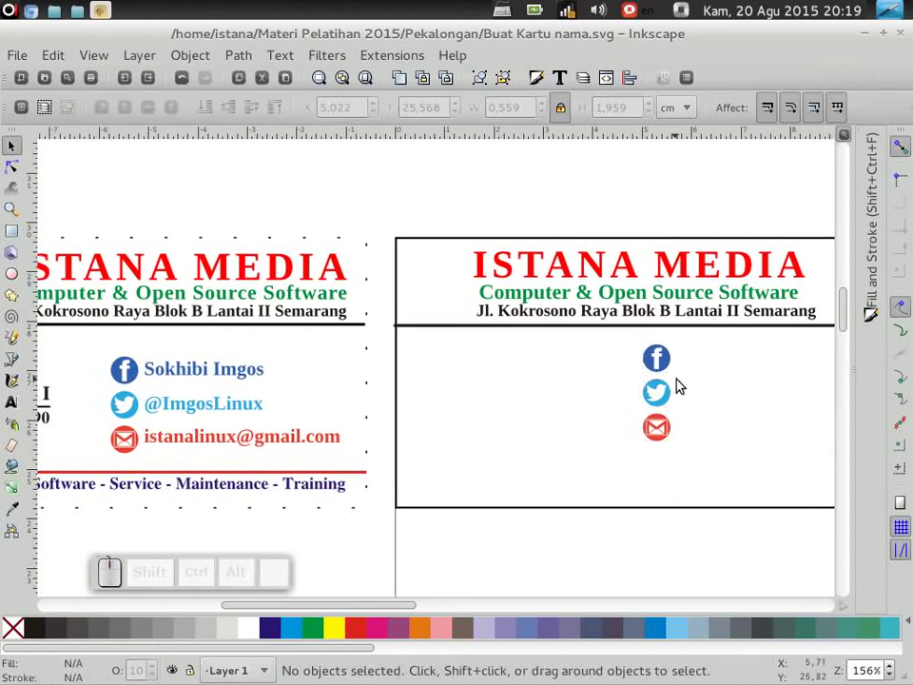
pyautogui.moveTo(609, 347); pyautogui.dragTo(677, 468)
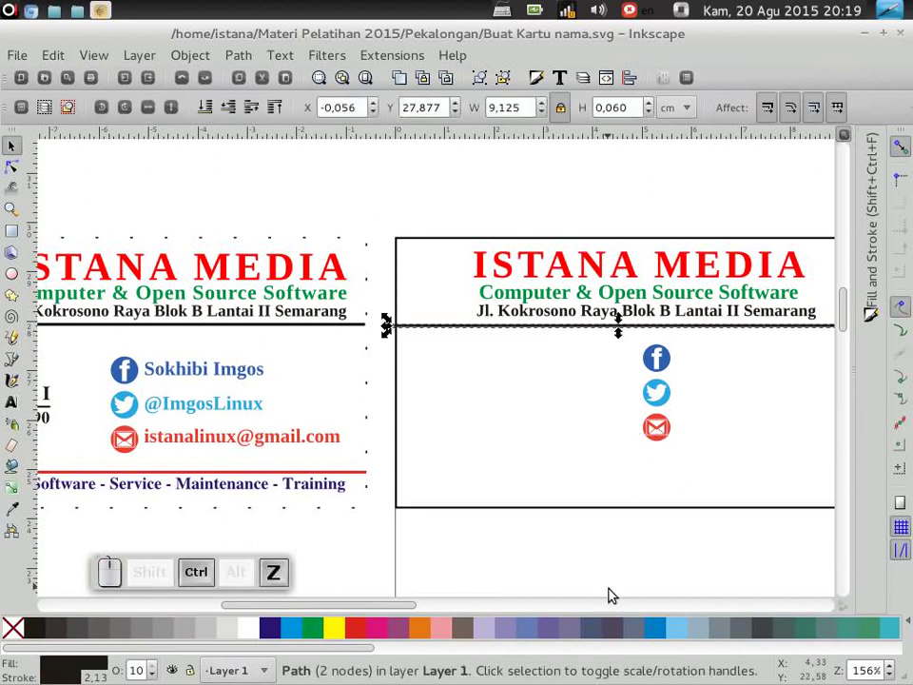
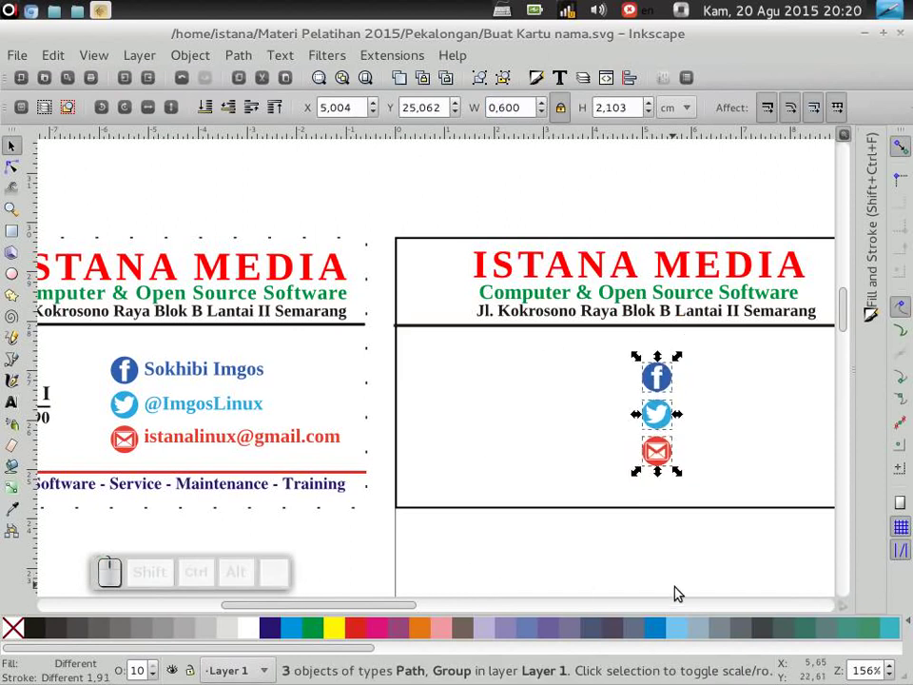
# Shrink the stacked icons to 0.6 cm wide and nudge them left in the lower section
pyautogui.click(680, 591)
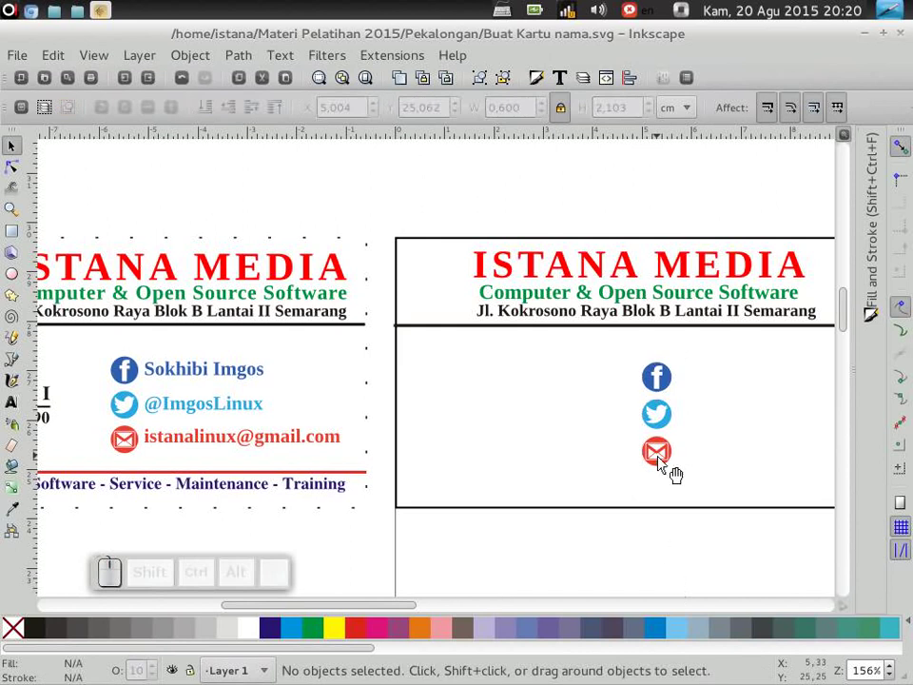
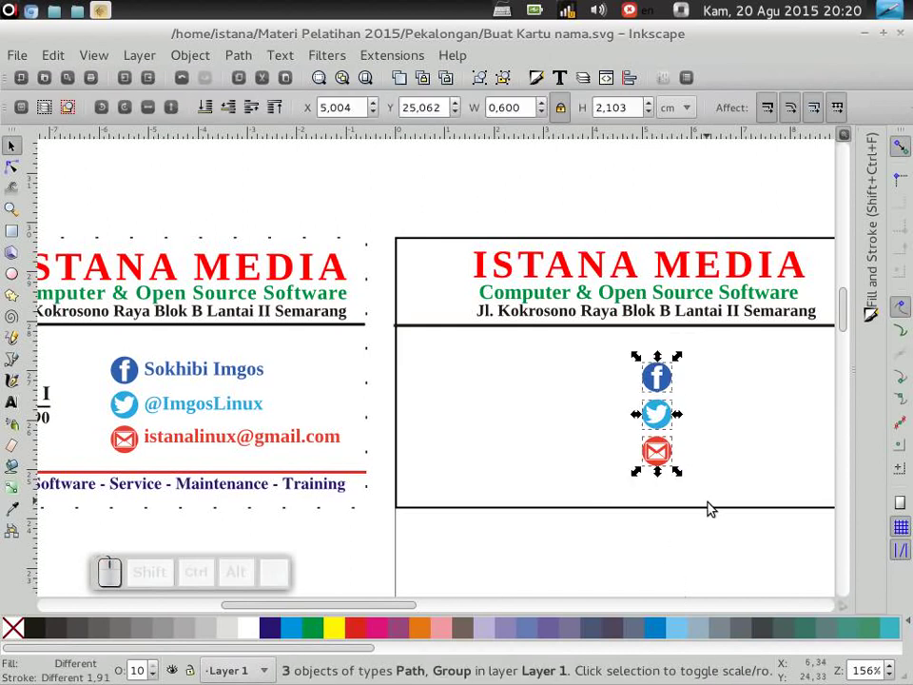
pyautogui.press('shift+Left')
pyautogui.press('shift+Right')
pyautogui.click(606, 161)
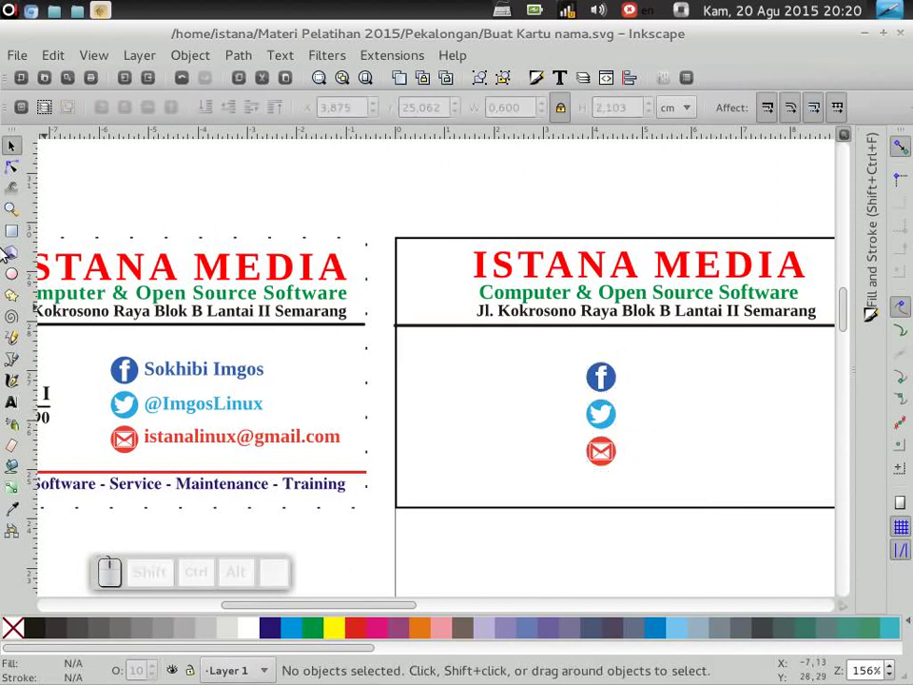
# Add the text 'Sokhibi Imgos' beside the Facebook icon
pyautogui.click(20, 414)
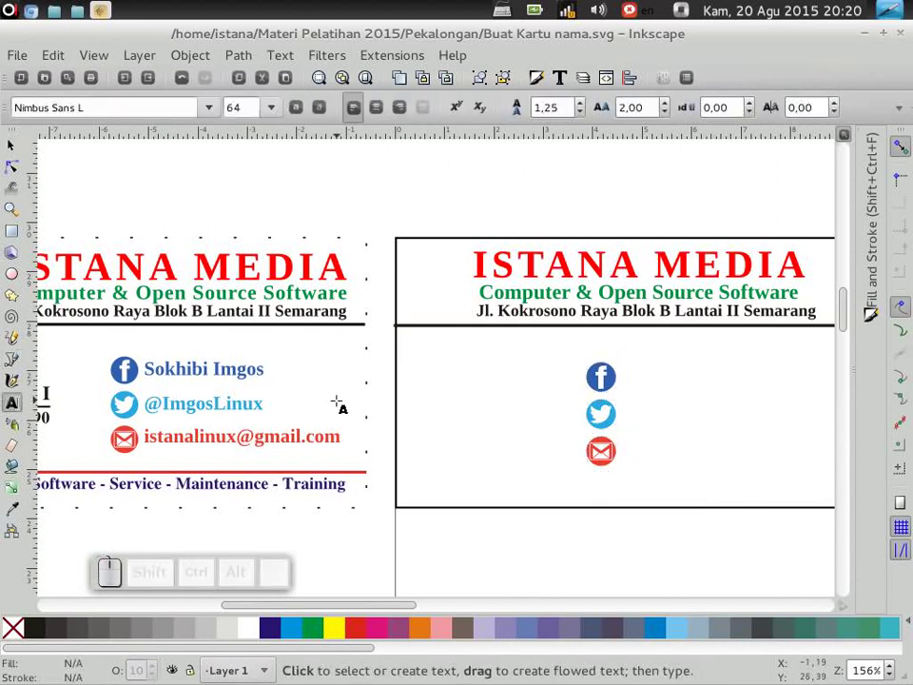
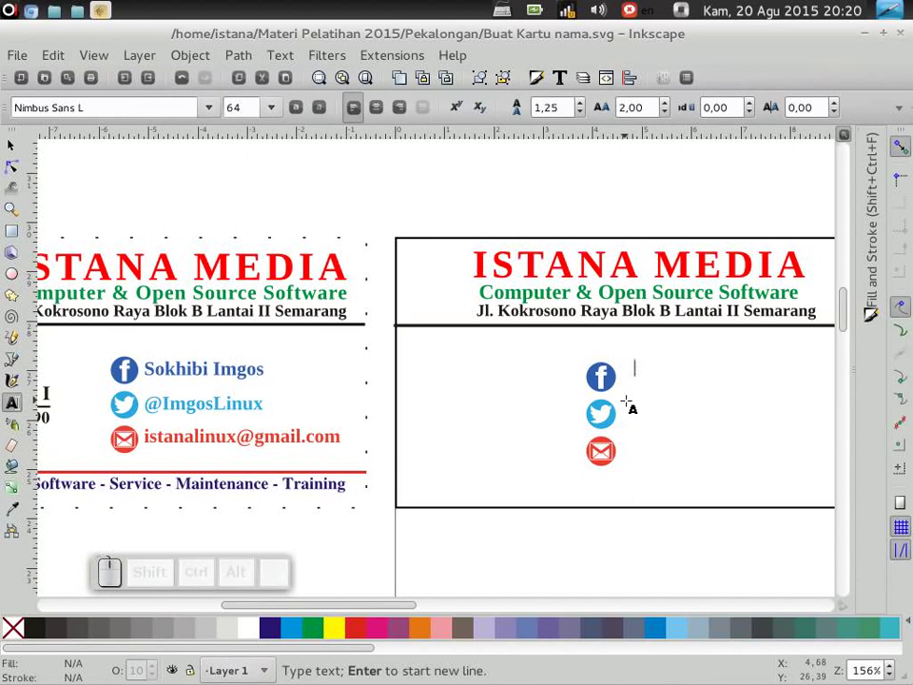
pyautogui.press('shift+s')
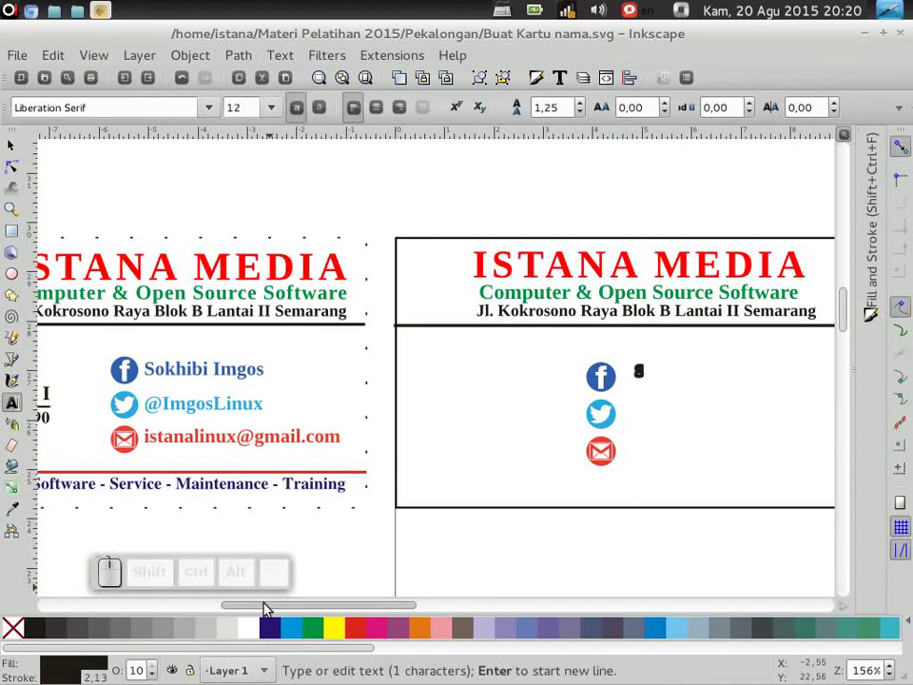
pyautogui.click(358, 640)
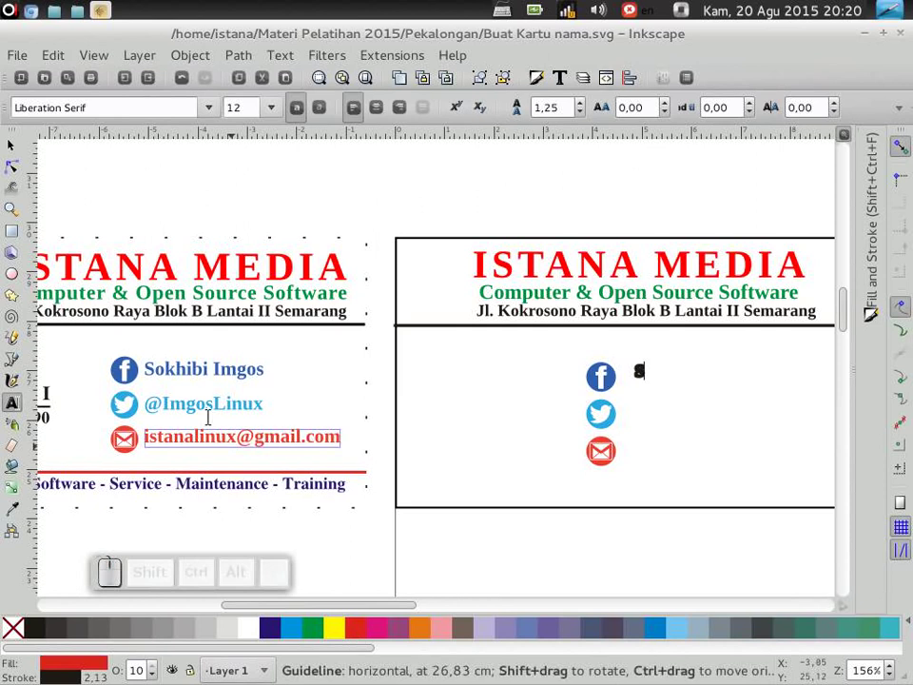
pyautogui.click(17, 627)
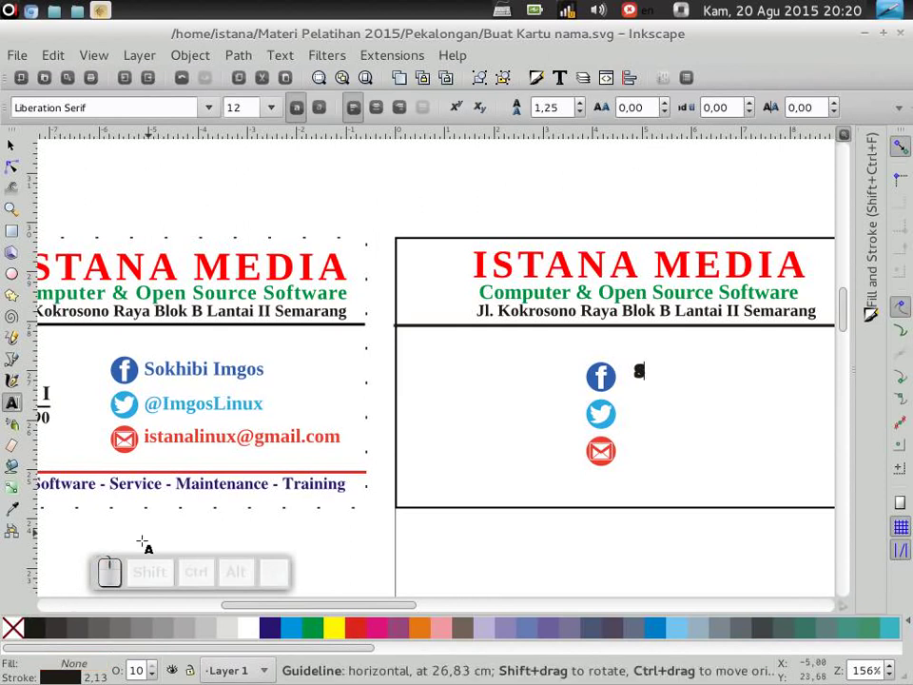
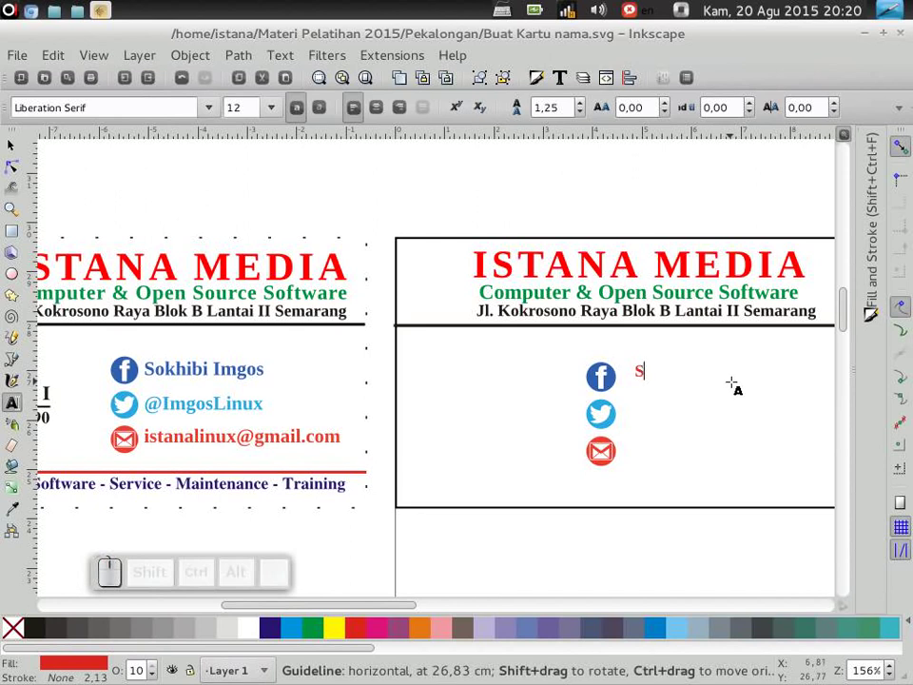
pyautogui.press('o')
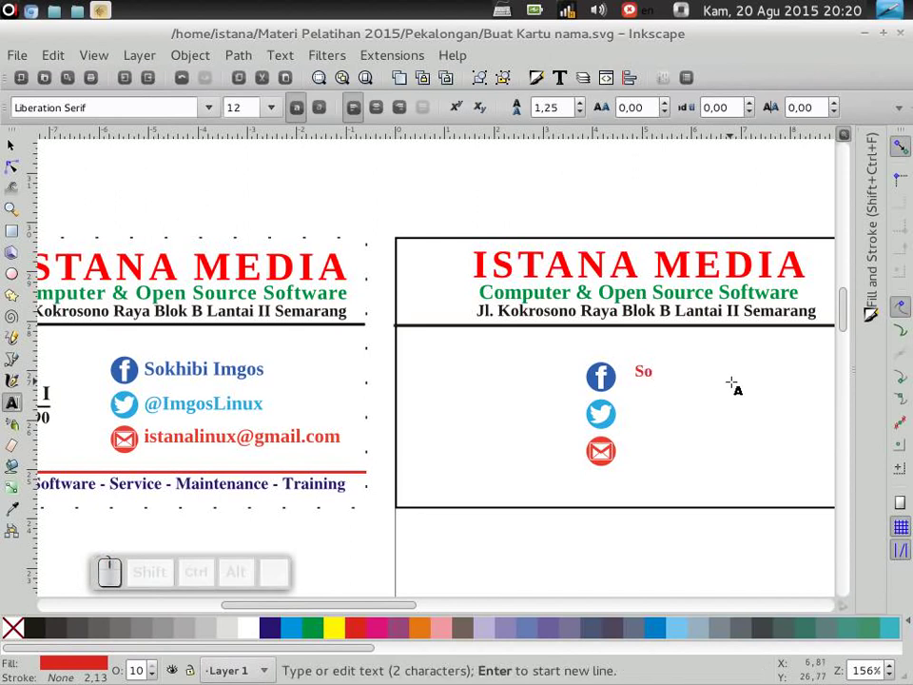
pyautogui.press('k')
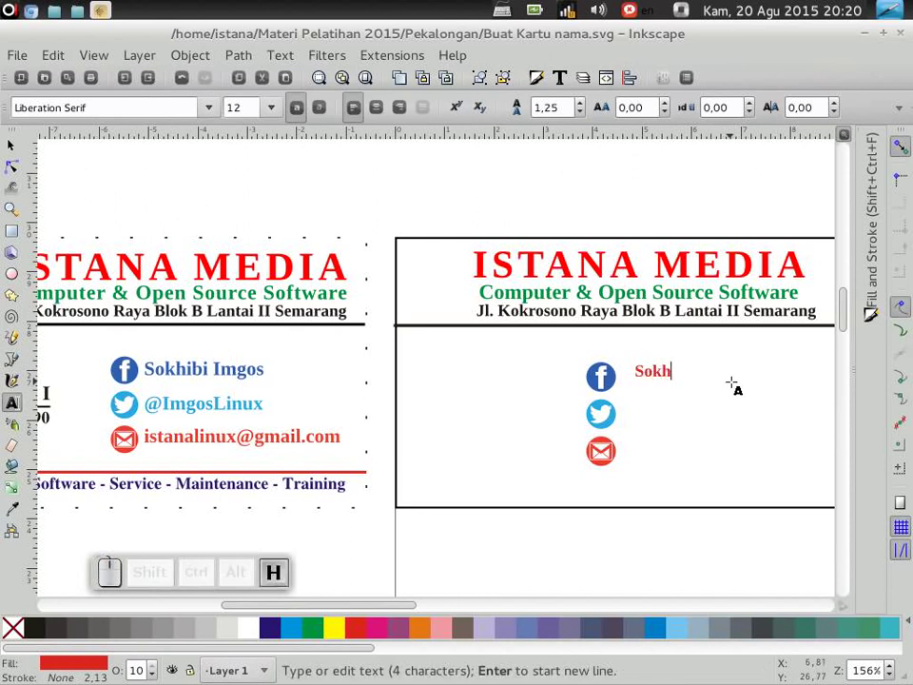
pyautogui.press('space')
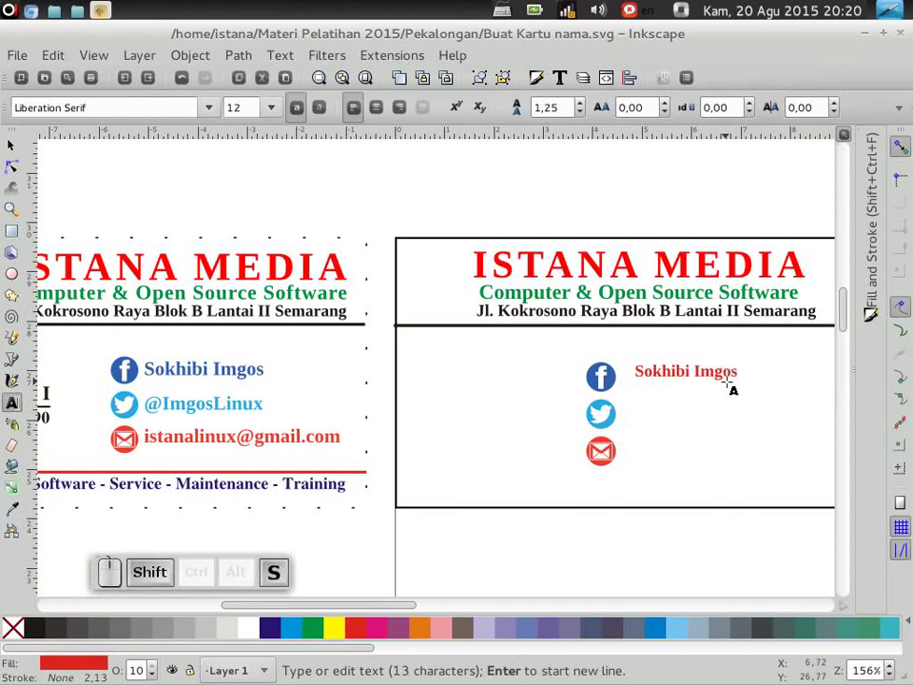
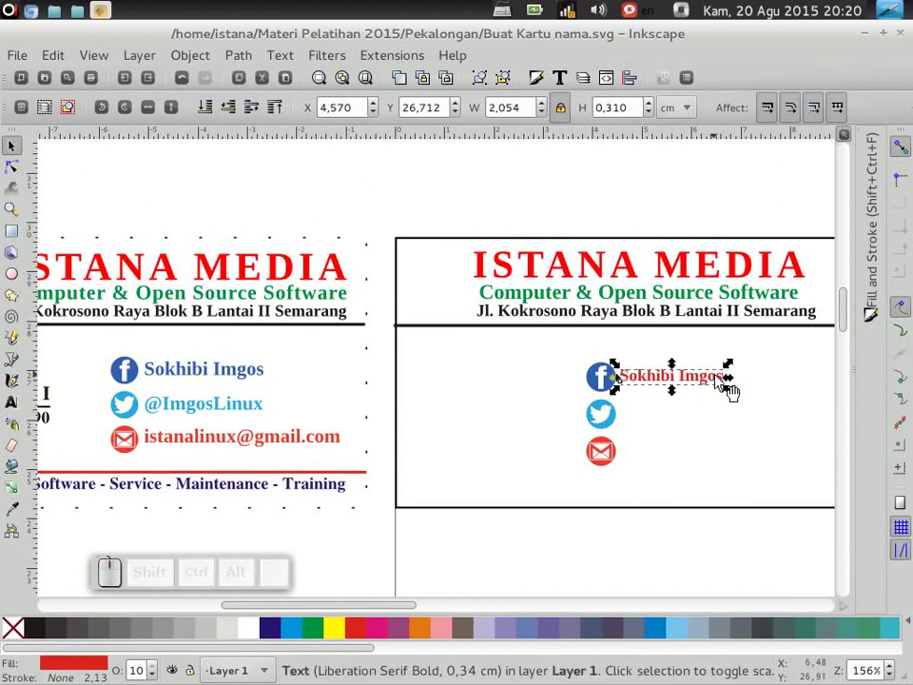
pyautogui.press('ctrl+d')
pyautogui.press('shift+Down')
pyautogui.press('Down')
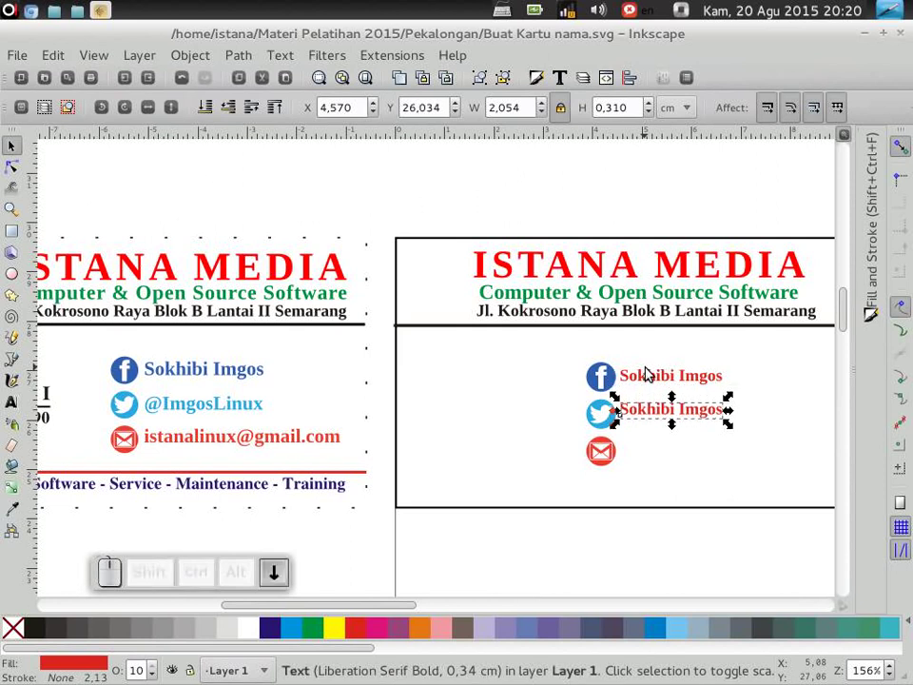
pyautogui.press('F9')
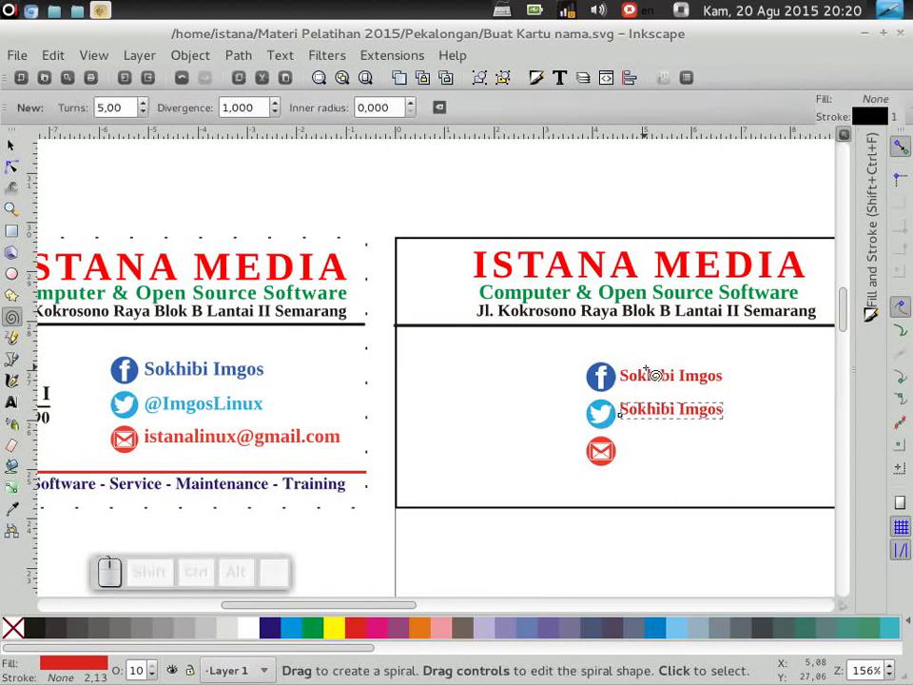
pyautogui.press('F8')
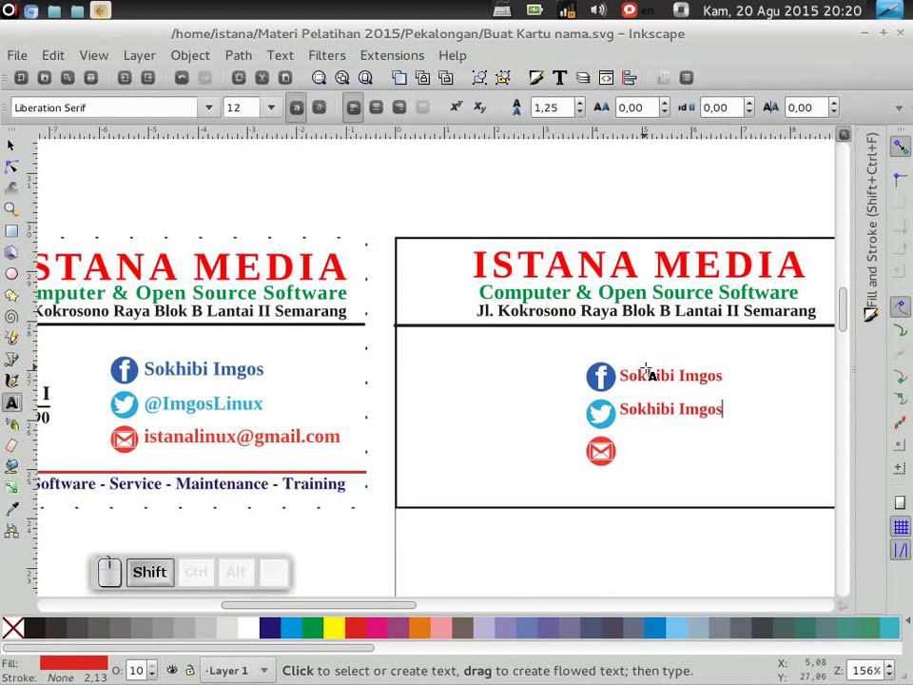
pyautogui.press('shift+Home')
pyautogui.press('shift+2')
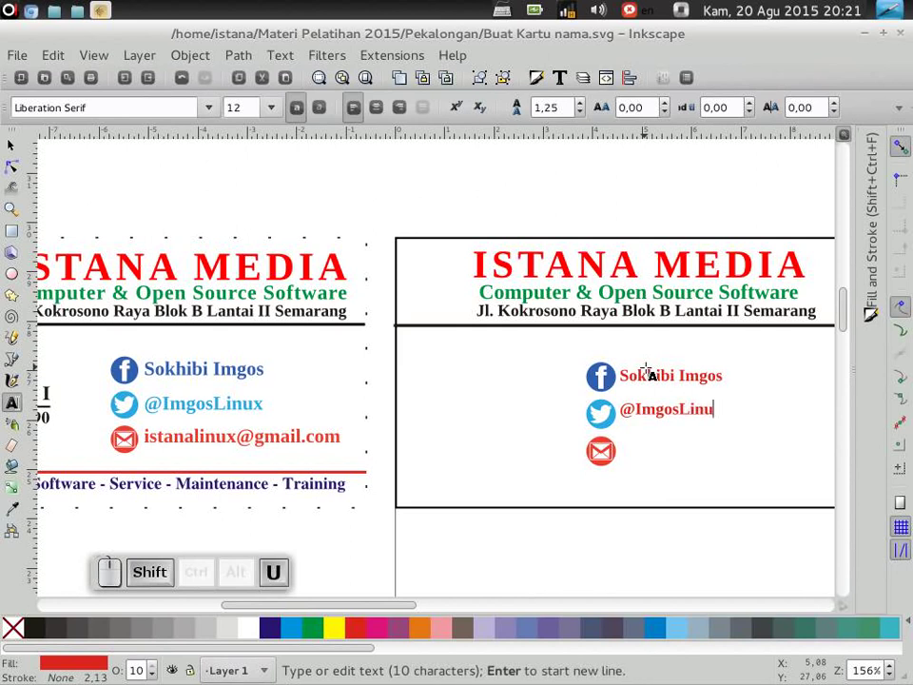
pyautogui.press('F1')
# Duplicate the handle down to the email icon and start replacing its text
pyautogui.press('ctrl+d')
pyautogui.press('ctrl+shift+Down')
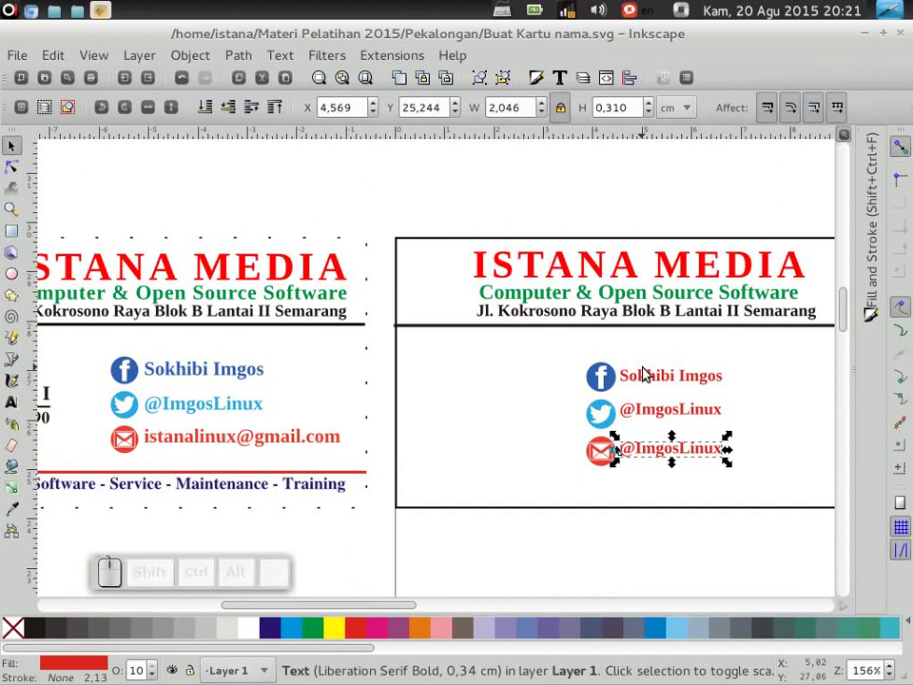
pyautogui.press('F8')
pyautogui.press('shift+Home')
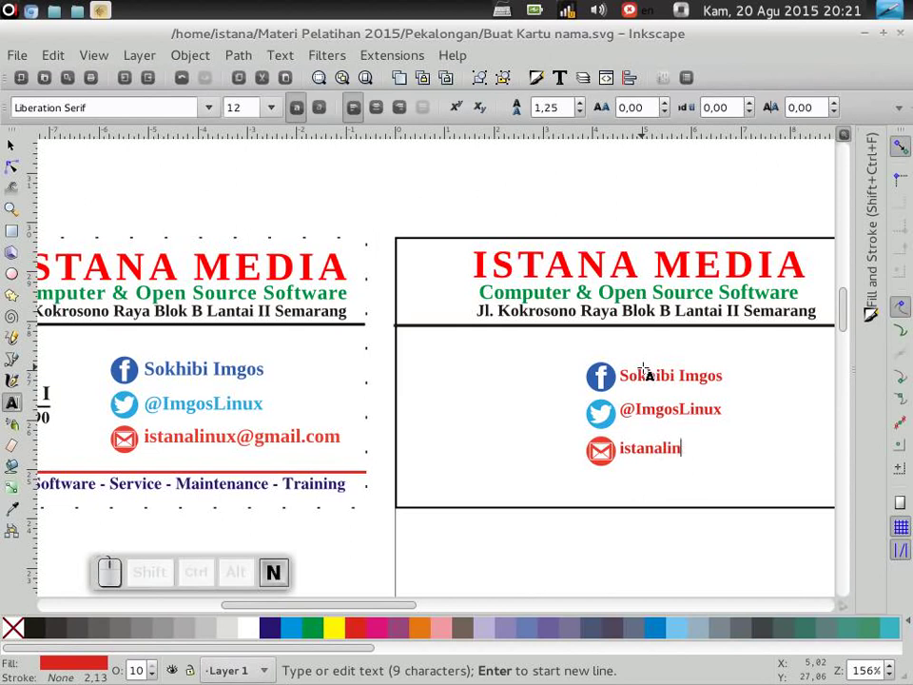
pyautogui.press('shift+2')
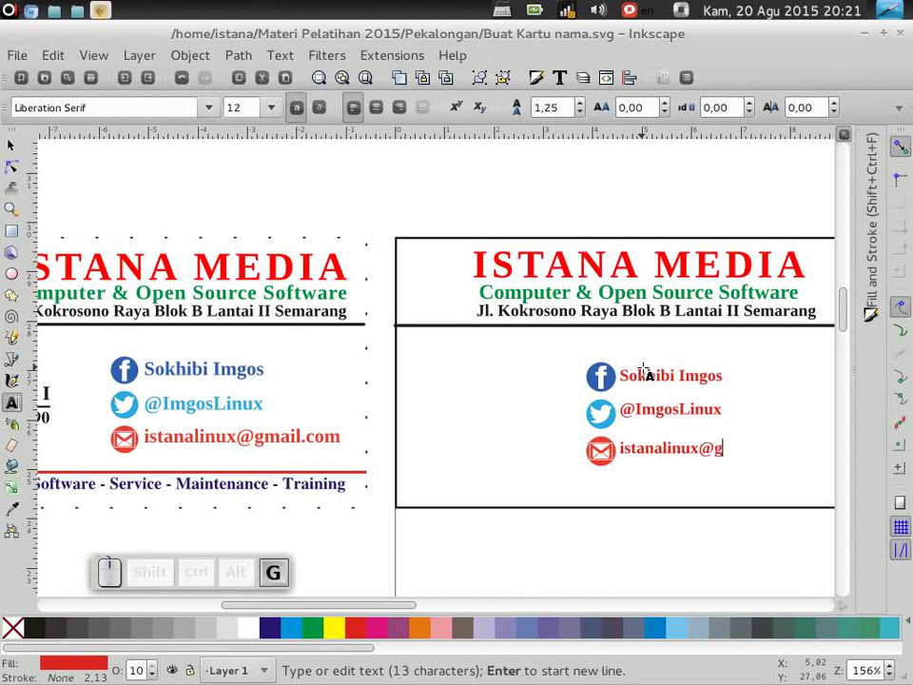
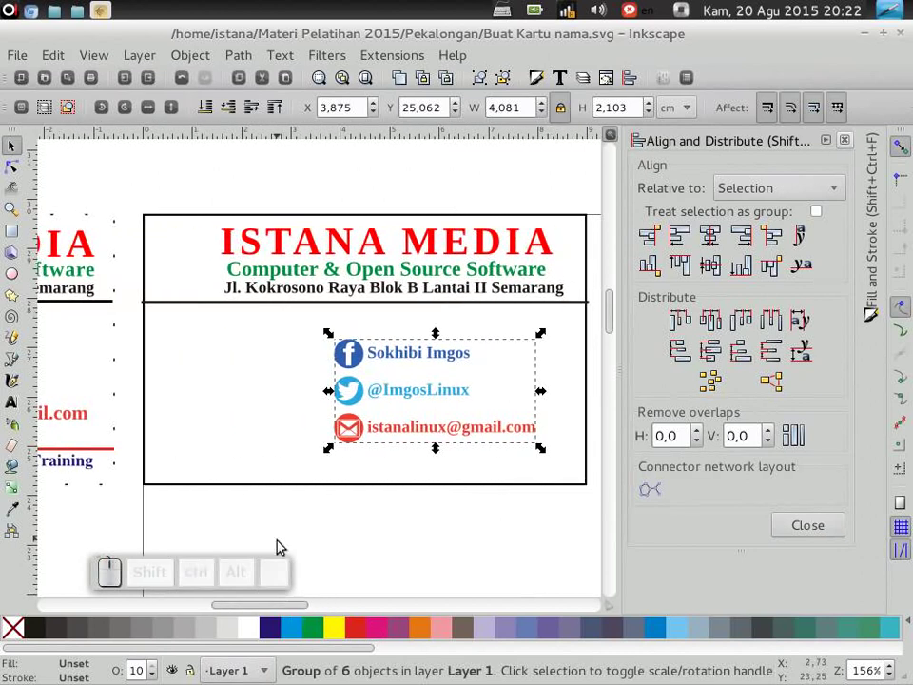
# Finish aligning the grouped contact block and close the Align and Distribute panel
pyautogui.moveTo(298, 613); pyautogui.dragTo(380, 533)
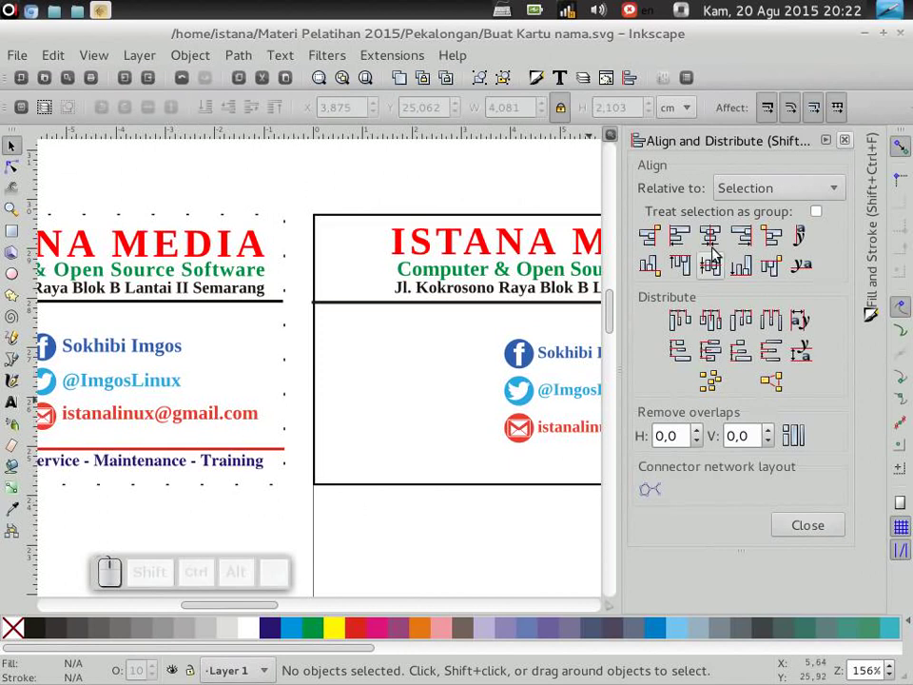
pyautogui.click(852, 149)
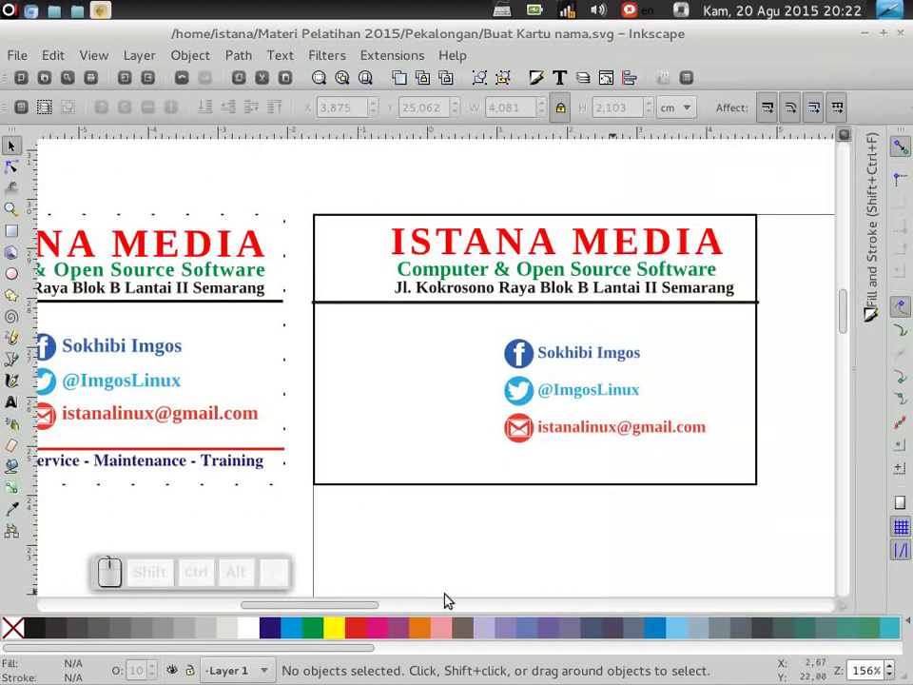
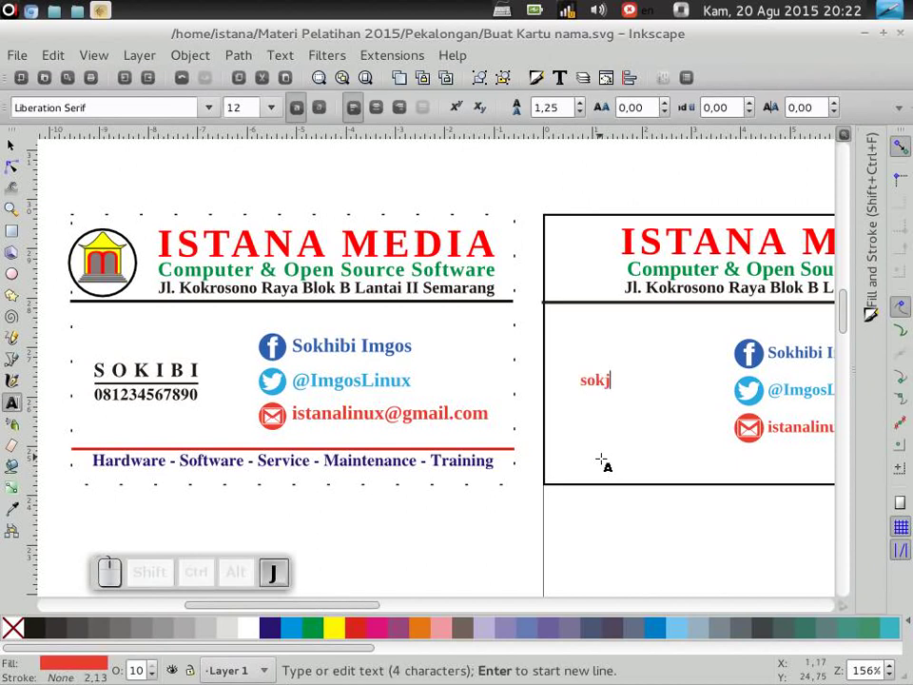
# Type 'sokibi' and set it to Nimbus Roman No9 L, size 14
pyautogui.press('BackSpace')
pyautogui.press('i')
pyautogui.press('b')
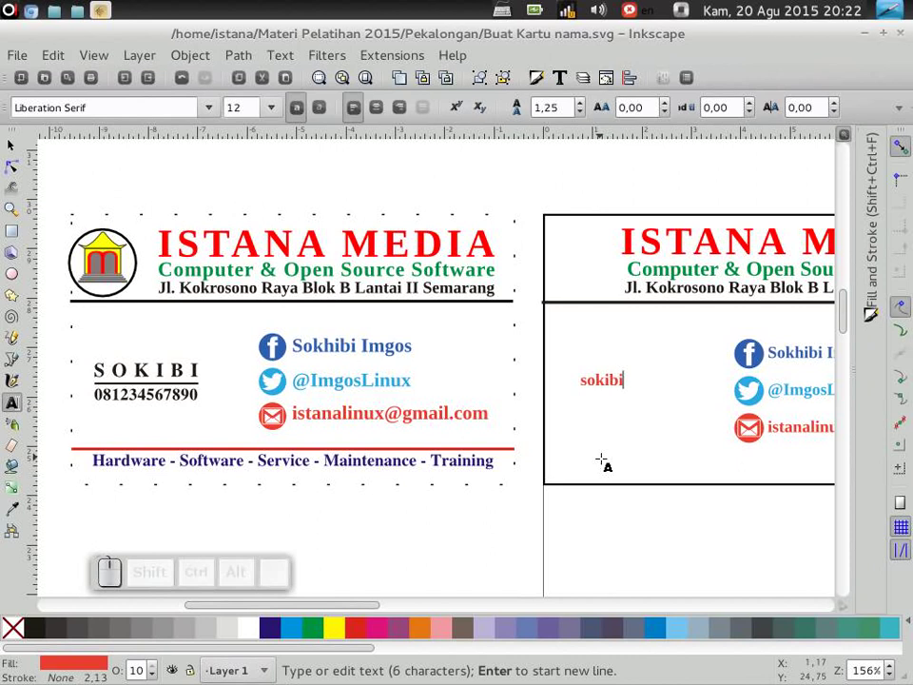
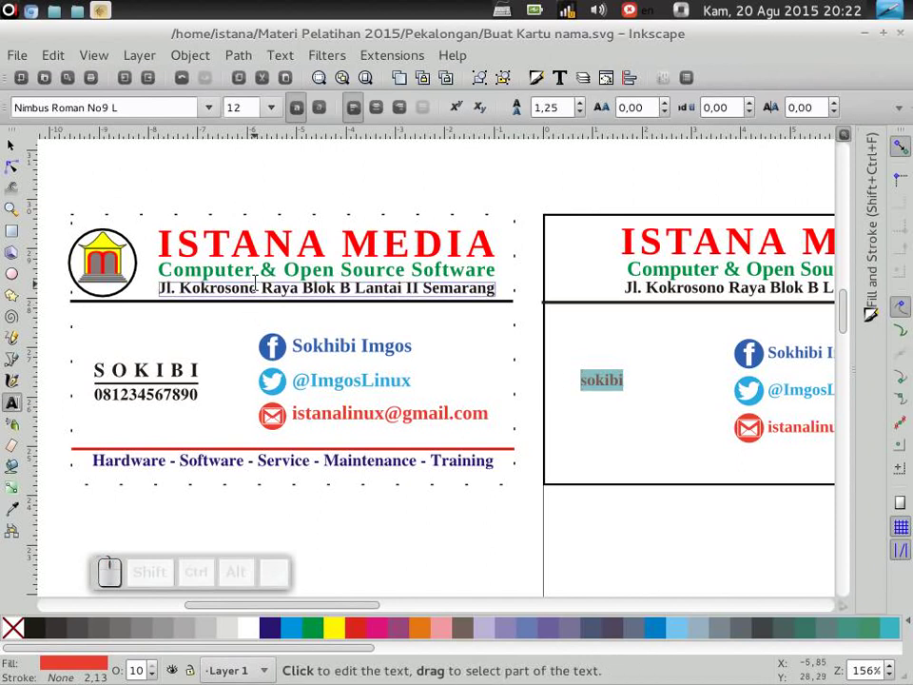
pyautogui.click(274, 113)
pyautogui.click(262, 370)
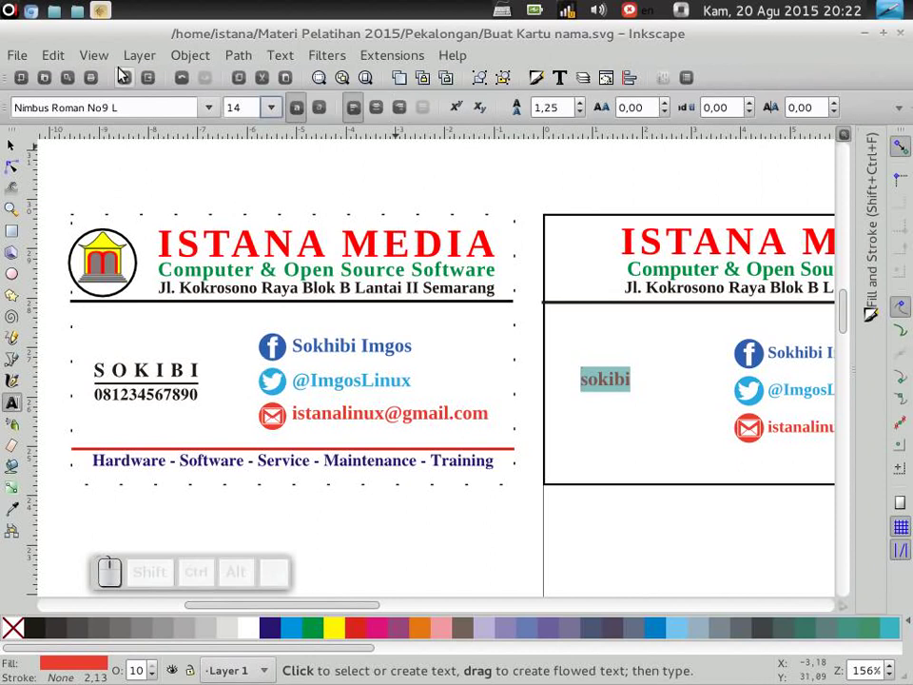
# Convert the name to uppercase SOKIBI via Extensions > Text and paste the first card's name style
pyautogui.click(27, 154)
pyautogui.click(25, 148)
pyautogui.click(408, 67)
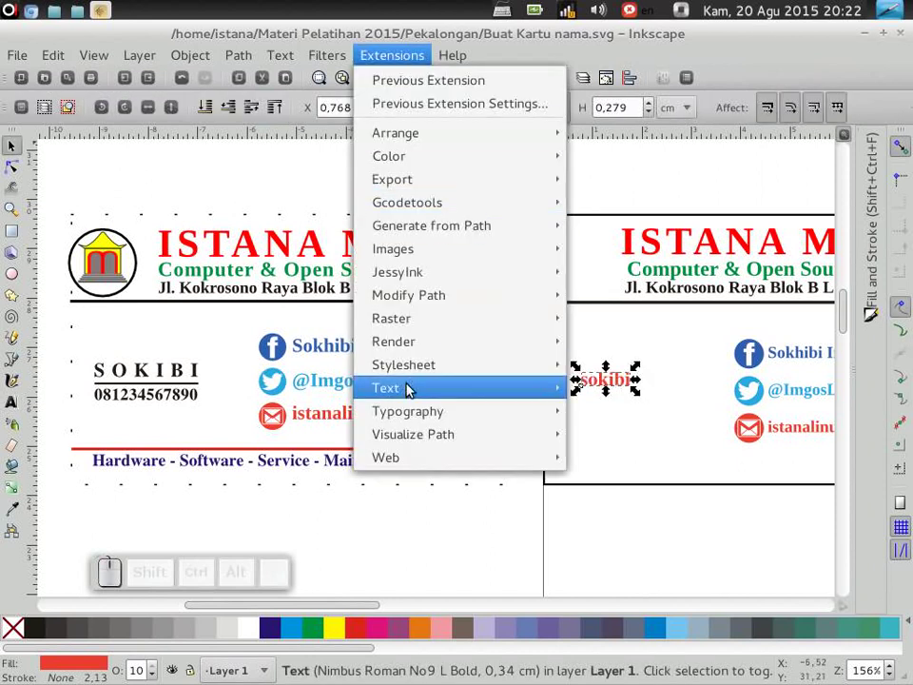
pyautogui.click(631, 666)
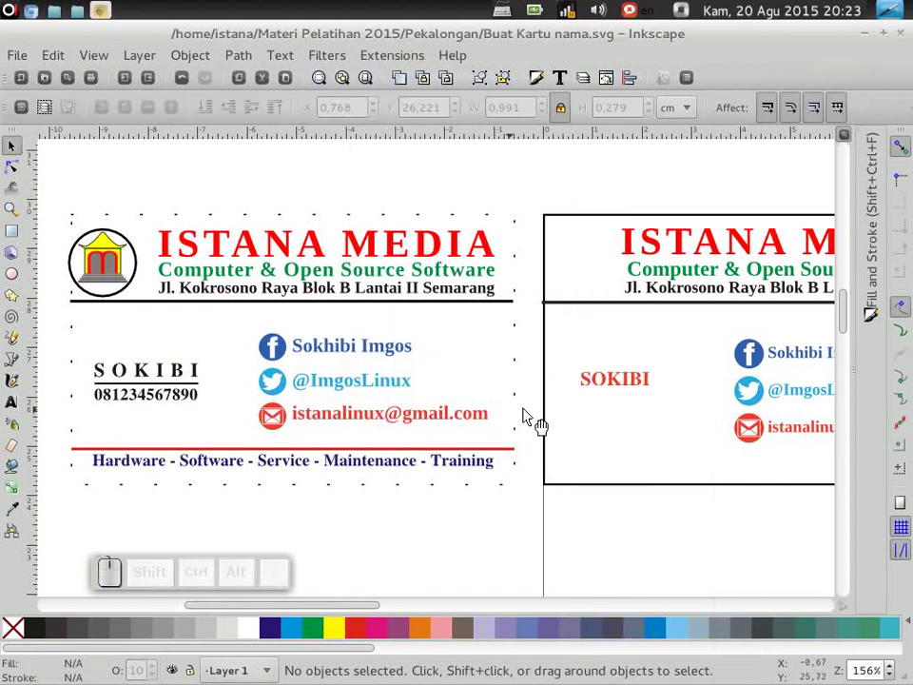
pyautogui.click(618, 396)
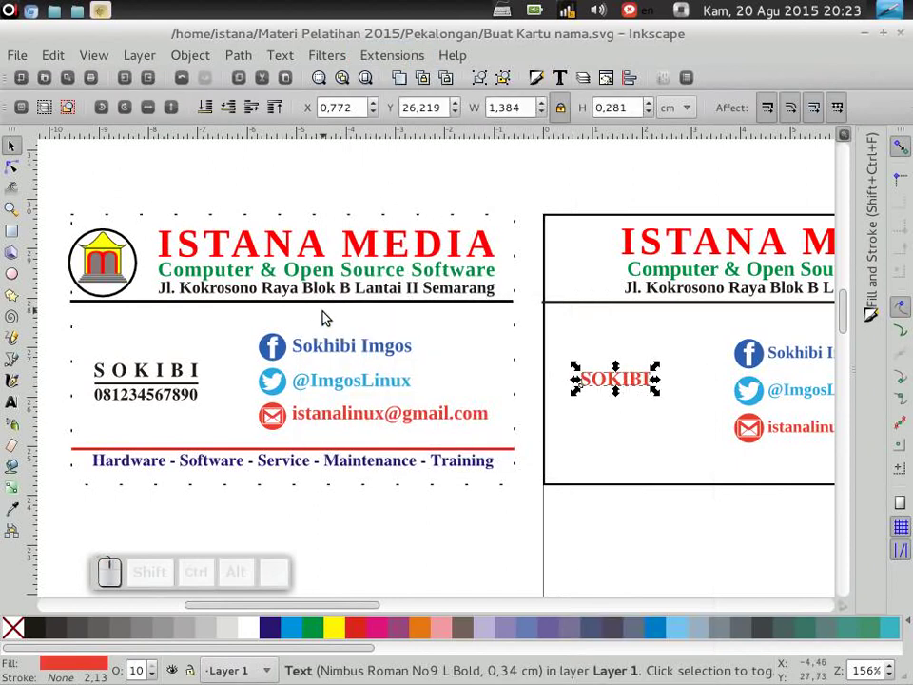
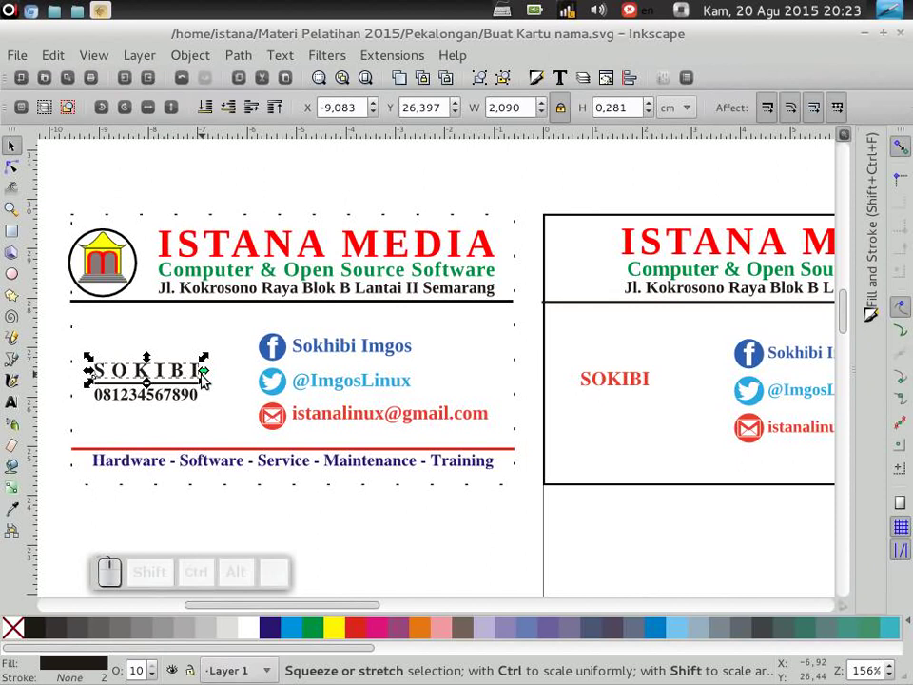
pyautogui.click(591, 400)
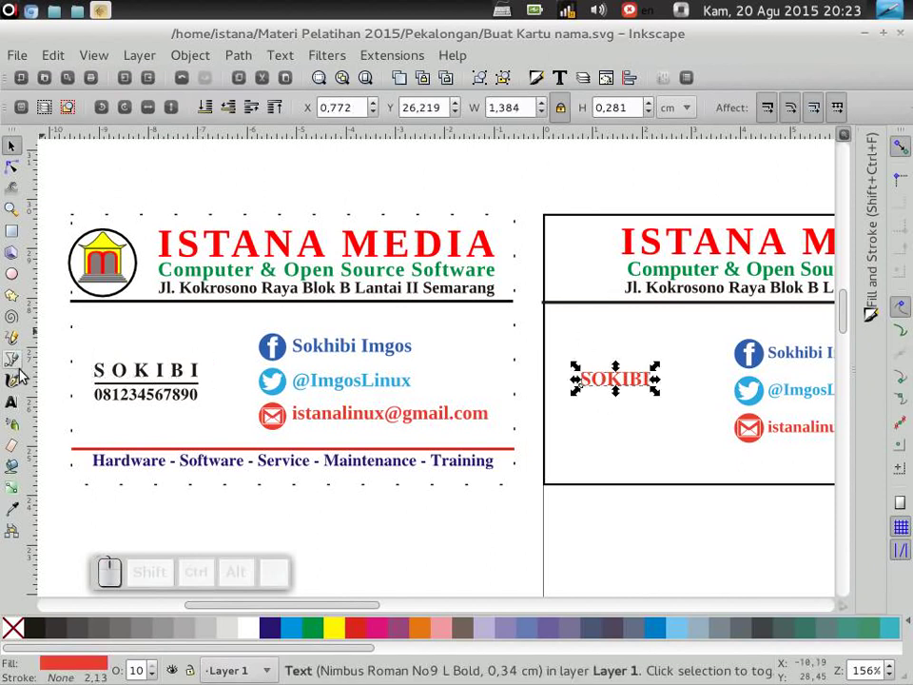
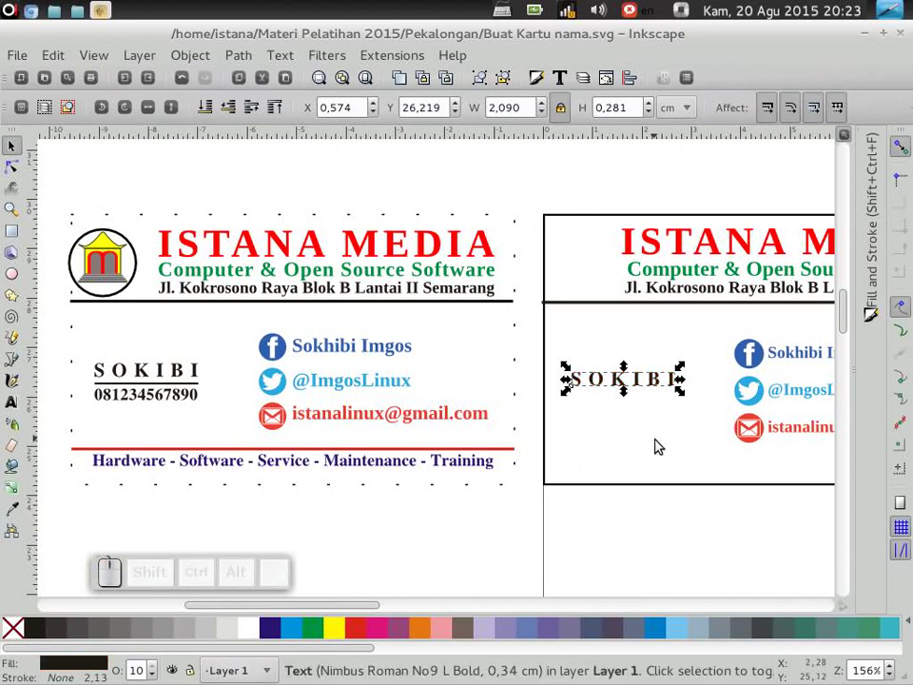
# Move the contact block toward the second card's right edge
pyautogui.moveTo(300, 611); pyautogui.dragTo(743, 357)
pyautogui.moveTo(808, 312); pyautogui.dragTo(541, 501)
pyautogui.press('shift+Right')
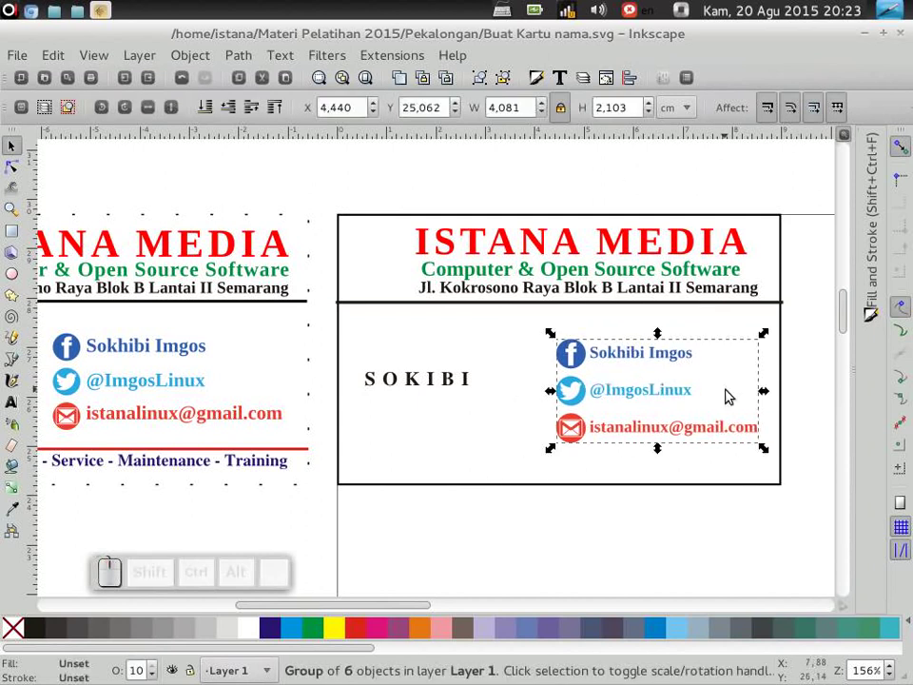
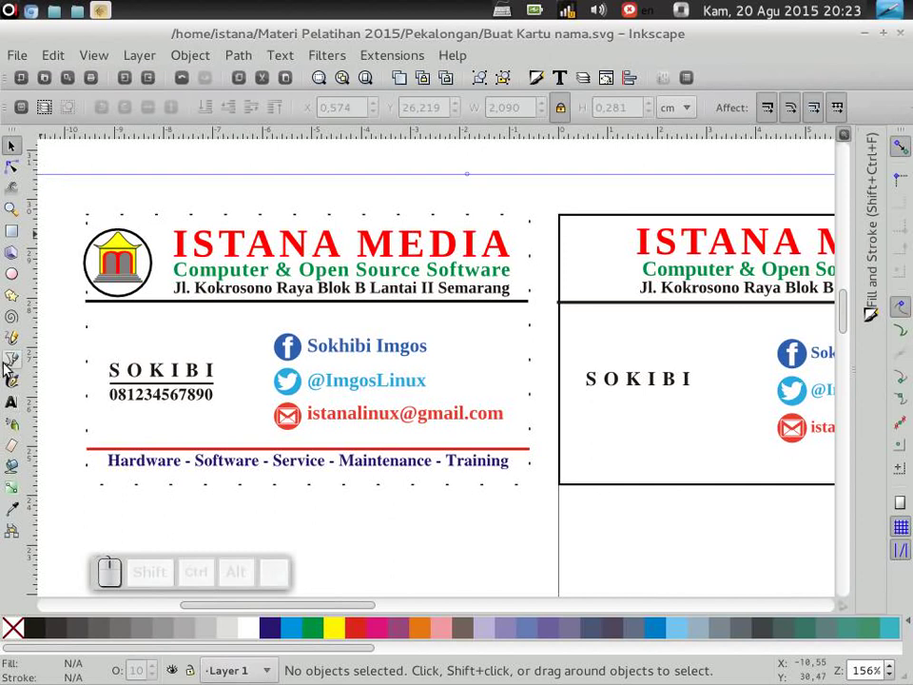
# Draw a thin straight underline beneath SOKIBI with the Bezier tool and select it with the name
pyautogui.click(14, 367)
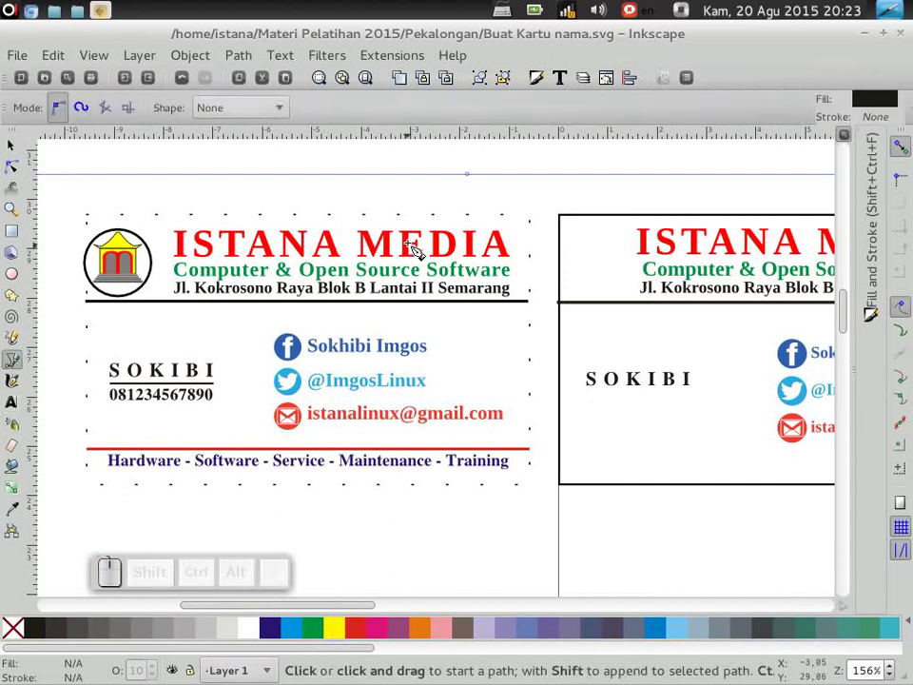
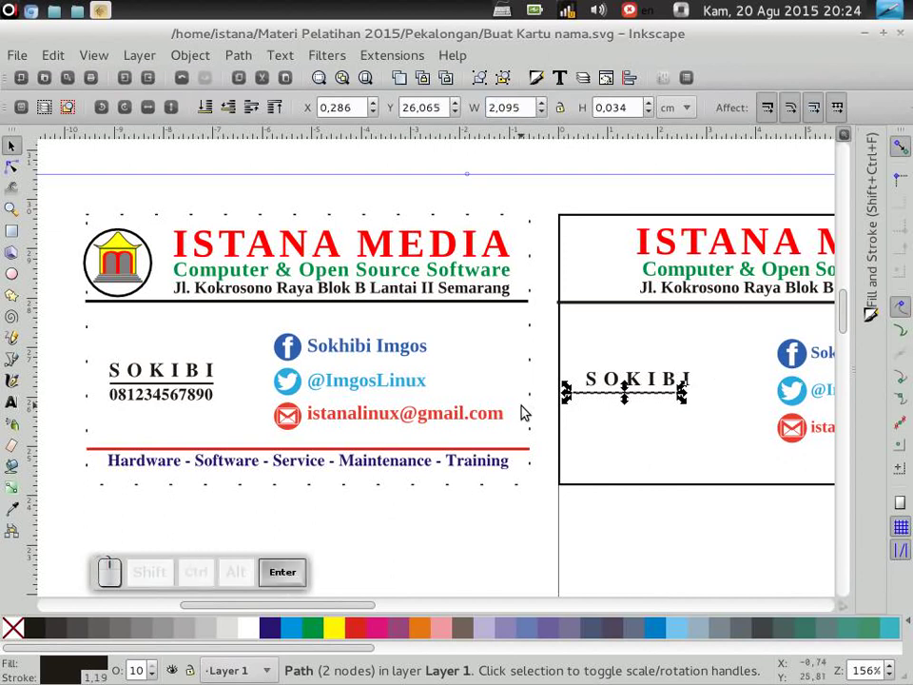
pyautogui.click(491, 160)
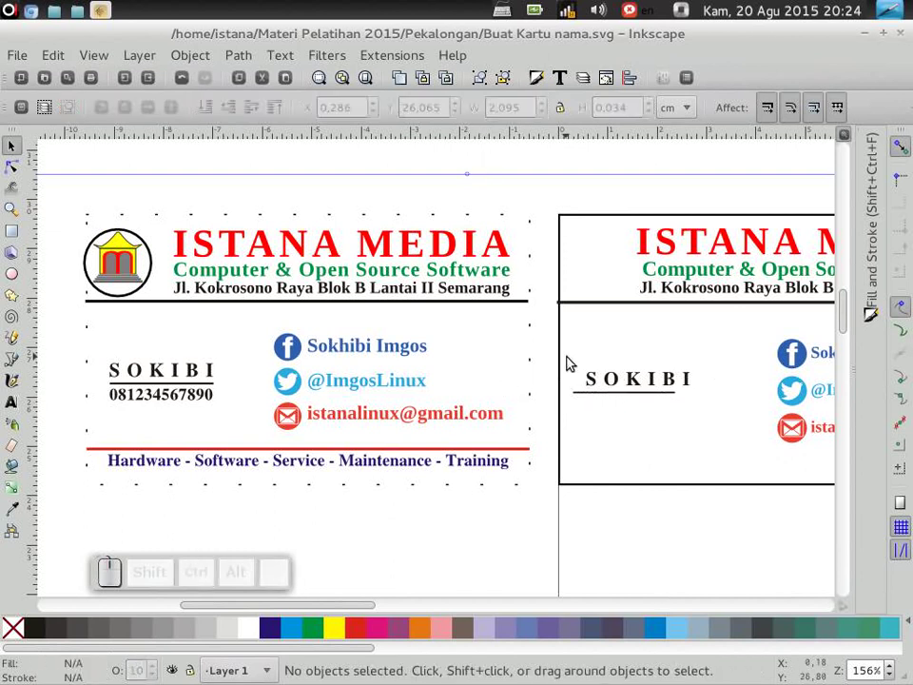
pyautogui.moveTo(550, 349); pyautogui.dragTo(869, 292)
pyautogui.moveTo(362, 614); pyautogui.dragTo(522, 224)
# Centre the underline under SOKIBI using Align and Distribute, then reselect the name text
pyautogui.click(626, 82)
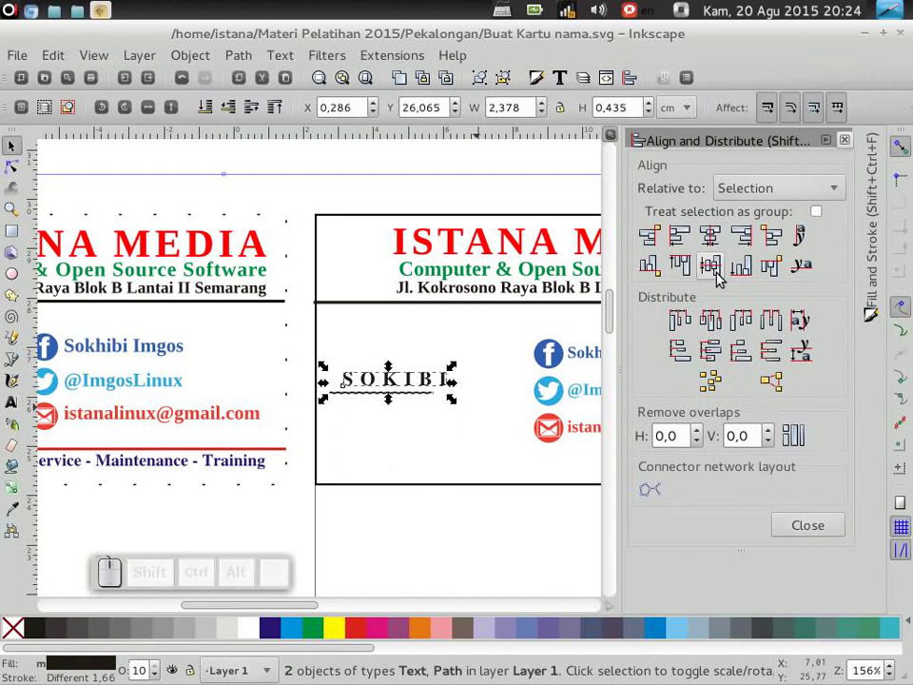
pyautogui.click(708, 240)
pyautogui.click(828, 146)
pyautogui.click(349, 175)
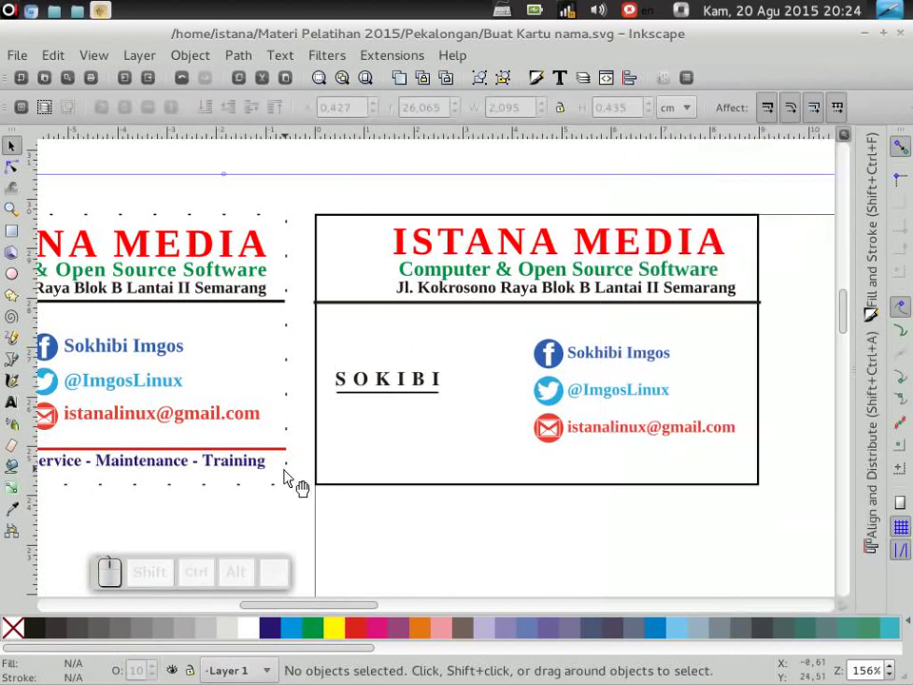
pyautogui.click(408, 391)
# Duplicate the name text, move the copy just below SOKIBI and select its letters for editing
pyautogui.press('ctrl+d')
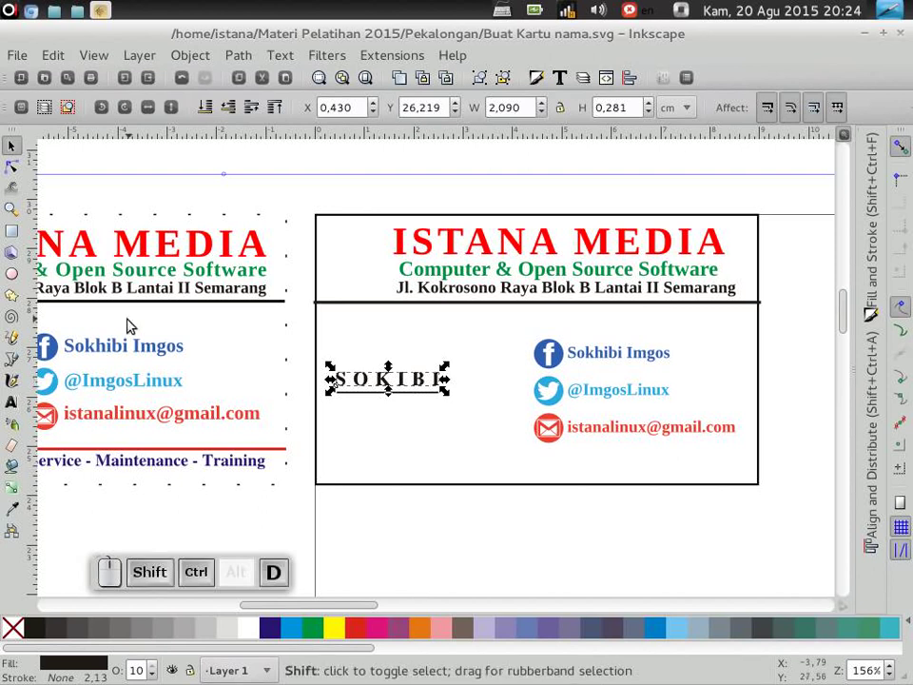
pyautogui.press('shift+Down')
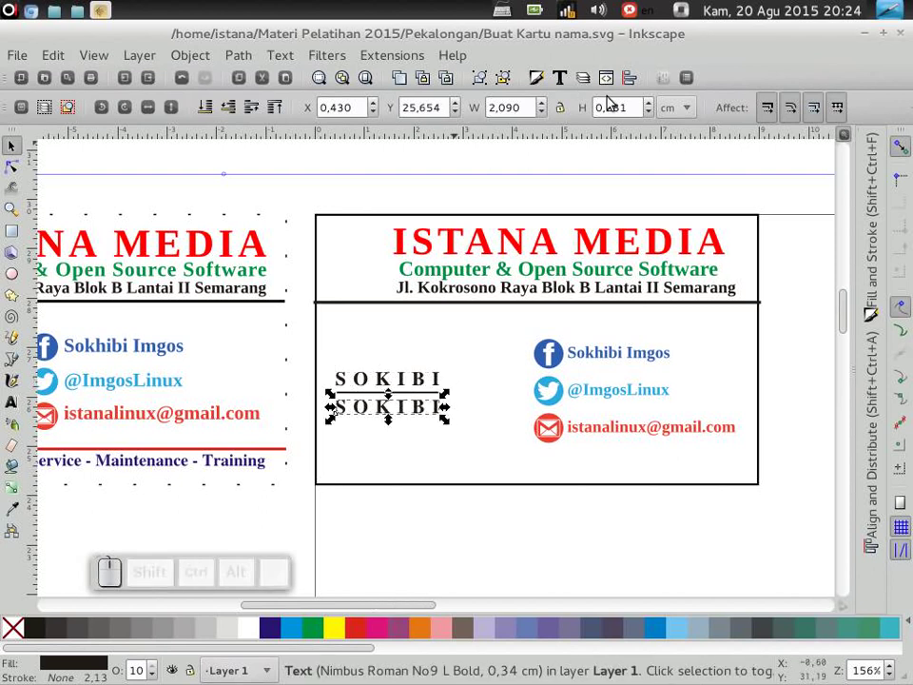
pyautogui.click(16, 415)
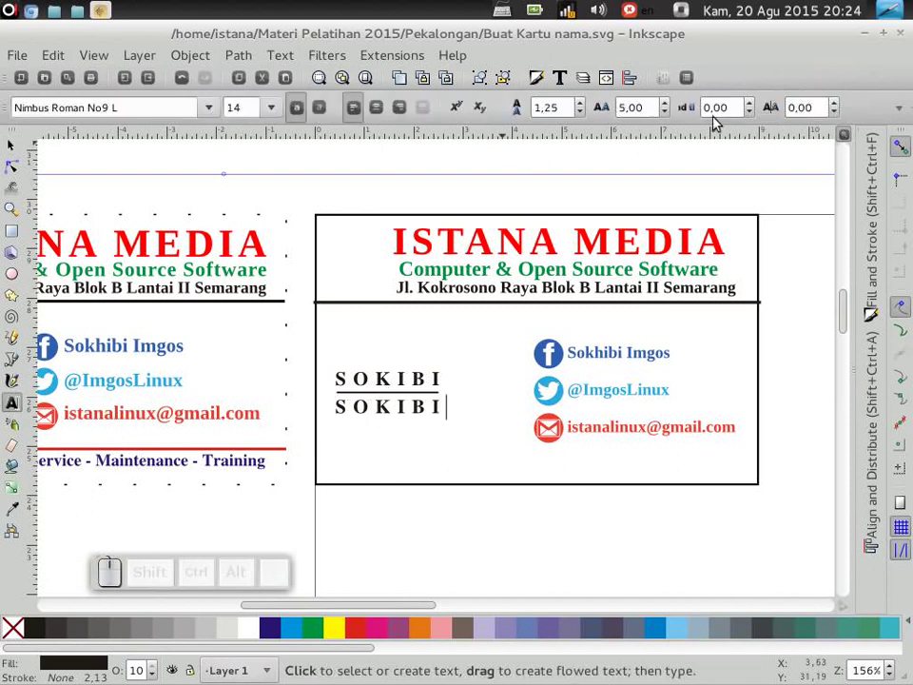
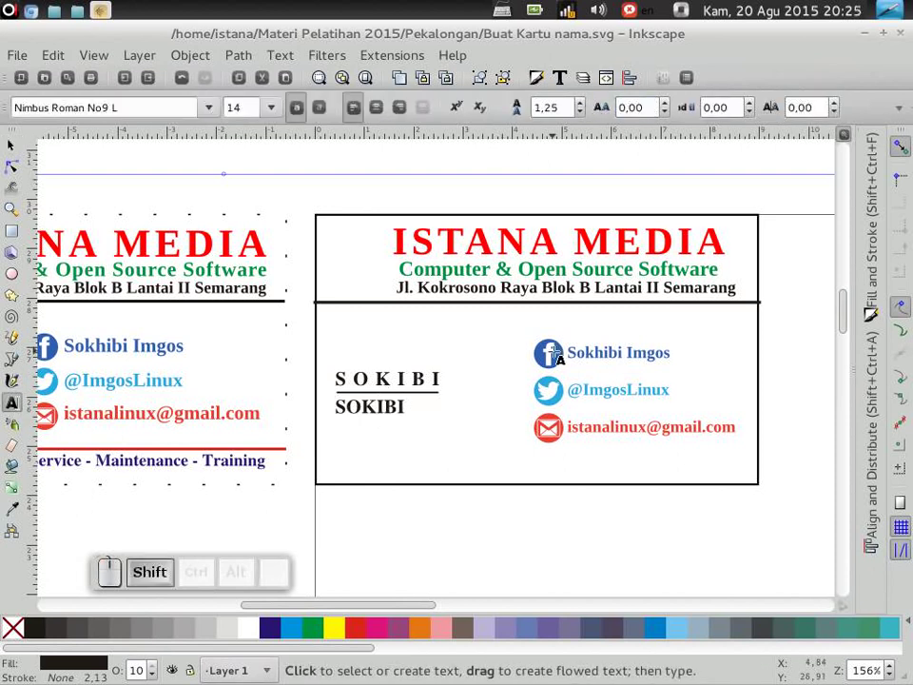
pyautogui.press('shift+Home')
pyautogui.press('0')
pyautogui.press('8')
pyautogui.press('2')
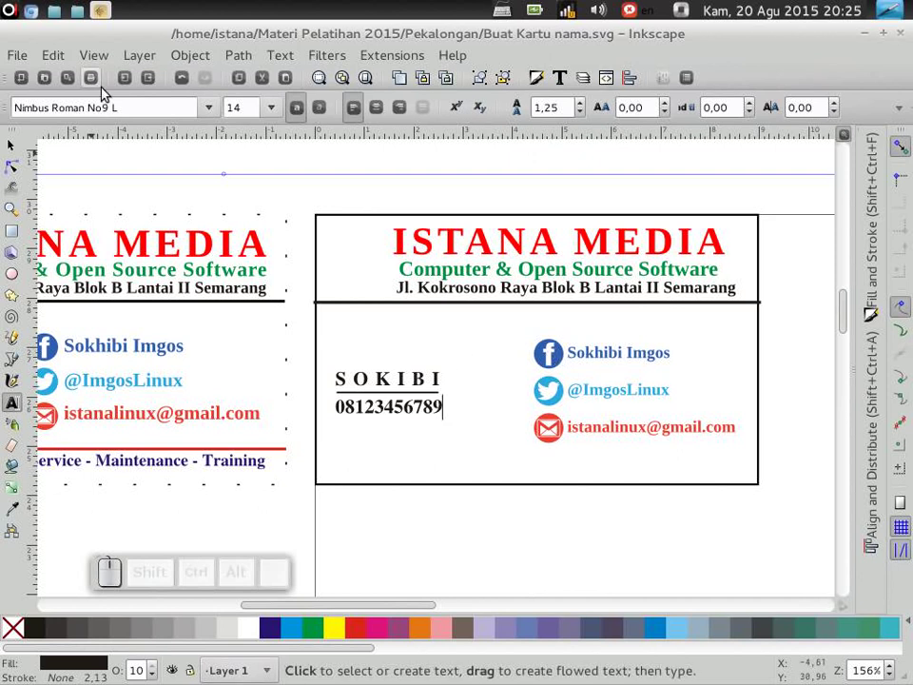
pyautogui.click(278, 115)
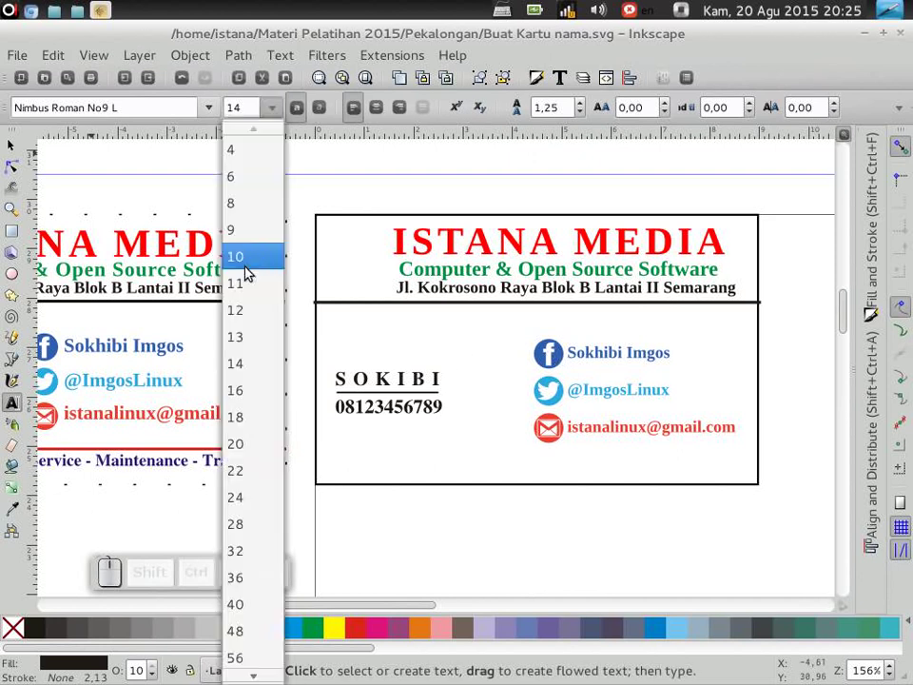
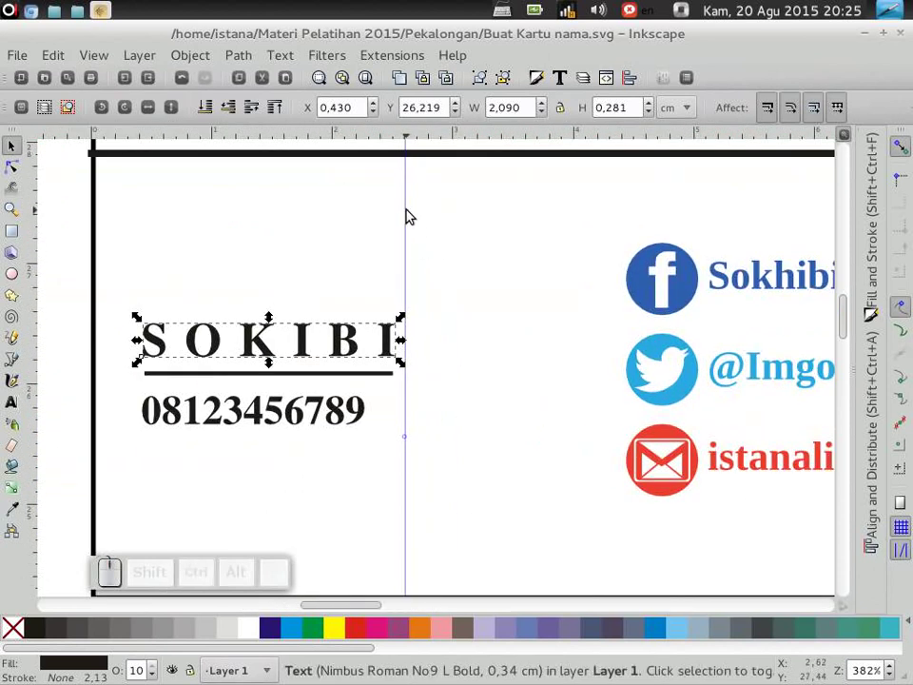
# Move the guide to the name's right edge and adjust the number's letter spacing to match SOKIBI's width
pyautogui.moveTo(410, 207); pyautogui.dragTo(118, 371)
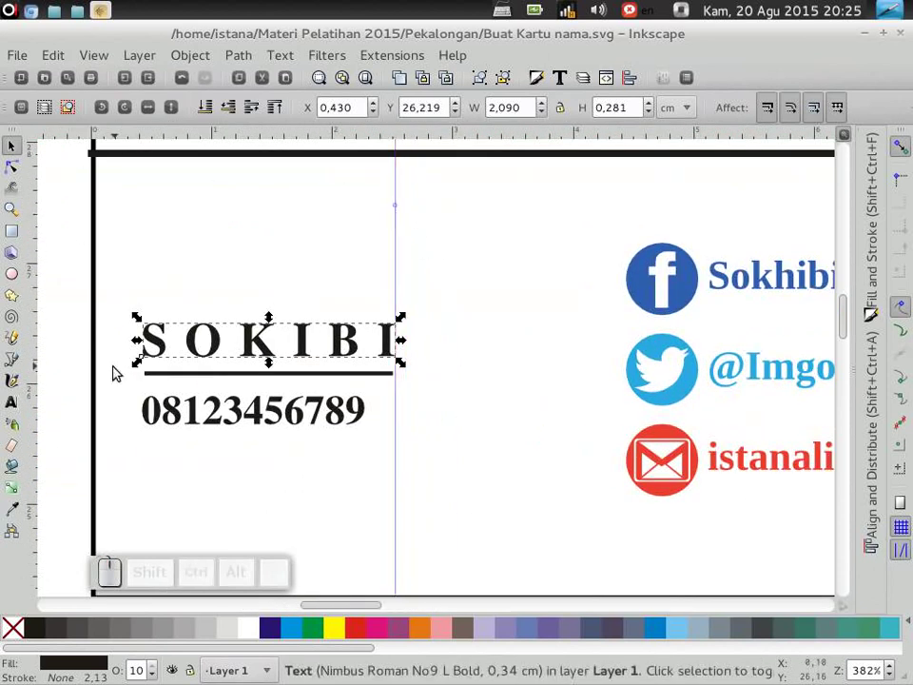
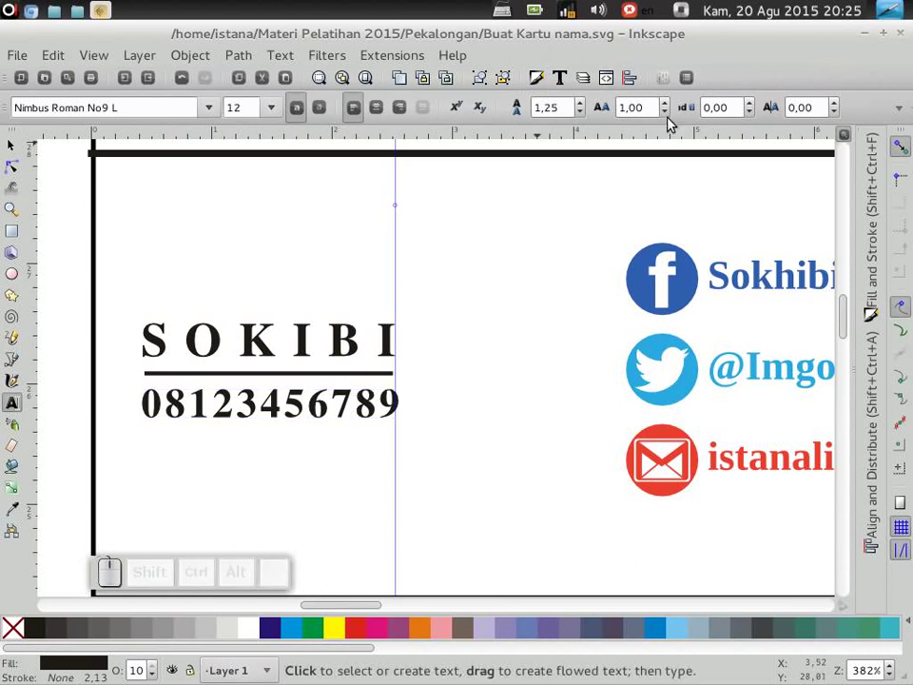
pyautogui.click(670, 115)
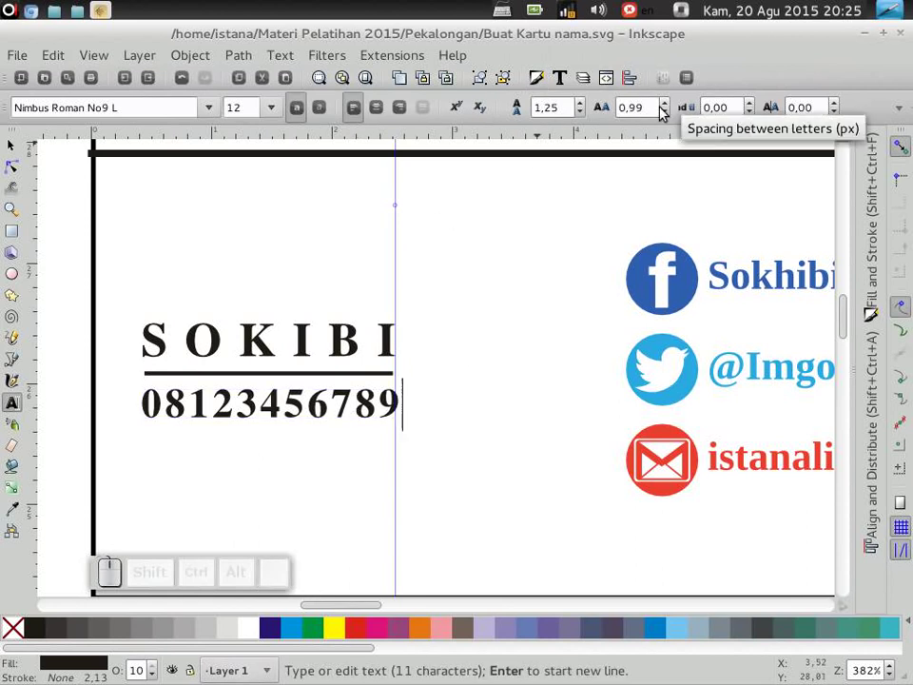
pyautogui.click(667, 119)
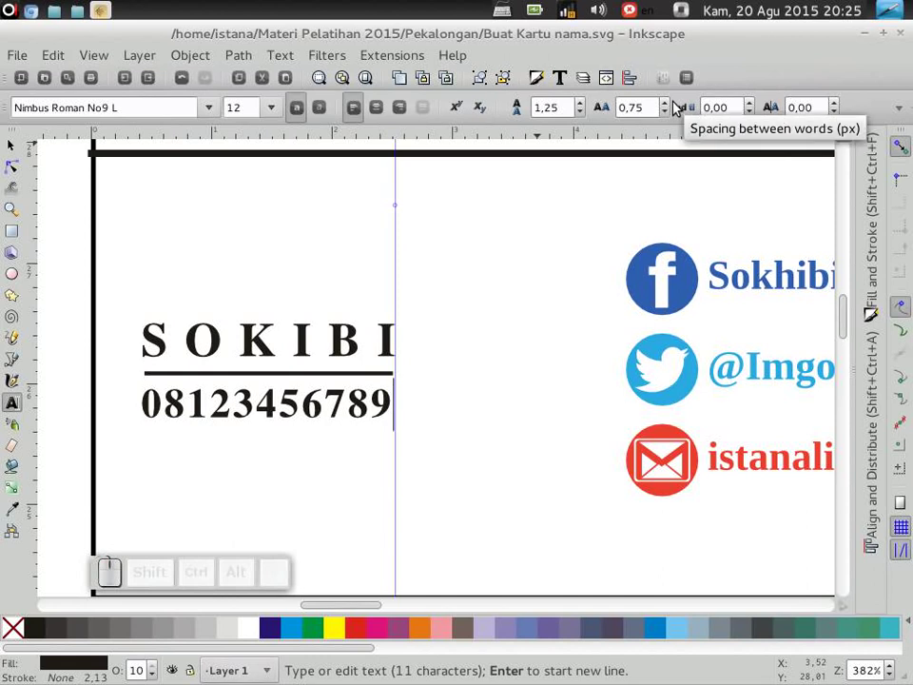
pyautogui.click(670, 106)
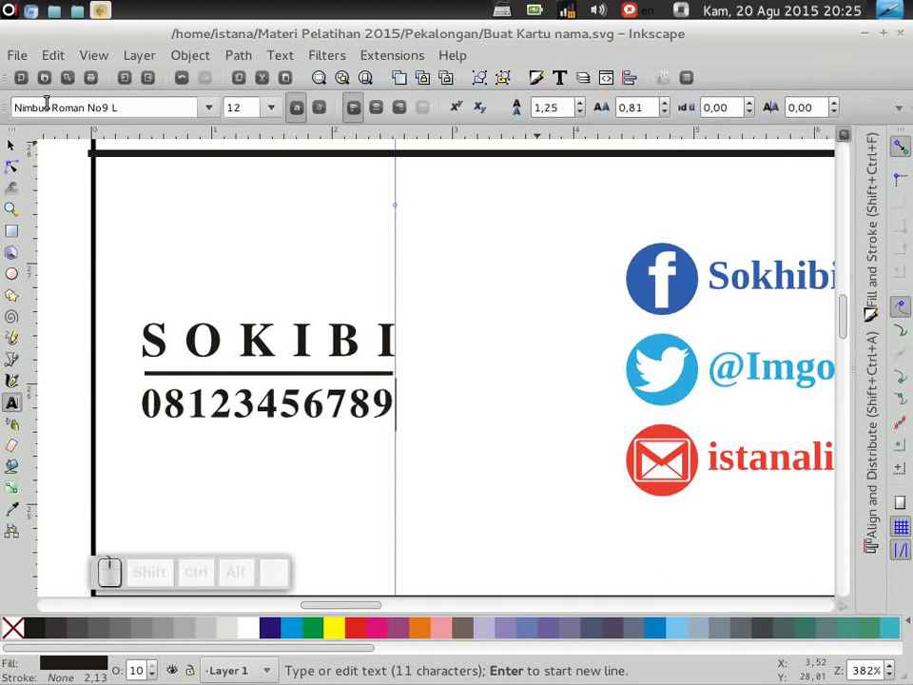
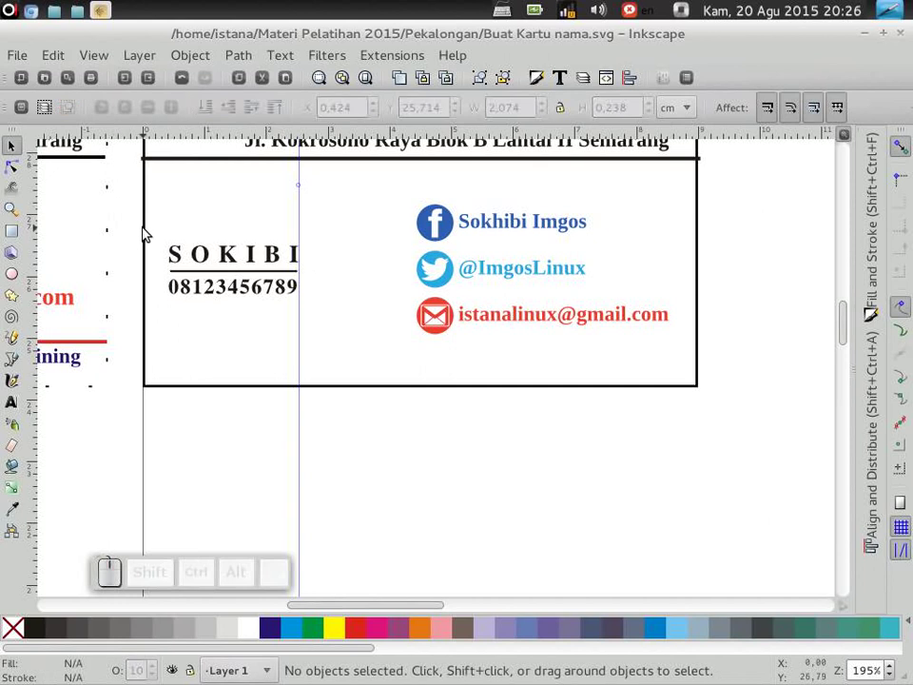
# Centre the name-and-phone block and the contact list on a shared horizontal axis, nudging slightly left
pyautogui.moveTo(157, 262); pyautogui.dragTo(368, 329)
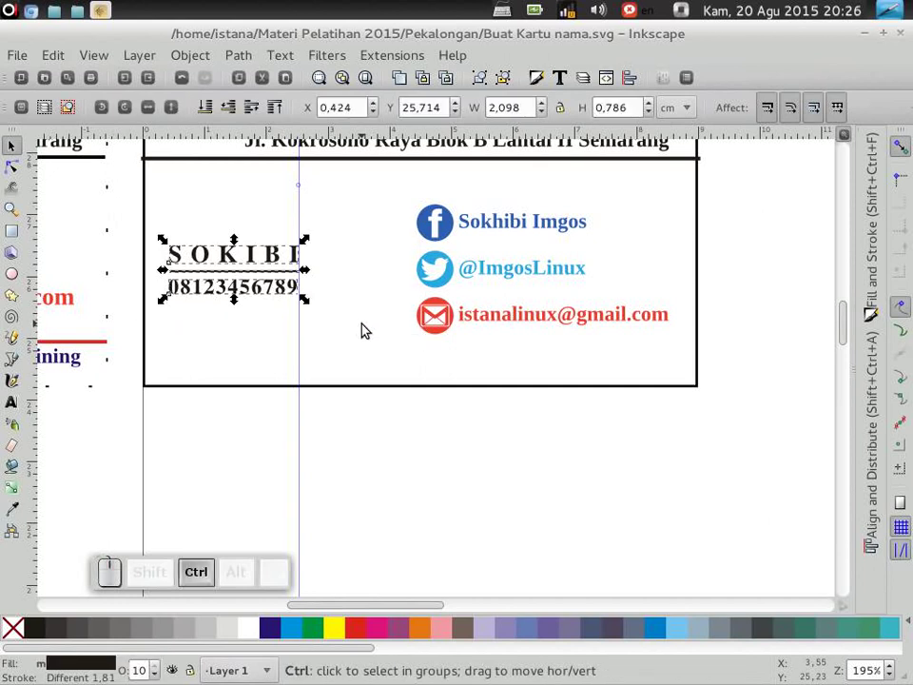
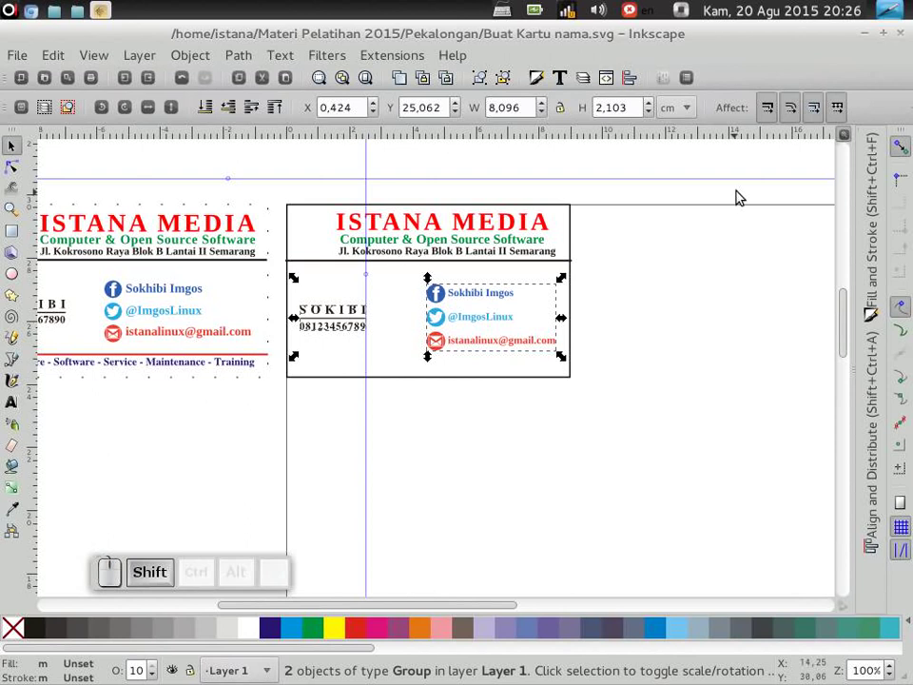
pyautogui.click(865, 414)
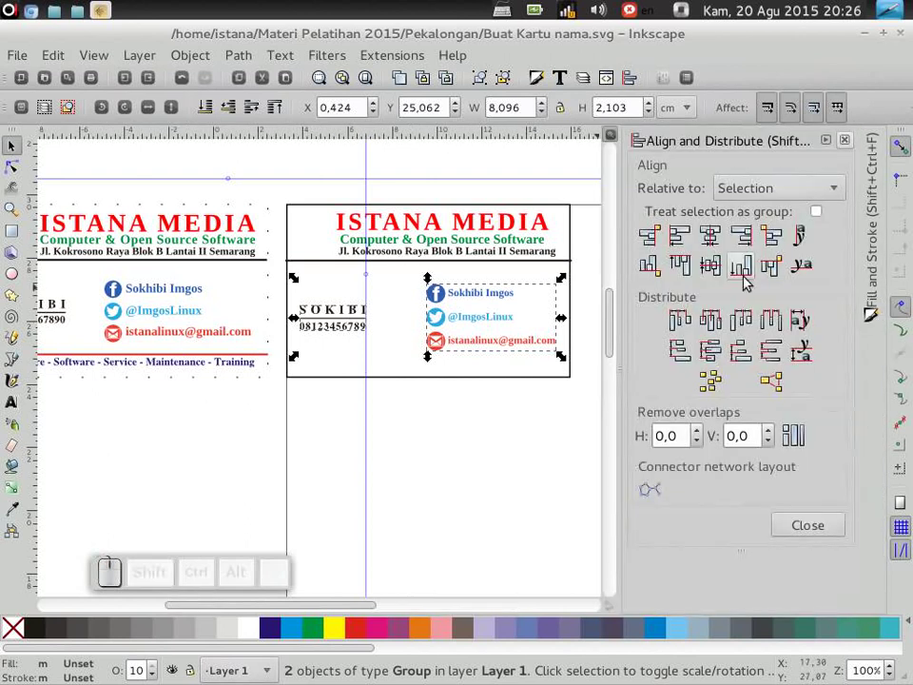
pyautogui.click(716, 271)
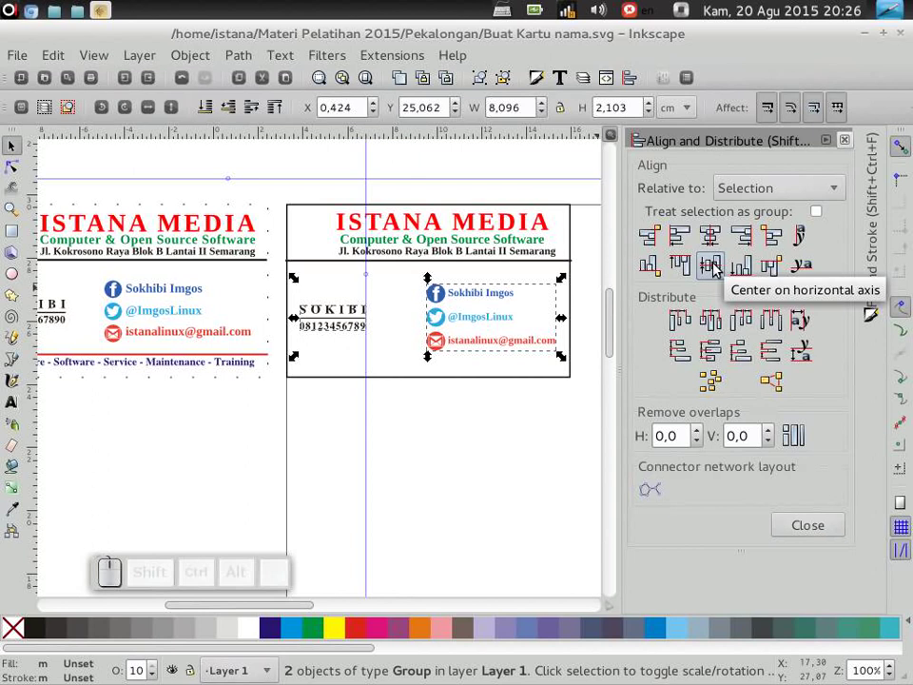
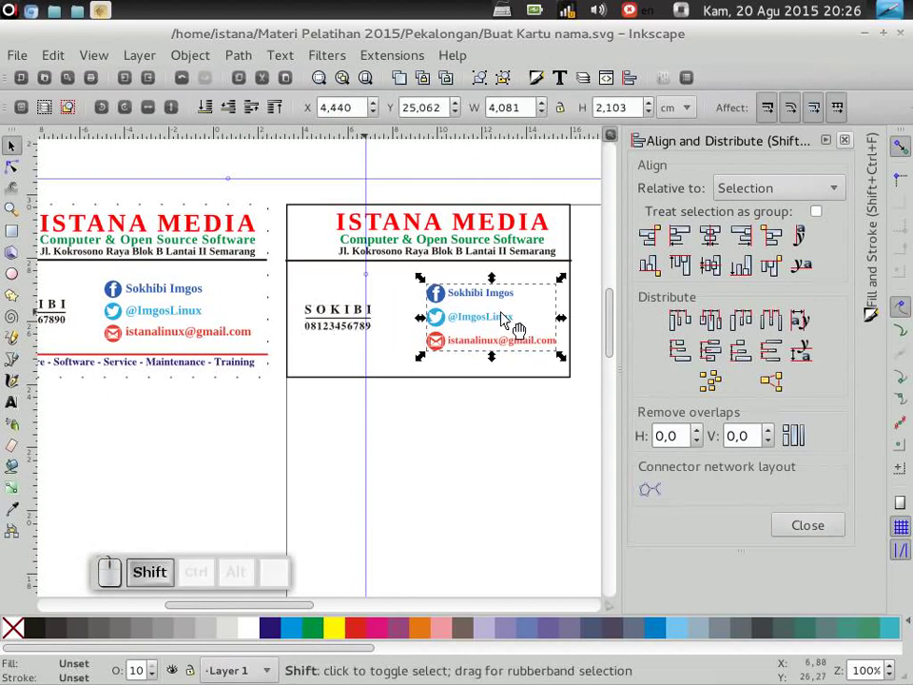
pyautogui.press('shift+Left')
pyautogui.click(515, 499)
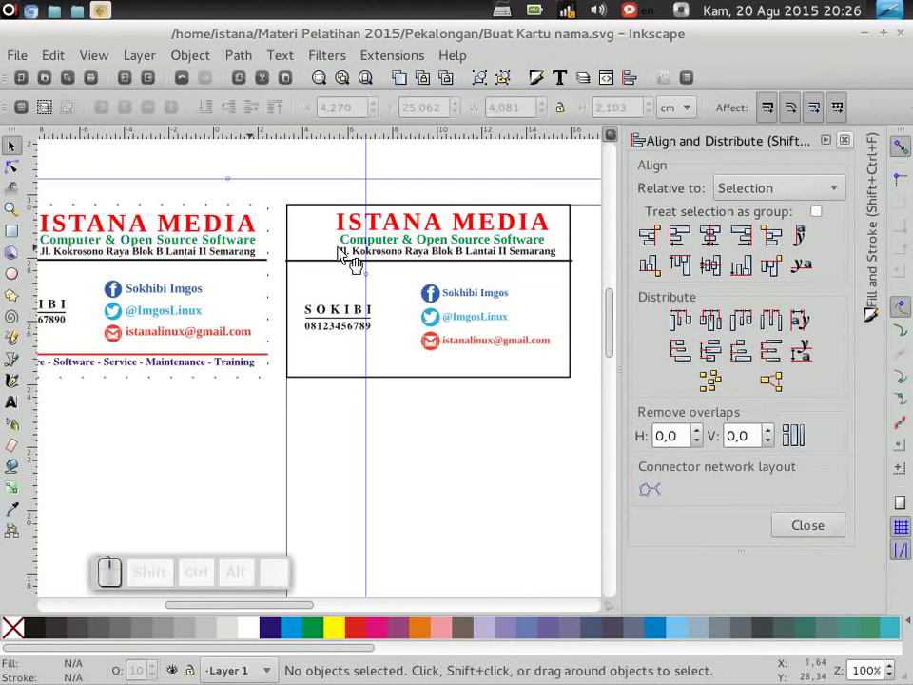
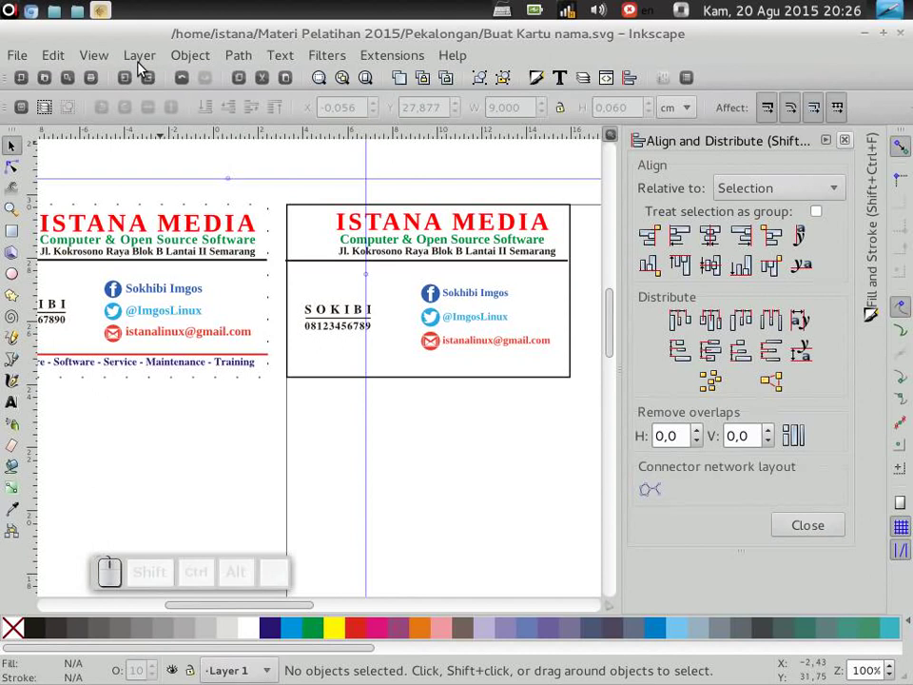
# Duplicate the header line via the Object menu, place it near the card bottom and colour it red
pyautogui.click(198, 55)
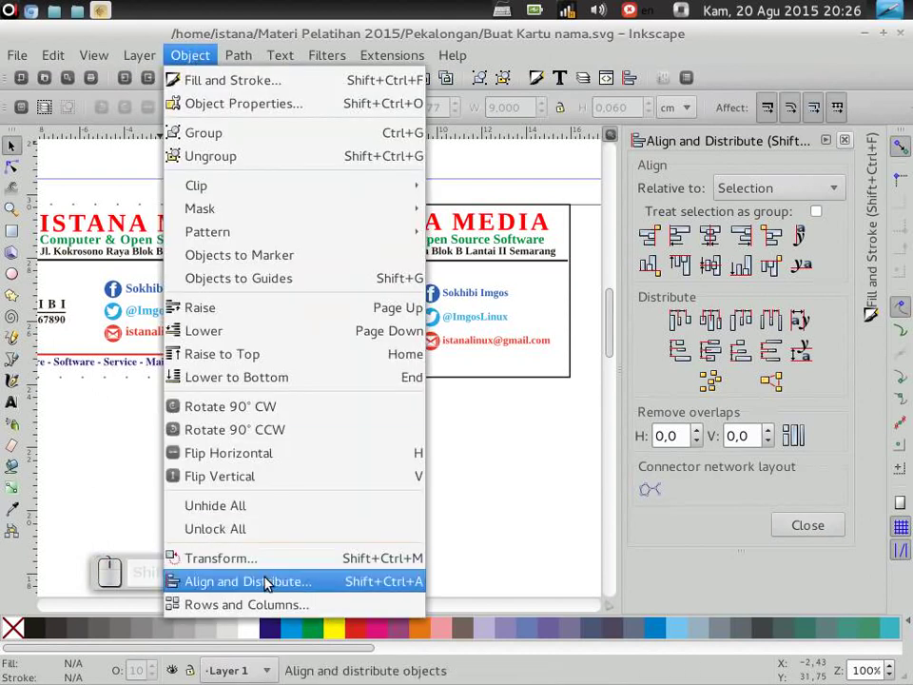
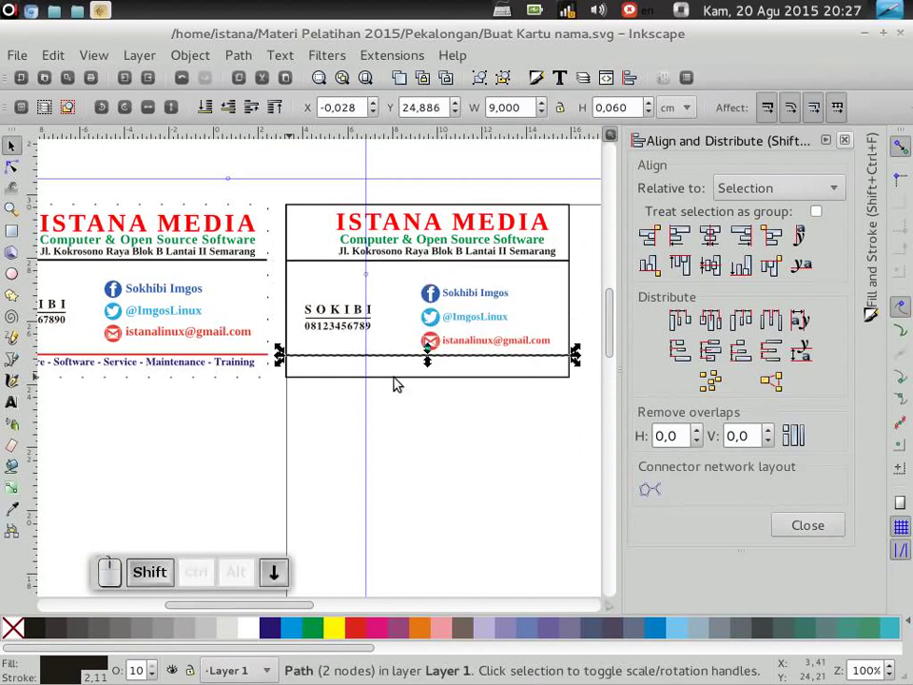
pyautogui.click(357, 636)
pyautogui.click(436, 501)
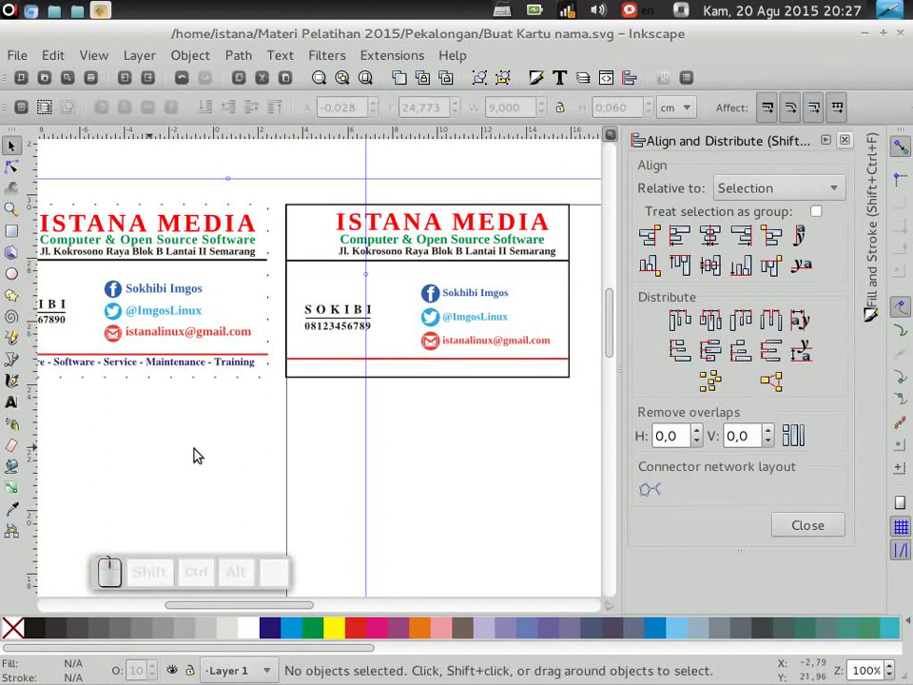
pyautogui.click(289, 610)
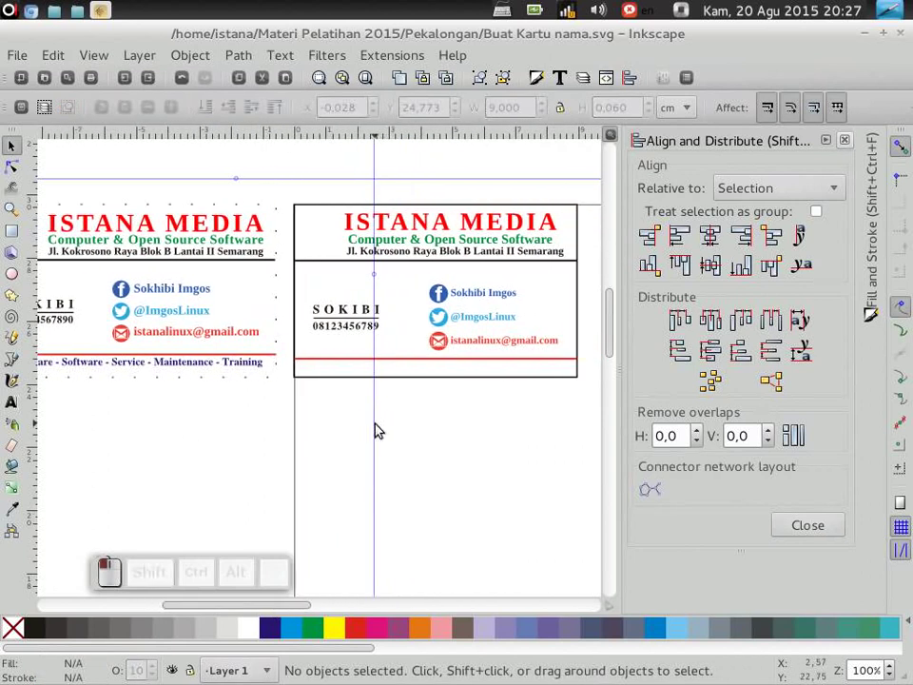
# Type the rest of the tagline 'Hardware - Software - Service - Maintenance - Training' with the Text tool
pyautogui.click(14, 408)
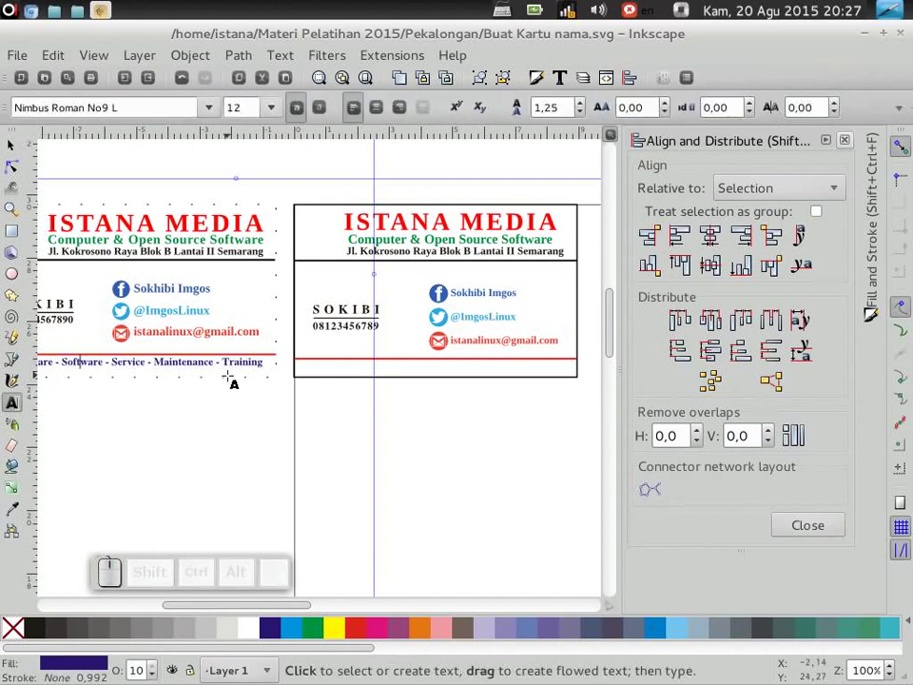
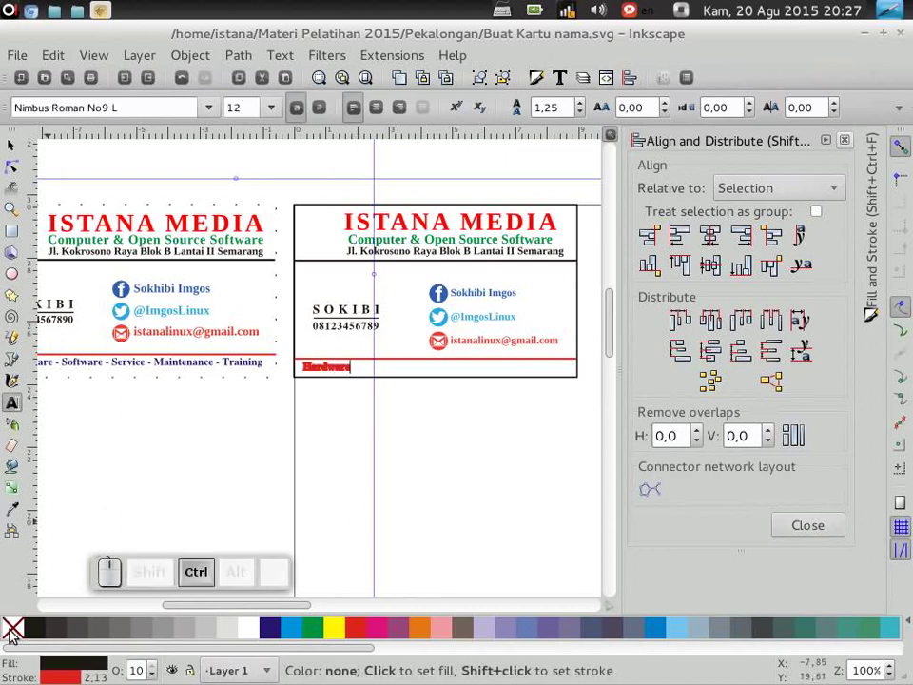
pyautogui.click(15, 632)
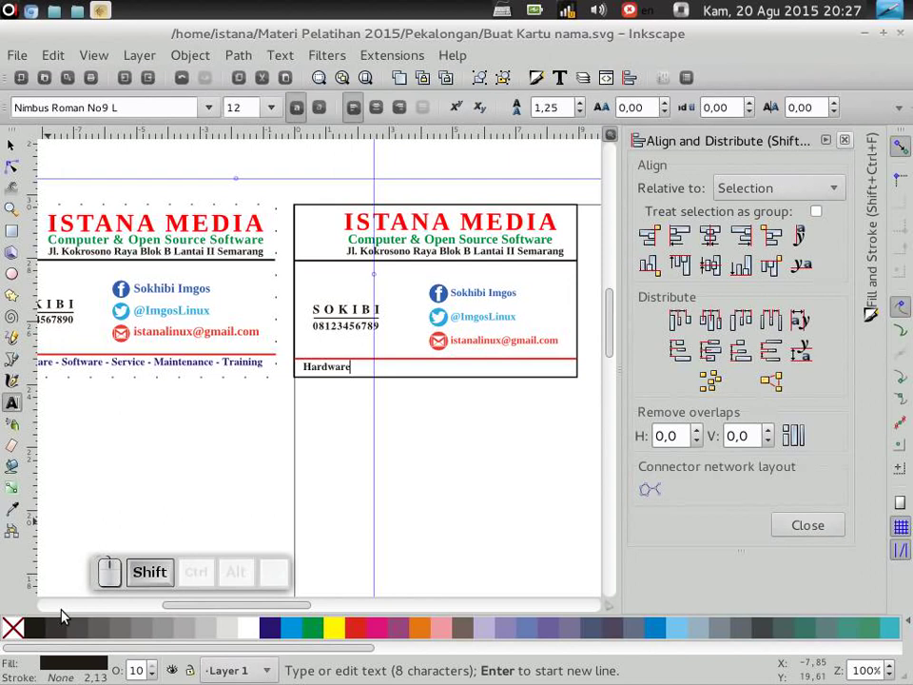
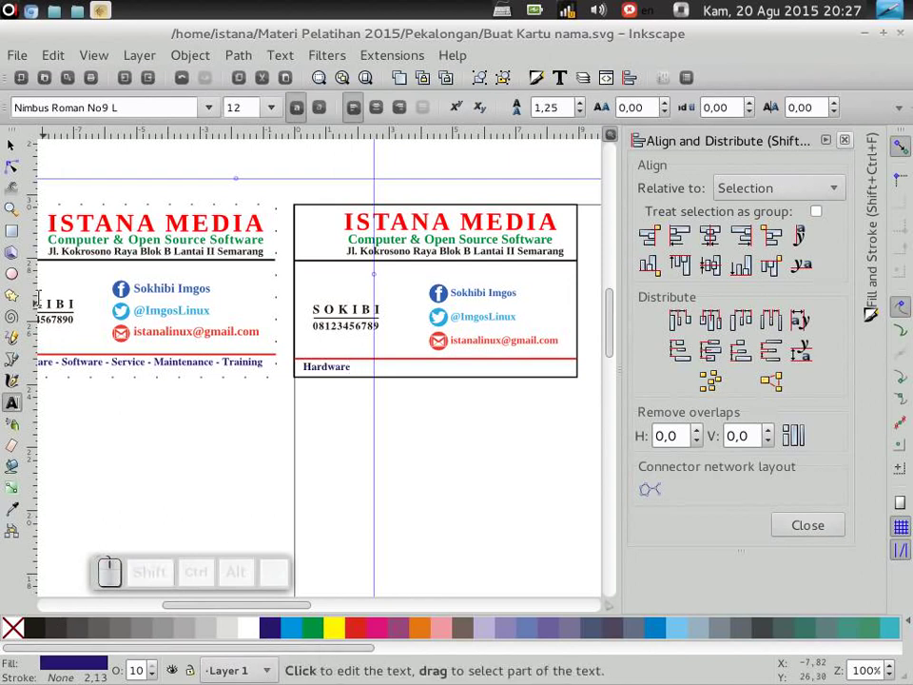
pyautogui.press('space')
pyautogui.press('-')
pyautogui.press('space')
pyautogui.press('shift+s')
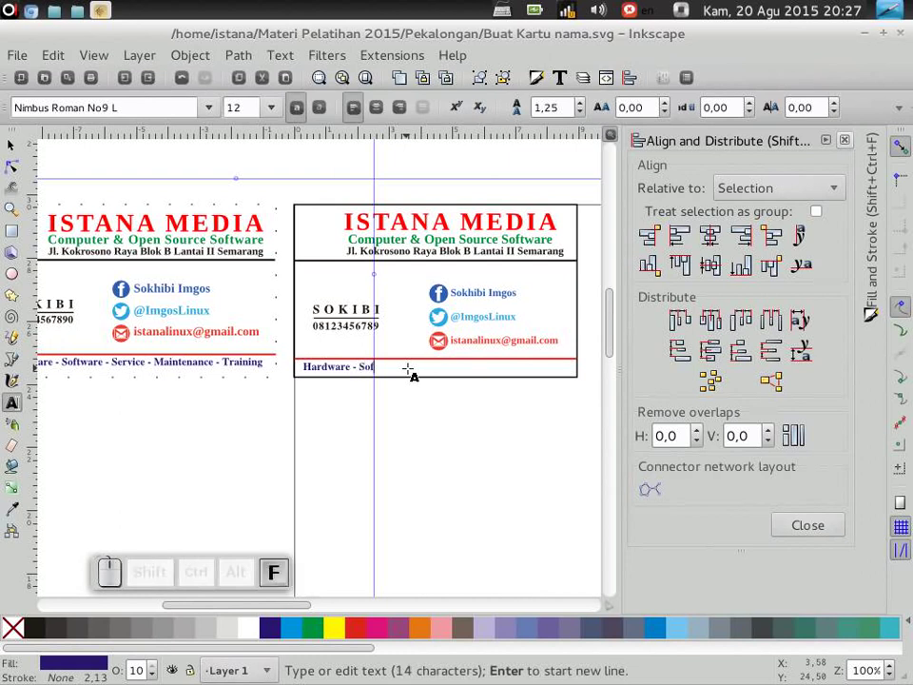
pyautogui.press('space')
pyautogui.press('-')
pyautogui.press('space')
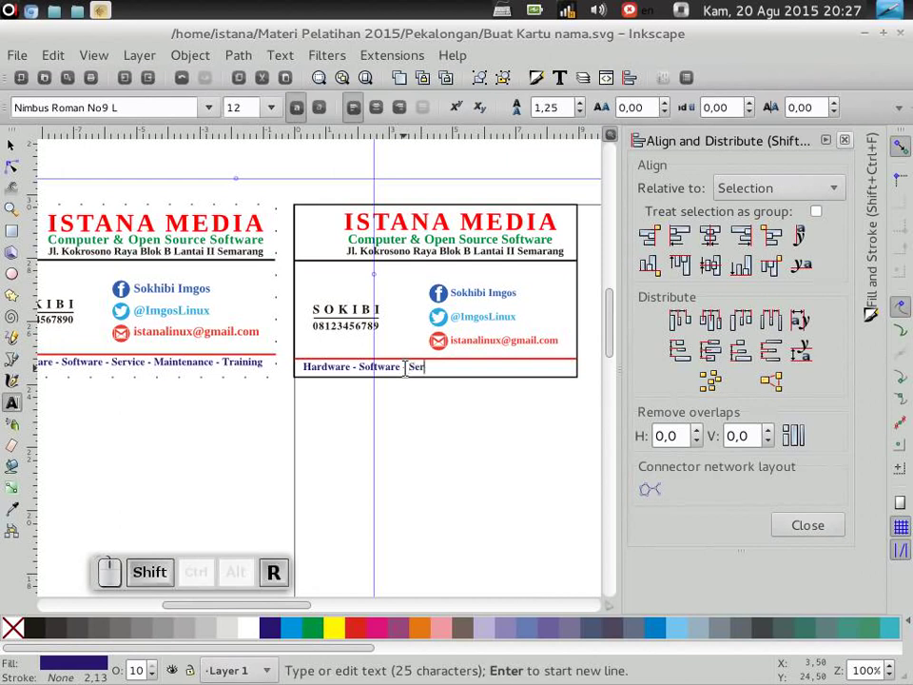
pyautogui.press('c')
pyautogui.press('e')
pyautogui.press('space')
pyautogui.press('-')
pyautogui.press('space')
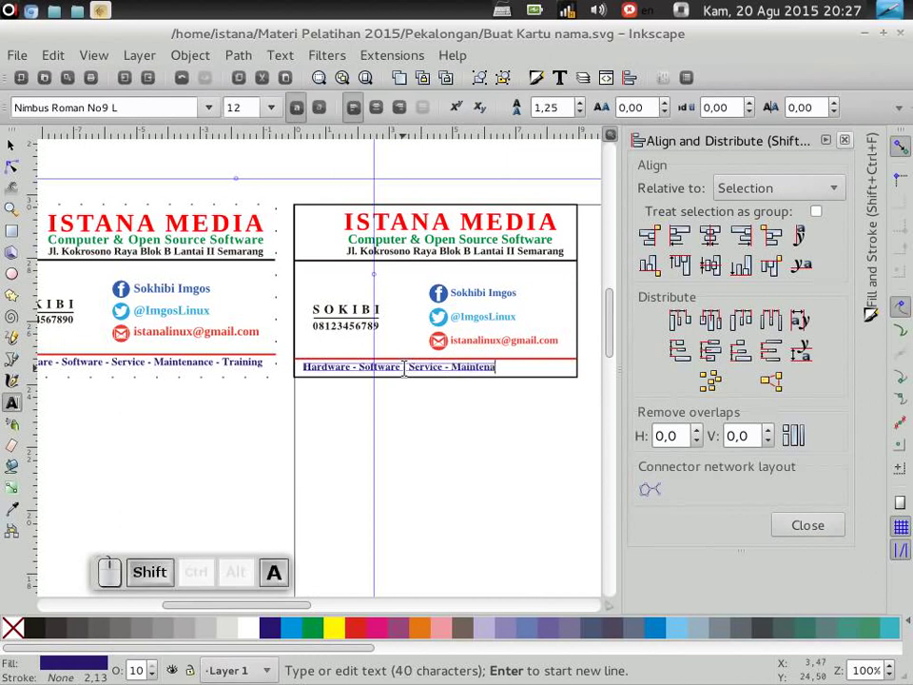
pyautogui.press('shift+space')
pyautogui.press('shift+-')
pyautogui.press('shift+space')
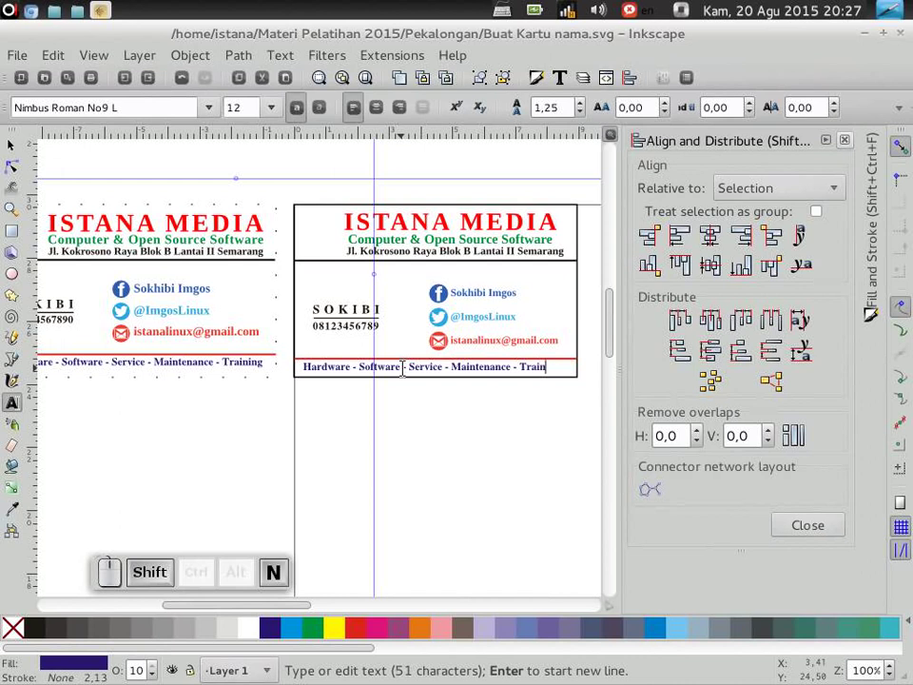
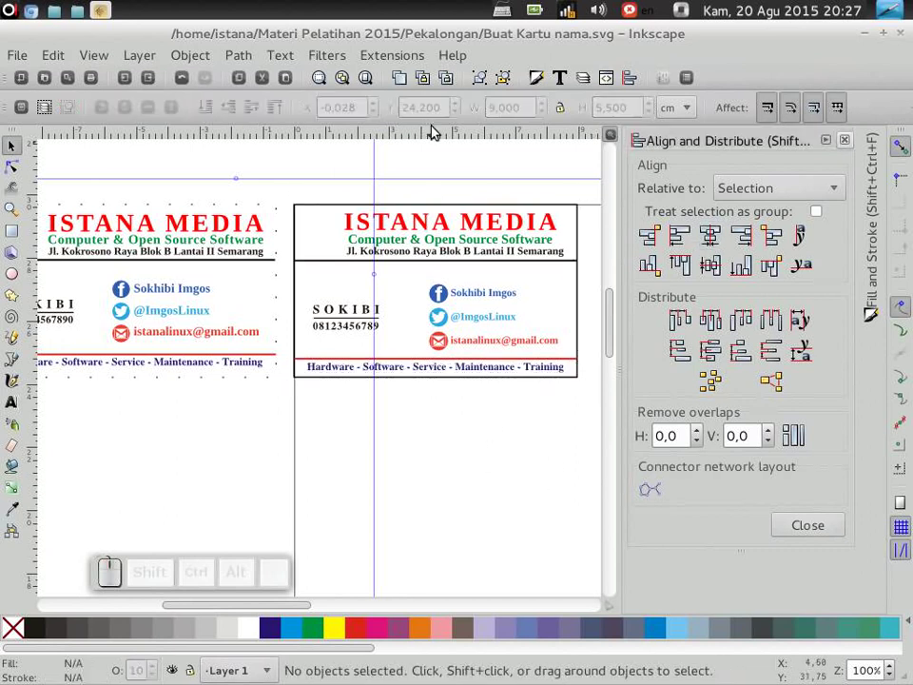
pyautogui.press('shift+\\')
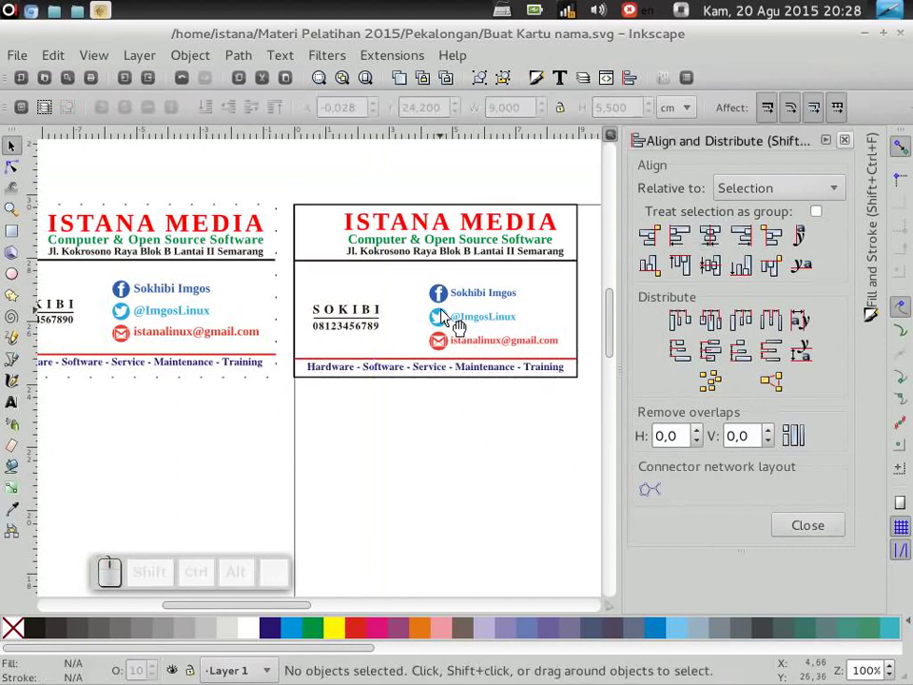
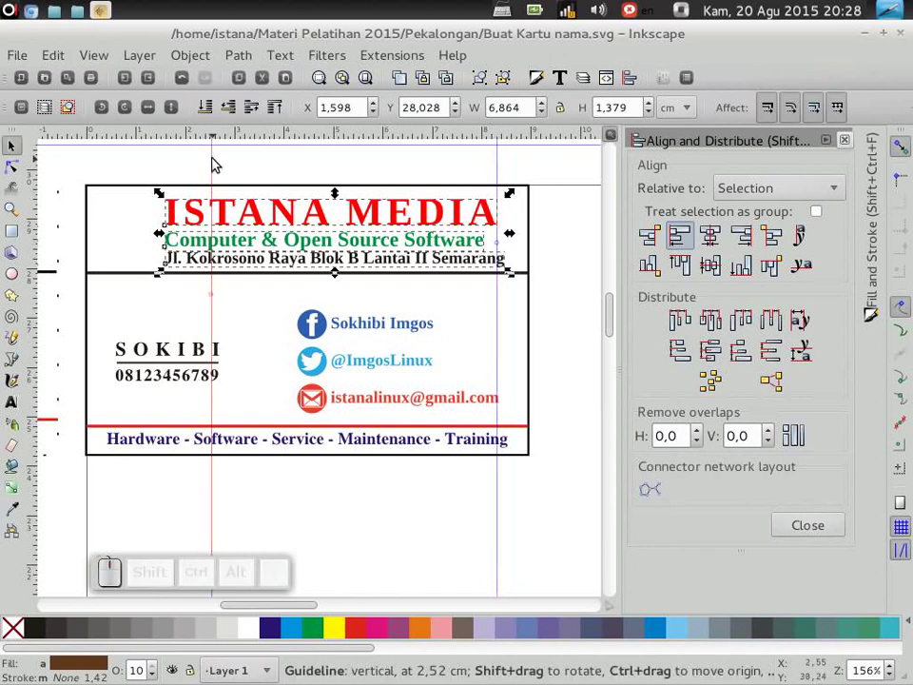
# Delete a stray header element, undoing the accidental removal of the header lines
pyautogui.press('Delete')
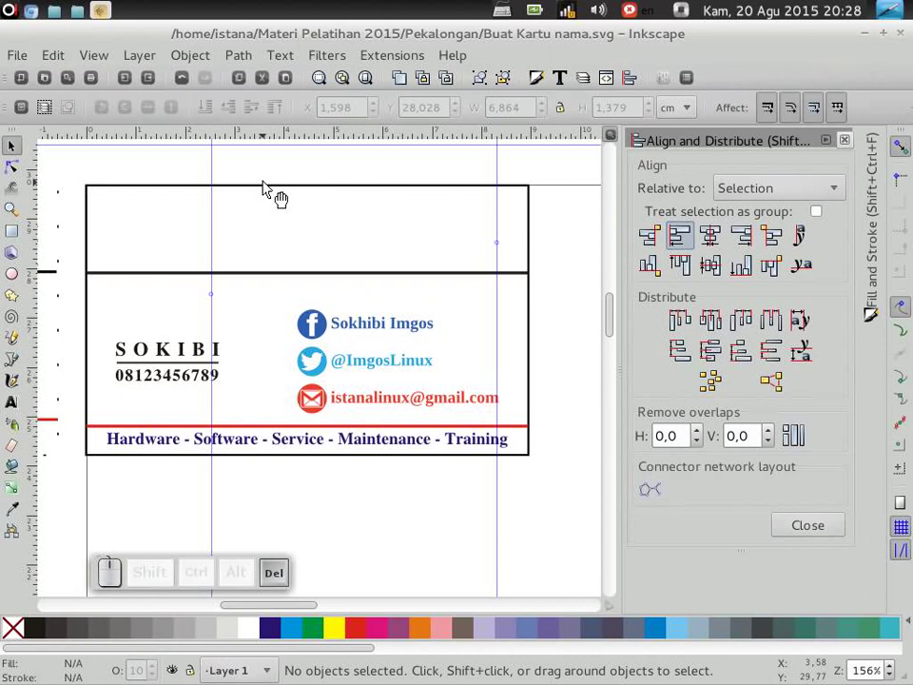
pyautogui.press('ctrl+z')
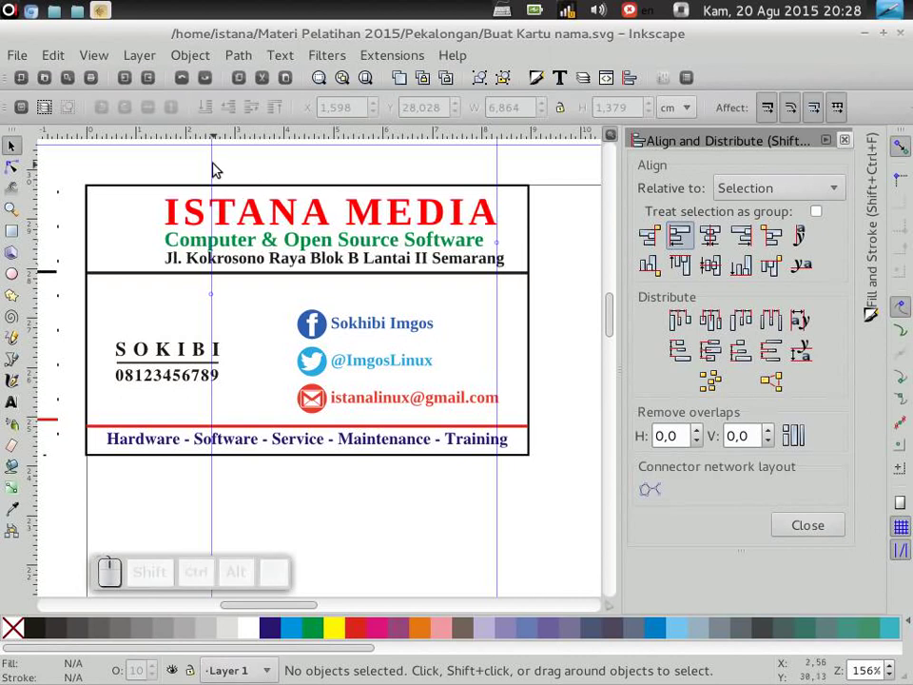
pyautogui.press('Delete')
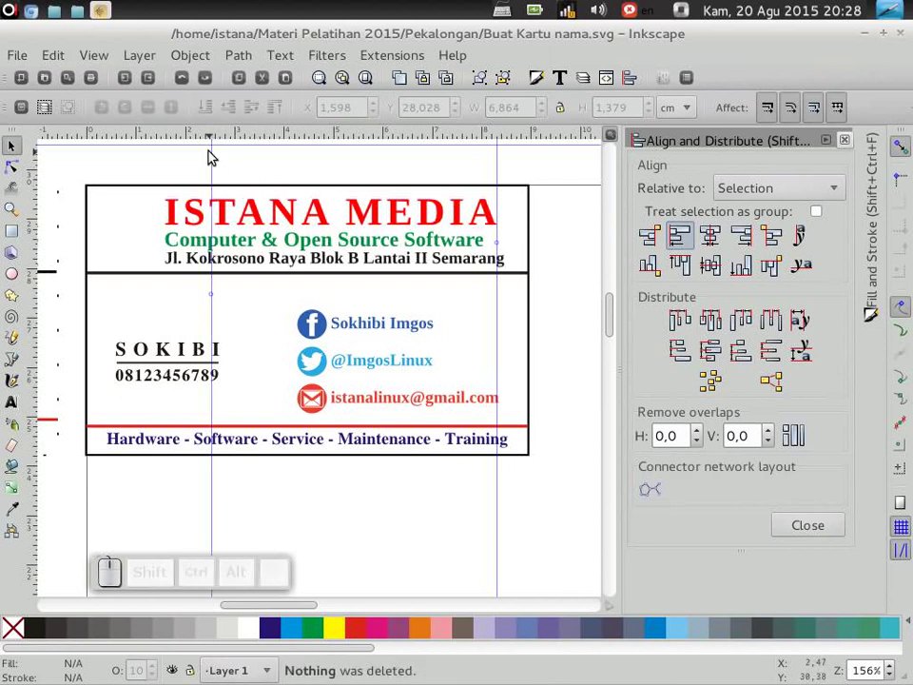
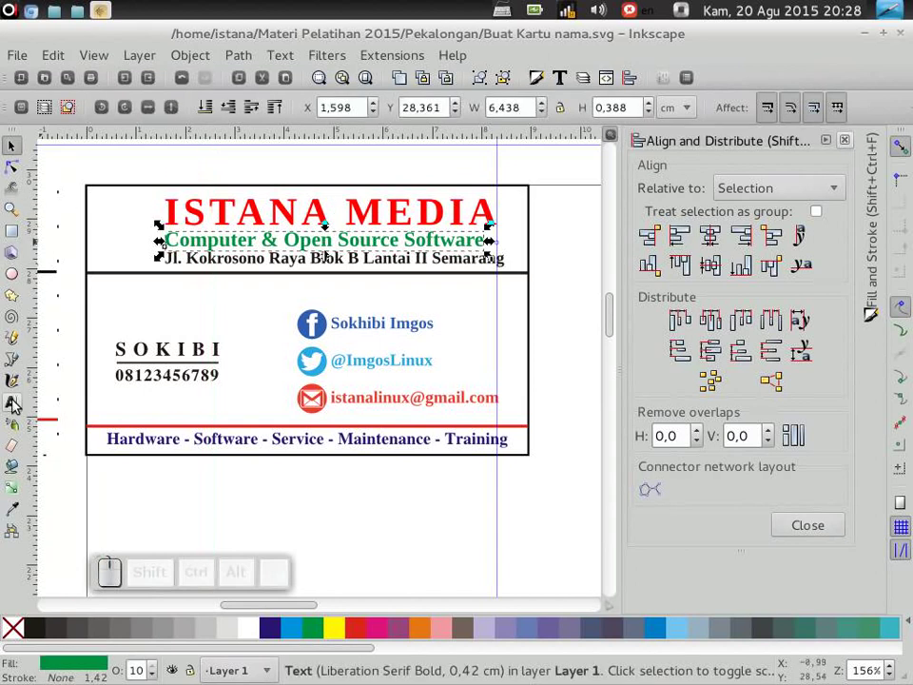
# Widen the green subtitle line via the W field until it matches the ISTANA MEDIA title's width
pyautogui.click(566, 109)
pyautogui.click(541, 111)
pyautogui.click(542, 111)
pyautogui.click(403, 268)
pyautogui.click(544, 120)
pyautogui.click(545, 115)
pyautogui.click(569, 205)
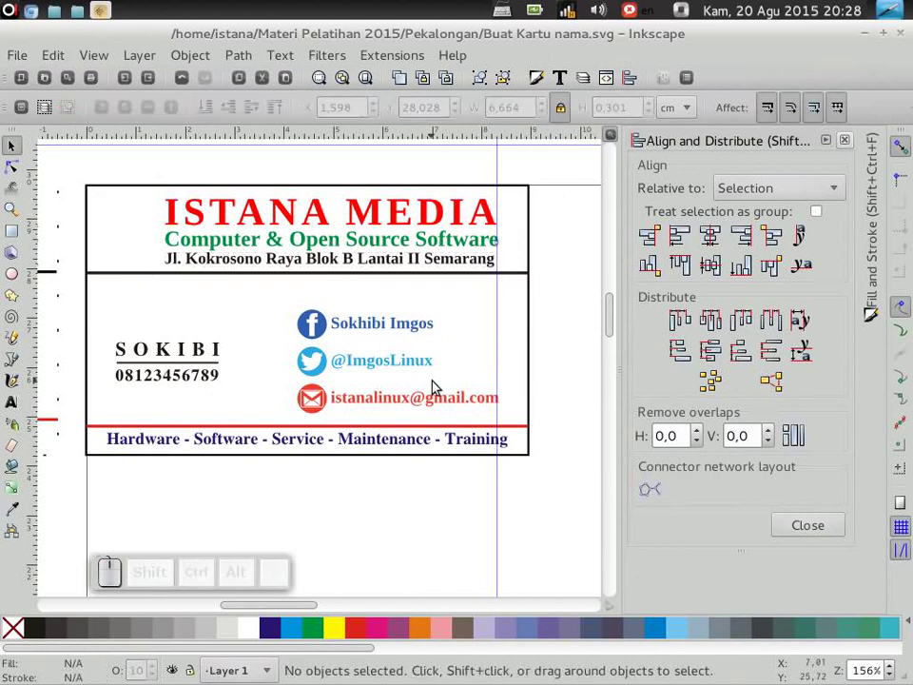
# Select all three header lines and nudge them slightly to the right
pyautogui.moveTo(193, 270); pyautogui.dragTo(496, 301)
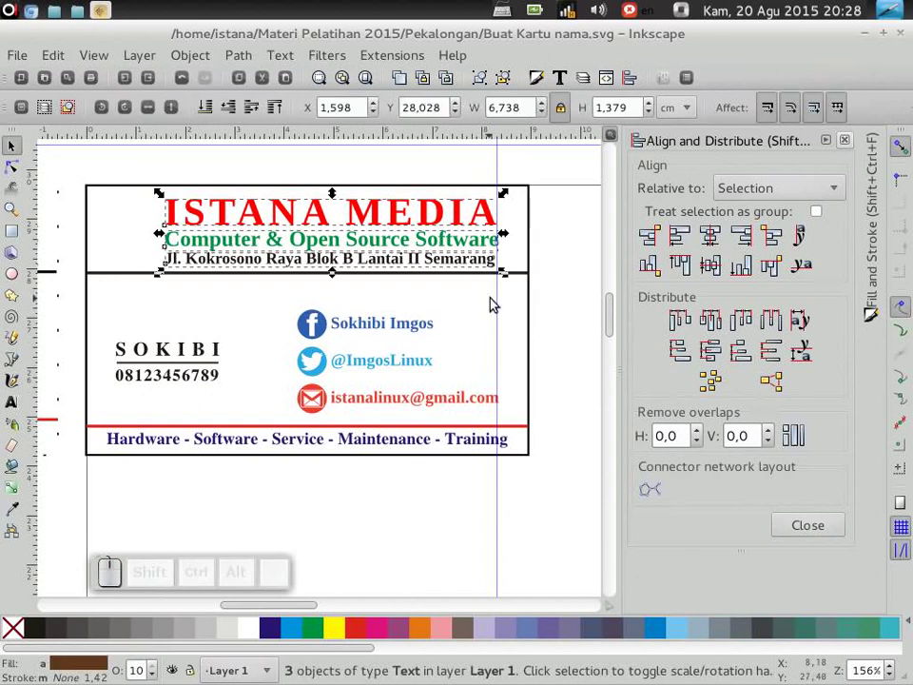
pyautogui.press('Right')
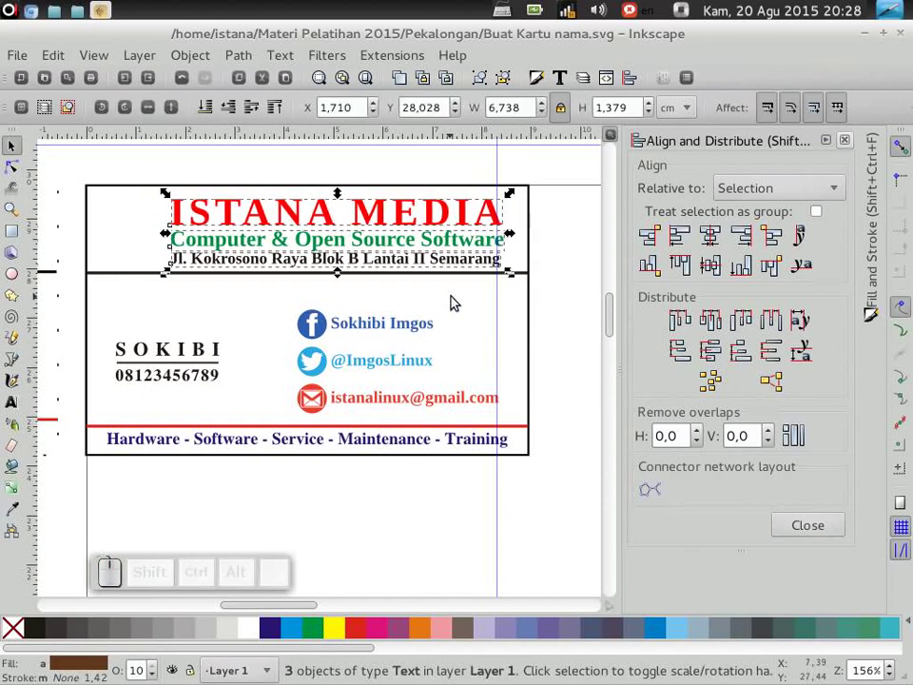
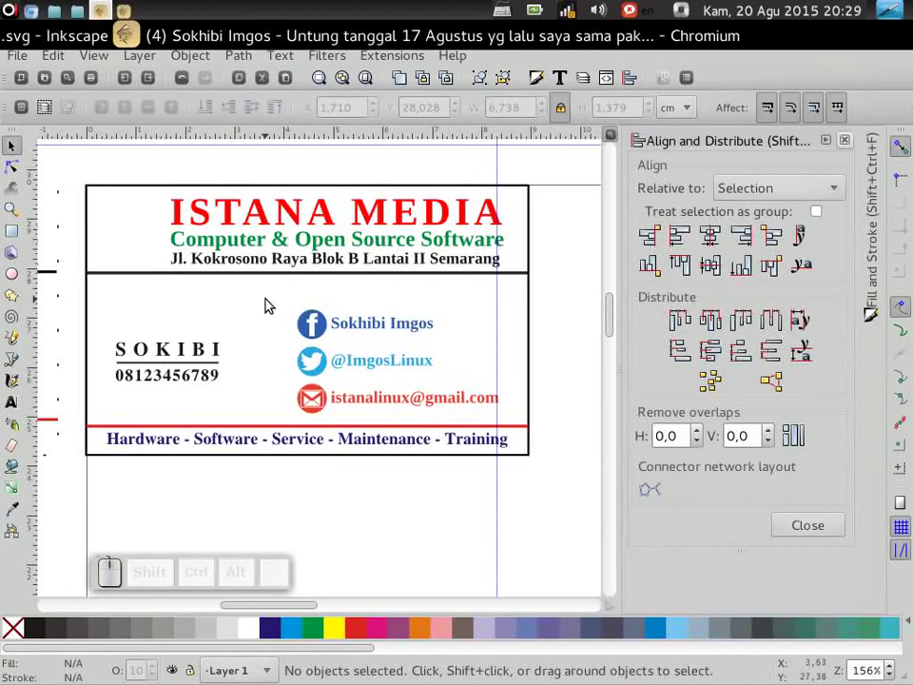
# Return to the Inkscape drawing, zoom to the whole card and shrink the pasted logo to about 1.2 cm wide
pyautogui.rightClick(254, 305)
pyautogui.click(320, 418)
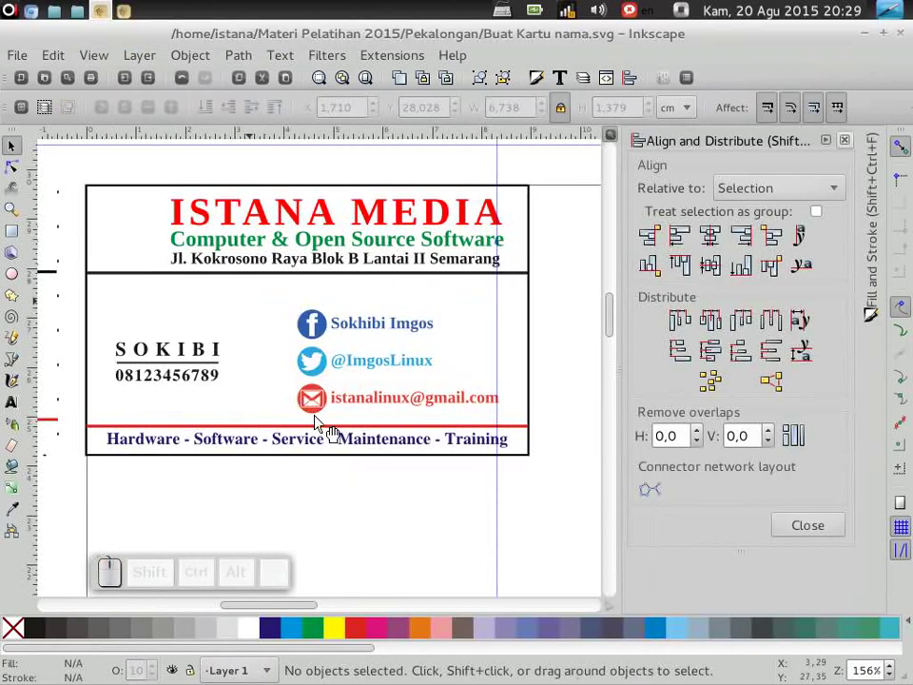
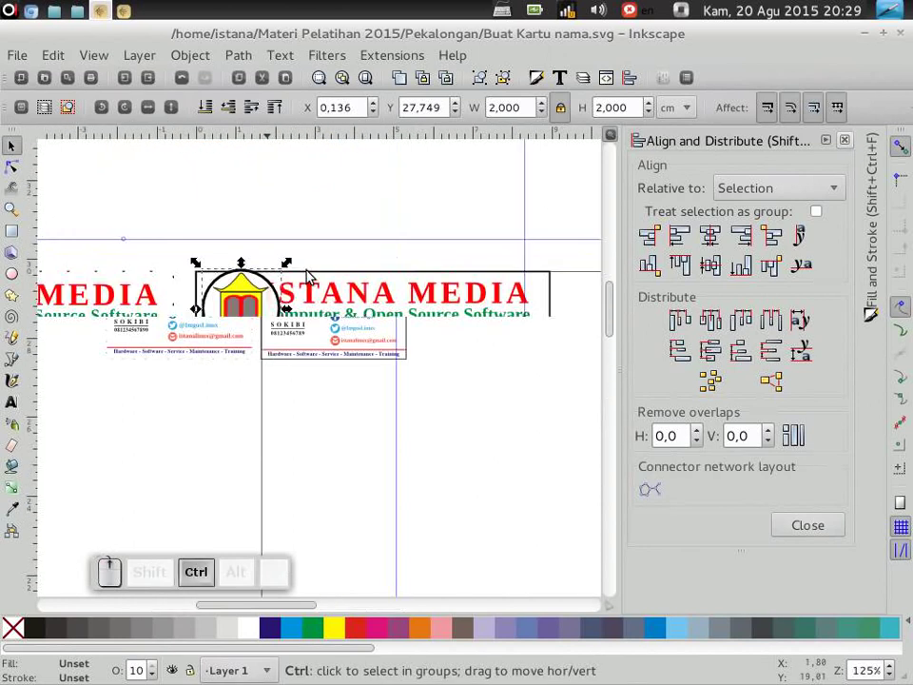
pyautogui.press('1')
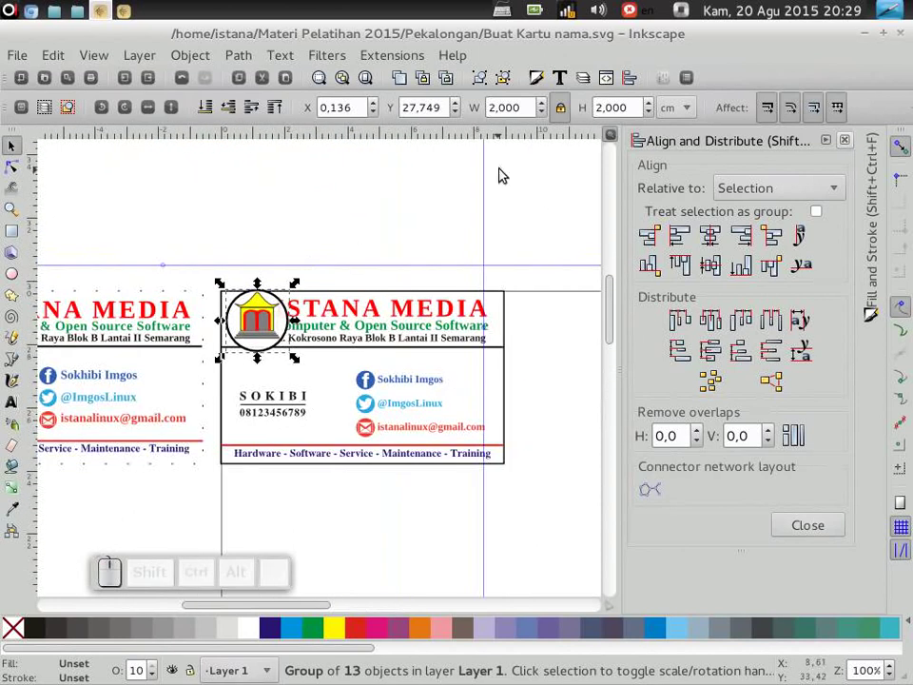
pyautogui.click(550, 120)
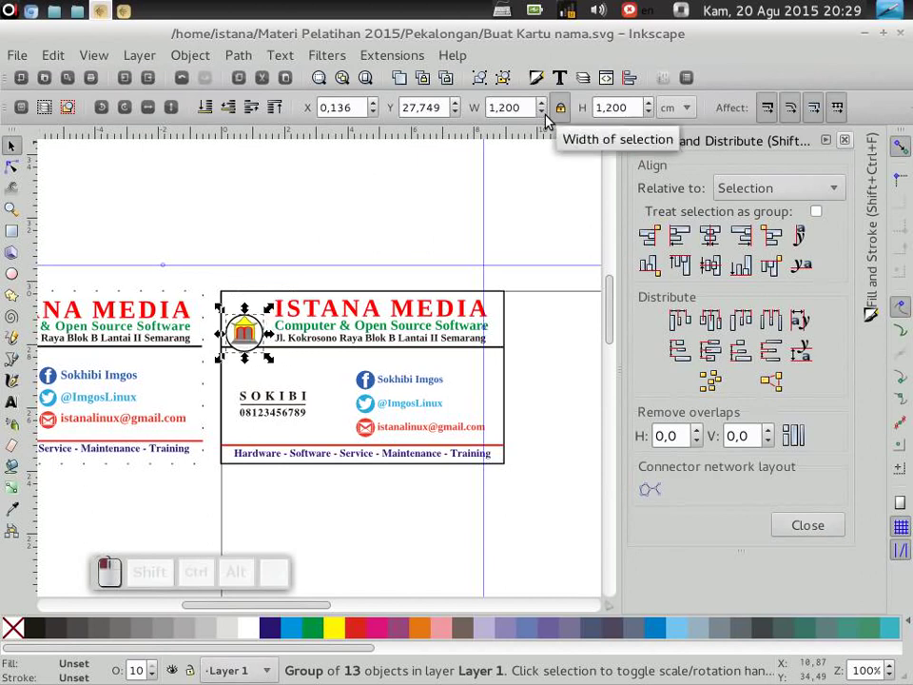
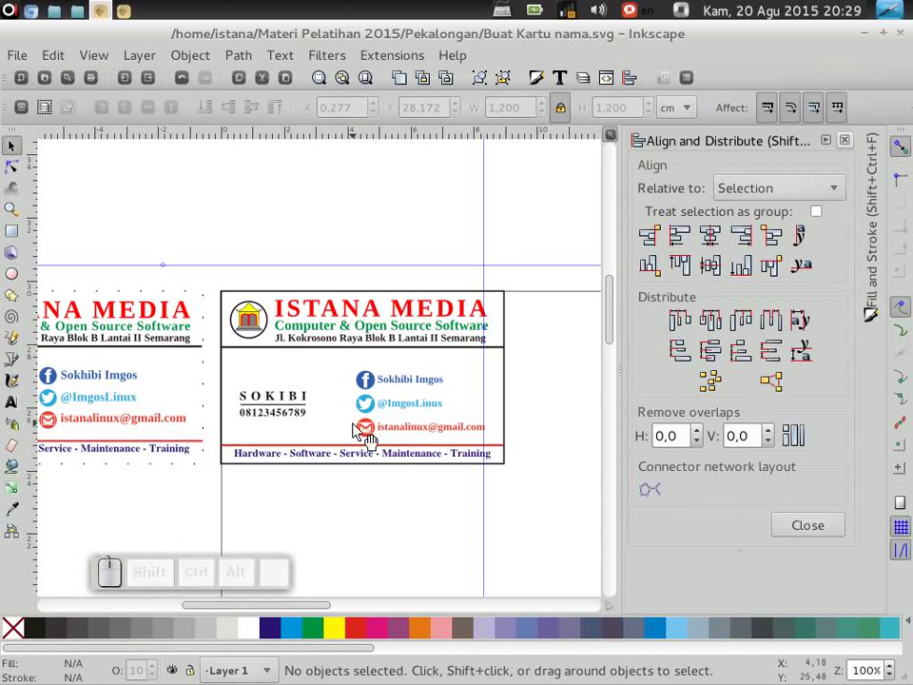
pyautogui.click(264, 336)
# Nudge the logo into place beside the company name and fine-tune its size to about 1.3 cm
pyautogui.scroll(3)
pyautogui.scroll(3)
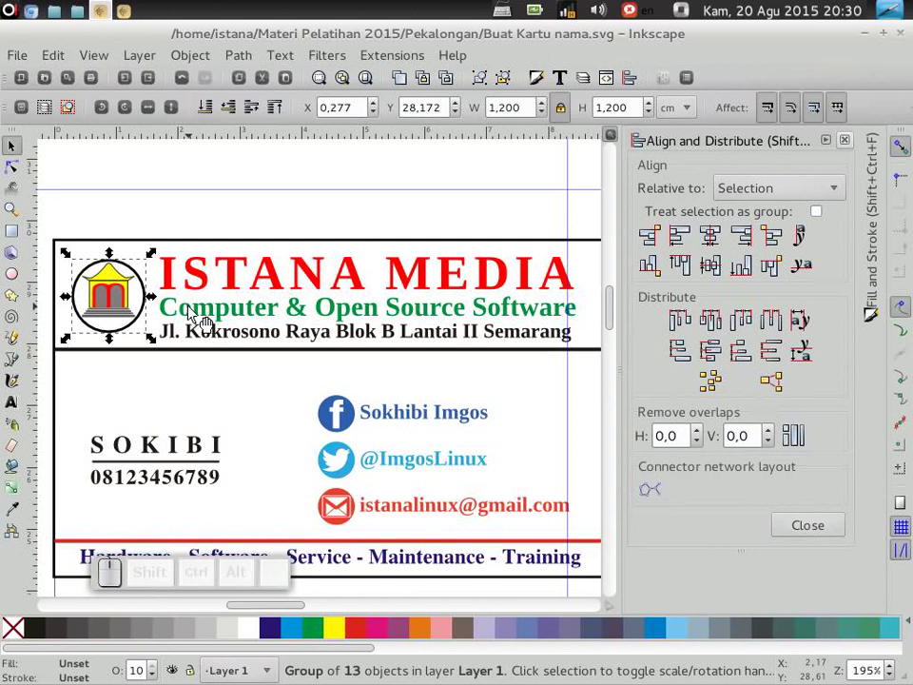
pyautogui.press('Down')
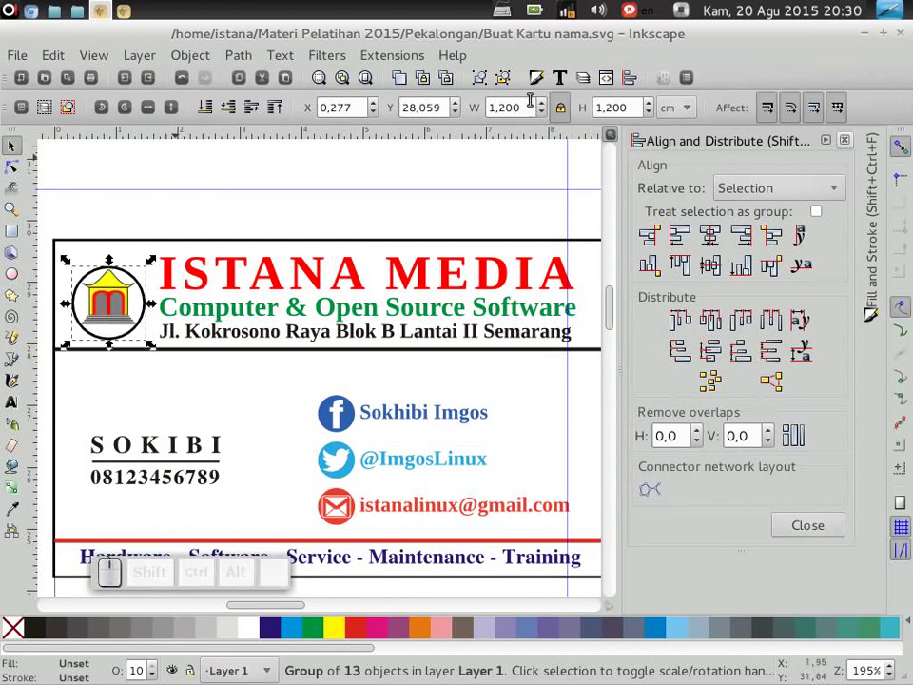
pyautogui.click(541, 114)
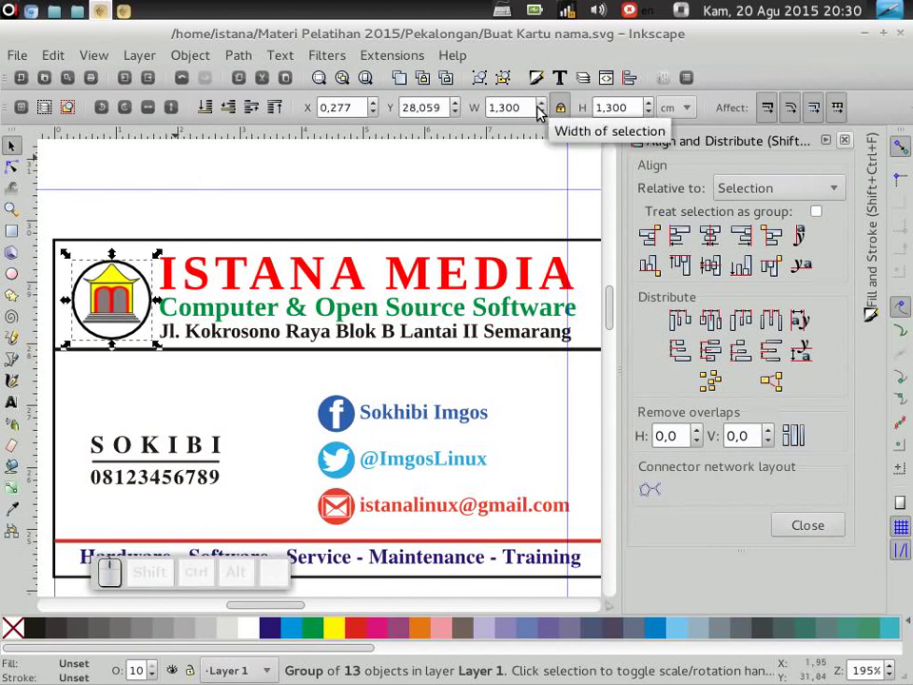
pyautogui.click(545, 107)
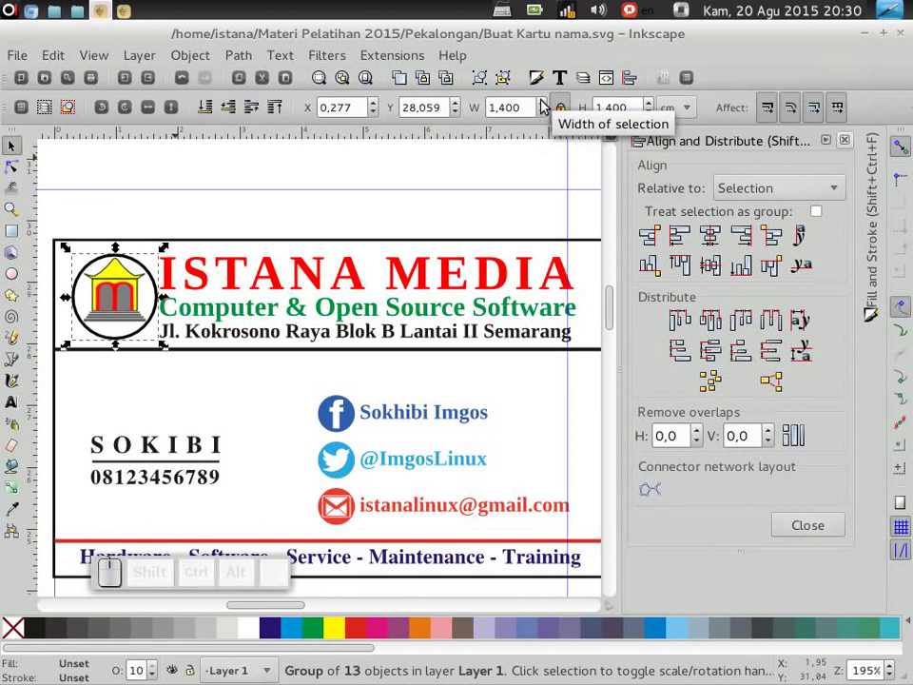
pyautogui.click(543, 117)
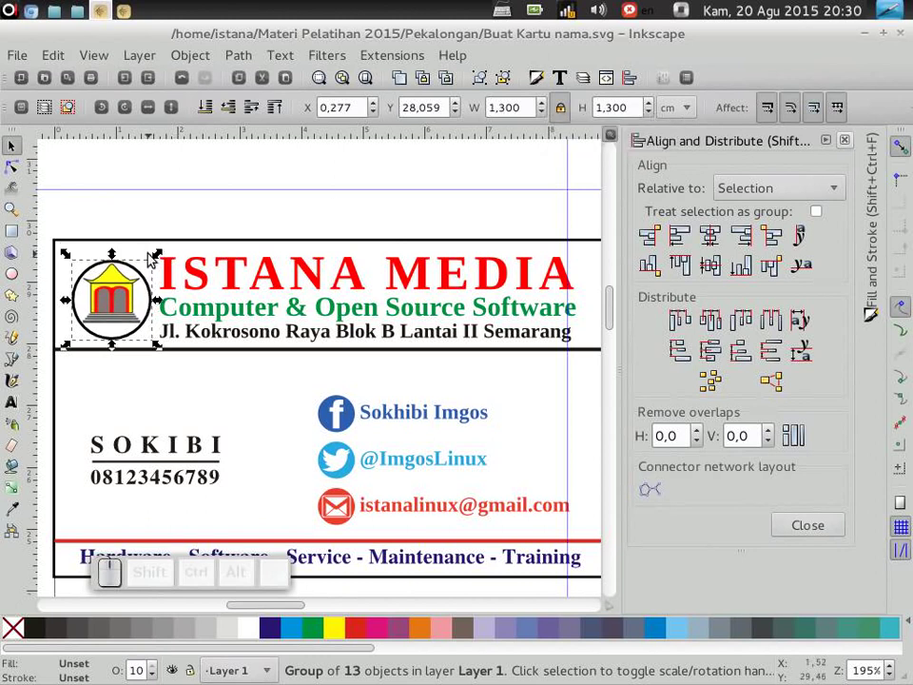
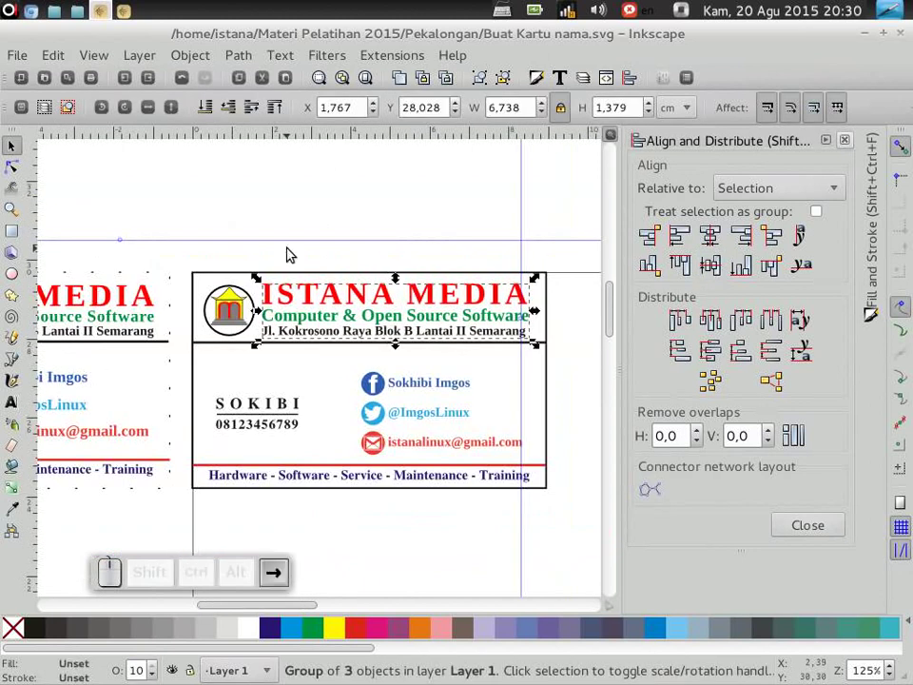
pyautogui.click(603, 408)
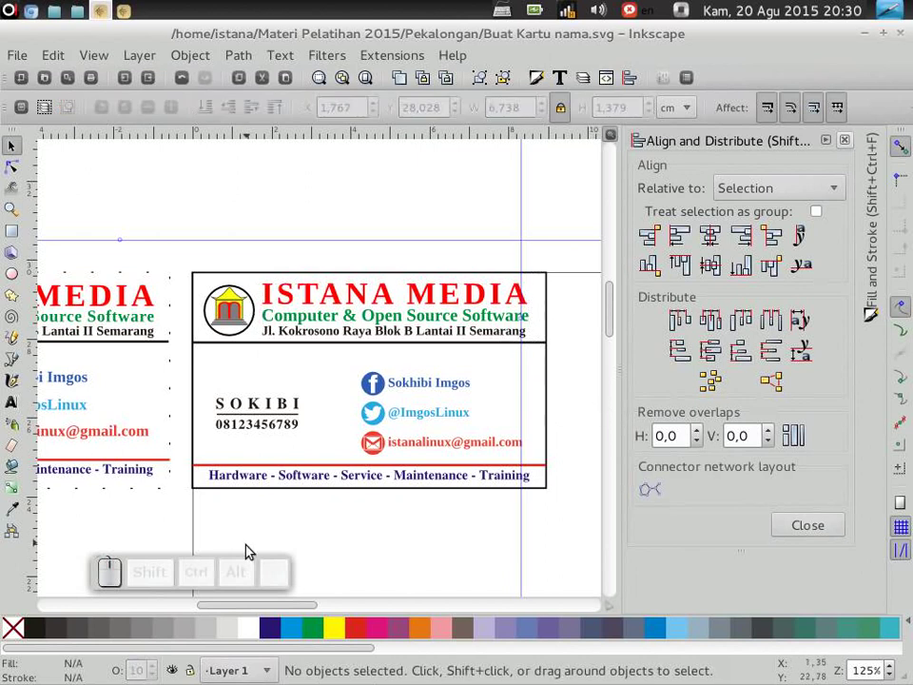
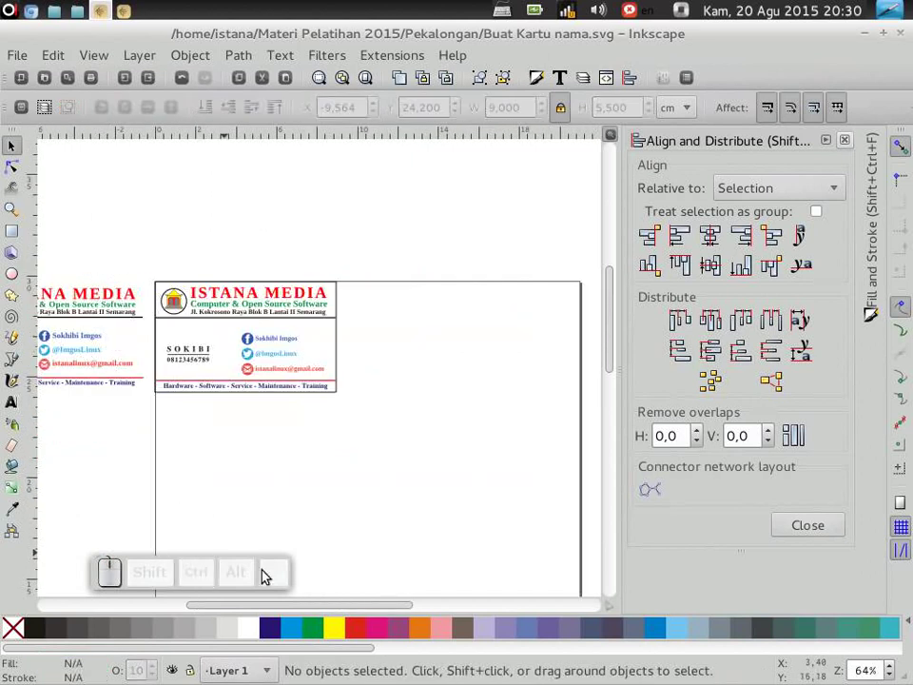
# Zoom in on the card border, delete a stray object and open Fill and Stroke's Stroke style settings (0.04 cm width)
pyautogui.click(308, 613)
pyautogui.moveTo(71, 245); pyautogui.dragTo(309, 437)
pyautogui.press('Delete')
pyautogui.scroll(3)
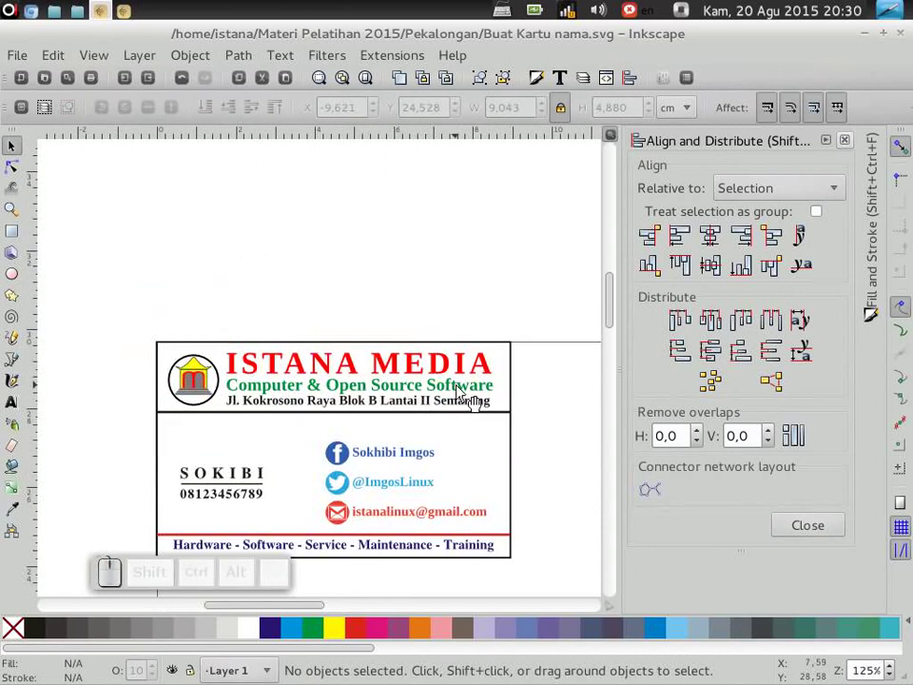
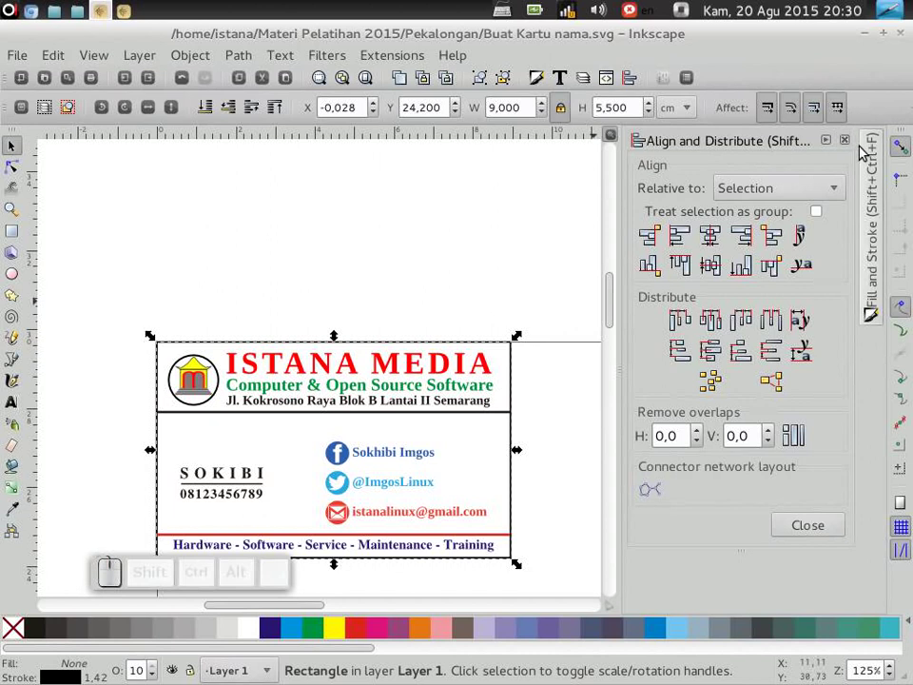
pyautogui.click(851, 146)
pyautogui.click(876, 309)
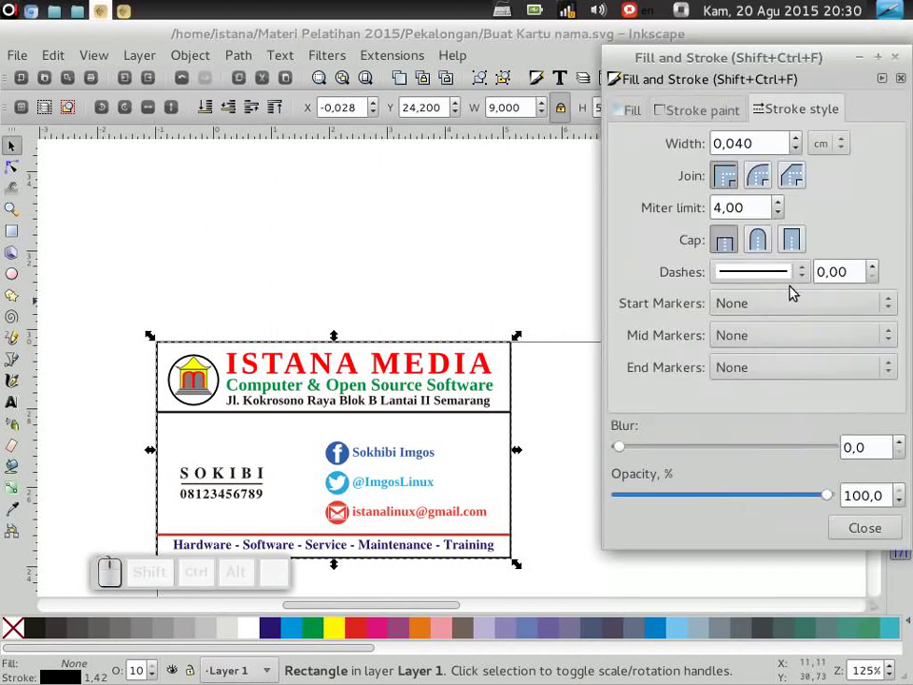
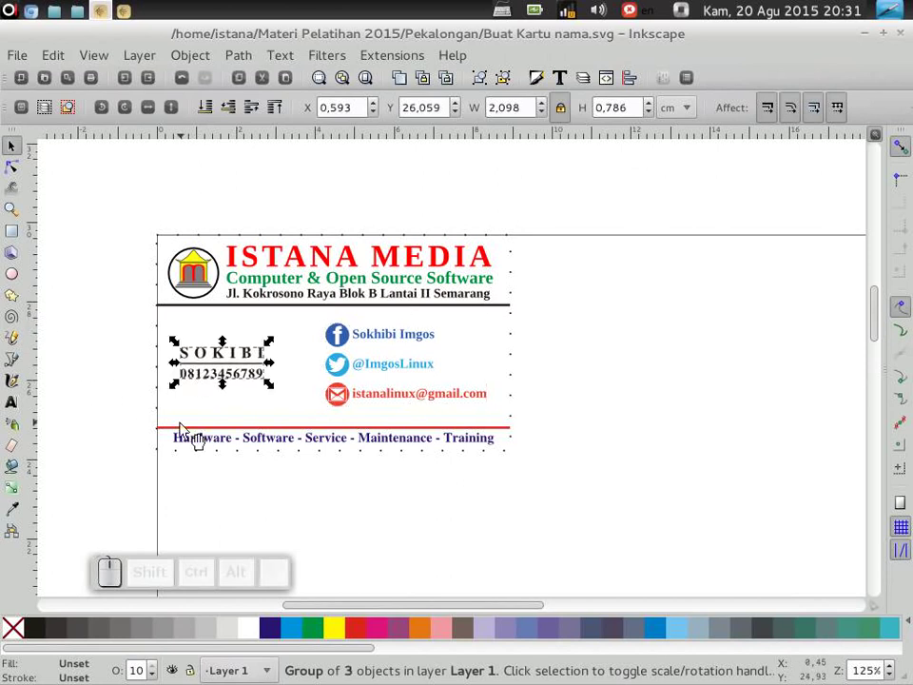
# Nudge the red line and tagline up slightly and tuck away the Align and Distribute panel
pyautogui.click(210, 422)
pyautogui.moveTo(413, 503); pyautogui.dragTo(495, 466)
pyautogui.press('Up')
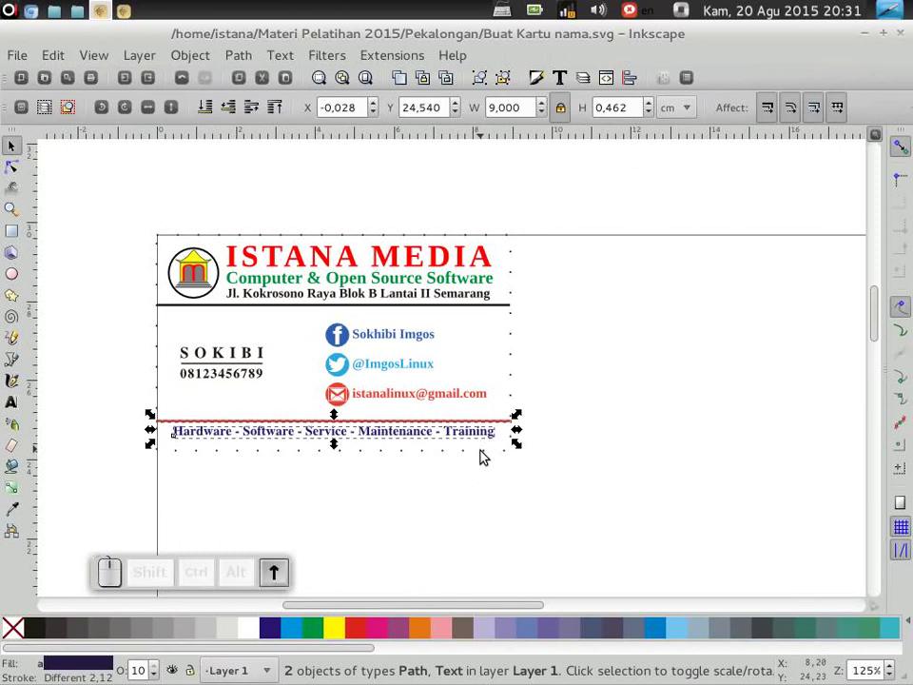
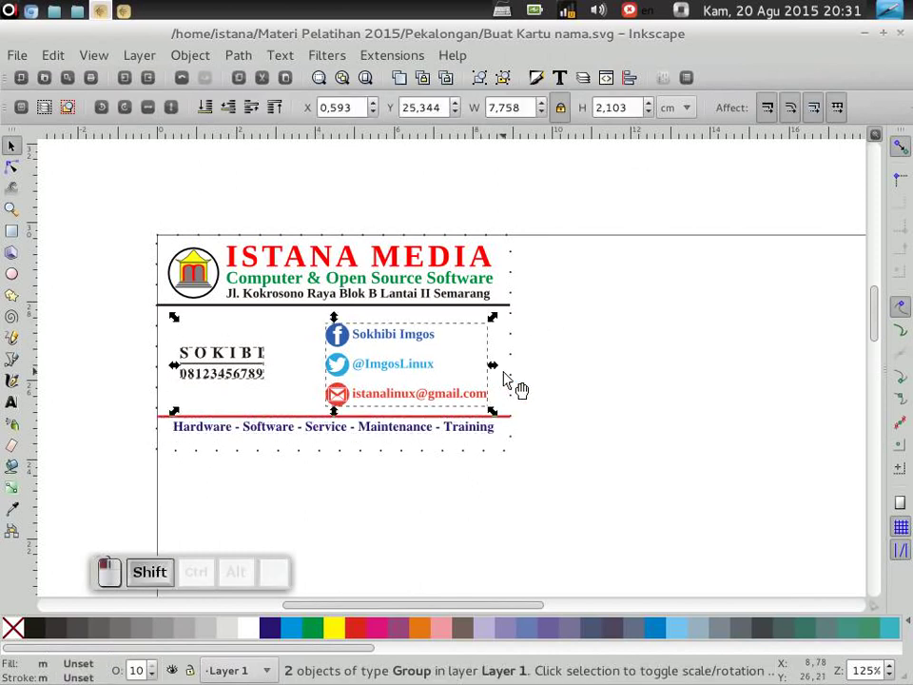
pyautogui.click(630, 82)
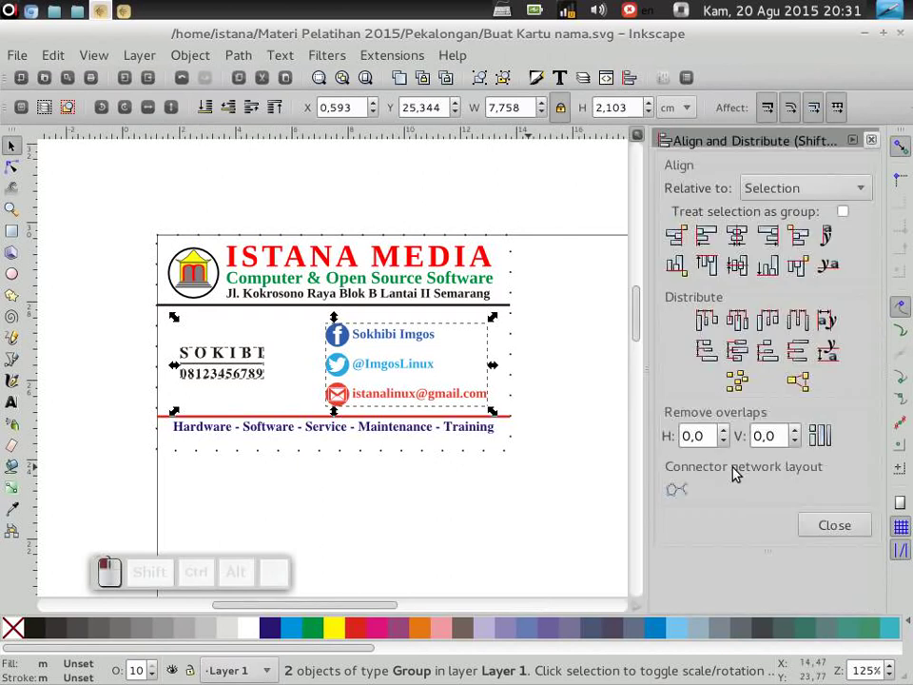
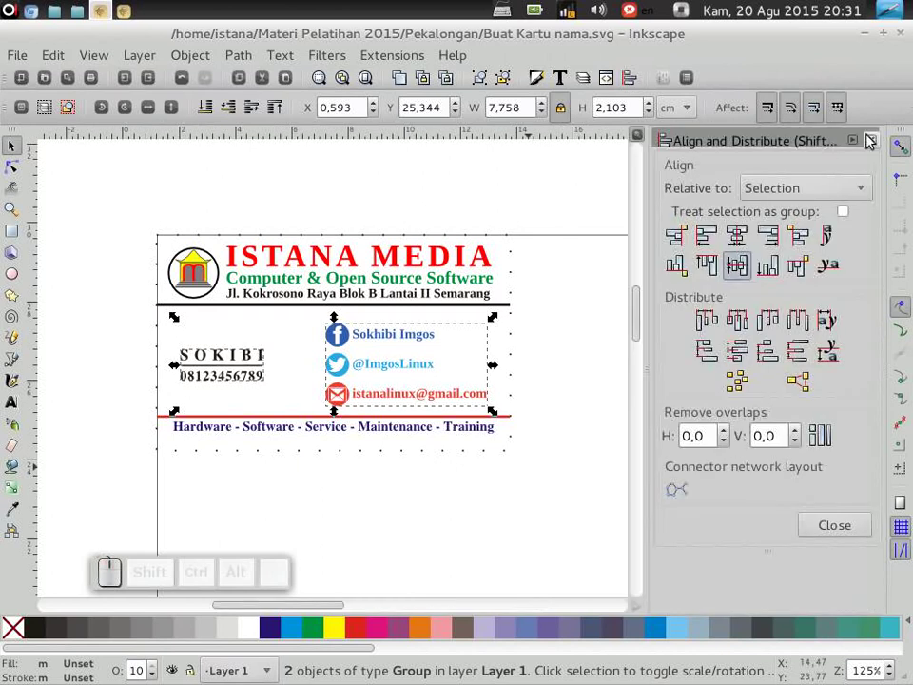
pyautogui.click(857, 150)
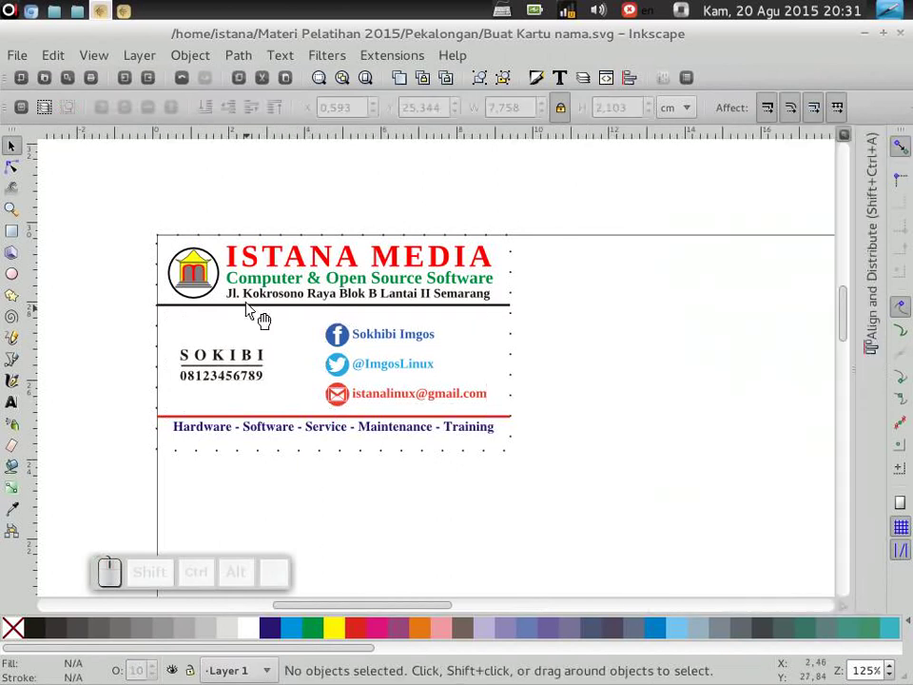
# Select all the card's parts and group them into one 9 × 5.5 cm object with Ctrl+G
pyautogui.click(192, 302)
pyautogui.press('ctrl+g')
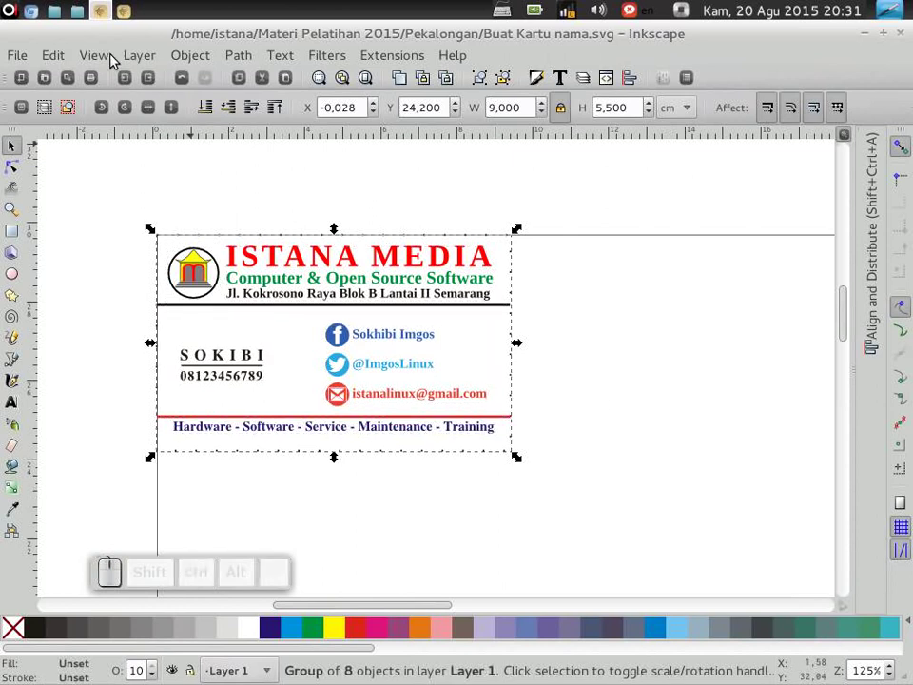
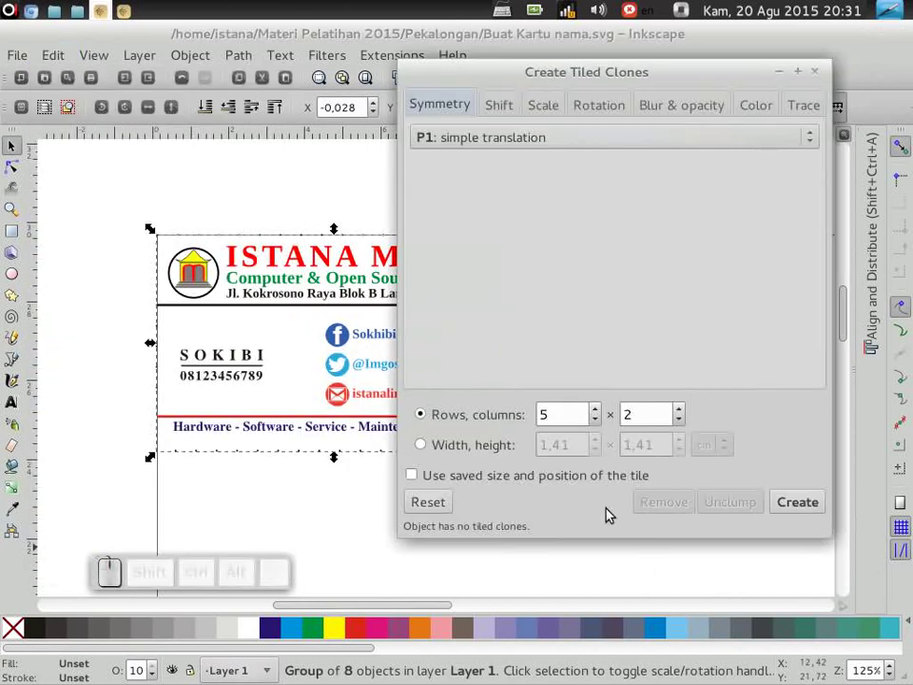
# Create tiled clones of the card with P1 simple translation, 5 rows by 2 columns
pyautogui.click(437, 509)
pyautogui.click(506, 108)
pyautogui.moveTo(559, 109); pyautogui.dragTo(429, 118)
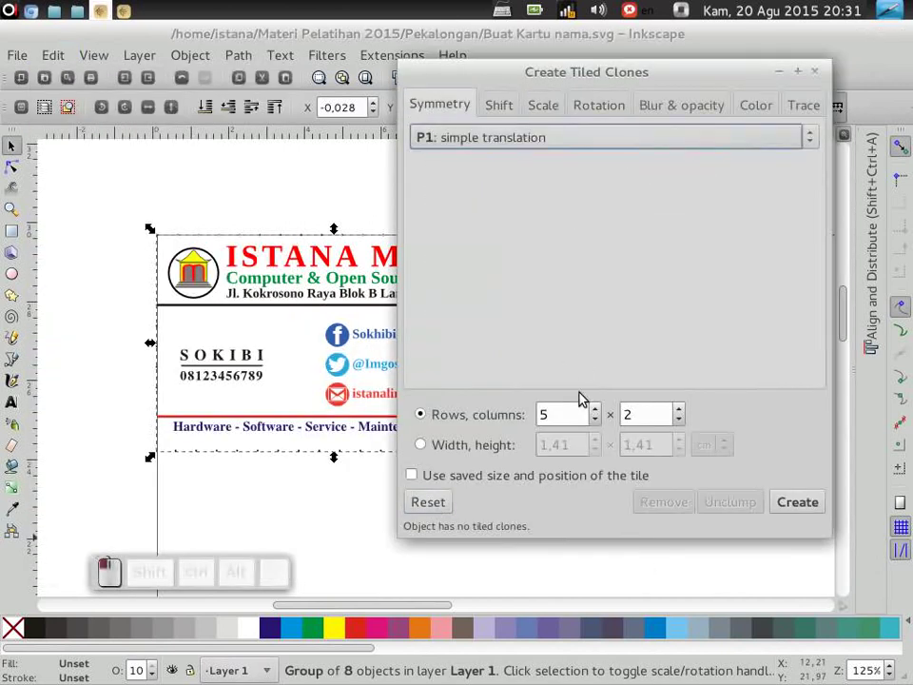
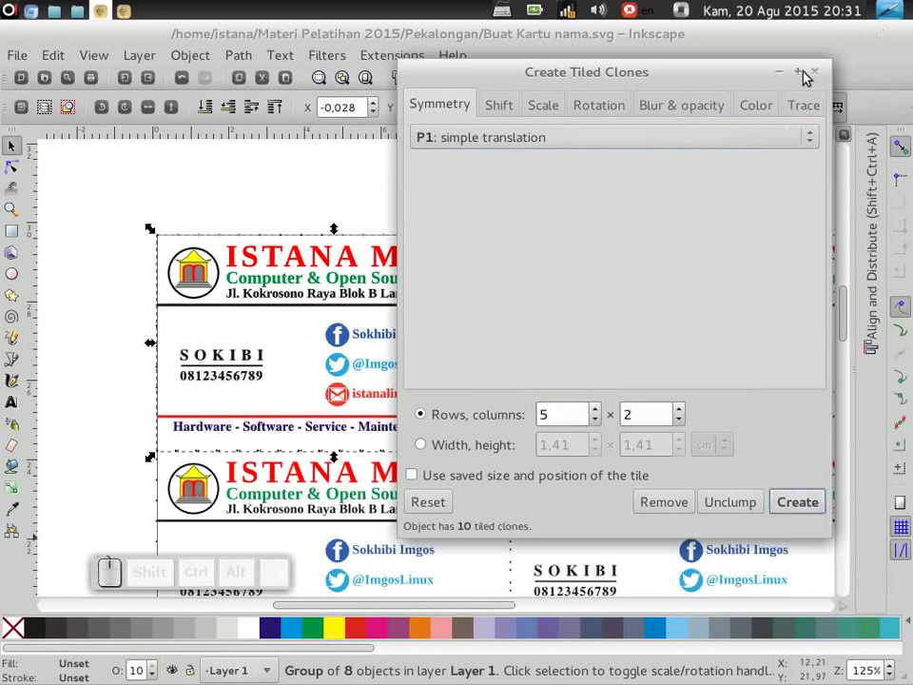
pyautogui.click(818, 74)
# Review the grid, delete a stray tiled card and select all ten cards
pyautogui.scroll(-3)
pyautogui.scroll(-3)
pyautogui.scroll(3)
pyautogui.click(493, 166)
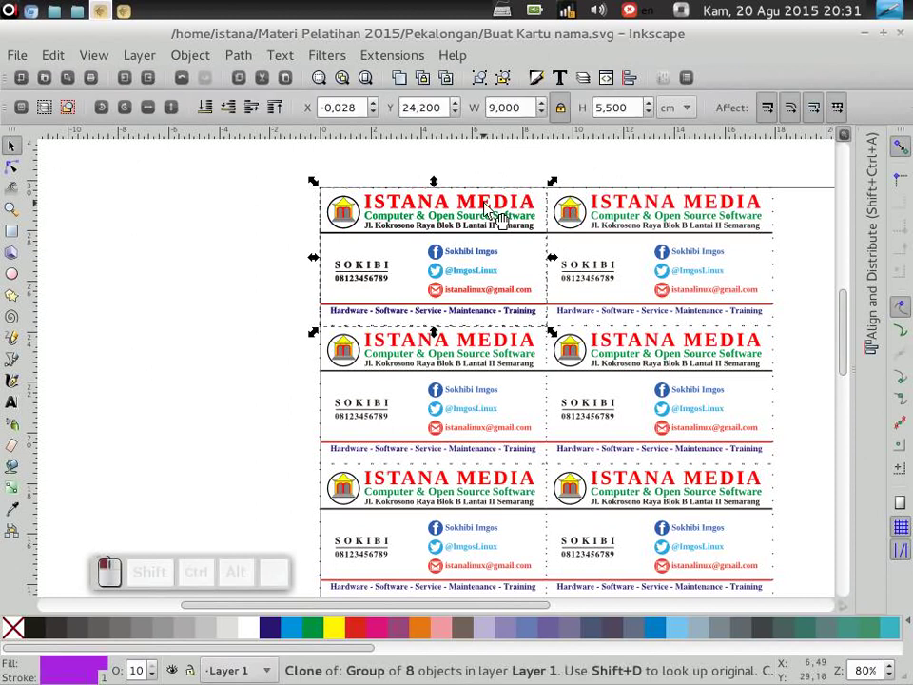
pyautogui.press('Delete')
pyautogui.click(361, 211)
pyautogui.press('ctrl+a')
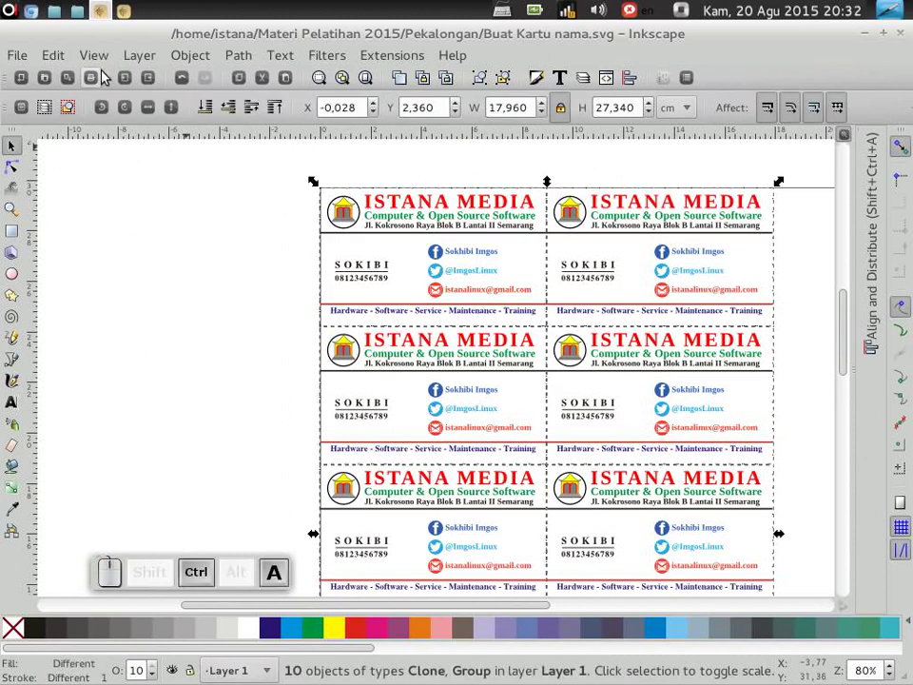
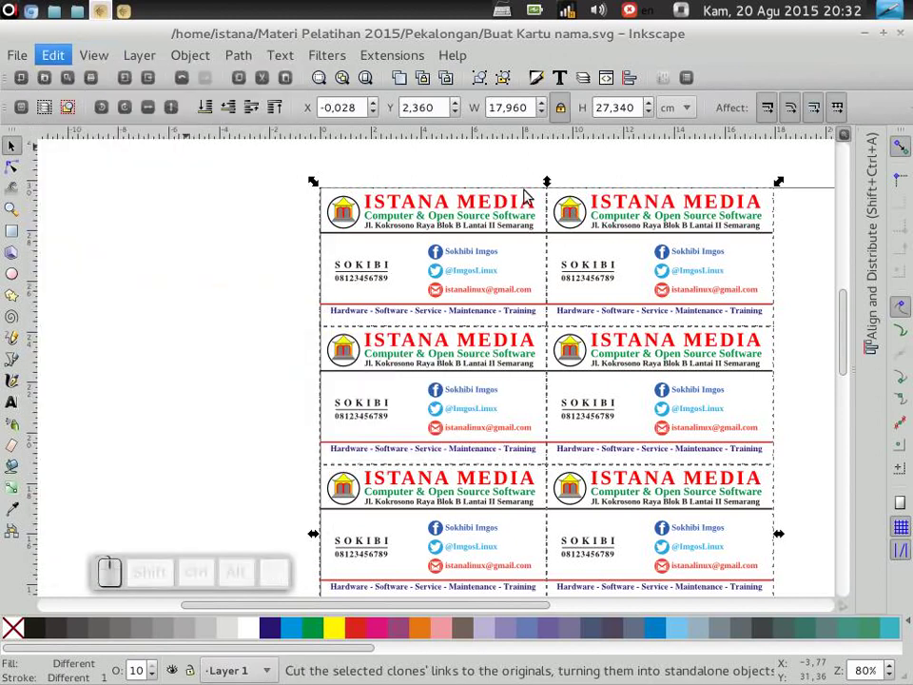
# Group the ten unlinked cards and bring up the Align and Distribute panel
pyautogui.press('ctrl+g')
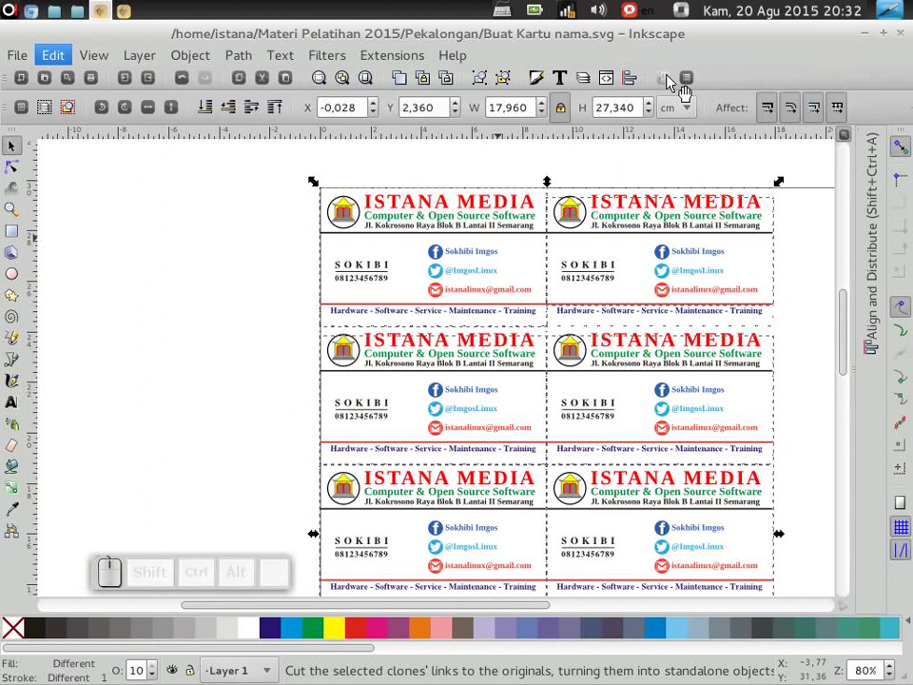
pyautogui.click(879, 284)
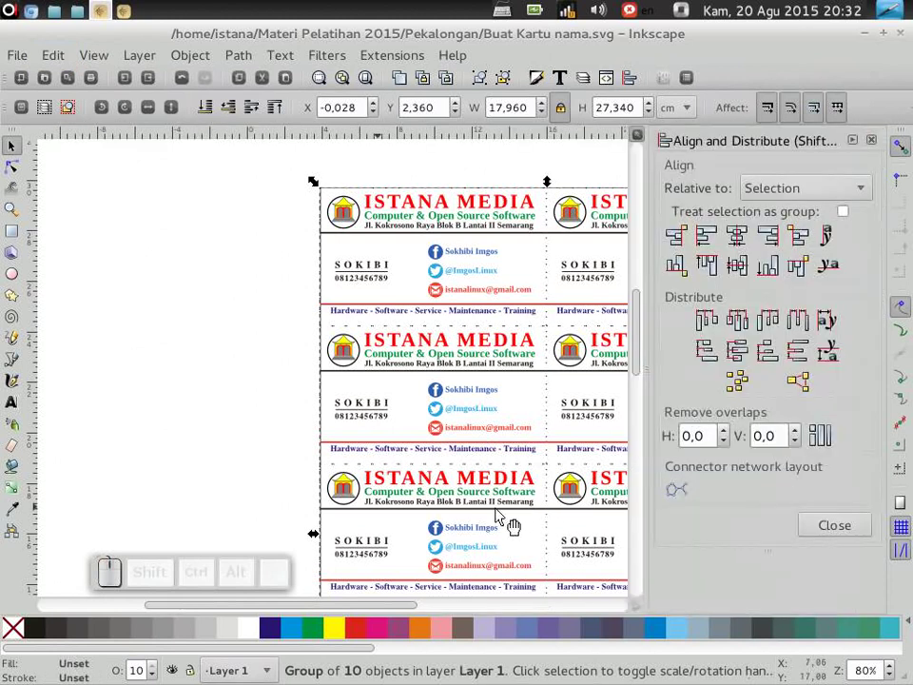
pyautogui.click(374, 613)
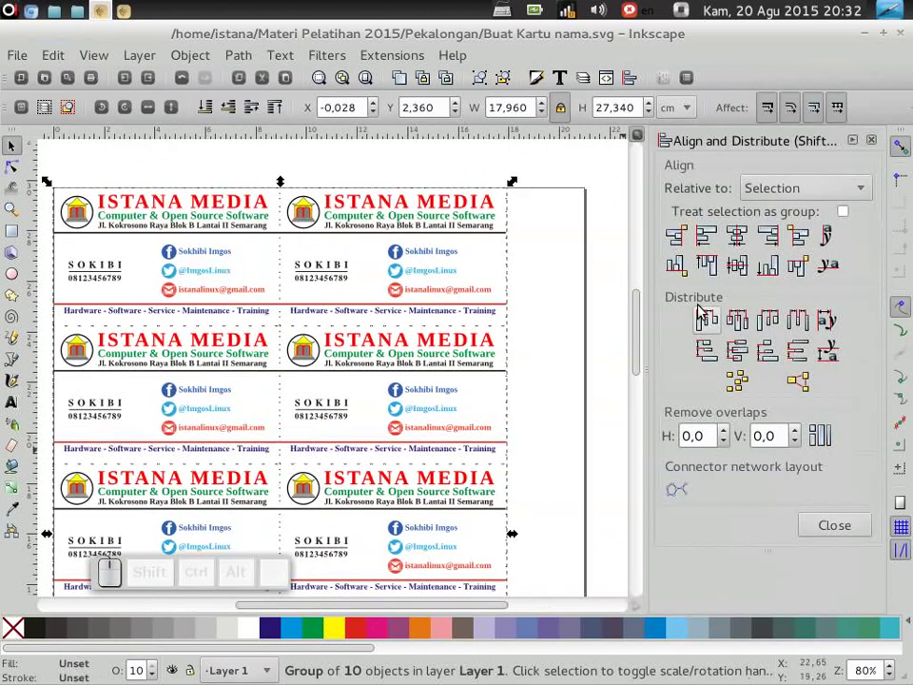
pyautogui.click(739, 239)
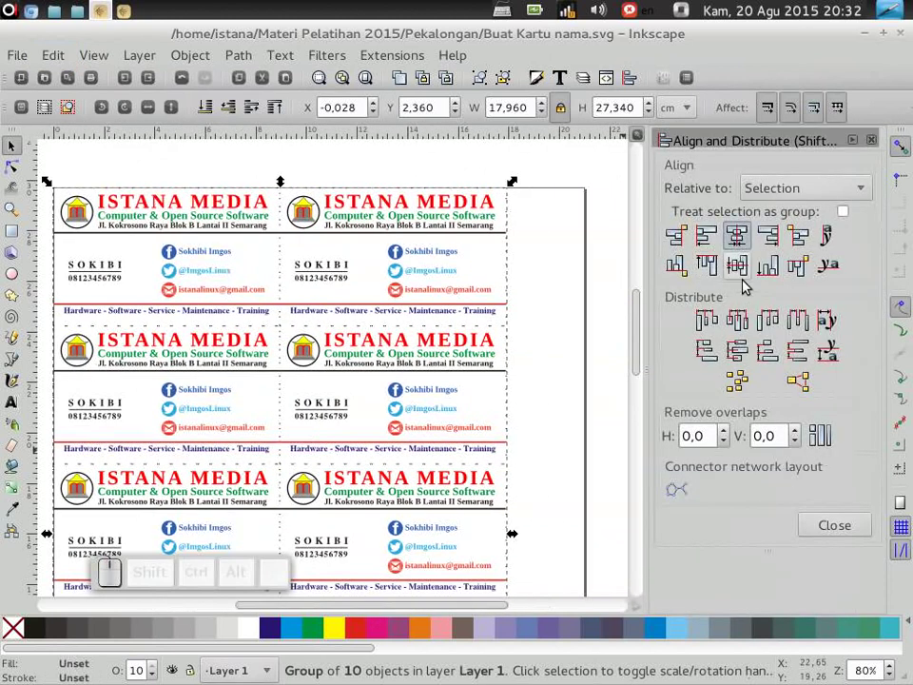
# Centre the card grid on the vertical axis relative to the page
pyautogui.click(800, 193)
pyautogui.click(801, 129)
pyautogui.click(742, 238)
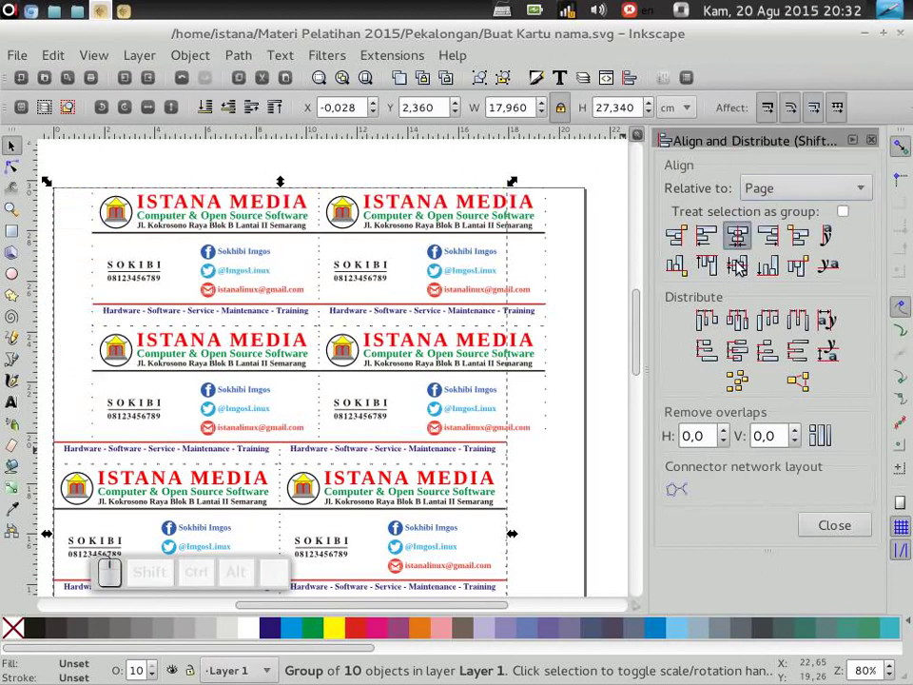
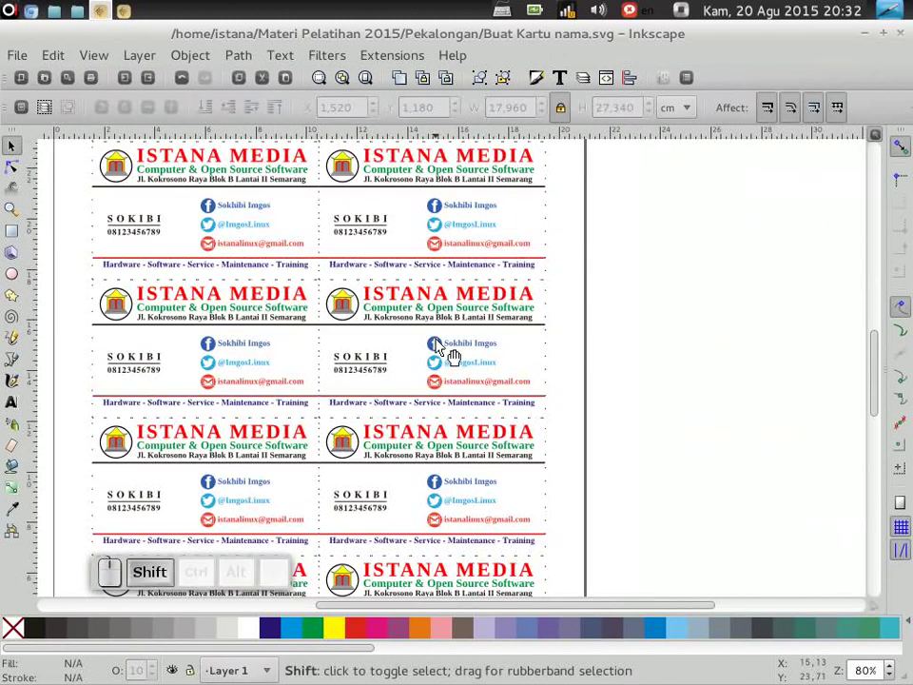
# Review the sheet of ten cards full screen without the interface
pyautogui.press('shift+F11')
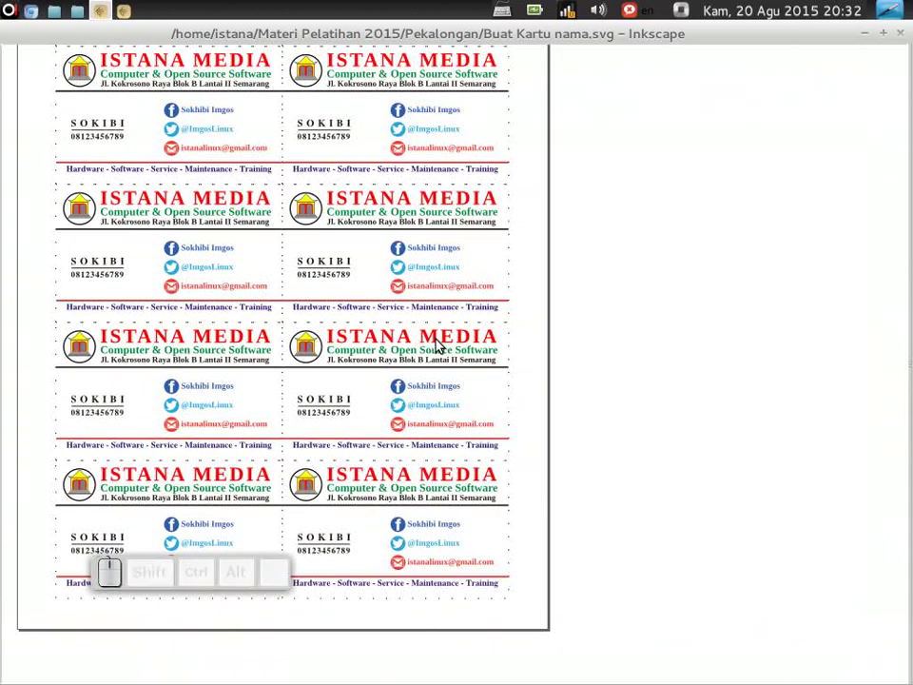
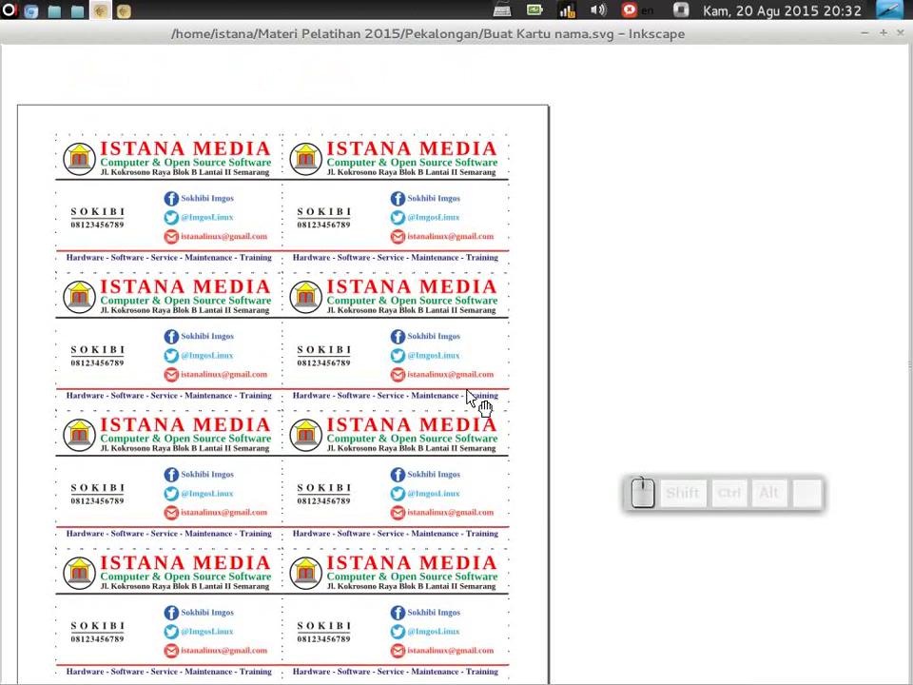
pyautogui.scroll(-3)
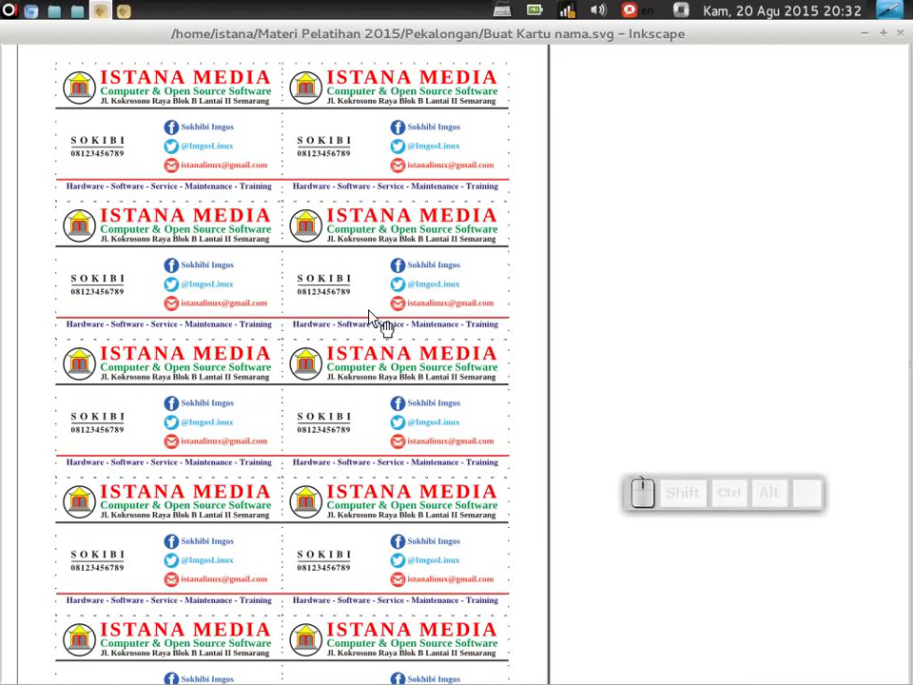
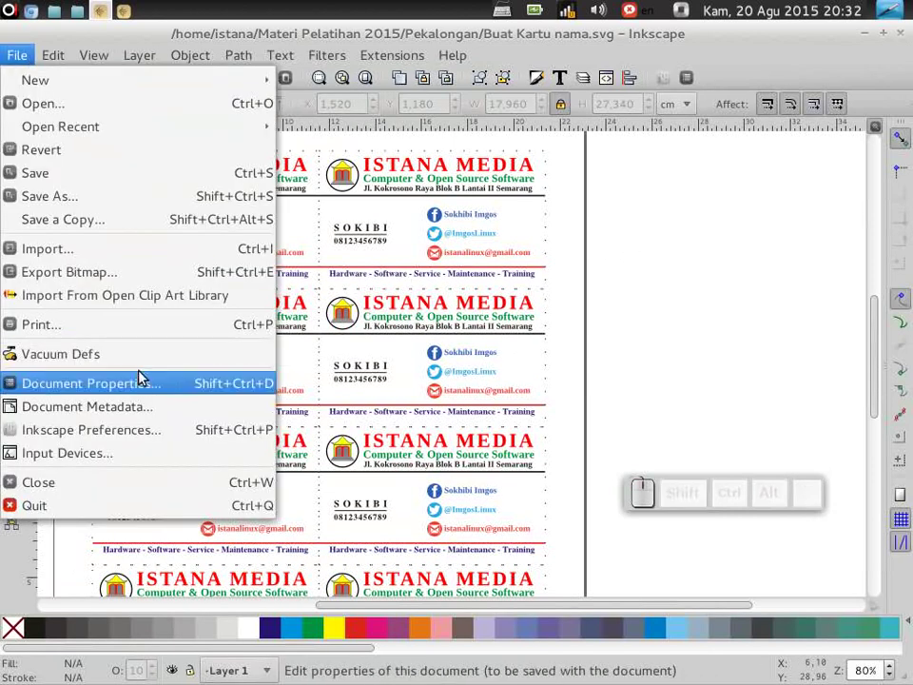
# Save as Buat Kartu nama.pdf with PDF 1.5 and texts converted to paths
pyautogui.click(64, 181)
pyautogui.click(16, 60)
pyautogui.click(49, 207)
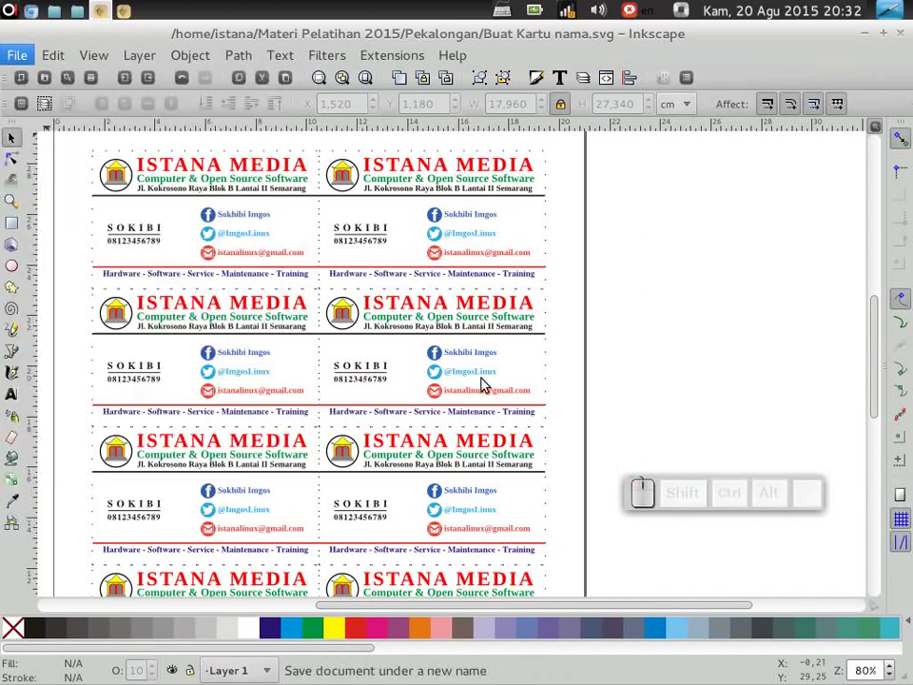
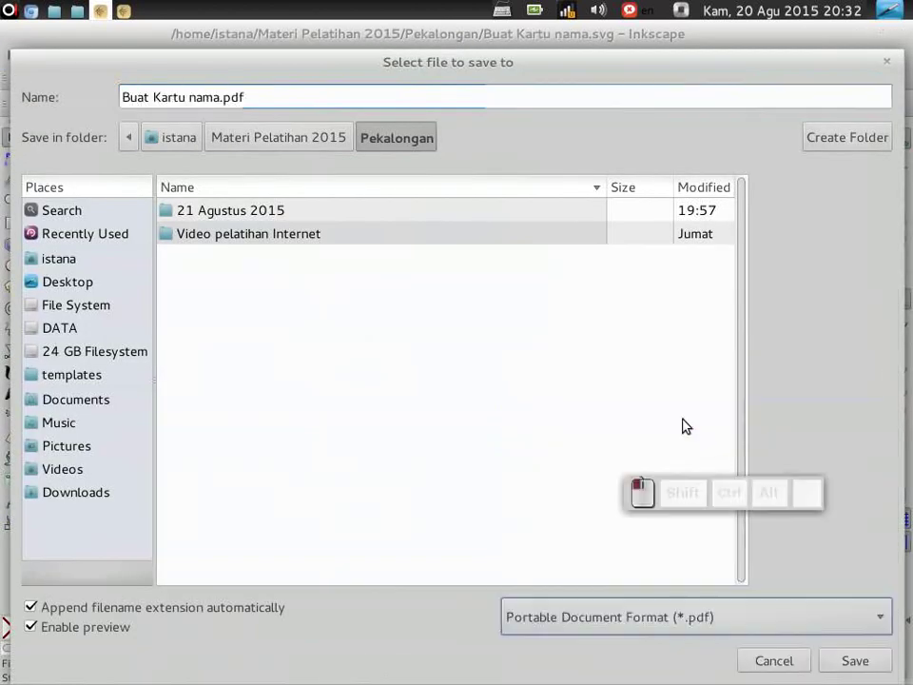
pyautogui.click(862, 666)
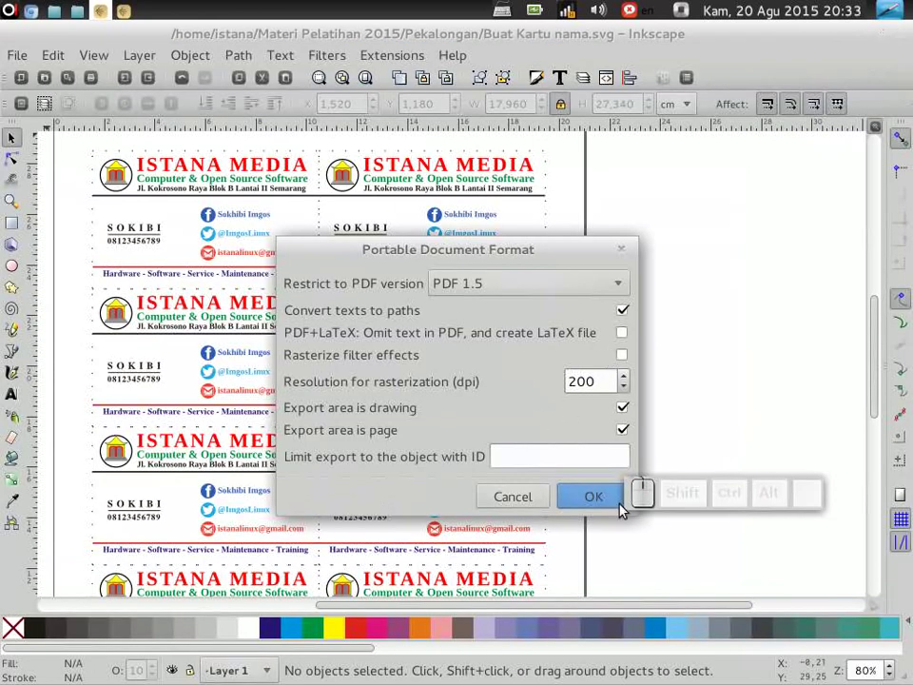
pyautogui.click(597, 503)
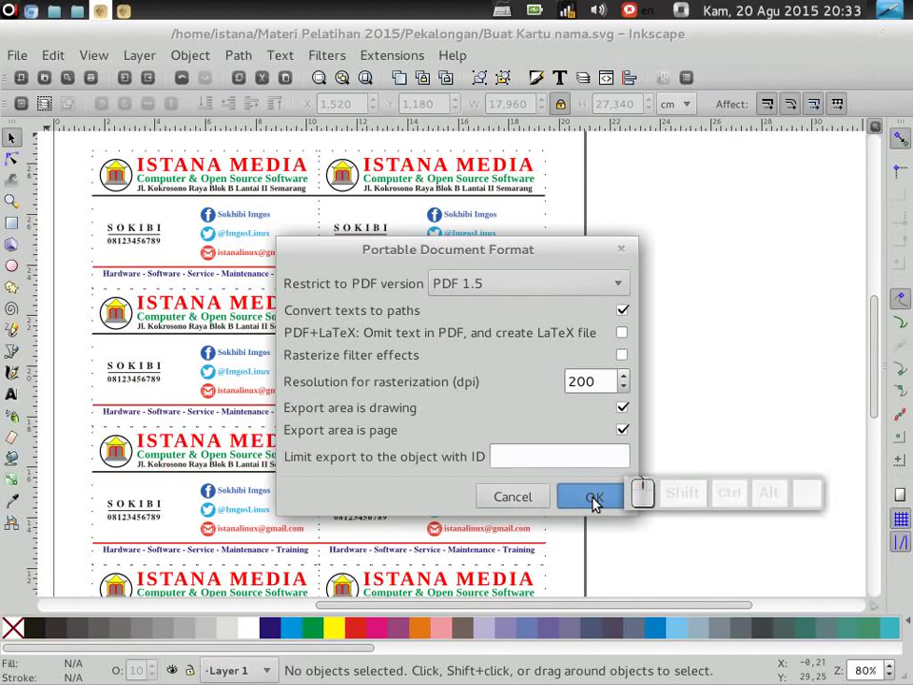
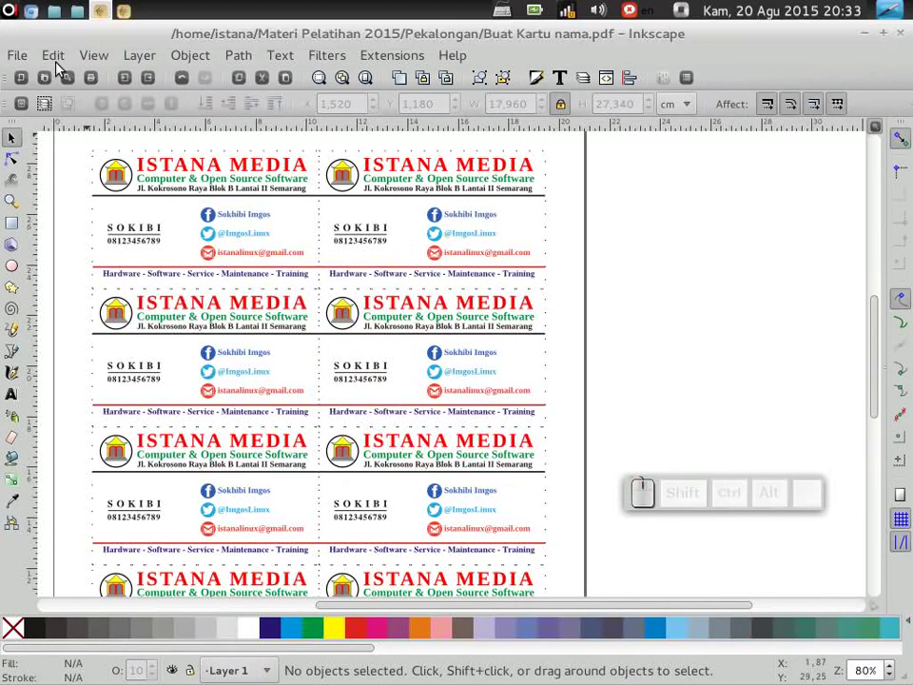
# Confirm Buat Kartu nama.pdf exists via Save As, then open it from Nautilus in the document viewer
pyautogui.click(24, 61)
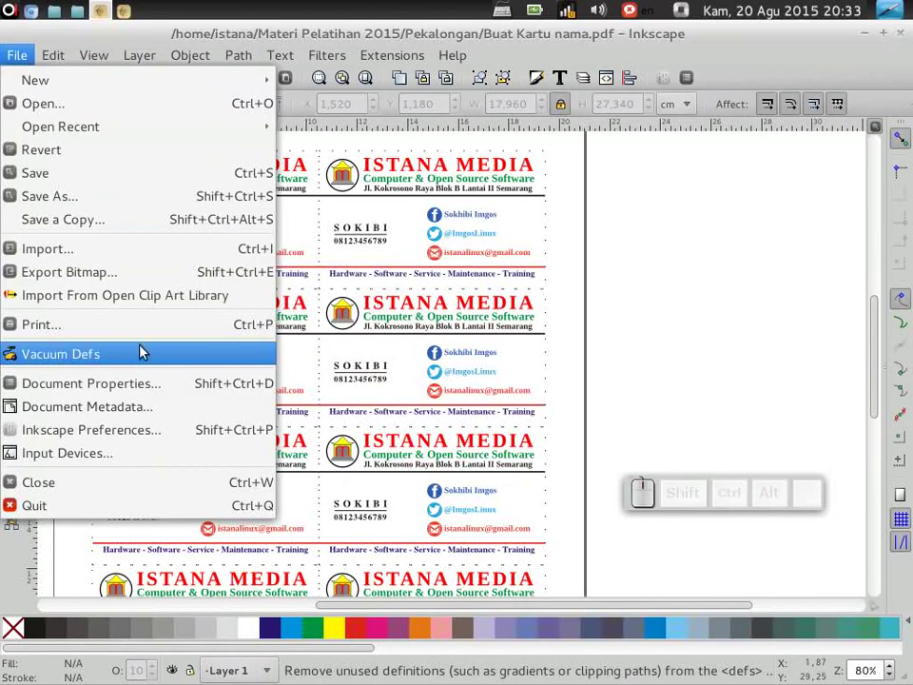
pyautogui.click(85, 199)
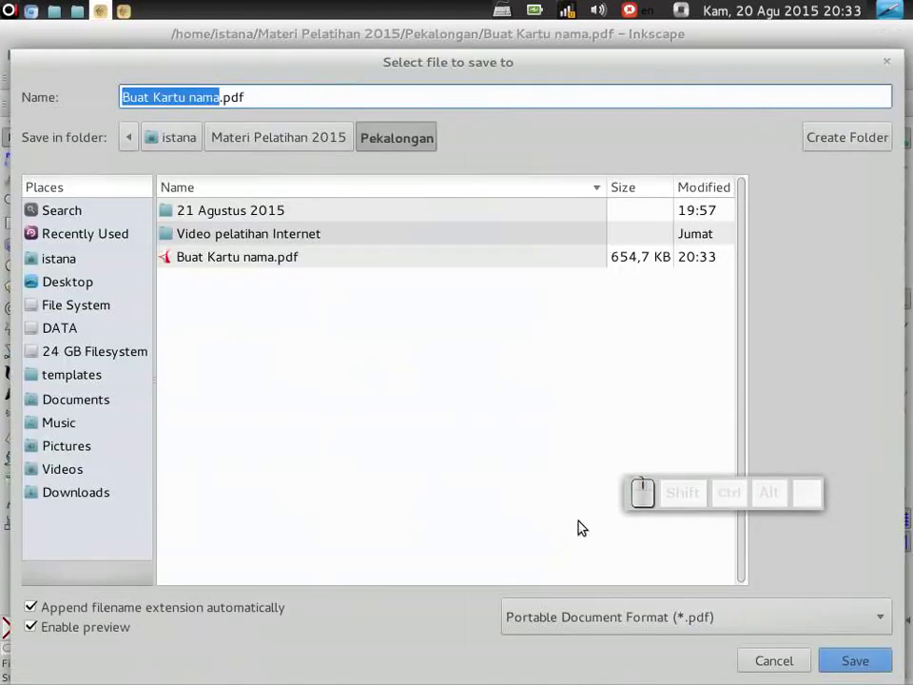
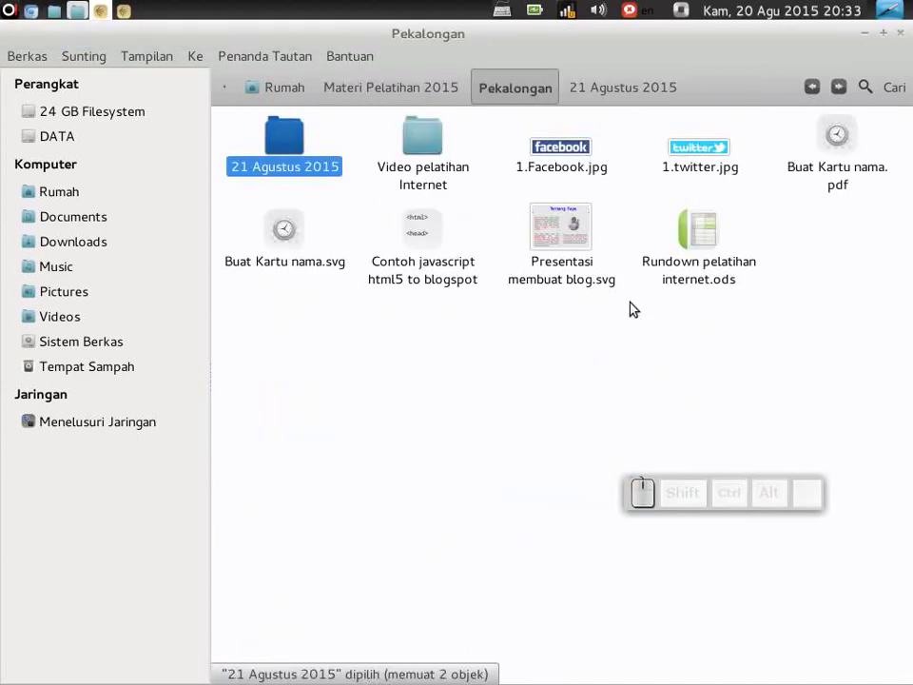
pyautogui.click(849, 167)
pyautogui.click(848, 166)
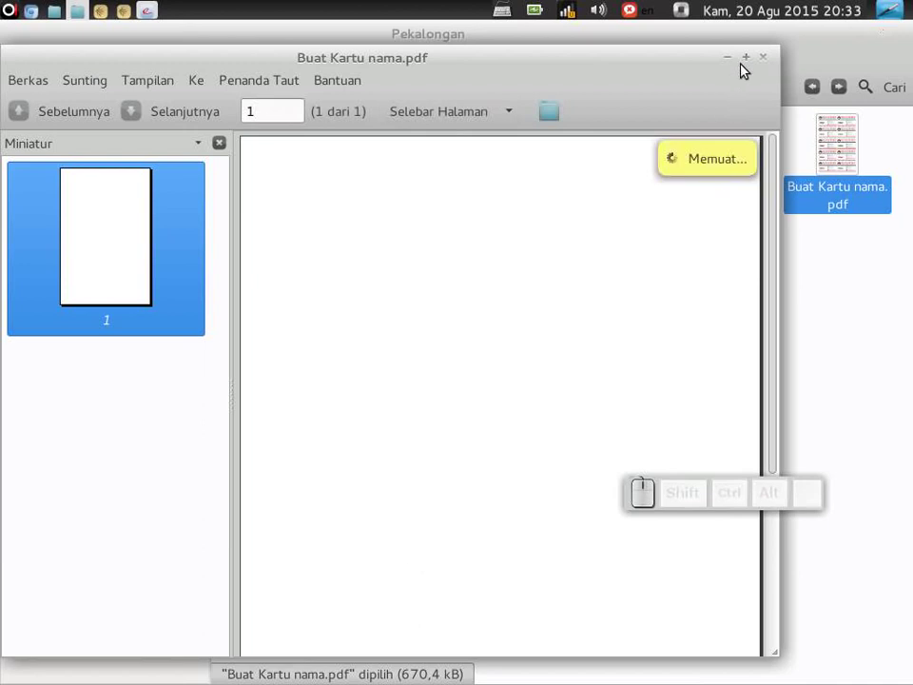